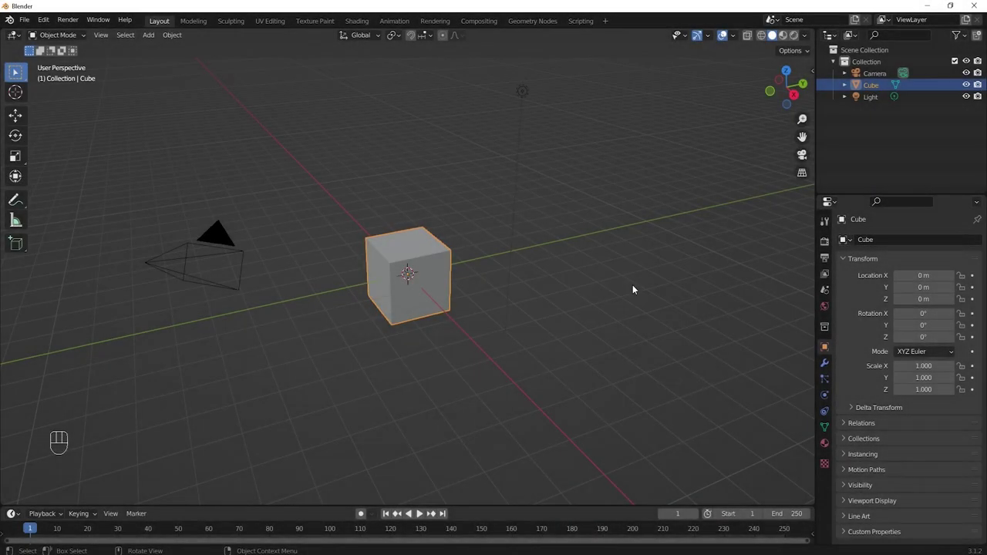
- Select and delete the default cube, camera and light, leaving the scene empty
{"action": "key", "text": "a"}
{"action": "key", "text": "Delete"}
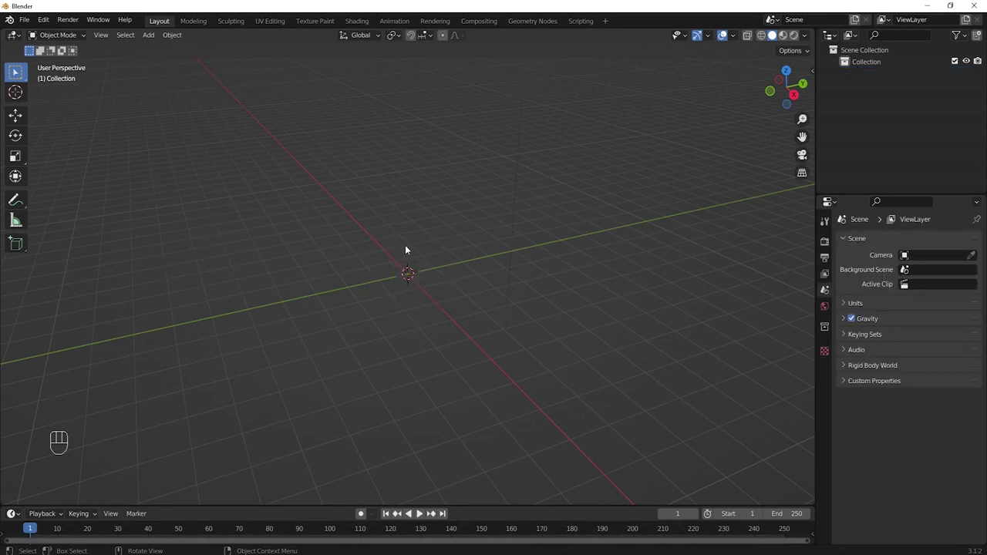
- Add a Mesh > Single Vert object and view it from the top
{"action": "key", "text": "shift+a"}
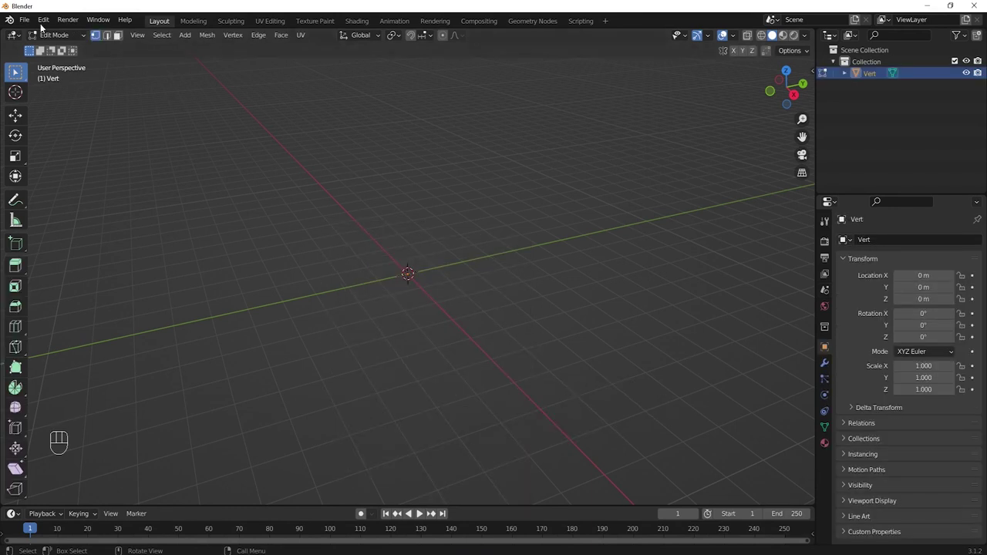
{"action": "left_click_drag", "start_coordinate": [42, 22], "coordinate": [55, 158]}
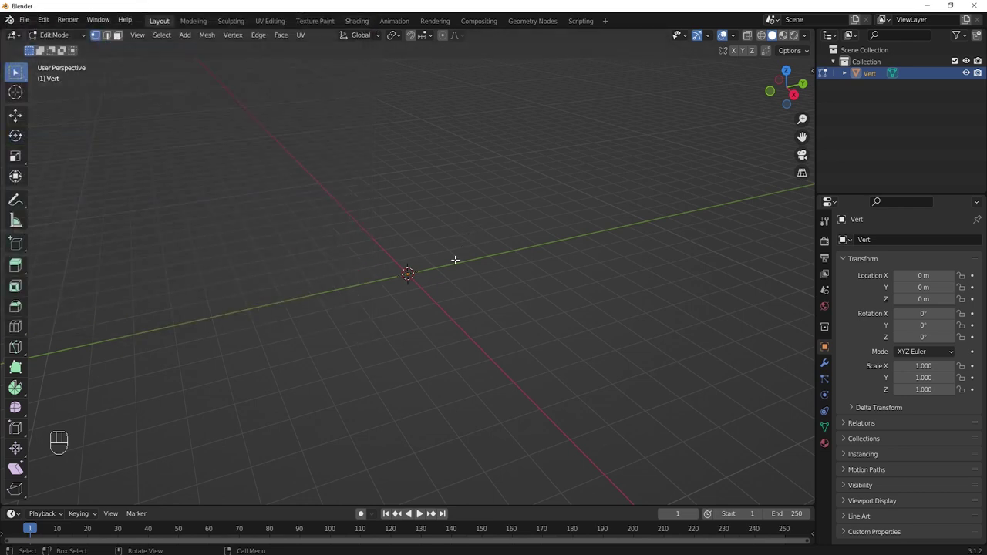
{"action": "key", "text": "KP_7"}
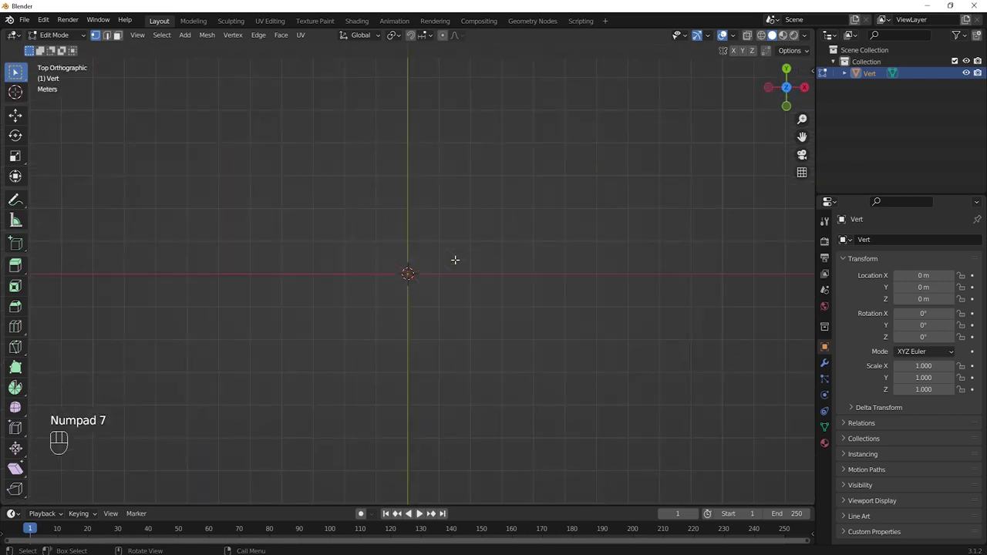
- Extrude the vertex 5 m along X into an edge and snap the 3D cursor to its far end
{"action": "key", "text": "e"}
{"action": "key", "text": "x"}
{"action": "key", "text": "5"}
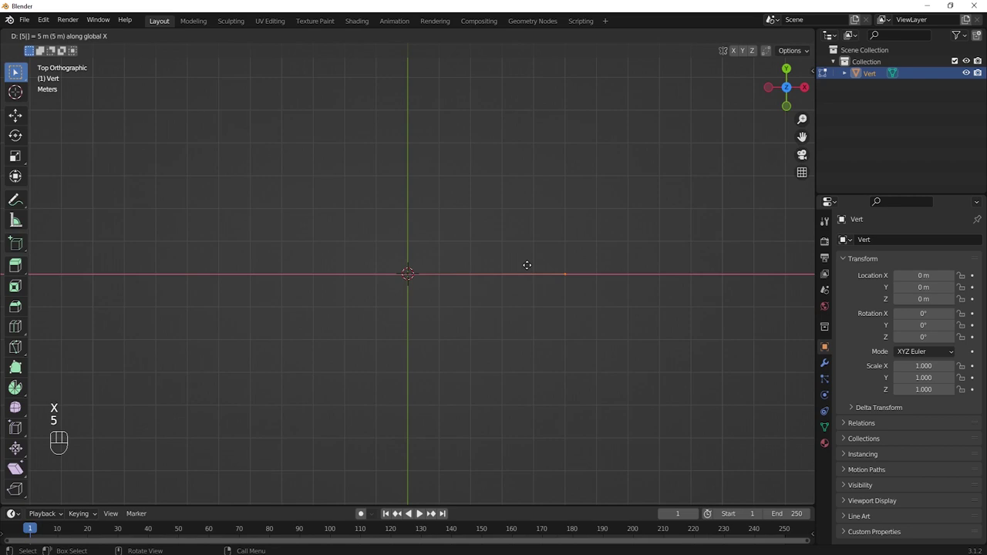
{"action": "key", "text": "Return"}
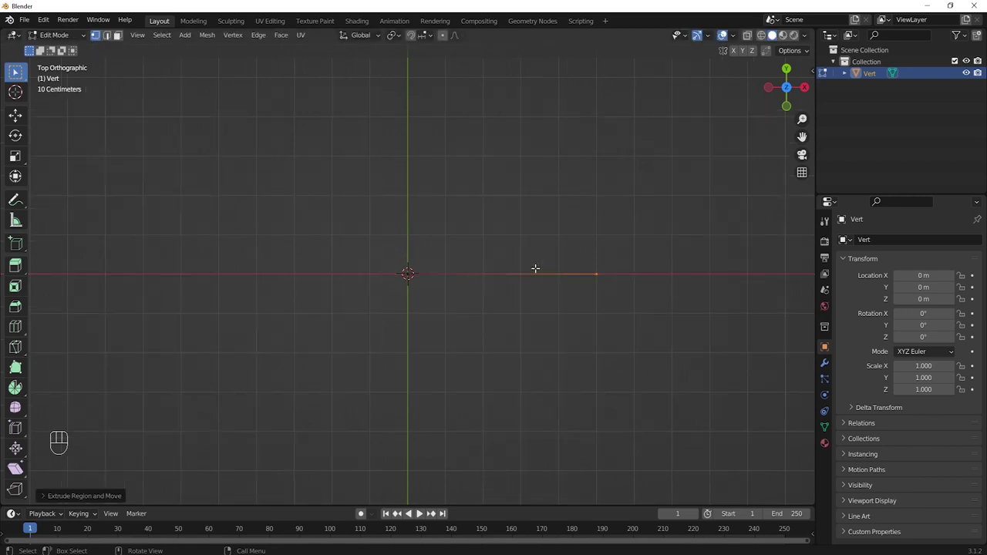
{"action": "key", "text": "shift+s"}
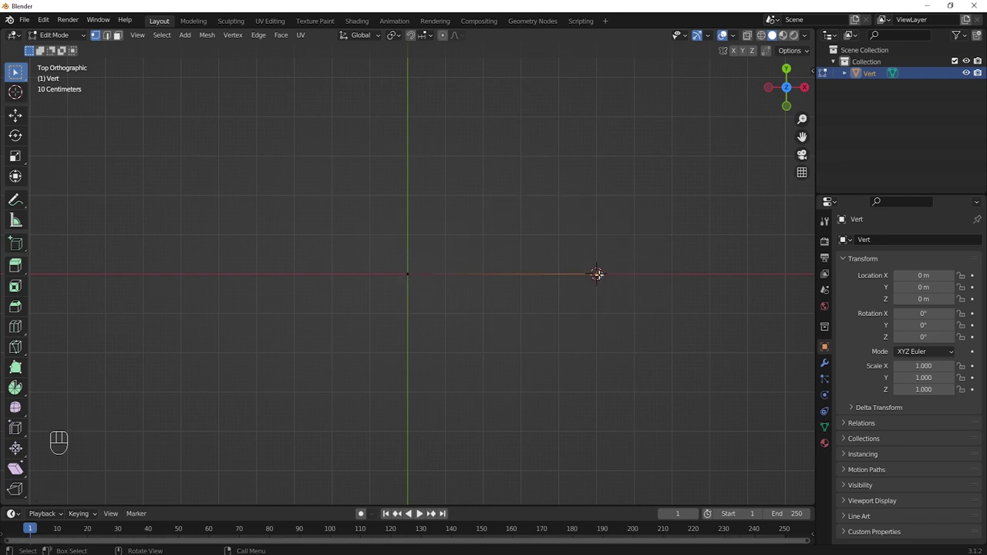
{"action": "key", "text": "Tab"}
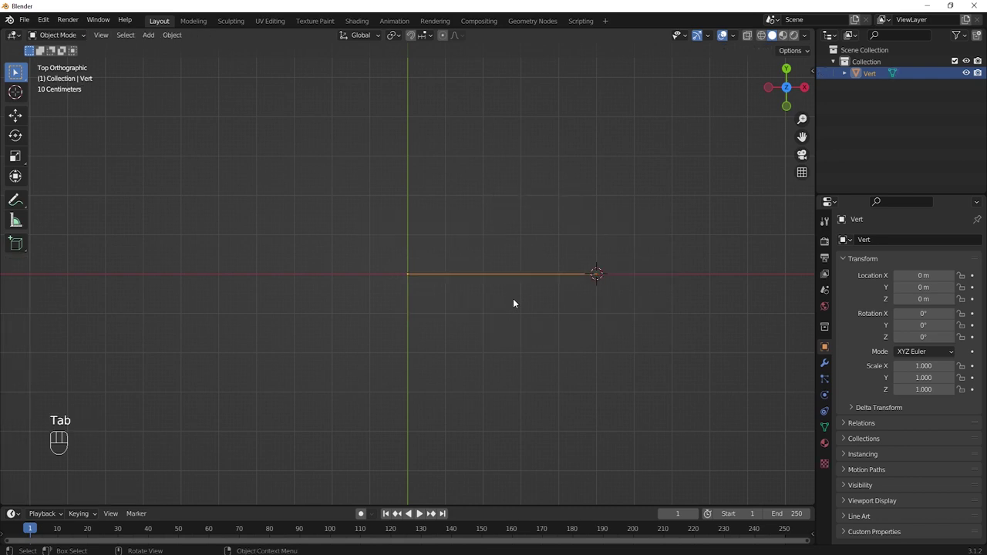
- Add a Plain Axes empty at the 3D cursor and rename it Hook
{"action": "key", "text": "shift+a"}
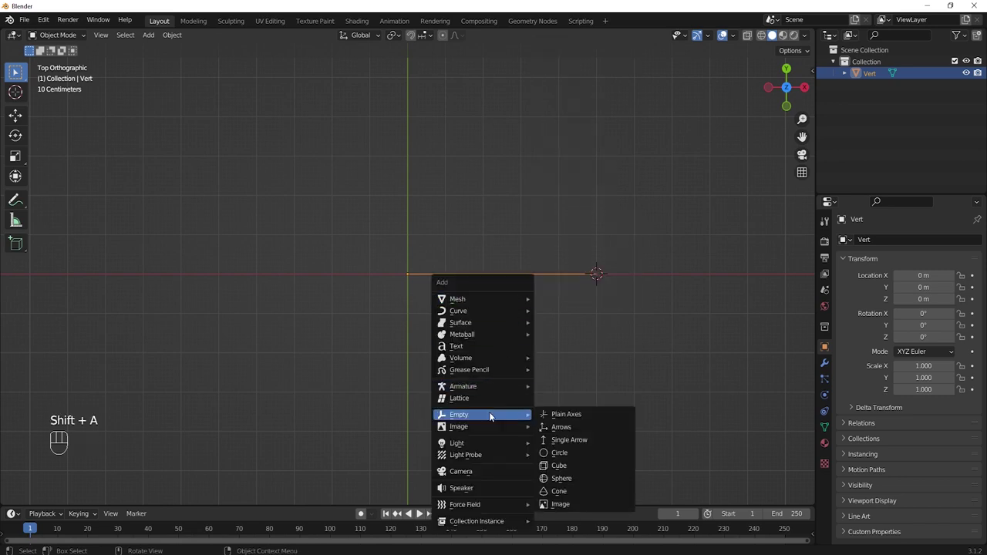
{"action": "key", "text": "s"}
{"action": "left_click", "coordinate": [675, 318]}
{"action": "key", "text": "F2"}
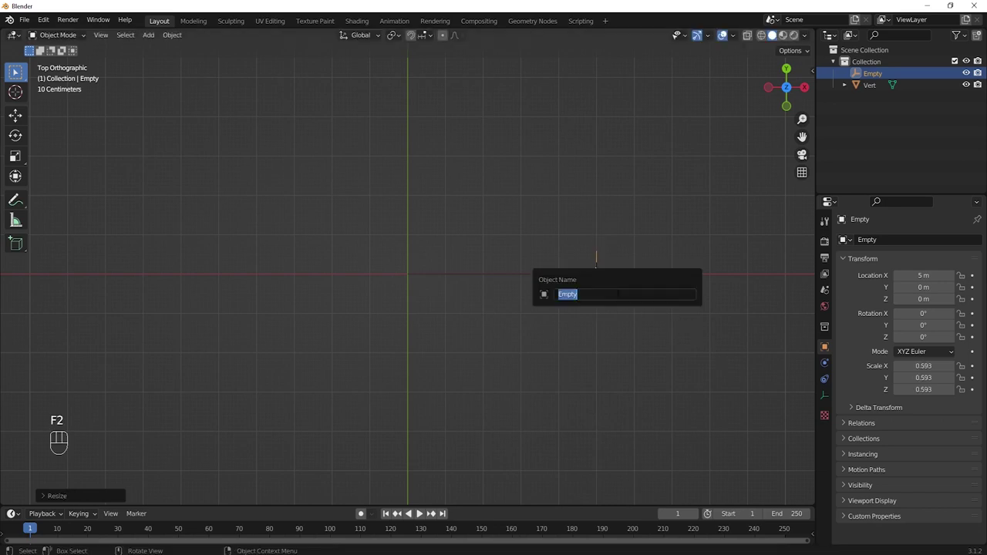
{"action": "key", "text": "o"}
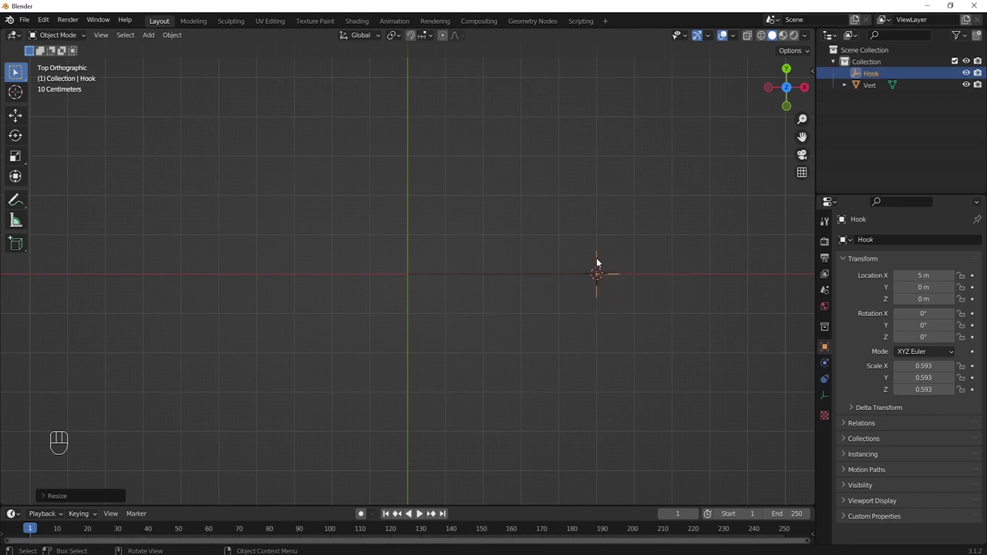
- Hook the Vert edge's end vertex to the Hook empty via Ctrl+H > Hook to Selected Object
{"action": "left_click", "coordinate": [601, 261]}
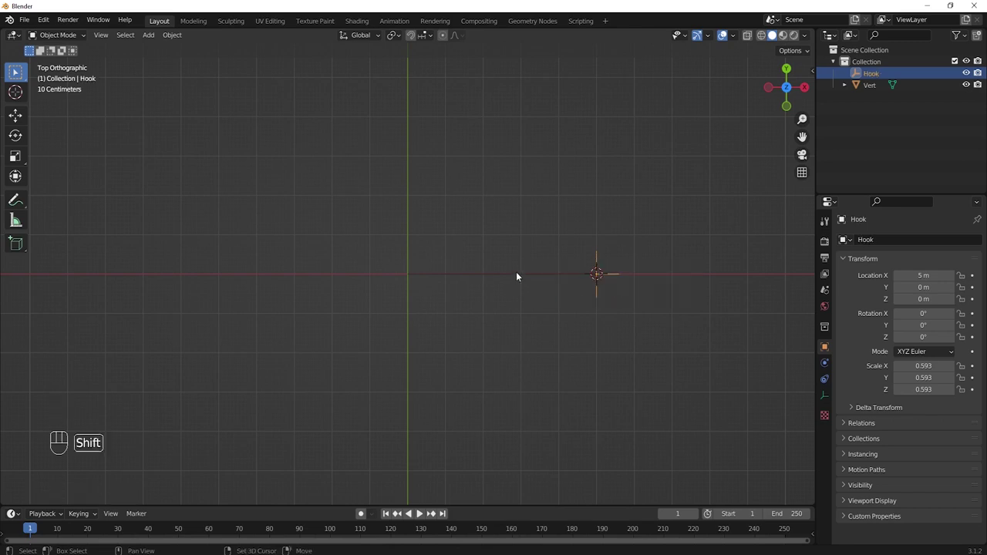
{"action": "left_click", "coordinate": [518, 274]}
{"action": "key", "text": "Tab"}
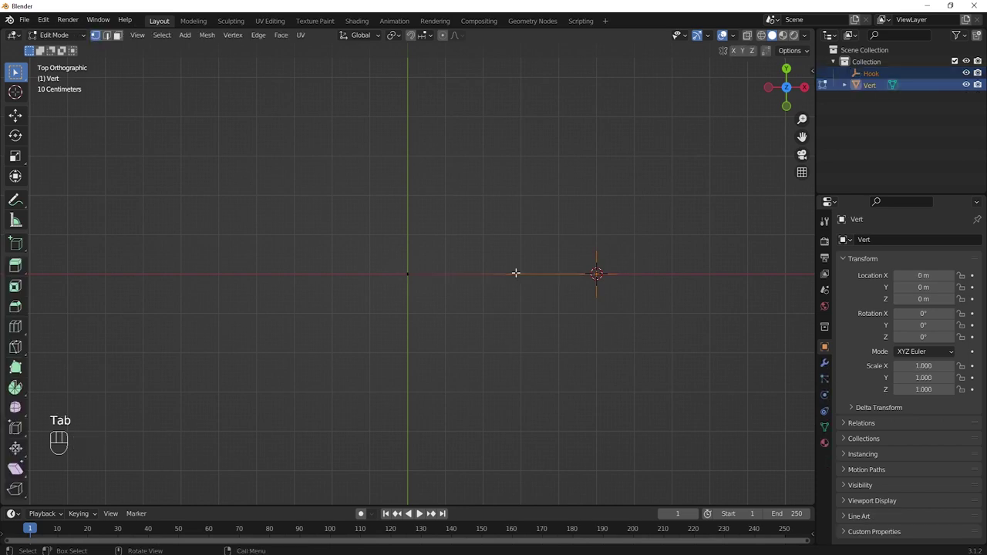
{"action": "key", "text": "ctrl+h"}
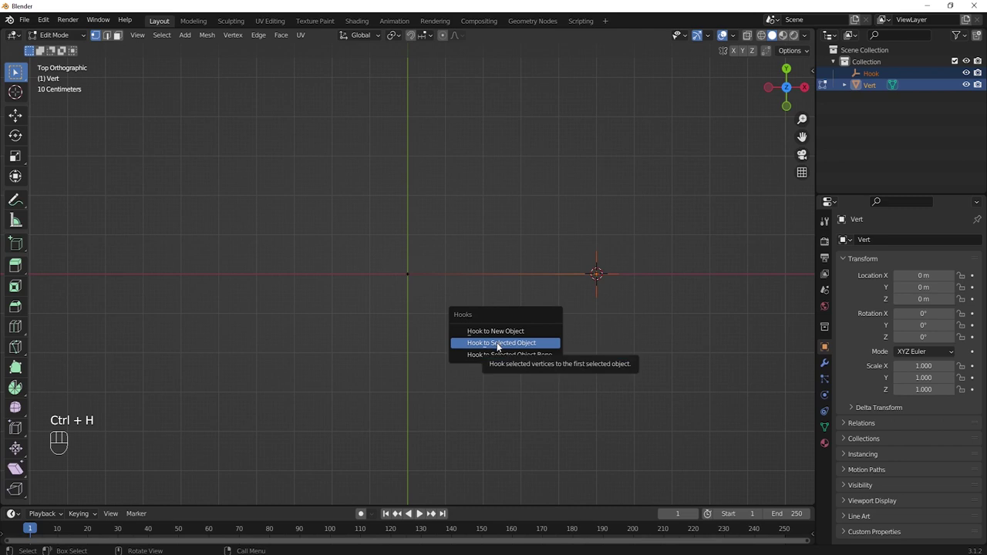
{"action": "key", "text": "Tab"}
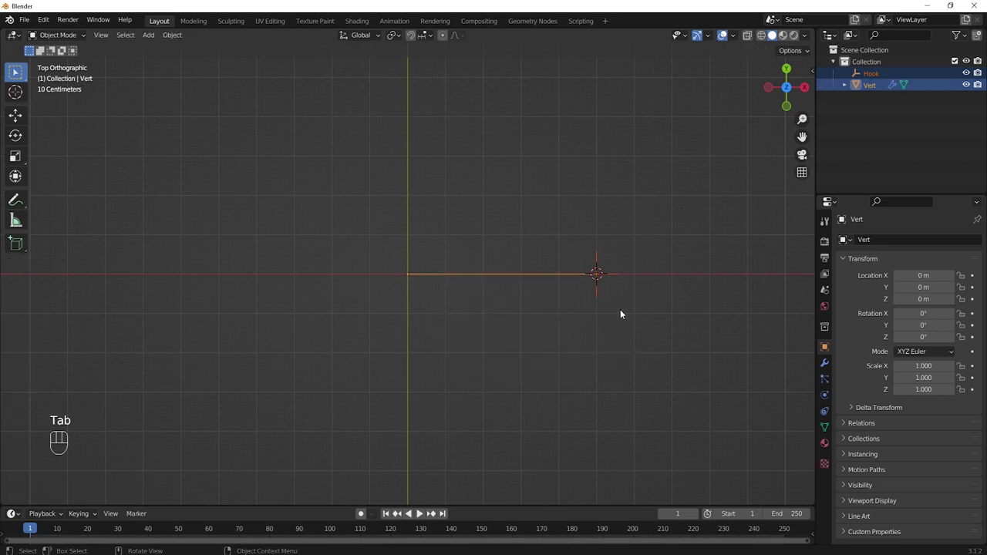
{"action": "left_click", "coordinate": [630, 309]}
- Test-move the Hook to confirm the vertex follows it, then cancel the move
{"action": "left_click", "coordinate": [602, 264]}
{"action": "key", "text": "g"}
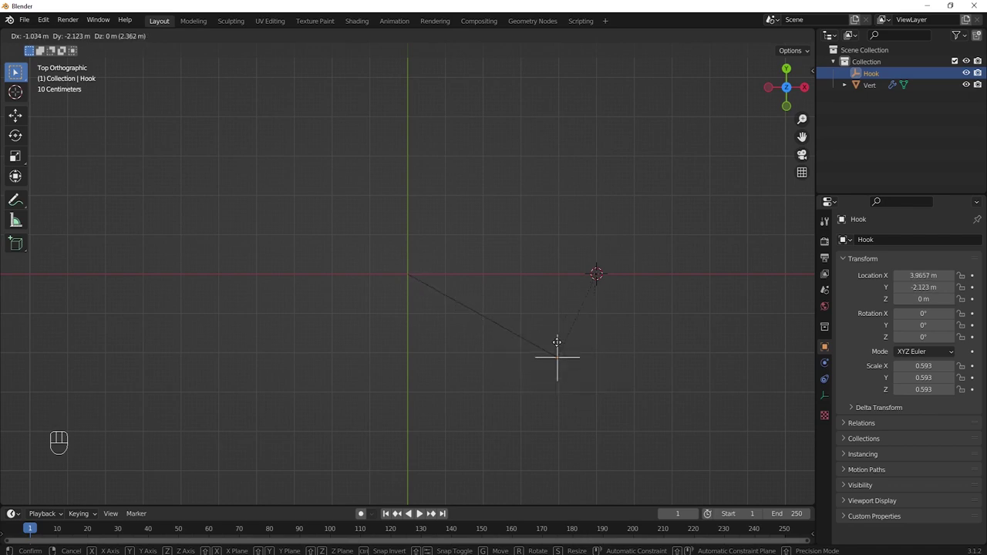
{"action": "right_click", "coordinate": [560, 346]}
- Give Vert a Subdivision Surface modifier and a Simple Deform bend of -20° about Y
{"action": "left_click", "coordinate": [518, 279]}
{"action": "left_click", "coordinate": [832, 369]}
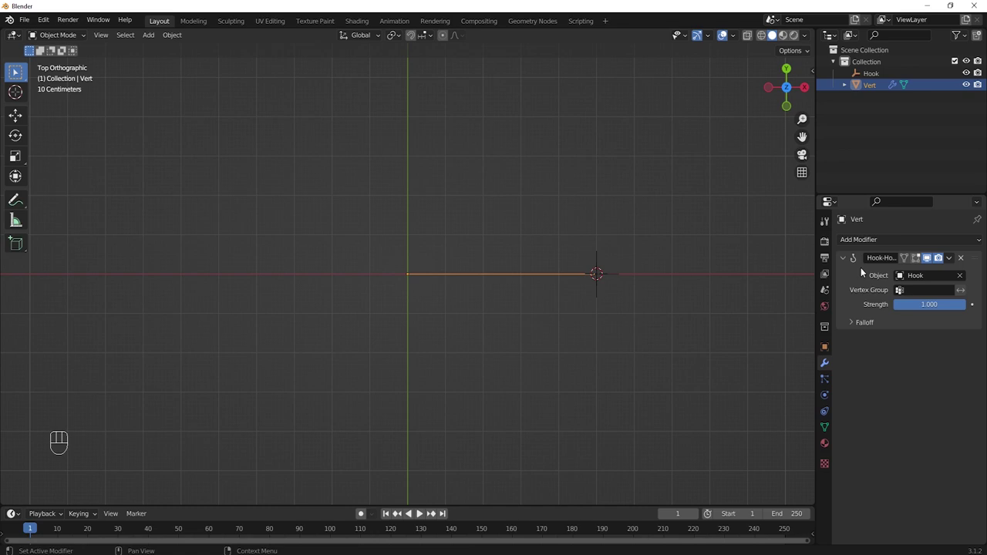
{"action": "left_click", "coordinate": [845, 263]}
{"action": "left_click_drag", "start_coordinate": [870, 243], "coordinate": [768, 453]}
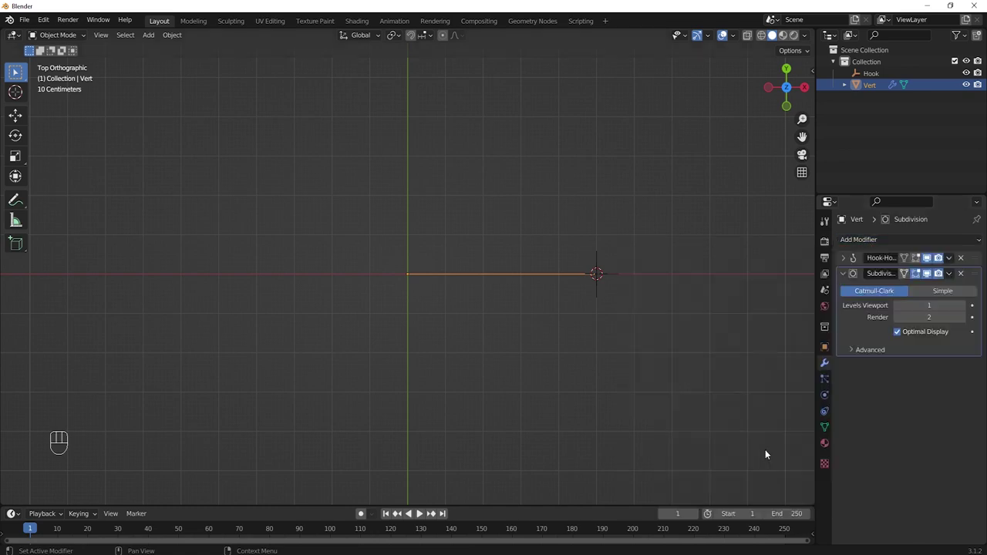
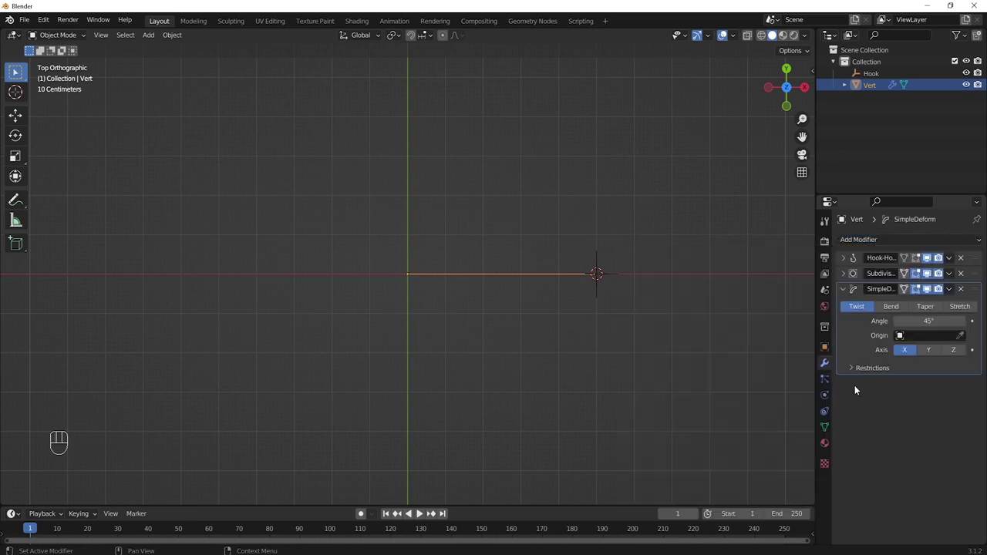
{"action": "left_click", "coordinate": [894, 306]}
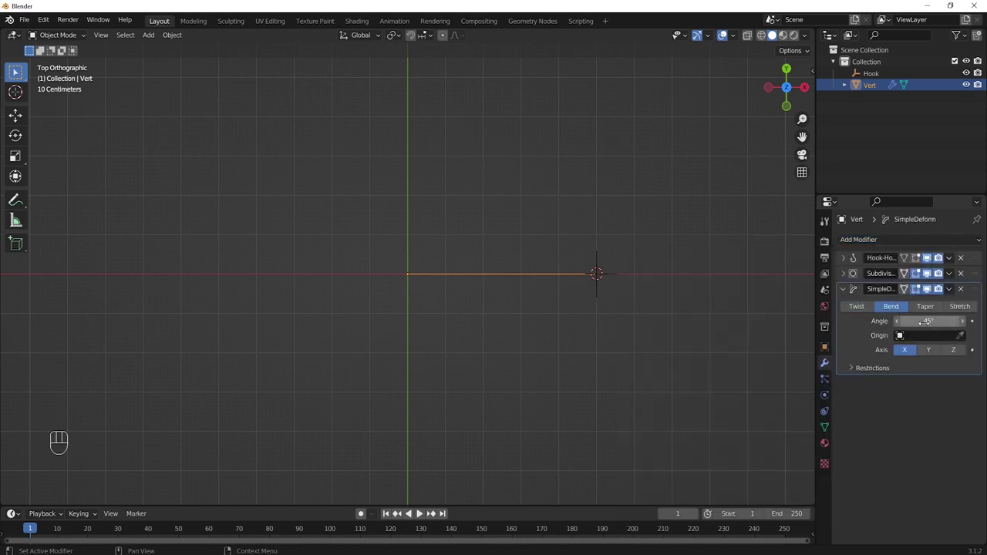
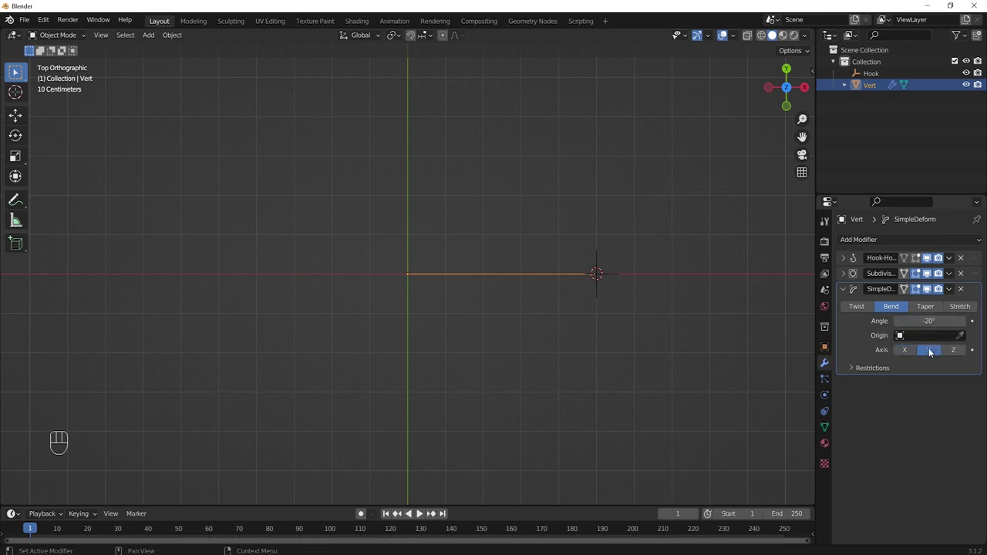
{"action": "key", "text": "KP_1"}
- Lower the Hook with the Z gizmo so the edge curves down, hide it, and rename Vert to Frame.Up
{"action": "left_click", "coordinate": [15, 119]}
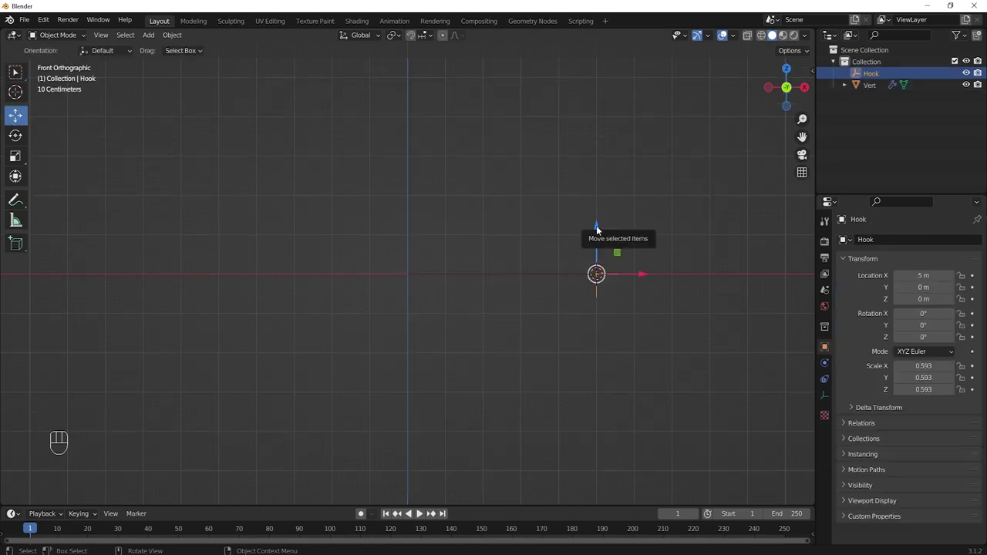
{"action": "left_click_drag", "start_coordinate": [600, 226], "coordinate": [607, 224]}
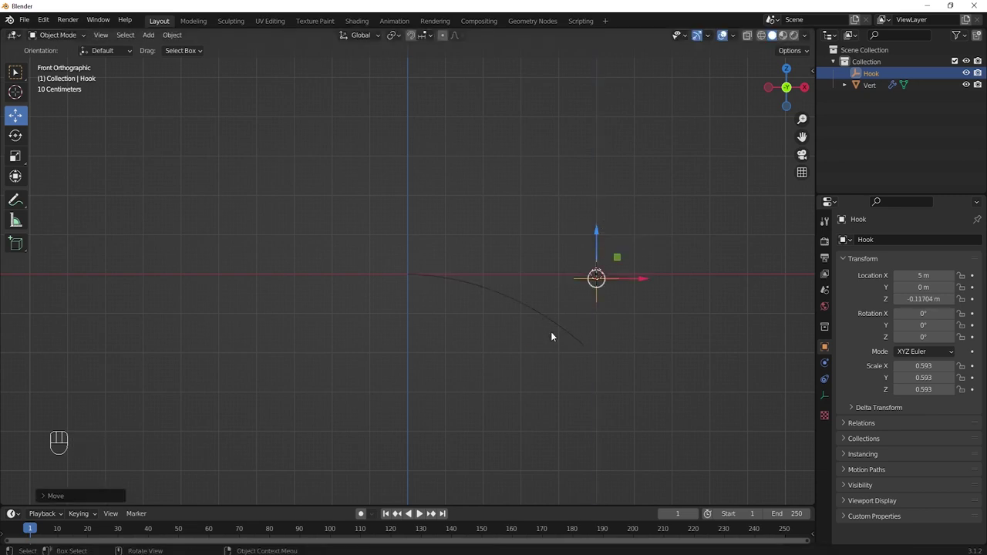
{"action": "left_click_drag", "start_coordinate": [592, 342], "coordinate": [523, 327]}
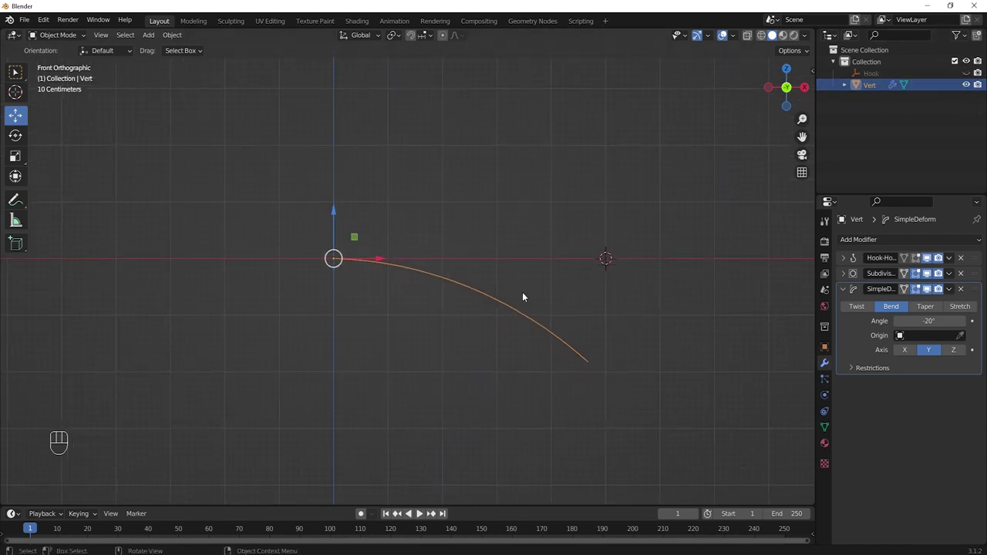
{"action": "key", "text": "F2"}
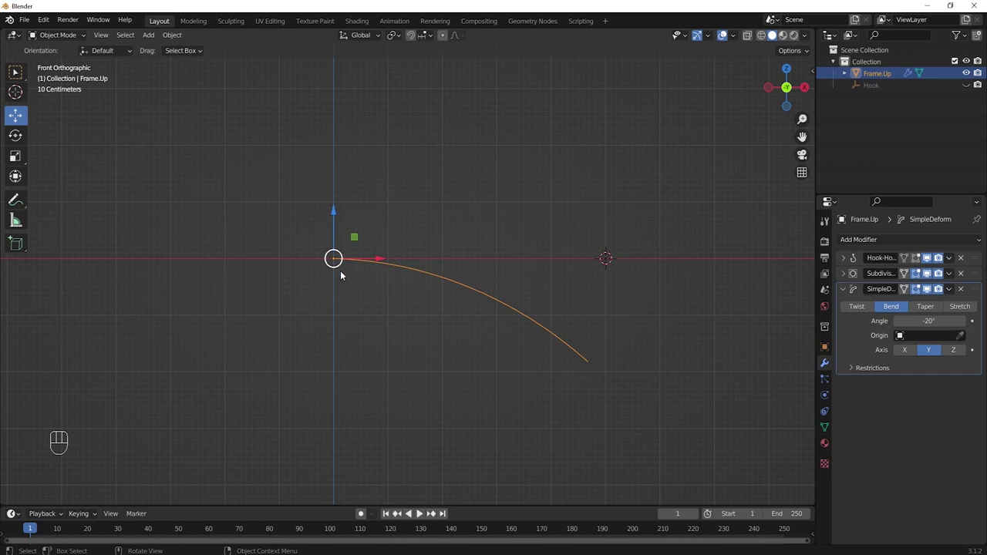
- Duplicate Frame.Up in place as Frame.Dw and hide it to work on Frame.Up alone
{"action": "key", "text": "shift+c"}
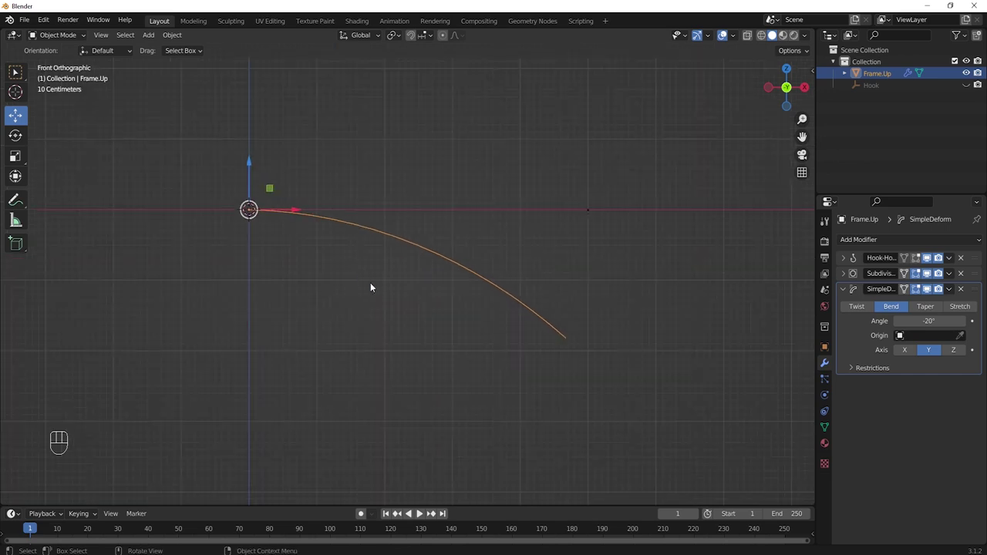
{"action": "key", "text": "shift+d"}
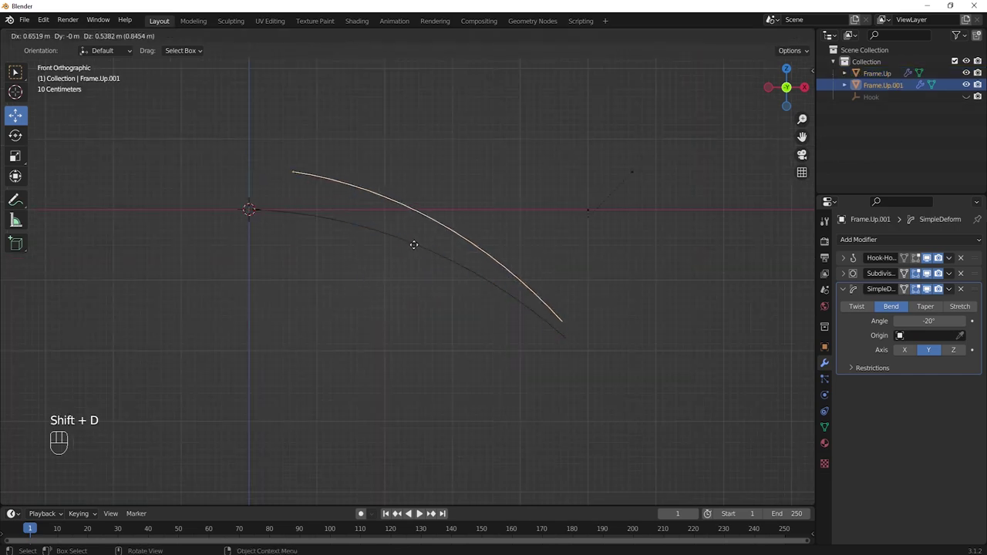
{"action": "left_click", "coordinate": [418, 248]}
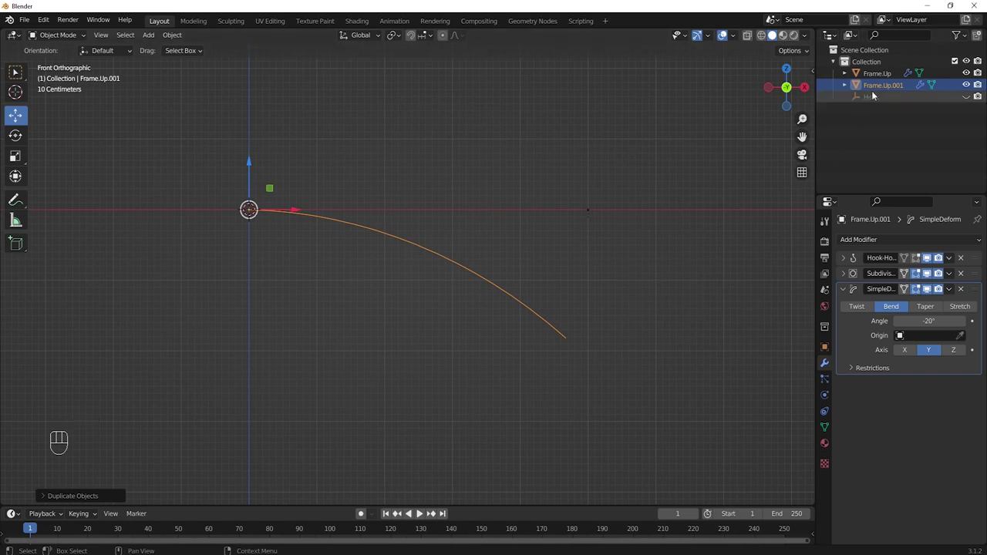
{"action": "left_click_drag", "start_coordinate": [883, 88], "coordinate": [915, 110]}
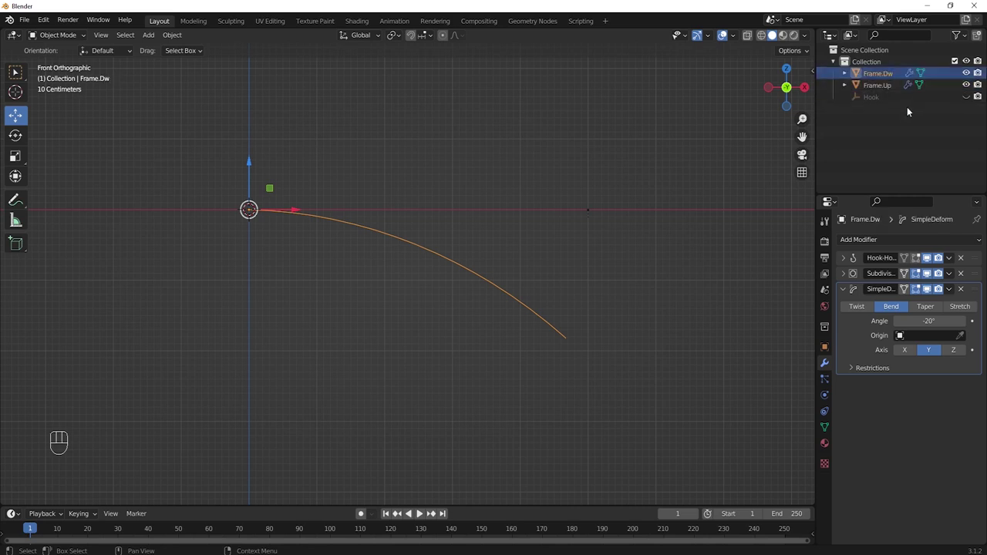
{"action": "left_click", "coordinate": [888, 90]}
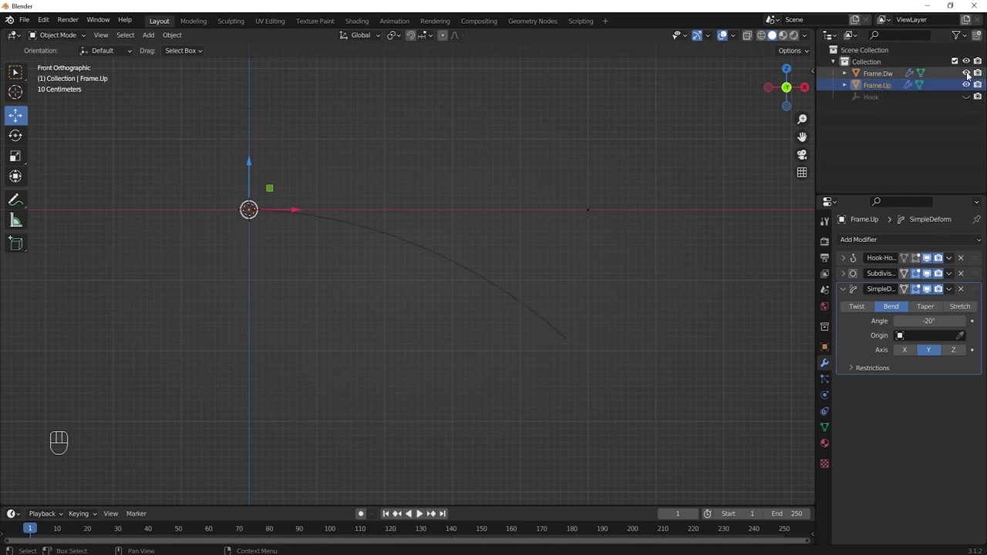
{"action": "left_click", "coordinate": [970, 71]}
{"action": "left_click_drag", "start_coordinate": [711, 222], "coordinate": [672, 256]}
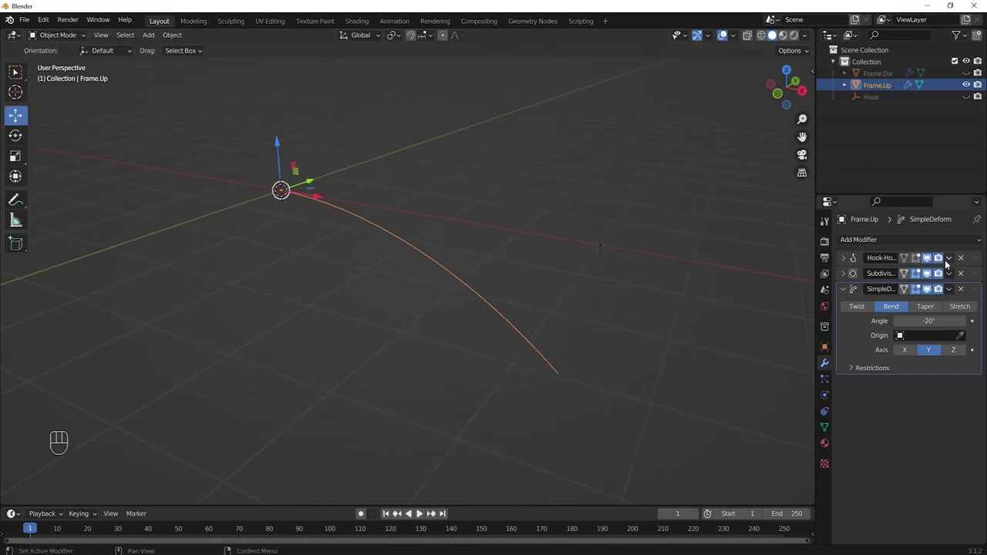
- Apply Frame.Up's Hook, Subdivision and SimpleDeform modifiers to make the curve permanent
{"action": "left_click_drag", "start_coordinate": [952, 260], "coordinate": [926, 266]}
{"action": "left_click_drag", "start_coordinate": [940, 266], "coordinate": [927, 268]}
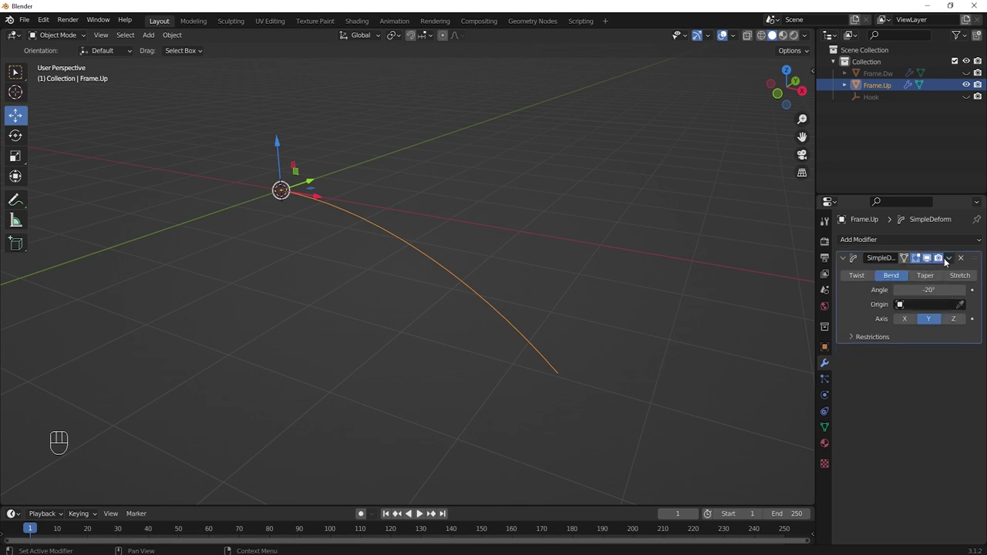
{"action": "left_click_drag", "start_coordinate": [949, 259], "coordinate": [915, 276]}
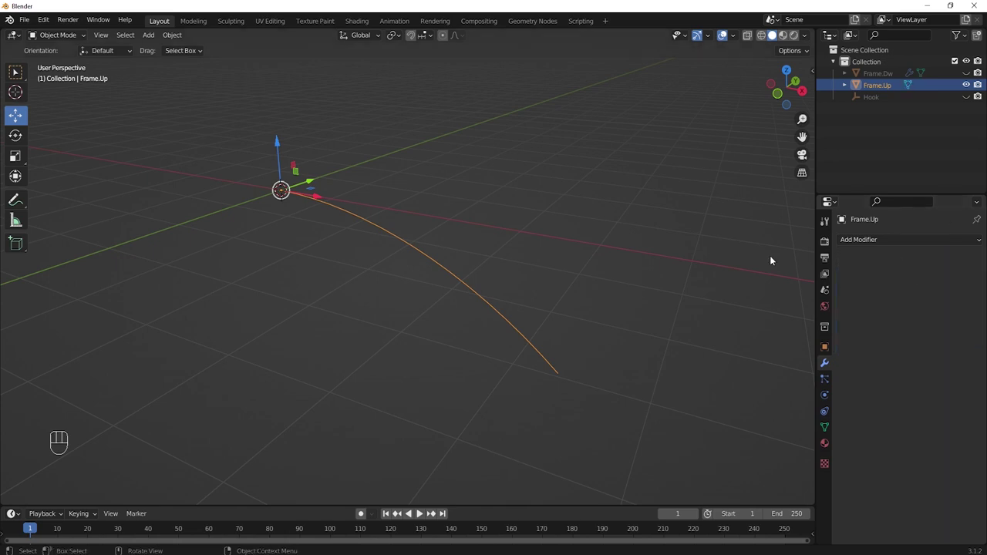
- Show Frame.Dw again and remove its three modifiers, leaving a straight edge
{"action": "left_click", "coordinate": [970, 75]}
{"action": "left_click", "coordinate": [888, 75]}
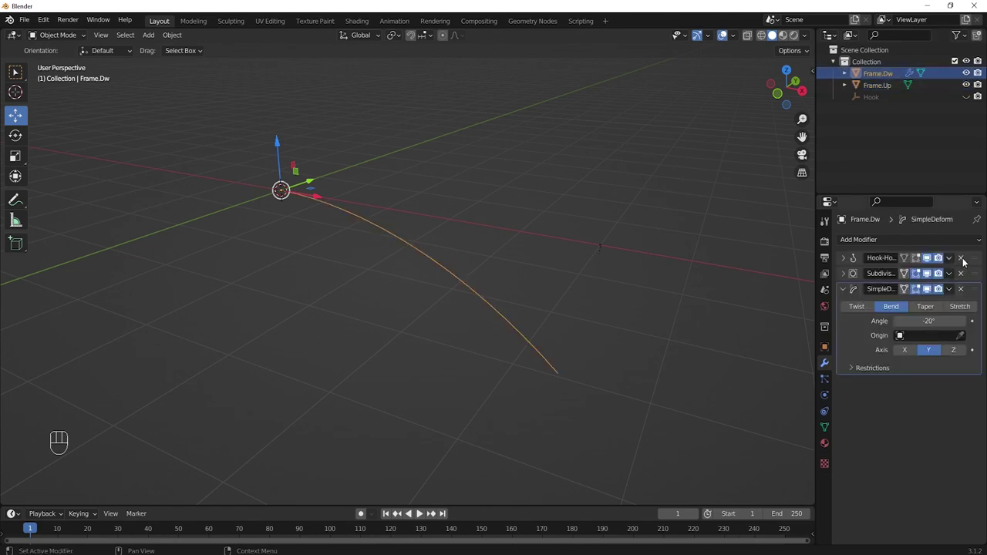
{"action": "left_click", "coordinate": [965, 260]}
{"action": "left_click", "coordinate": [965, 260]}
{"action": "left_click", "coordinate": [964, 260]}
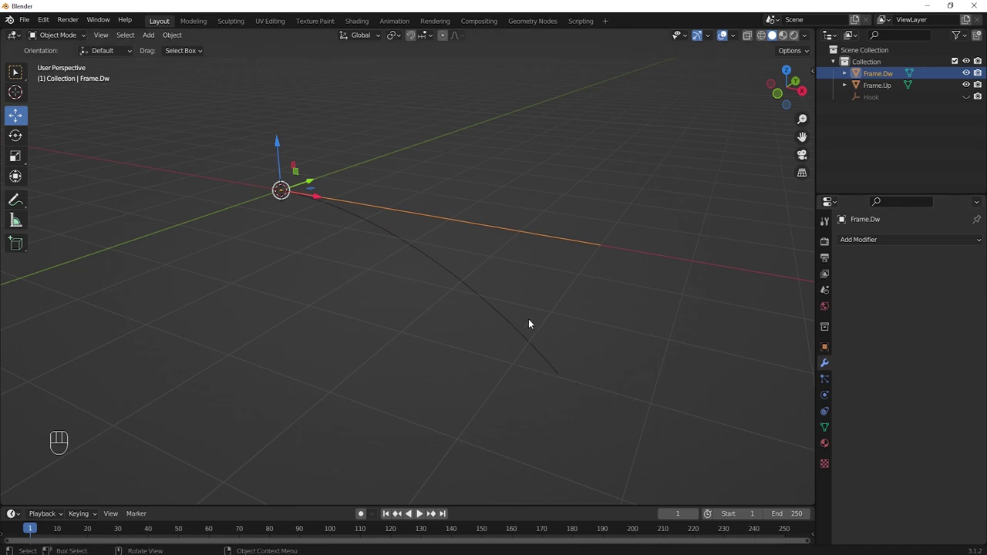
- In front view, shorten Frame.Dw by moving it -2.5 m along X in Edit Mode
{"action": "key", "text": "KP_1"}
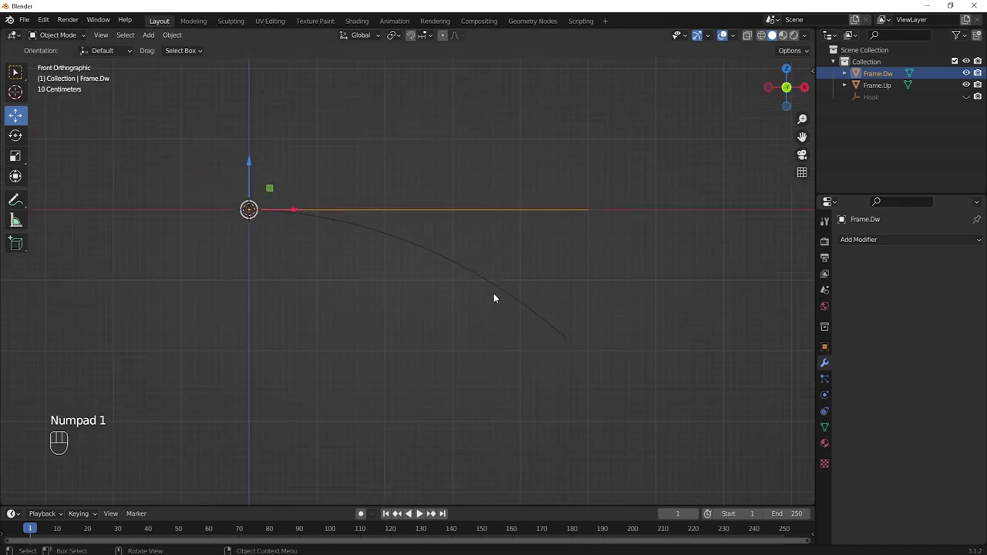
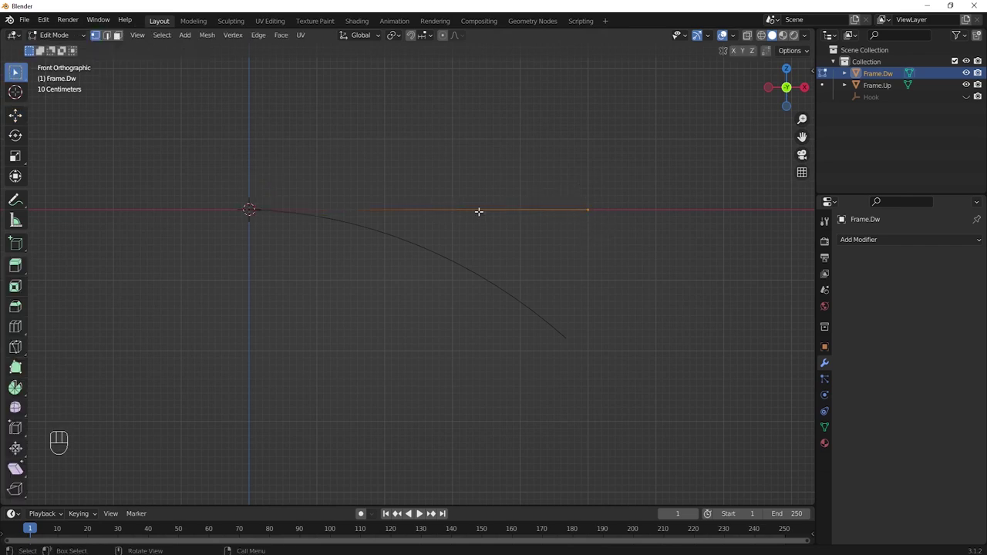
{"action": "key", "text": "g"}
{"action": "key", "text": "x"}
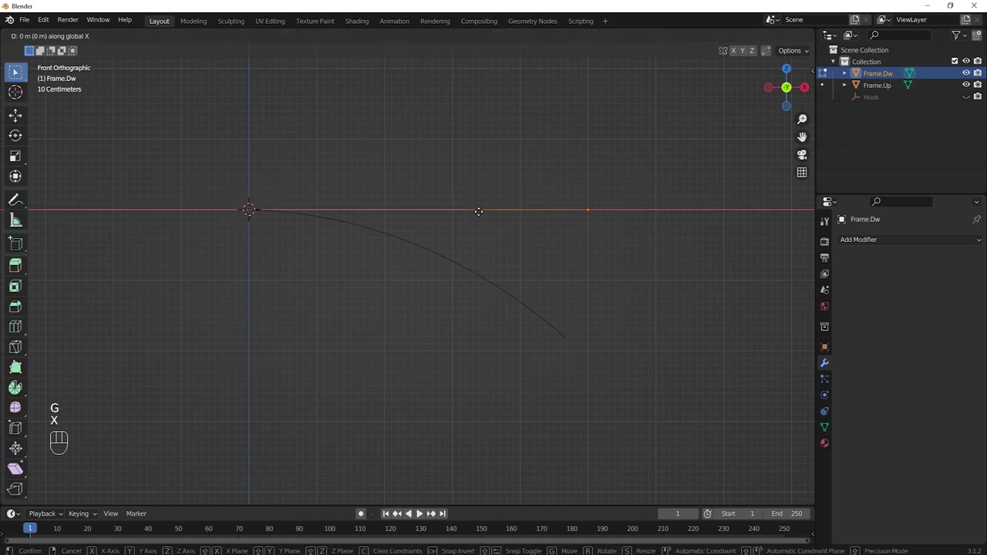
{"action": "key", "text": "-"}
{"action": "key", "text": "2"}
{"action": "key", "text": "."}
{"action": "key", "text": "5"}
{"action": "key", "text": "Return"}
{"action": "key", "text": "Tab"}
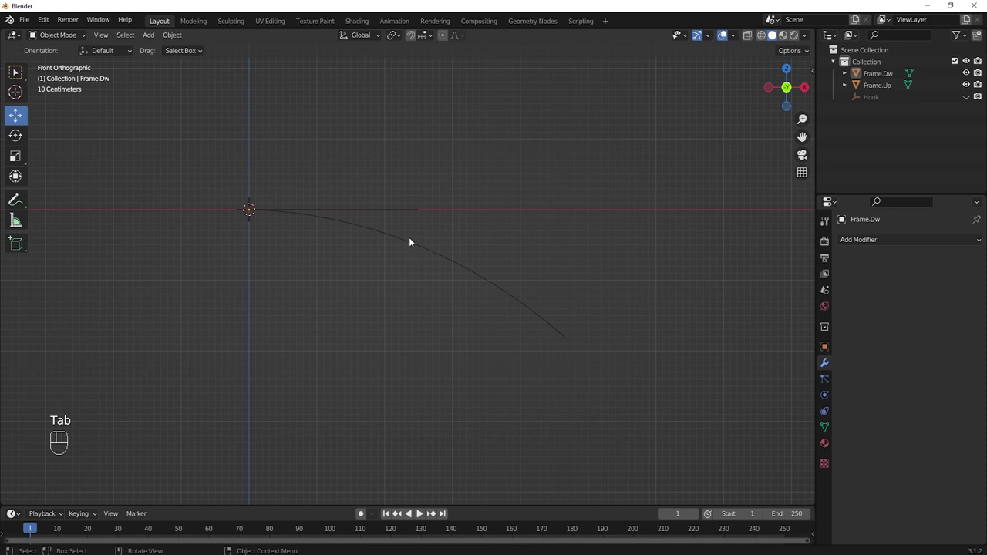
- Inspect Frame.Up's vertices, then move Frame.Dw's far end vertex onto the curved rib
{"action": "left_click", "coordinate": [410, 241]}
{"action": "key", "text": "Tab"}
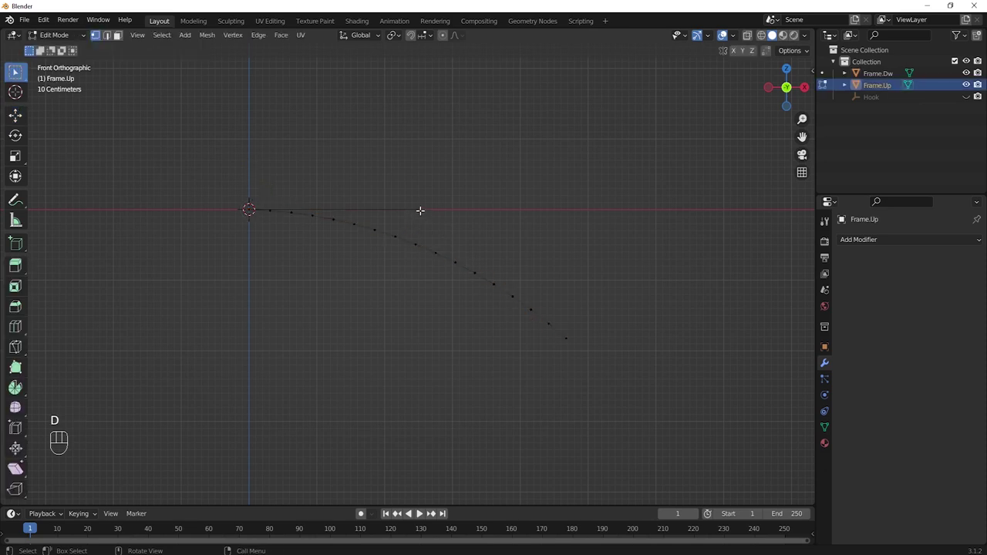
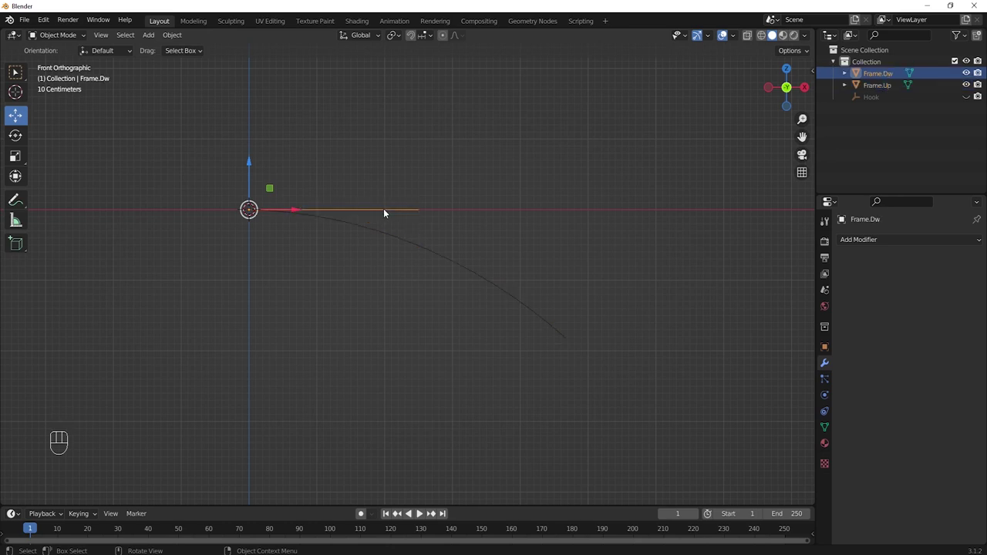
{"action": "key", "text": "Tab"}
{"action": "left_click", "coordinate": [414, 40]}
{"action": "left_click_drag", "start_coordinate": [434, 37], "coordinate": [431, 44]}
{"action": "key", "text": "g"}
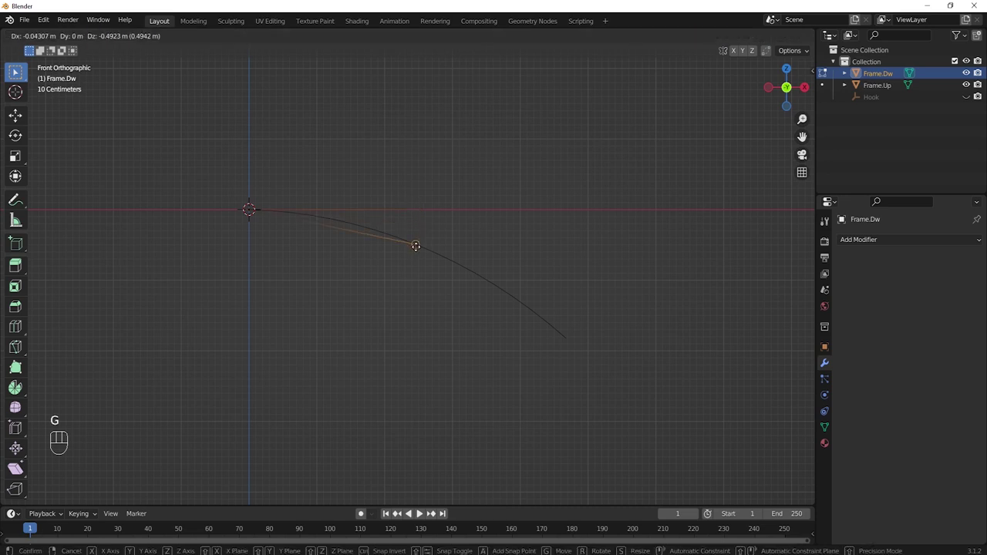
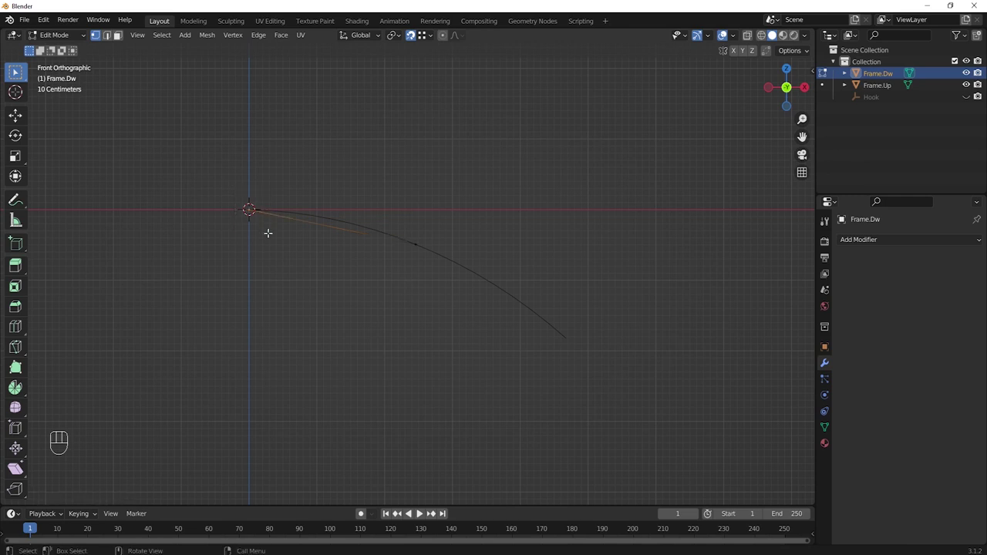
- Move the strut's other end down along Z so it slants upward to meet the rib
{"action": "key", "text": "g"}
{"action": "key", "text": "z"}
{"action": "key", "text": "2"}
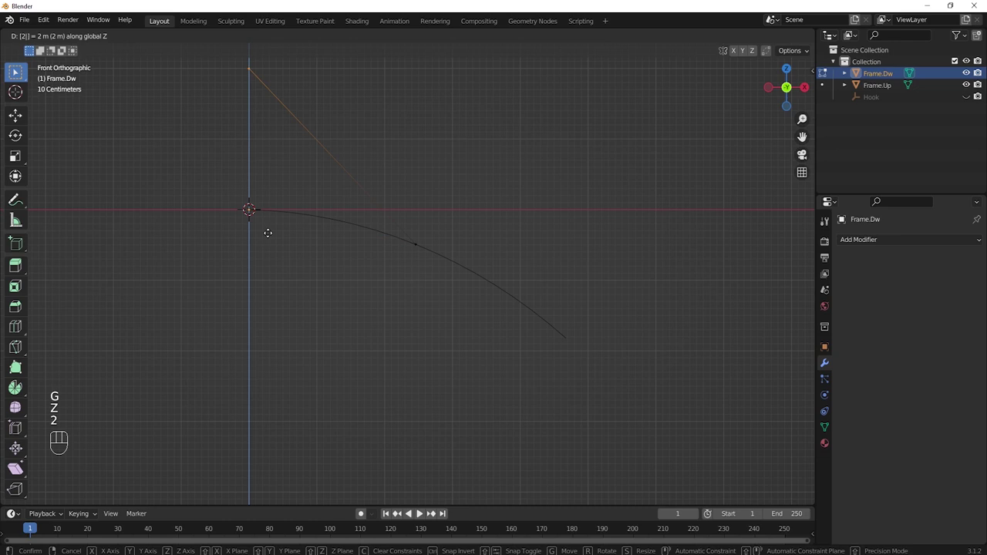
{"action": "key", "text": "-"}
{"action": "key", "text": "Return"}
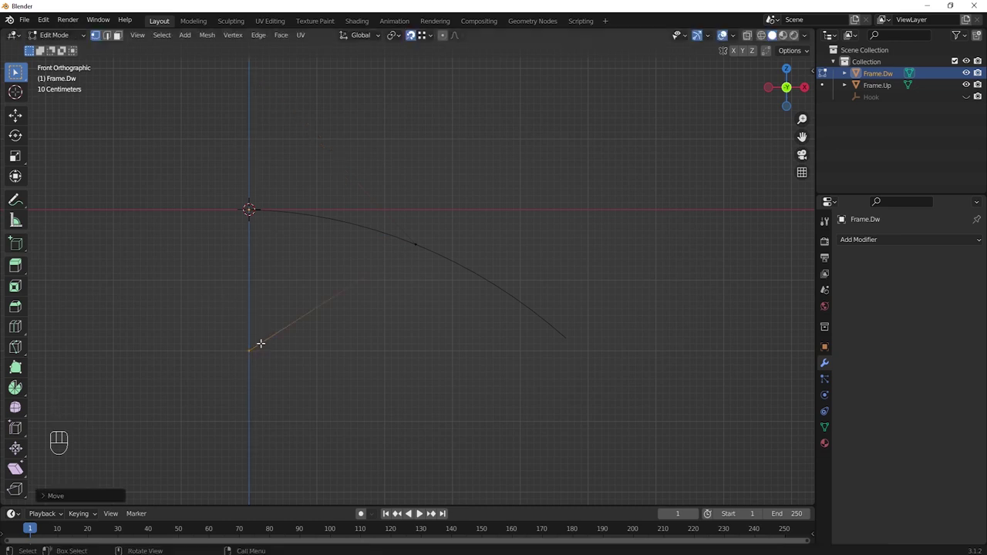
{"action": "key", "text": "Tab"}
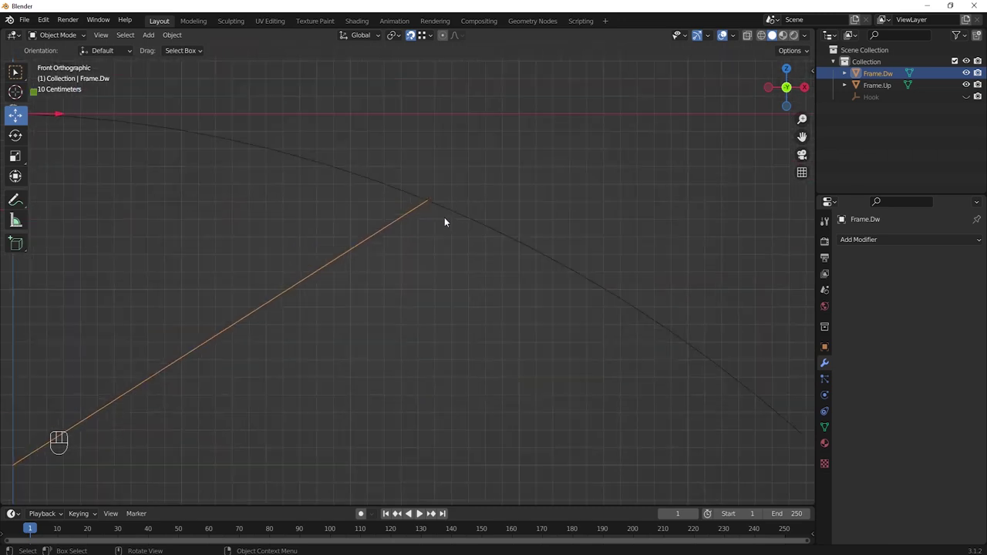
{"action": "middle_click", "coordinate": [431, 285]}
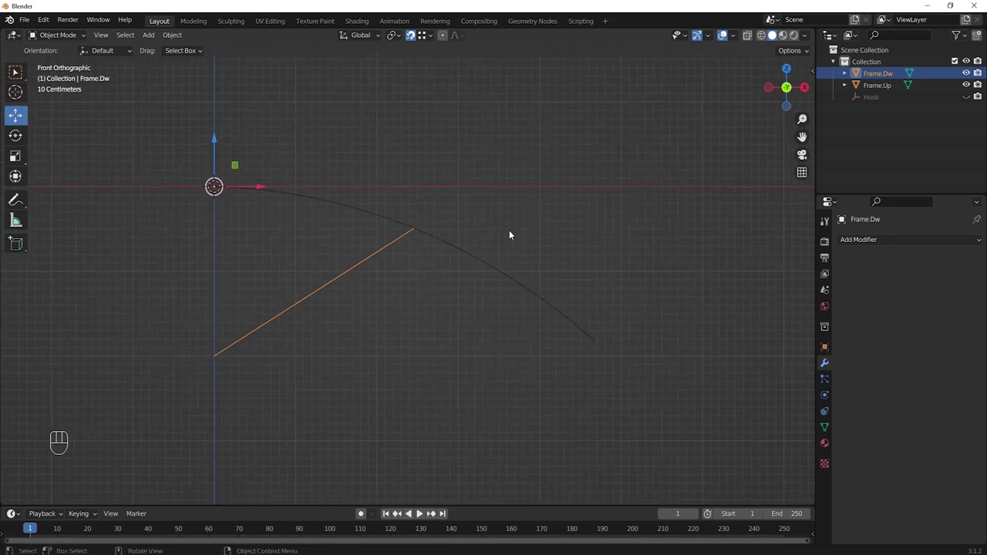
{"action": "left_click_drag", "start_coordinate": [515, 227], "coordinate": [483, 254]}
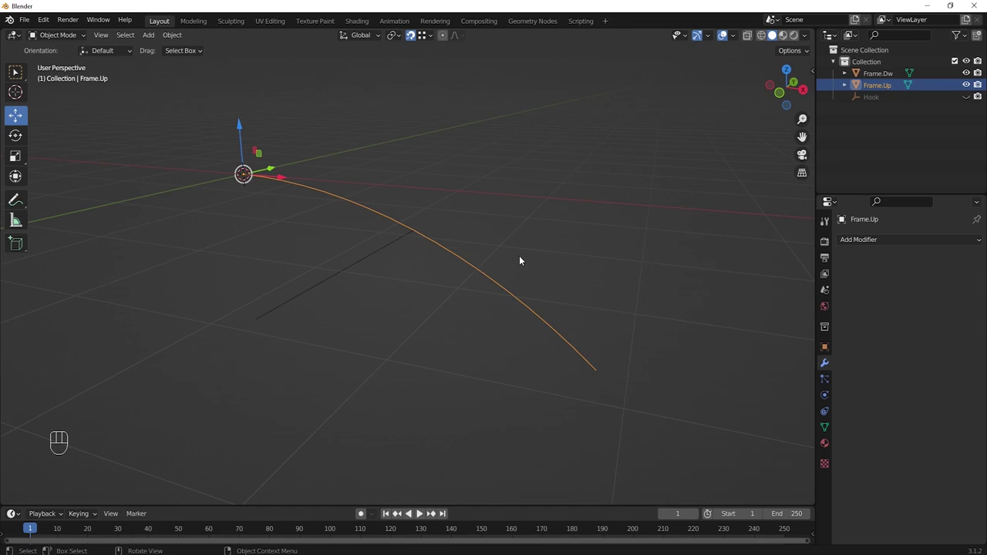
- Duplicate Frame.Up in place, rename the copy Body, hide it, and reselect Frame.Up
{"action": "key", "text": "shift+d"}
{"action": "left_click", "coordinate": [557, 236]}
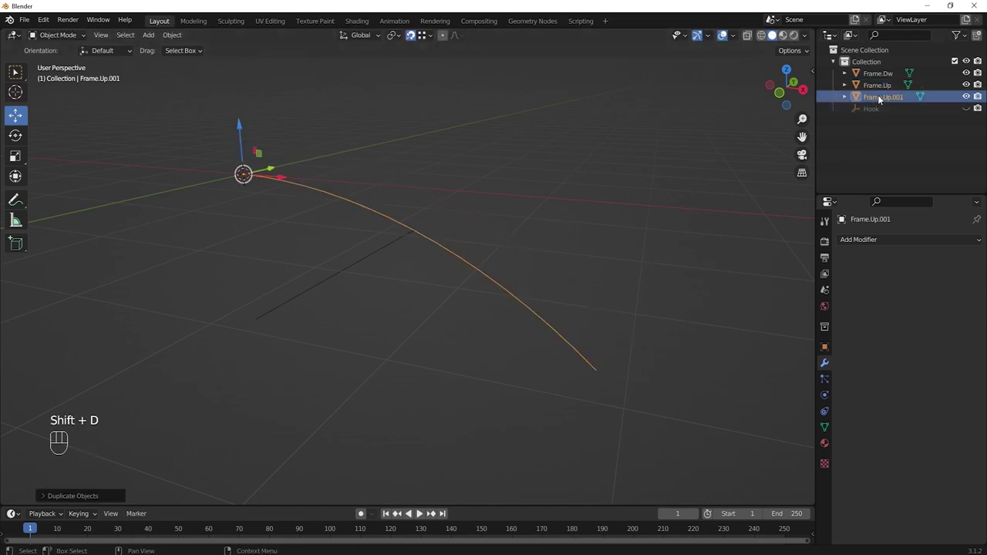
{"action": "left_click_drag", "start_coordinate": [881, 97], "coordinate": [715, 153]}
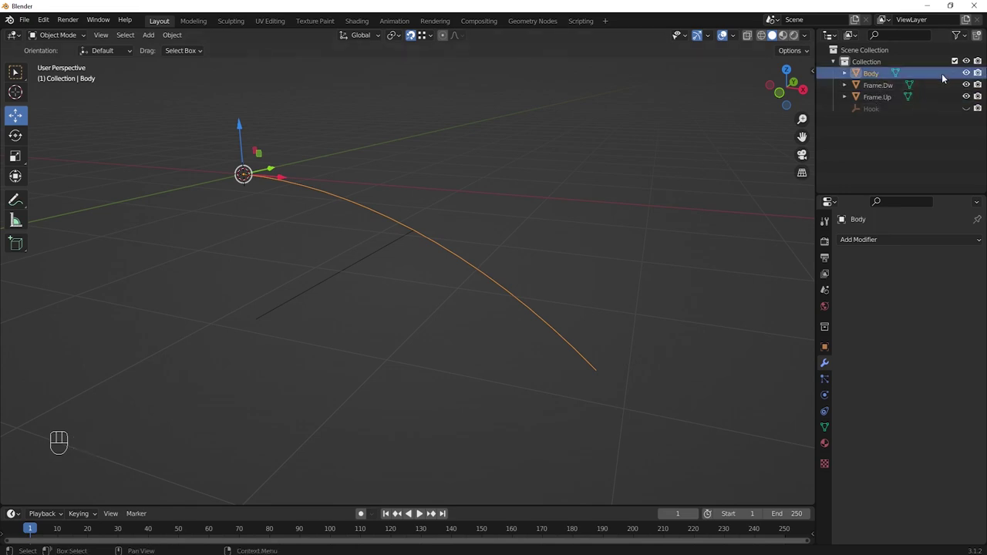
{"action": "left_click", "coordinate": [967, 73]}
{"action": "middle_click", "coordinate": [567, 201]}
{"action": "middle_click", "coordinate": [545, 225]}
{"action": "left_click", "coordinate": [456, 262]}
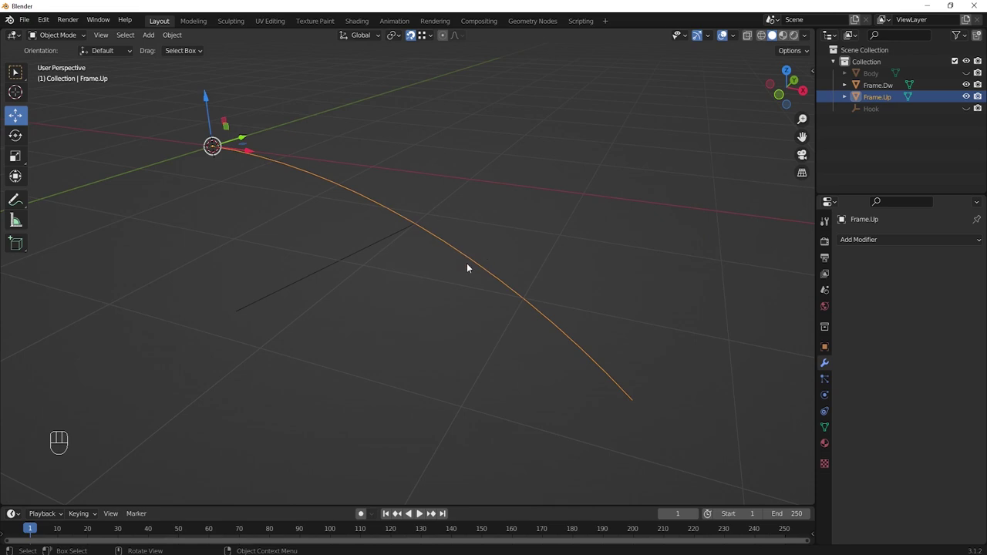
- Add a Skin modifier to Frame.Up and set all vertices' Mean Radius to 0.01 for a thin rod
{"action": "left_click_drag", "start_coordinate": [864, 241], "coordinate": [755, 428]}
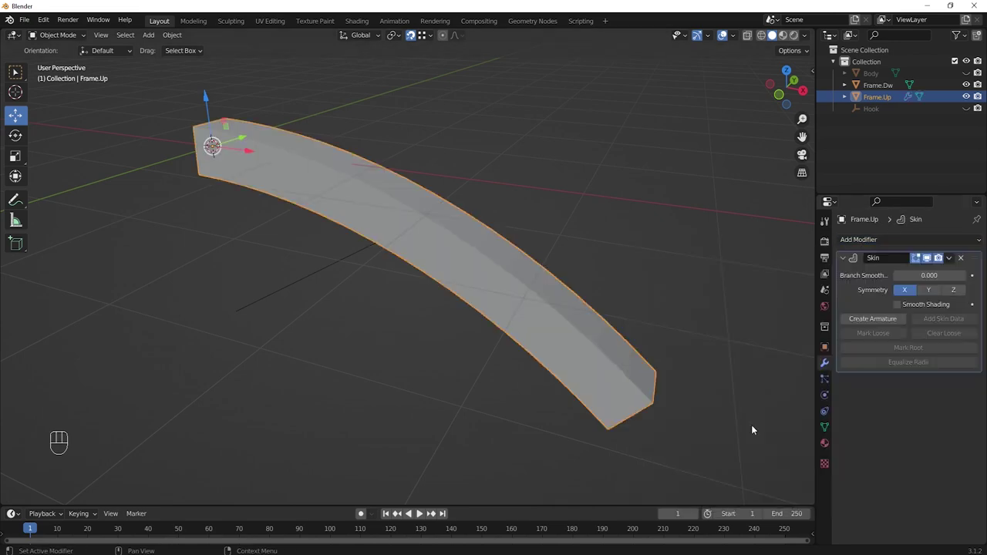
{"action": "key", "text": "Tab"}
{"action": "left_click", "coordinate": [749, 36]}
{"action": "key", "text": "a"}
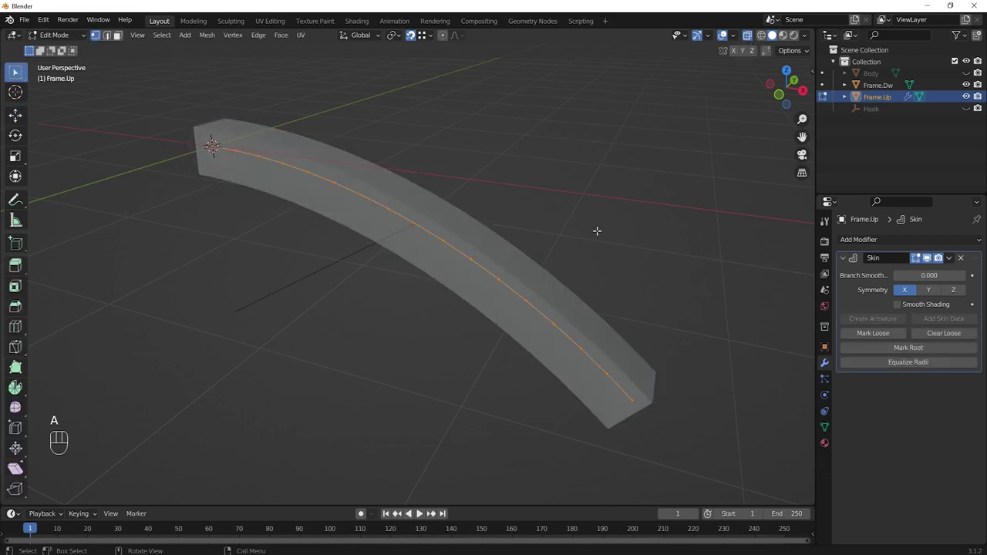
{"action": "key", "text": "n"}
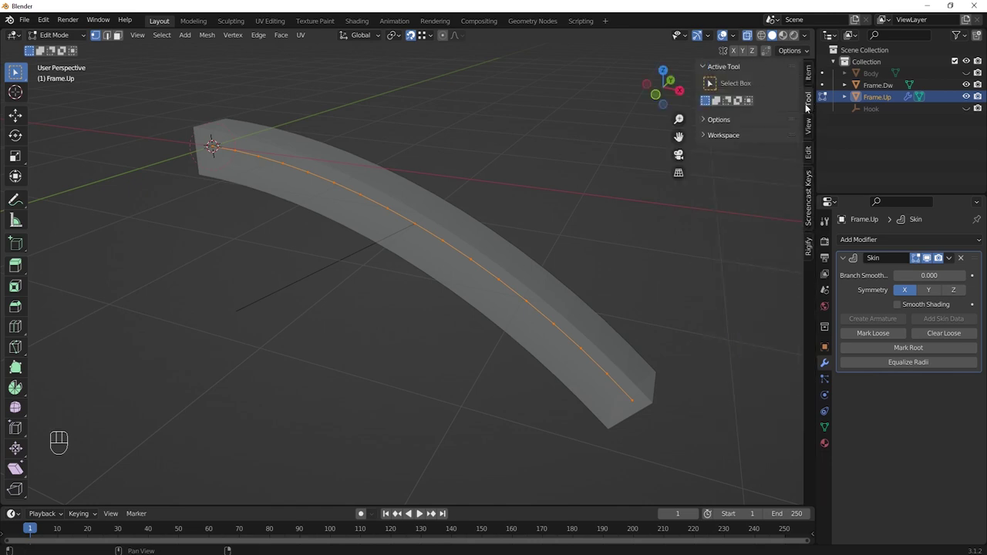
{"action": "left_click", "coordinate": [810, 77]}
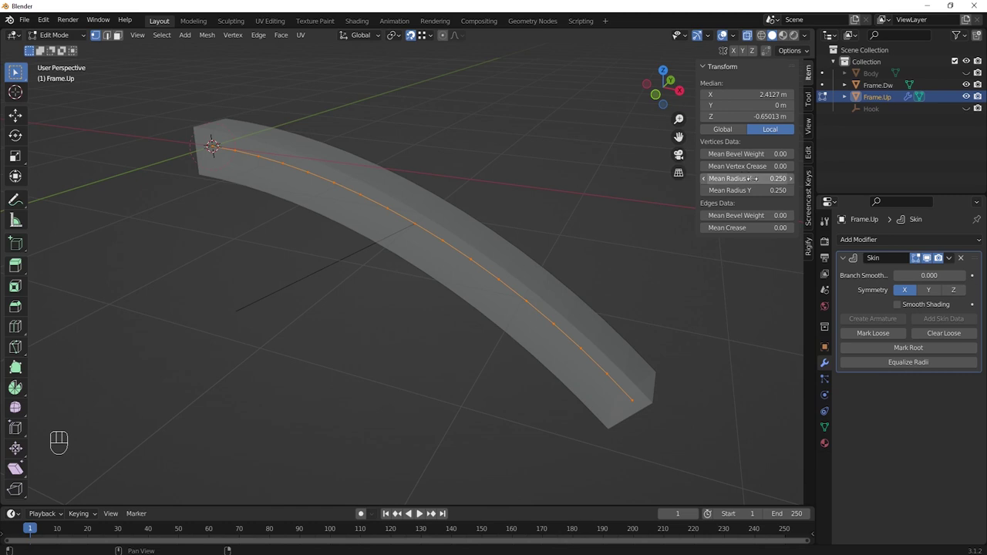
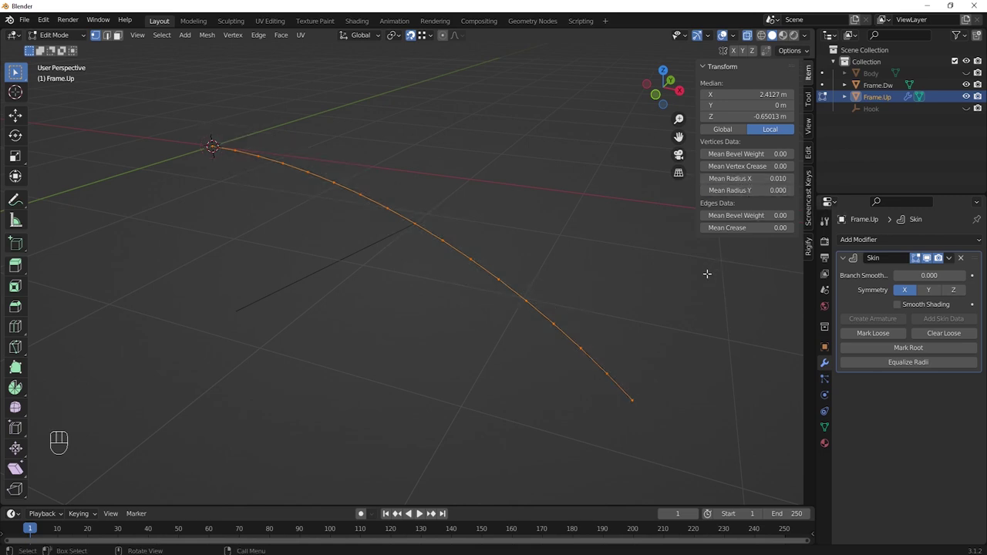
{"action": "key", "text": "Tab"}
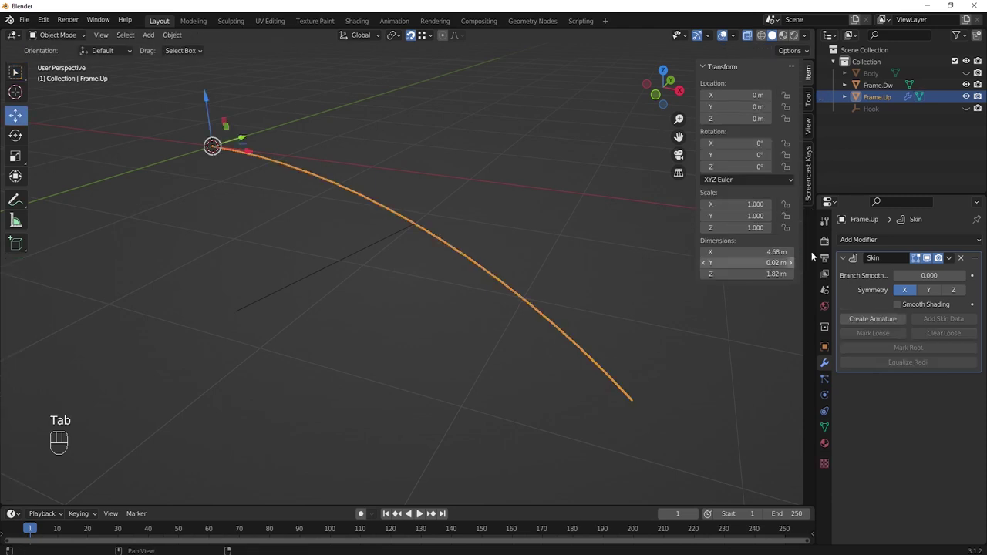
- Add a Solidify modifier with 0.05 m thickness after the Skin on Frame.Up
{"action": "left_click", "coordinate": [848, 257]}
{"action": "left_click_drag", "start_coordinate": [878, 242], "coordinate": [769, 438]}
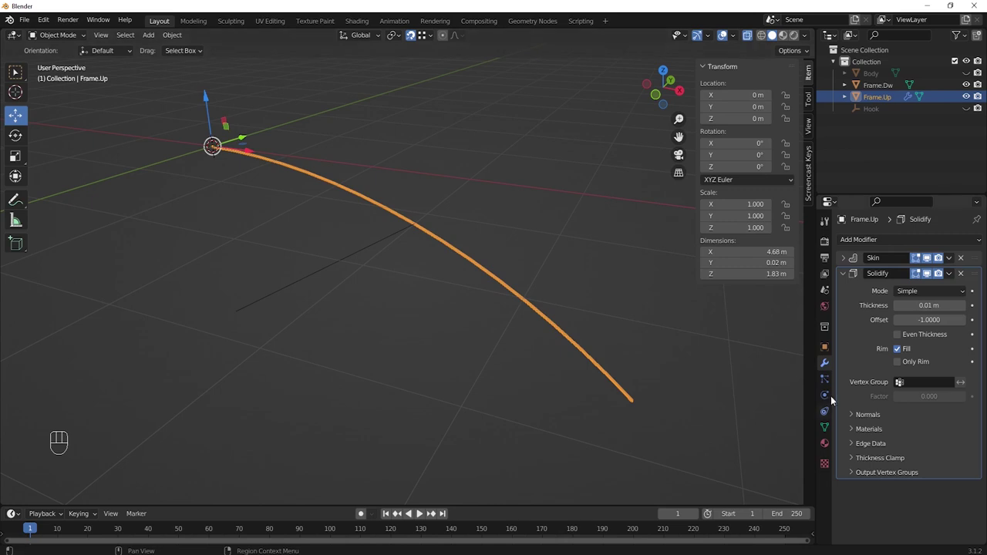
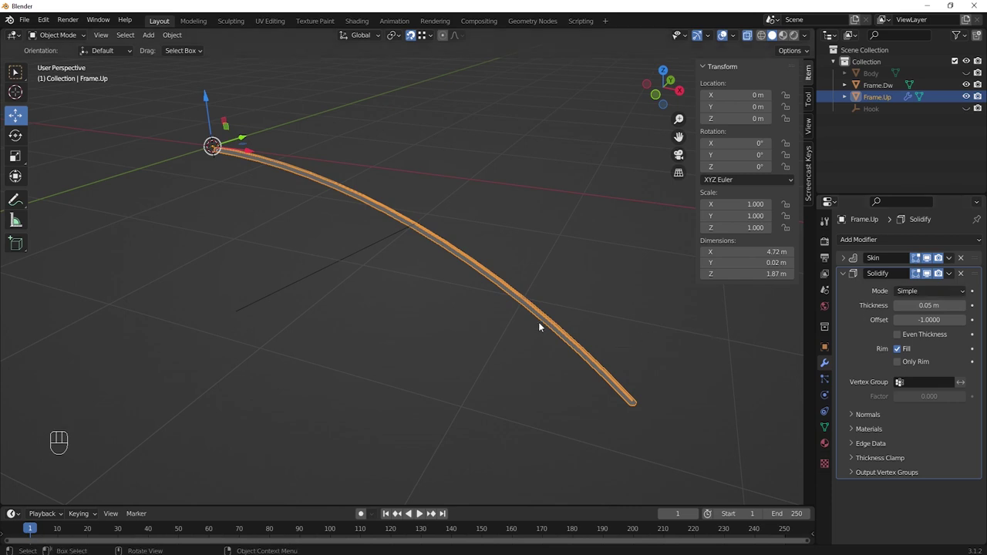
{"action": "left_click", "coordinate": [845, 274]}
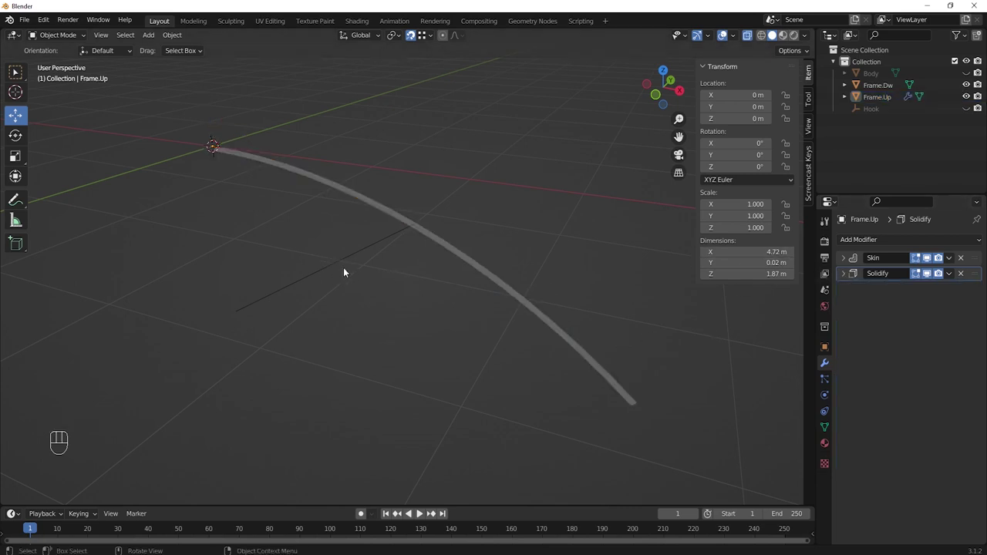
- Copy the upper rib Frame.Up's Skin and Solidify modifiers onto the lower strut Frame.Dw
{"action": "left_click", "coordinate": [323, 268]}
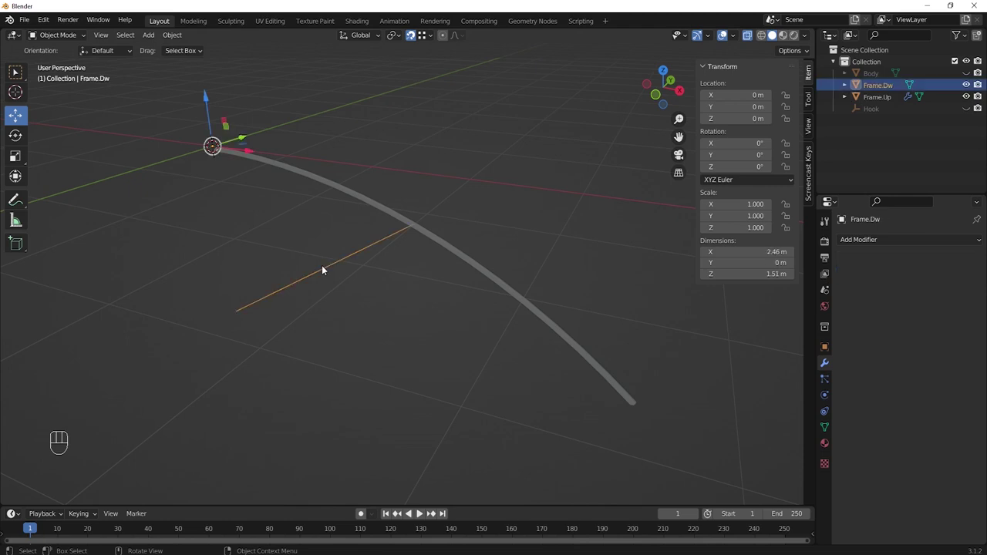
{"action": "left_click", "coordinate": [381, 209]}
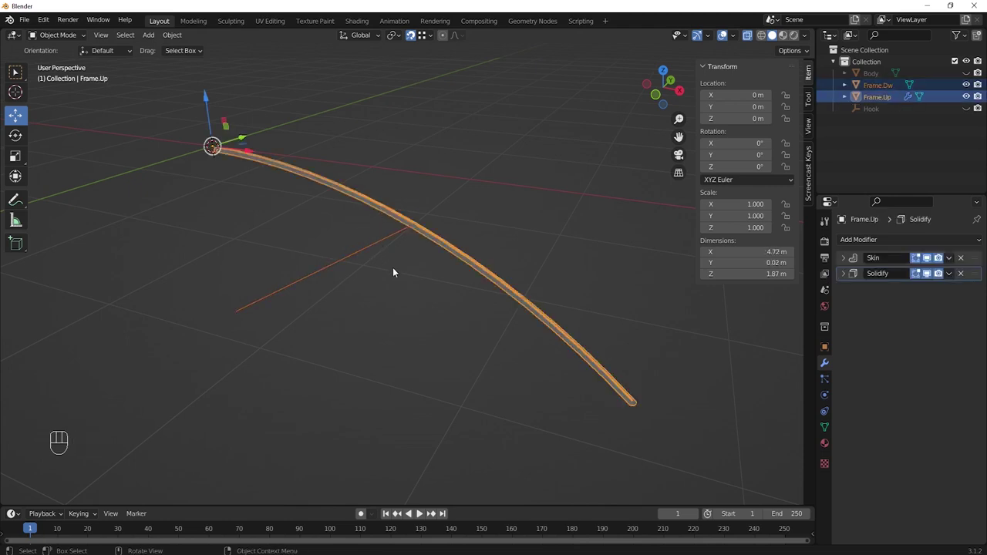
{"action": "key", "text": "ctrl+c"}
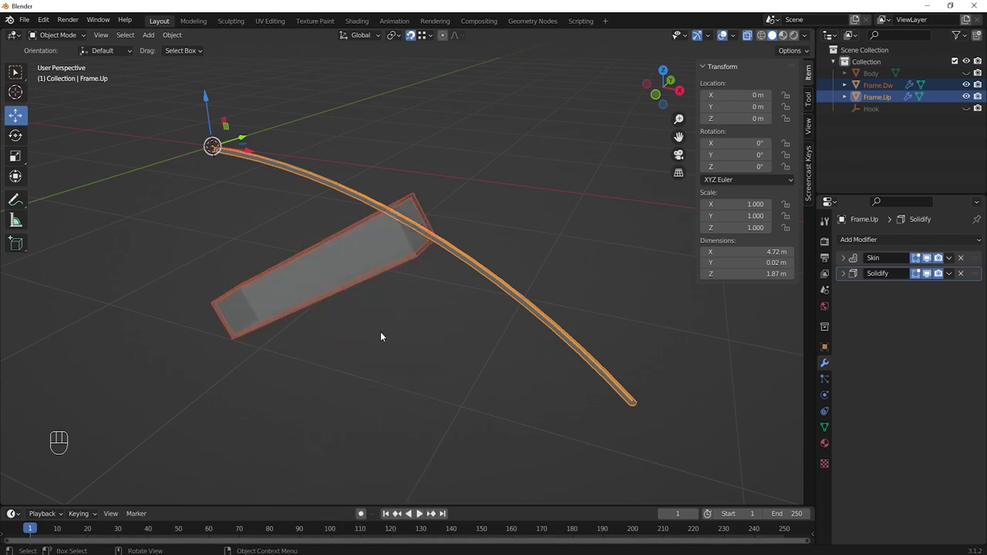
{"action": "left_click_drag", "start_coordinate": [46, 22], "coordinate": [70, 188]}
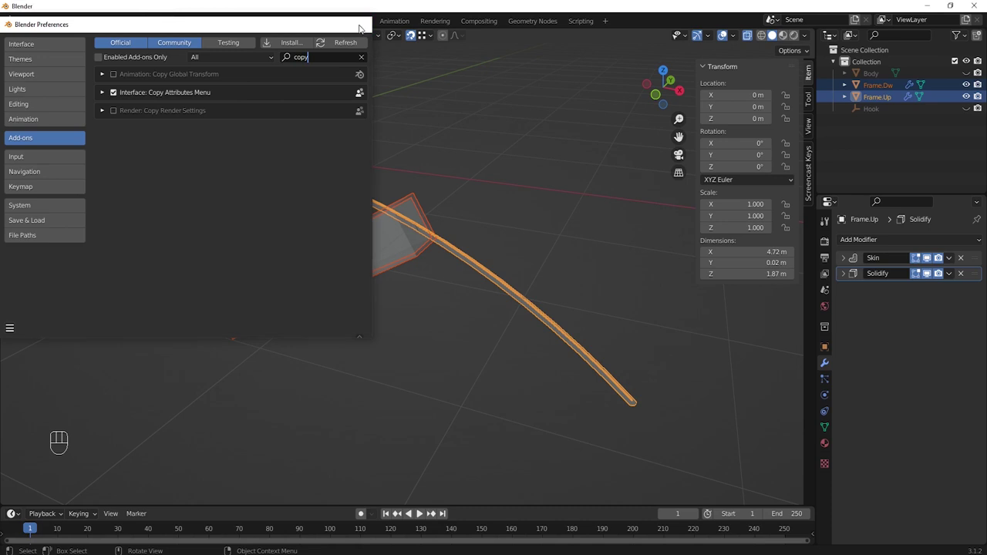
{"action": "left_click", "coordinate": [391, 323]}
- Shrink Frame.Dw's skin radii to 0.01 in Edit Mode so the strut becomes a thin rod
{"action": "left_click", "coordinate": [354, 266]}
{"action": "key", "text": "Tab"}
{"action": "key", "text": "a"}
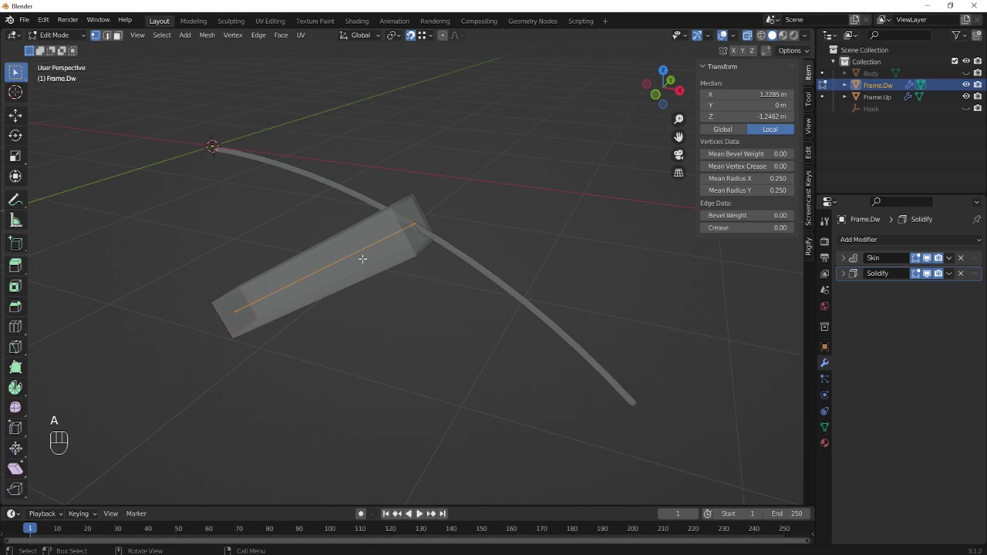
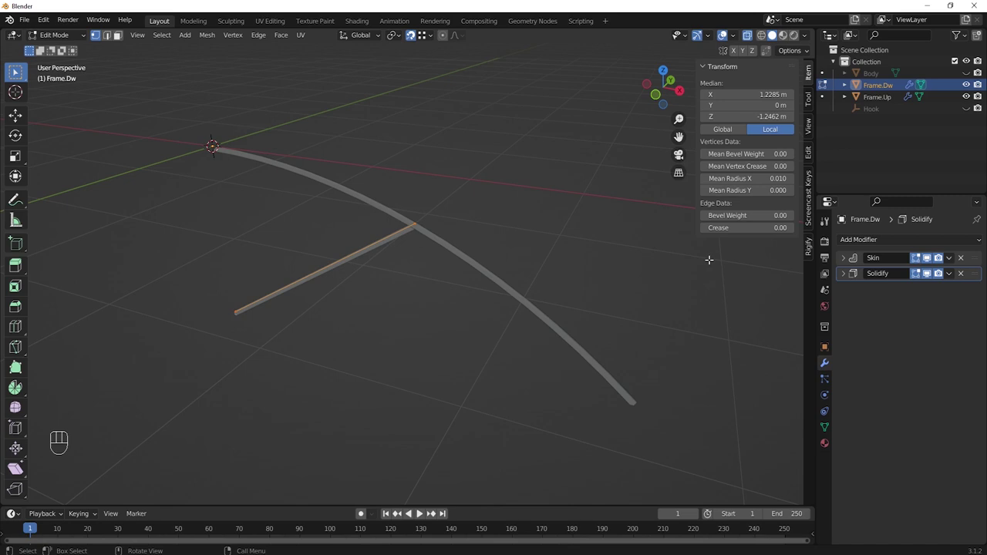
{"action": "key", "text": "n"}
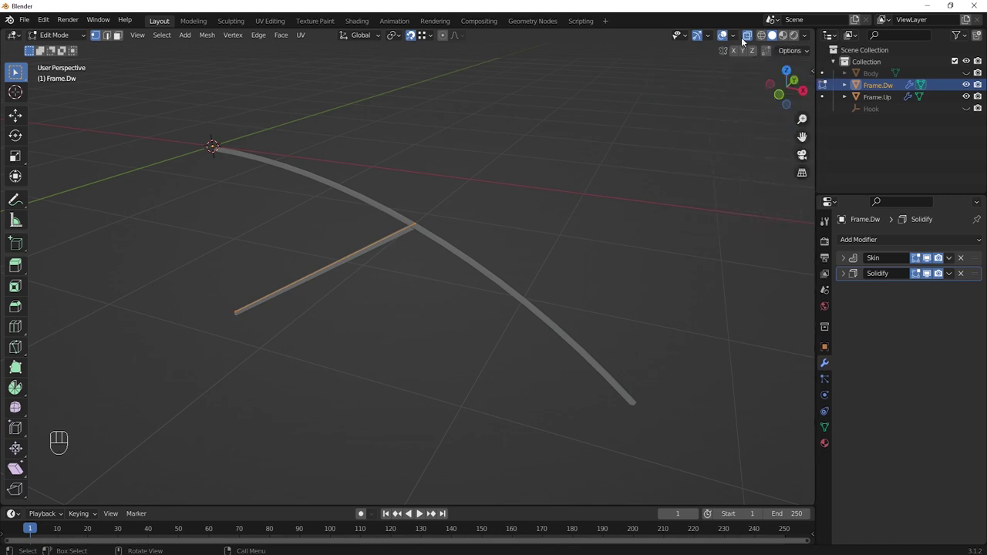
{"action": "left_click", "coordinate": [747, 39]}
{"action": "key", "text": "Tab"}
{"action": "middle_click", "coordinate": [577, 248]}
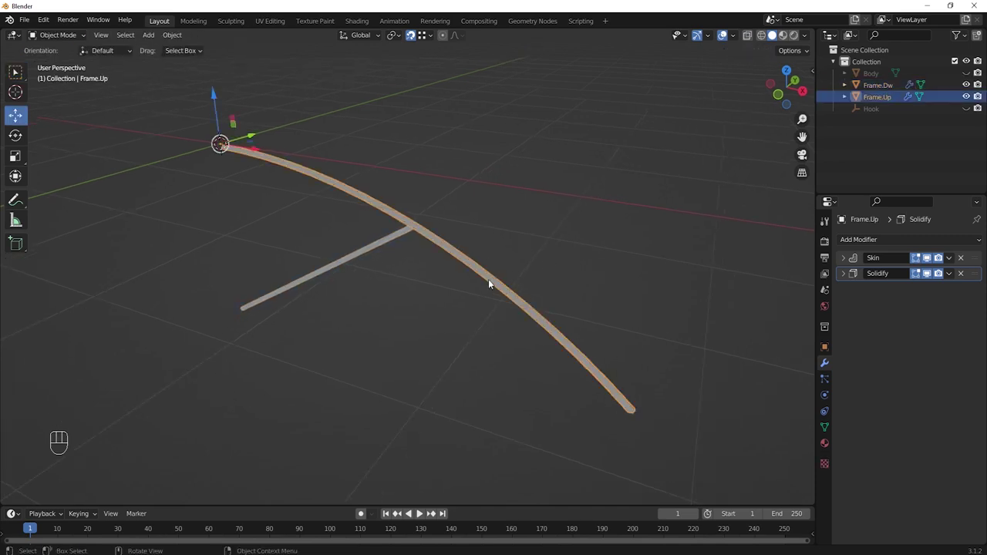
- Unhide the Body curve with its 45° Screw sweep and inspect the curved panel from above
{"action": "middle_click", "coordinate": [536, 276]}
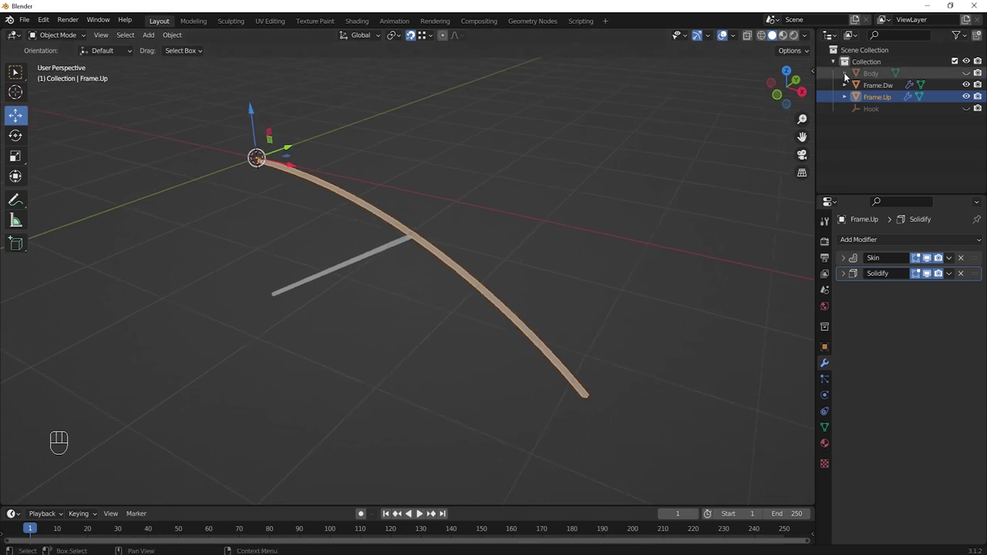
{"action": "left_click", "coordinate": [970, 75]}
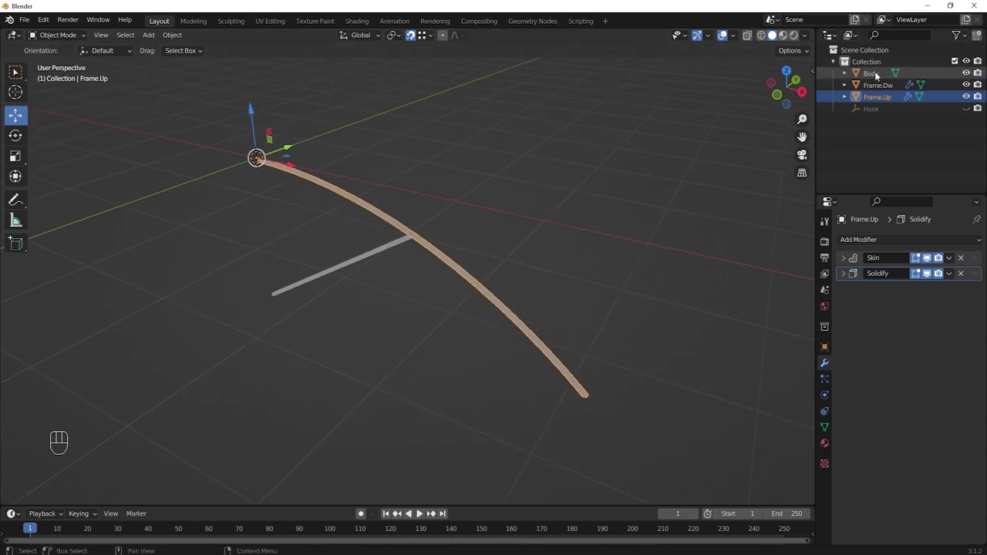
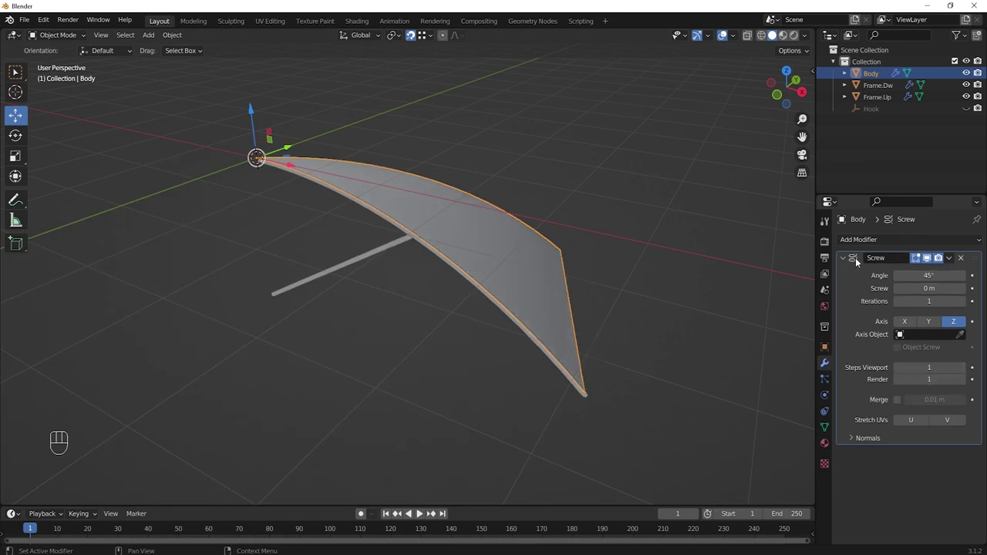
{"action": "left_click", "coordinate": [848, 259]}
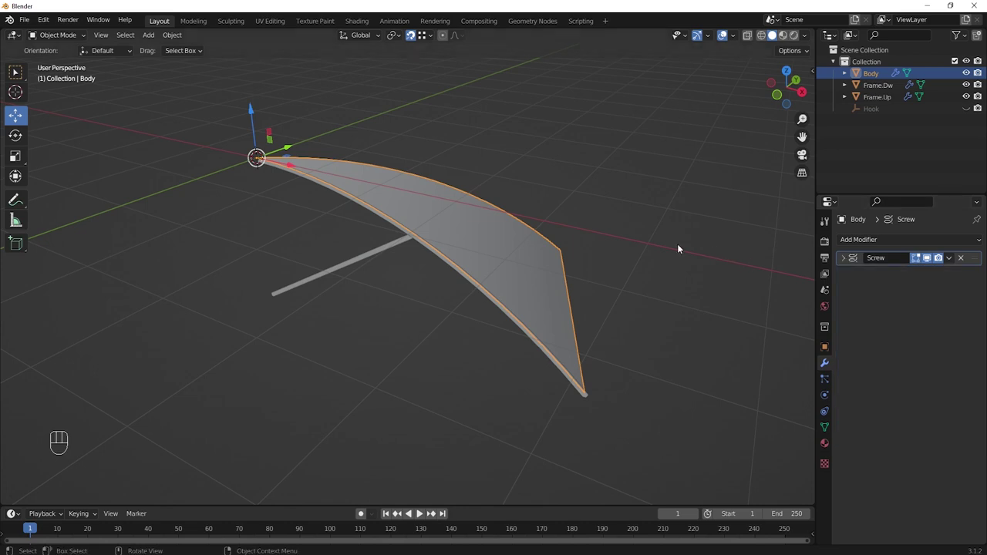
{"action": "left_click_drag", "start_coordinate": [663, 222], "coordinate": [659, 250]}
{"action": "middle_click", "coordinate": [632, 238]}
{"action": "left_click_drag", "start_coordinate": [622, 245], "coordinate": [629, 266]}
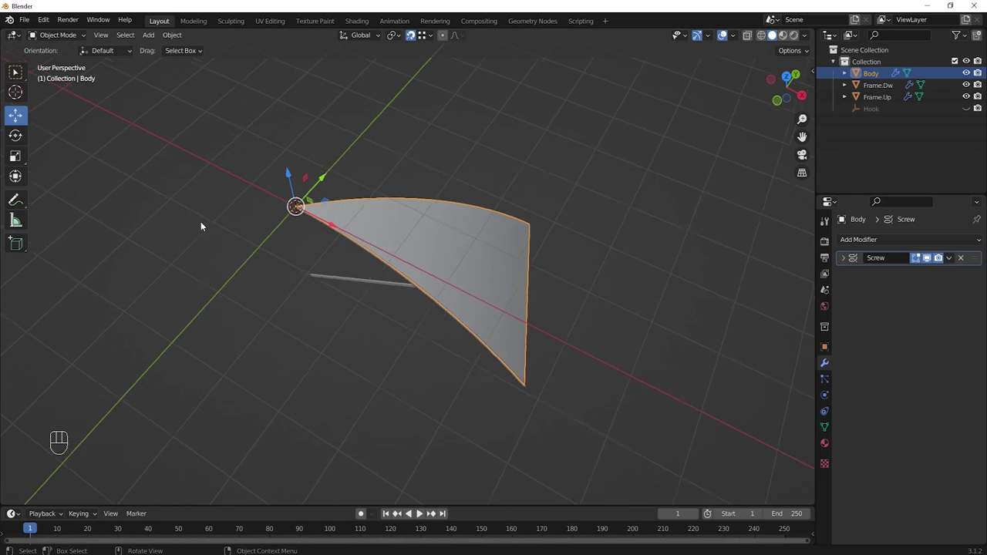
{"action": "middle_click", "coordinate": [616, 244]}
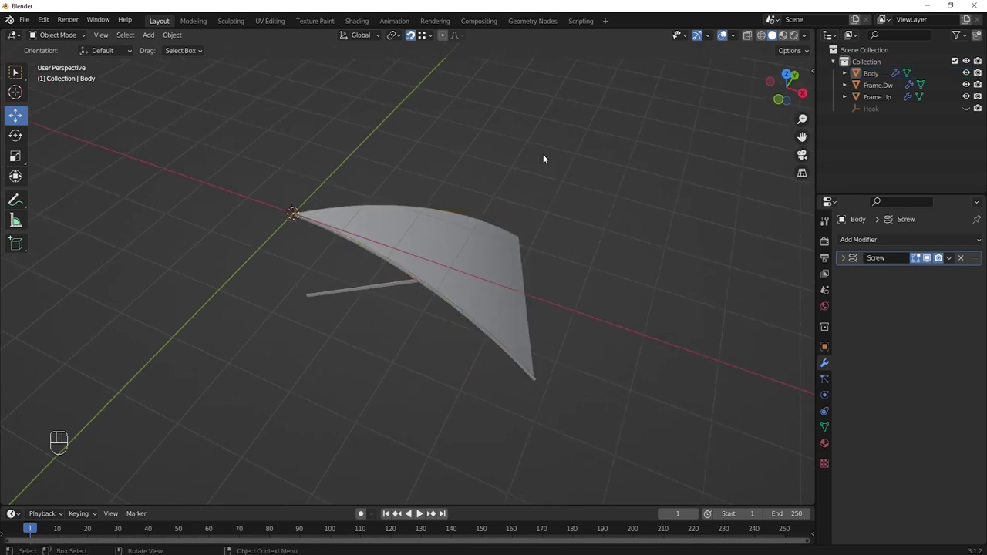
- Add an 8-vertex Circle and array Body 8 times by object offset Circle, relative offset off
{"action": "key", "text": "shift+a"}
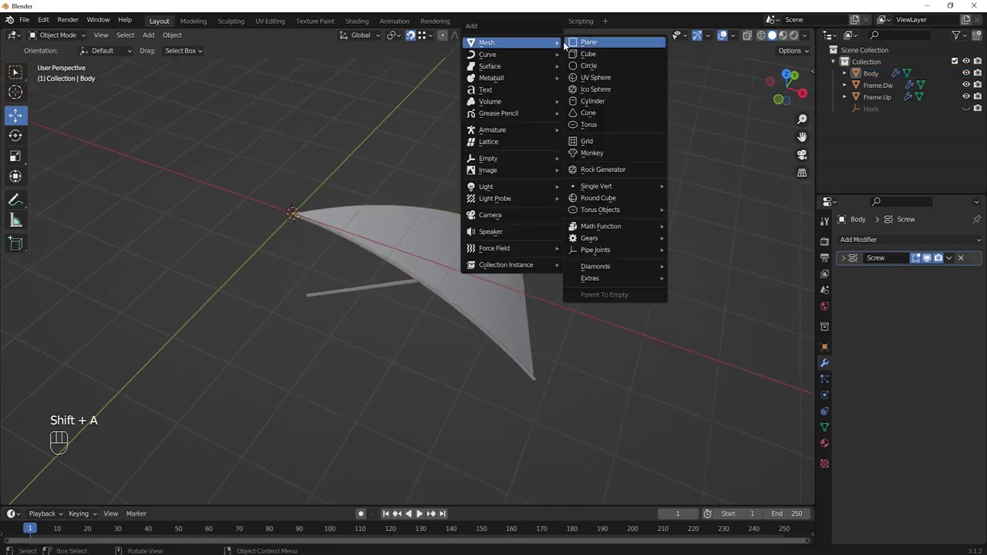
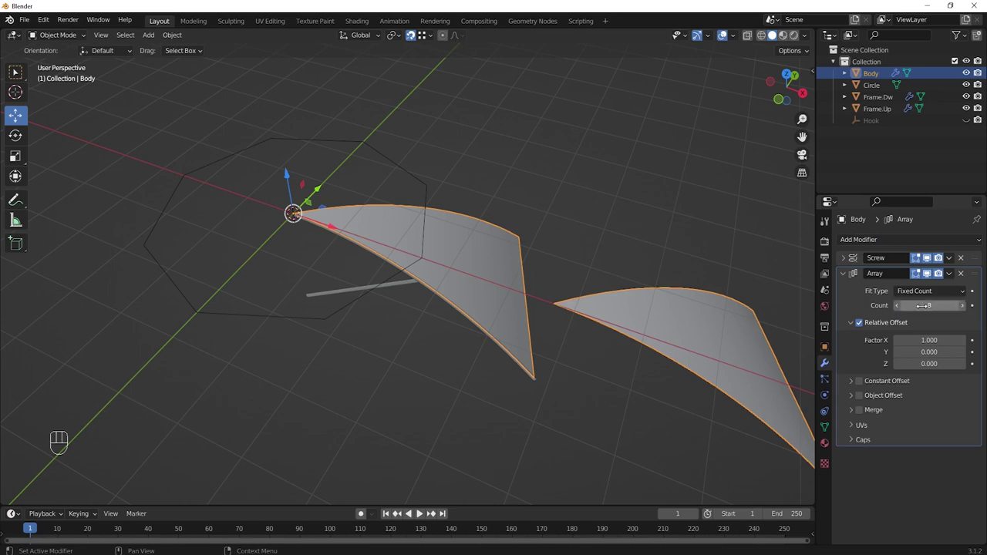
{"action": "left_click", "coordinate": [862, 325]}
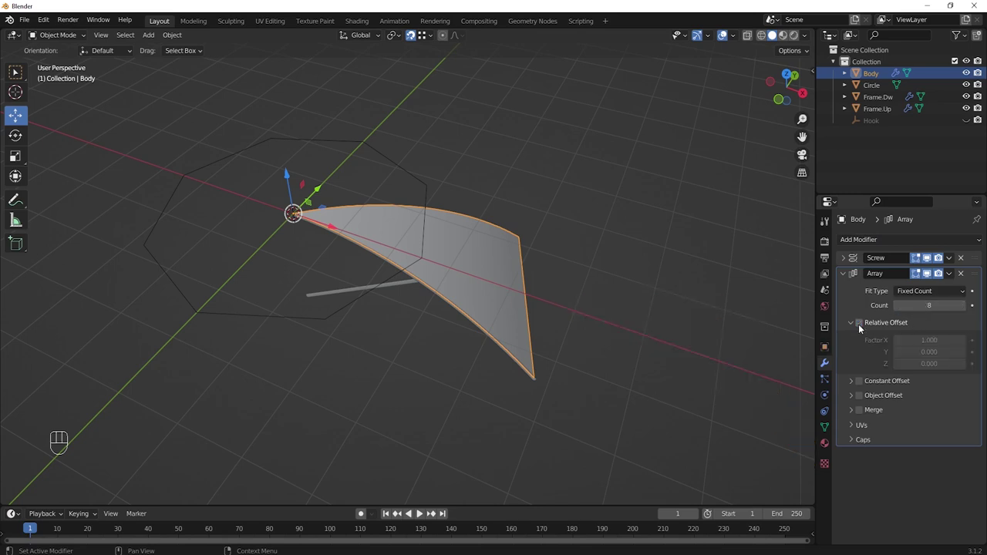
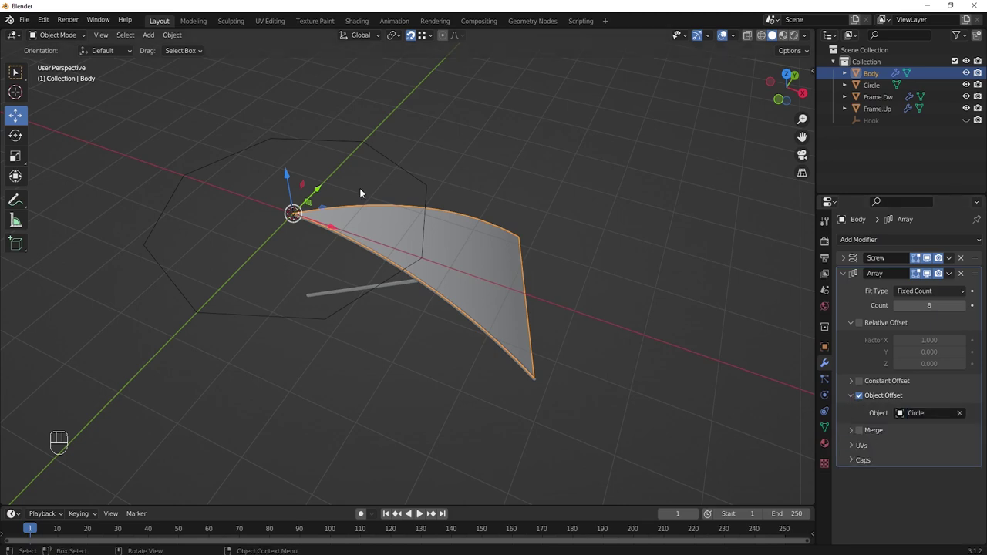
- Rotate the Circle 45 degrees about Z so the eight panels close into a full canopy
{"action": "left_click", "coordinate": [372, 152]}
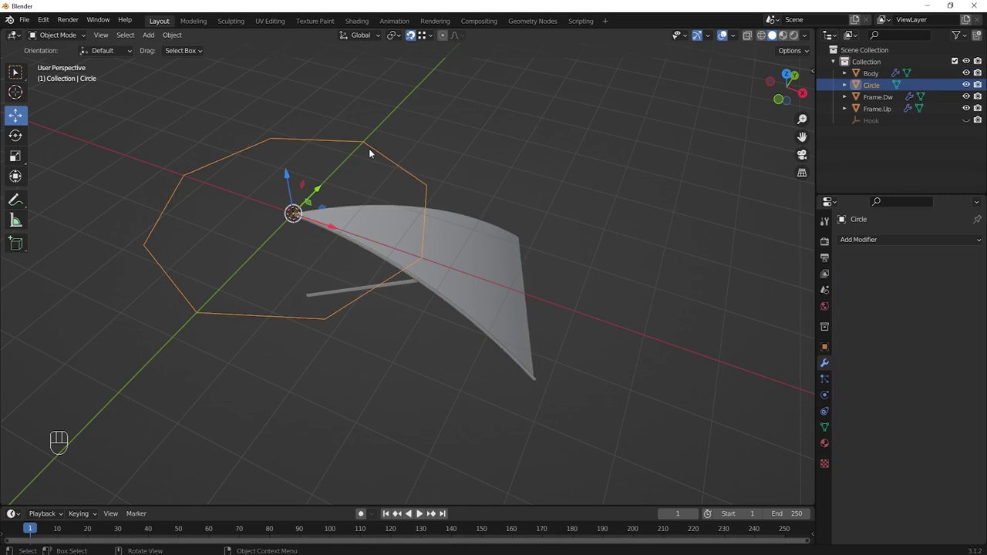
{"action": "key", "text": "r"}
{"action": "key", "text": "z"}
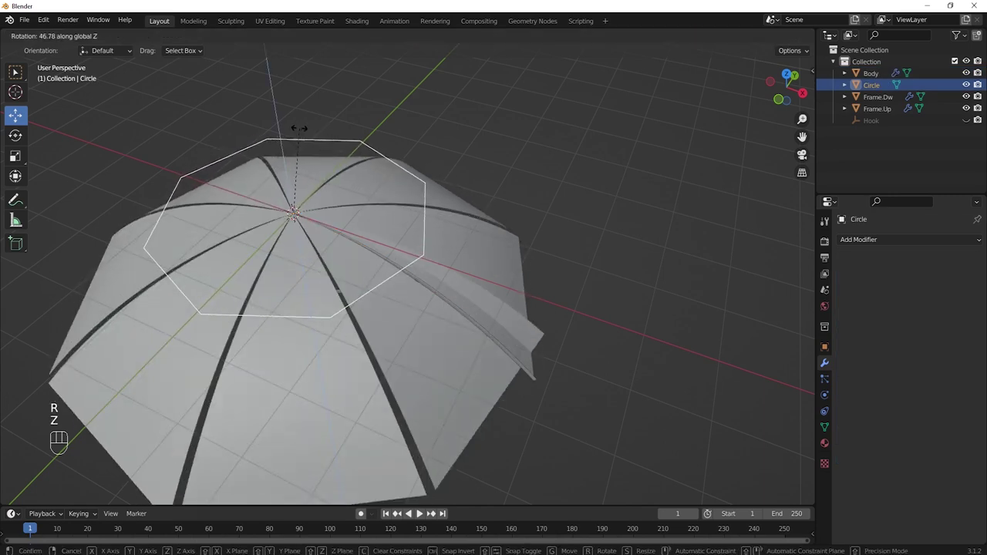
{"action": "key", "text": "4"}
{"action": "key", "text": "5"}
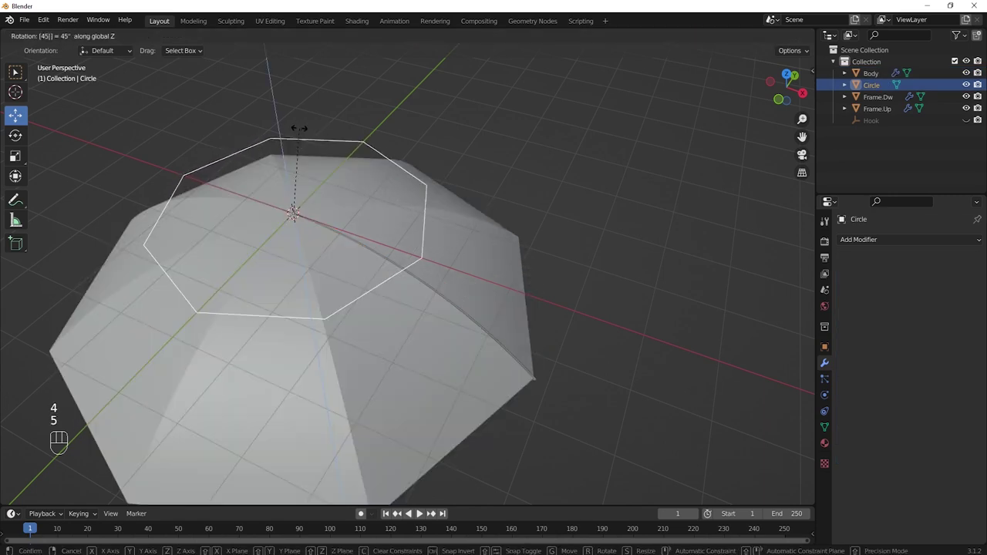
{"action": "key", "text": "Return"}
{"action": "left_click_drag", "start_coordinate": [361, 250], "coordinate": [330, 218]}
{"action": "left_click_drag", "start_coordinate": [379, 262], "coordinate": [395, 205]}
{"action": "left_click_drag", "start_coordinate": [423, 216], "coordinate": [441, 133]}
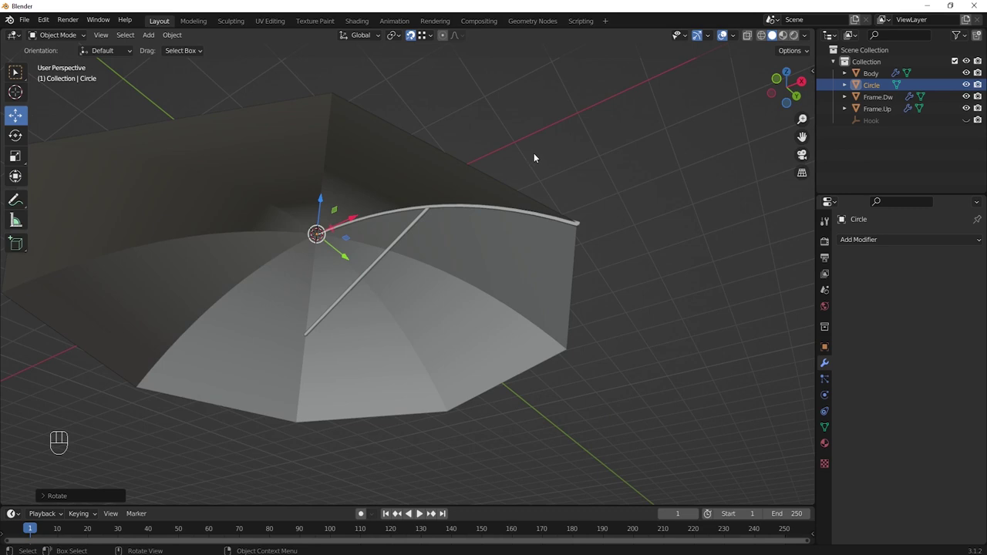
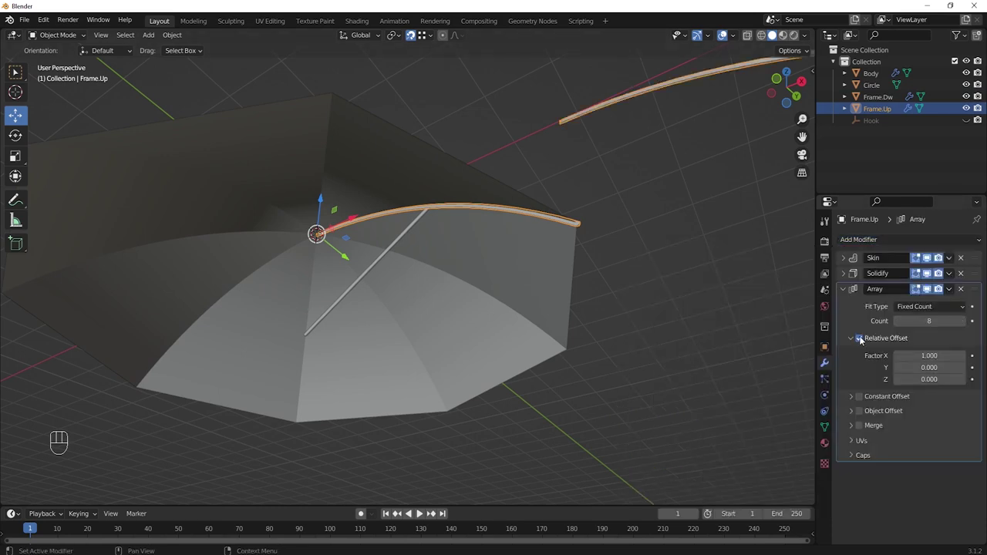
- Array Frame.Up 8 times around the Circle with relative offset switched off
{"action": "left_click", "coordinate": [864, 341]}
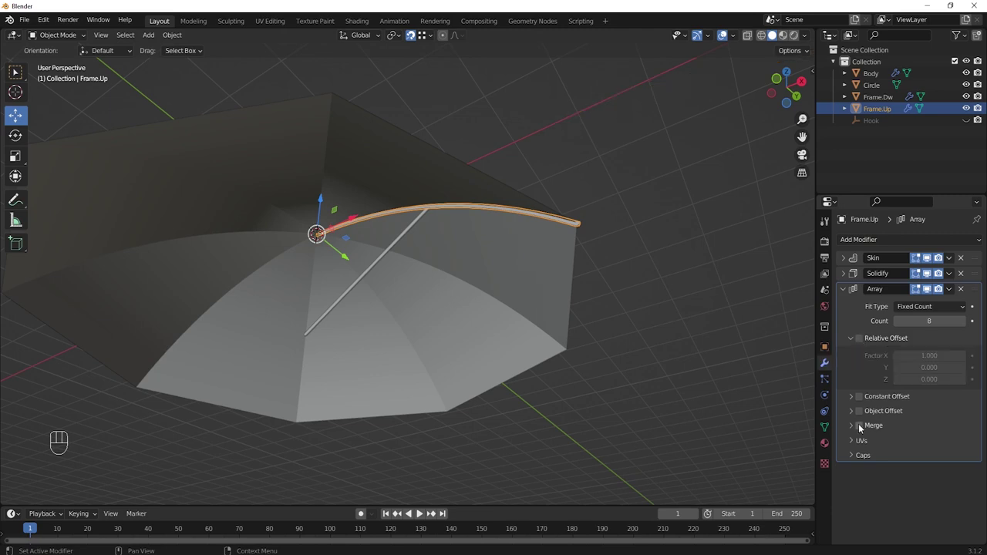
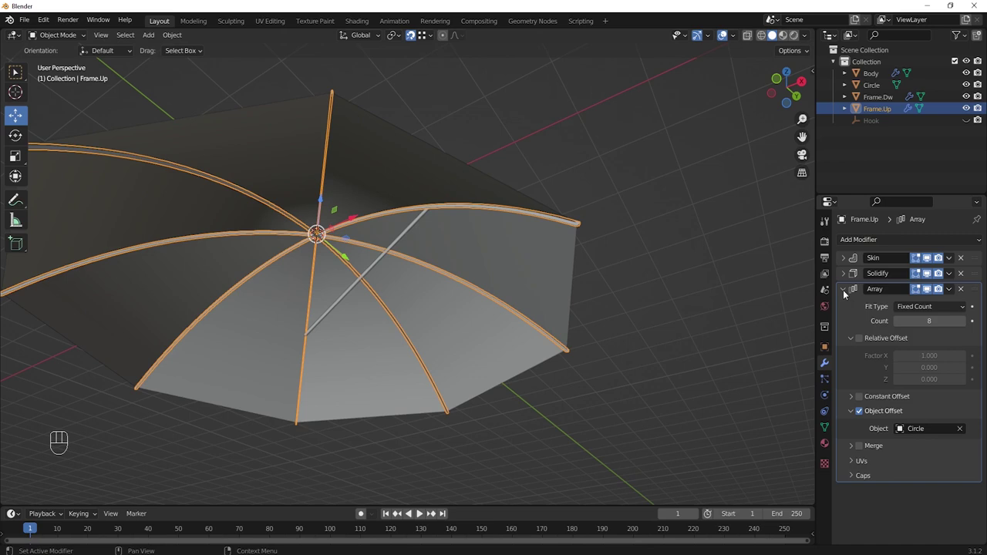
- Array Frame.Dw eight times by object offset Circle, then hide the Circle object
{"action": "middle_click", "coordinate": [626, 314]}
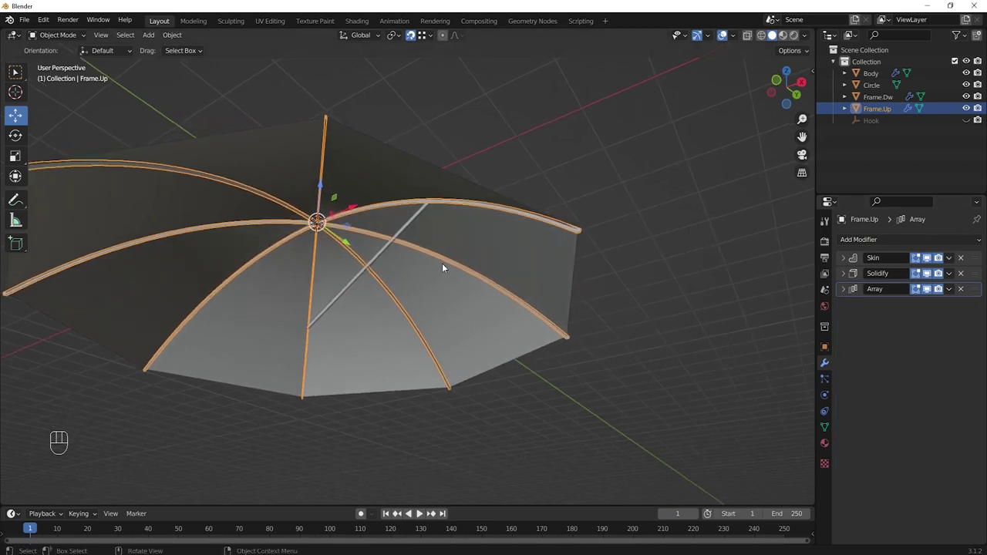
{"action": "middle_click", "coordinate": [444, 265]}
{"action": "left_click", "coordinate": [381, 254]}
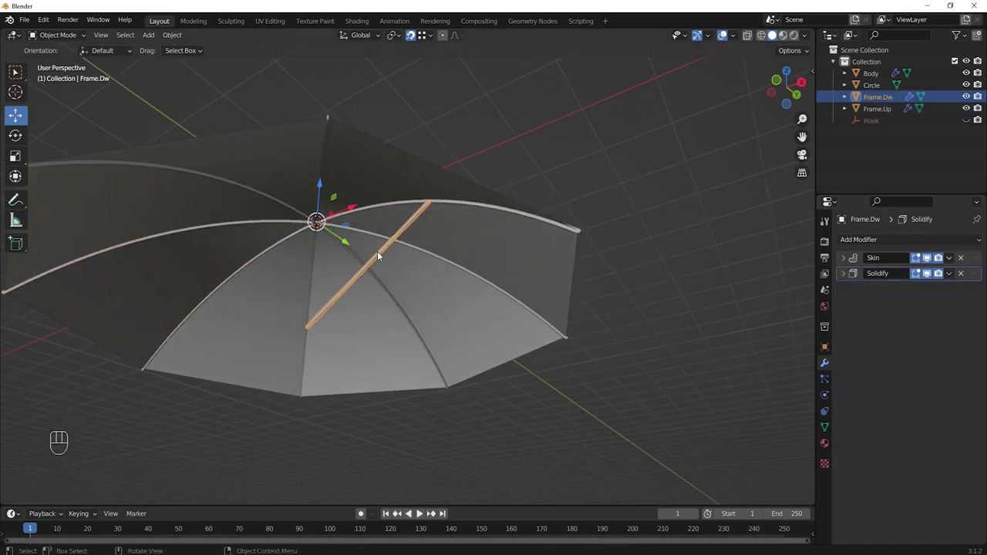
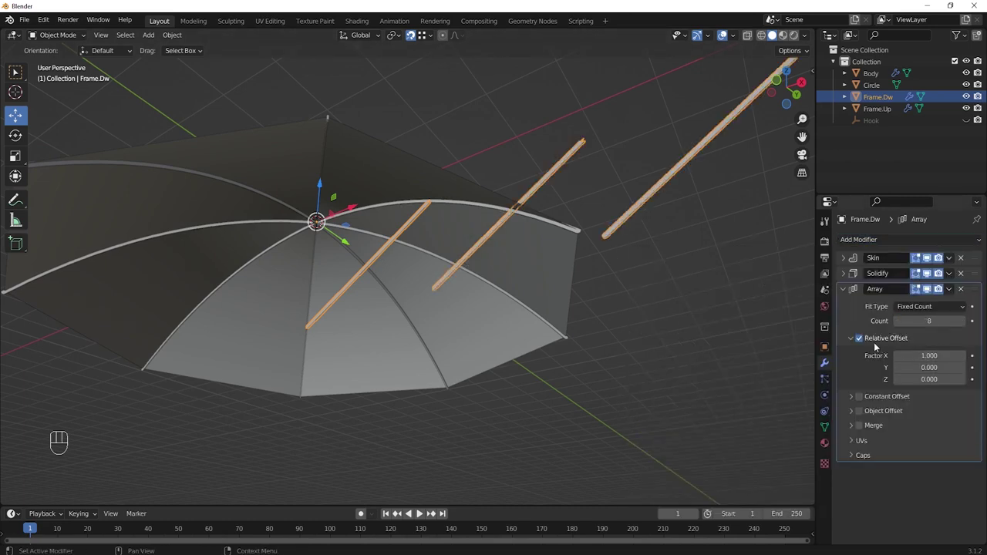
{"action": "left_click", "coordinate": [866, 339]}
{"action": "left_click", "coordinate": [863, 411]}
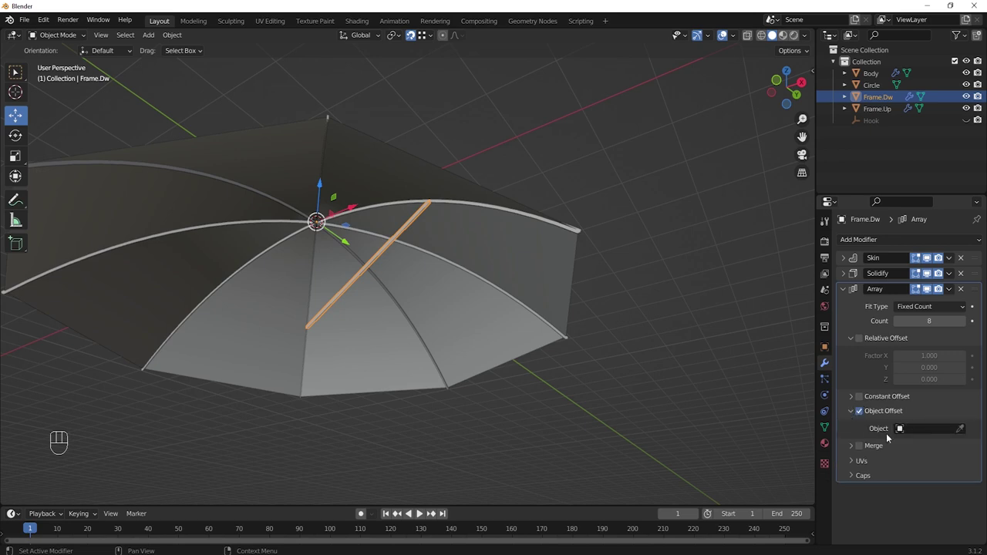
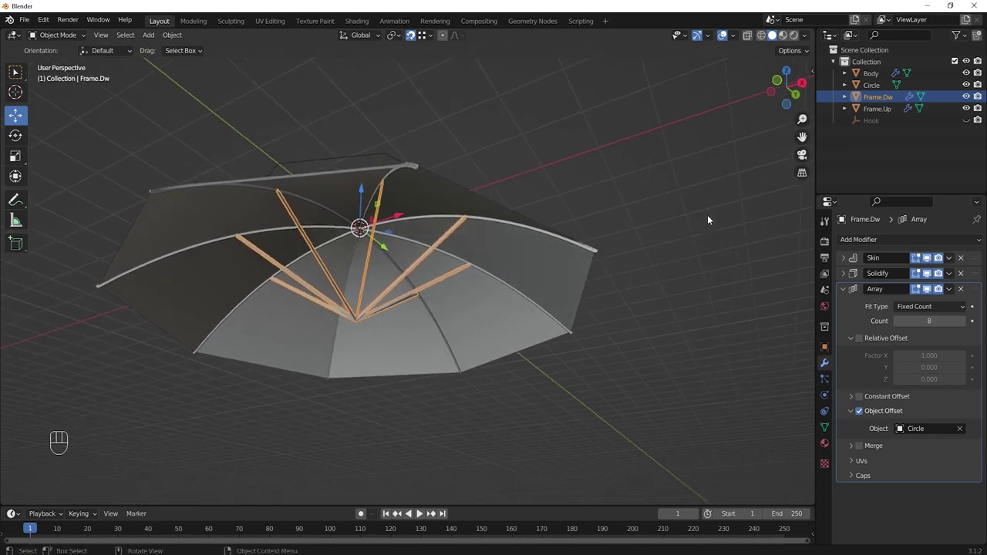
{"action": "left_click", "coordinate": [969, 86]}
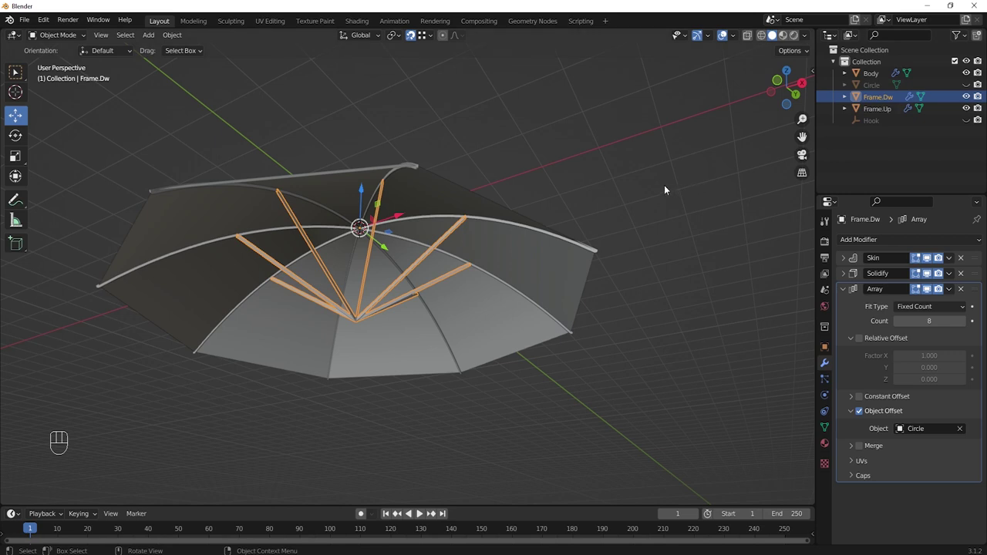
{"action": "left_click_drag", "start_coordinate": [656, 190], "coordinate": [657, 212]}
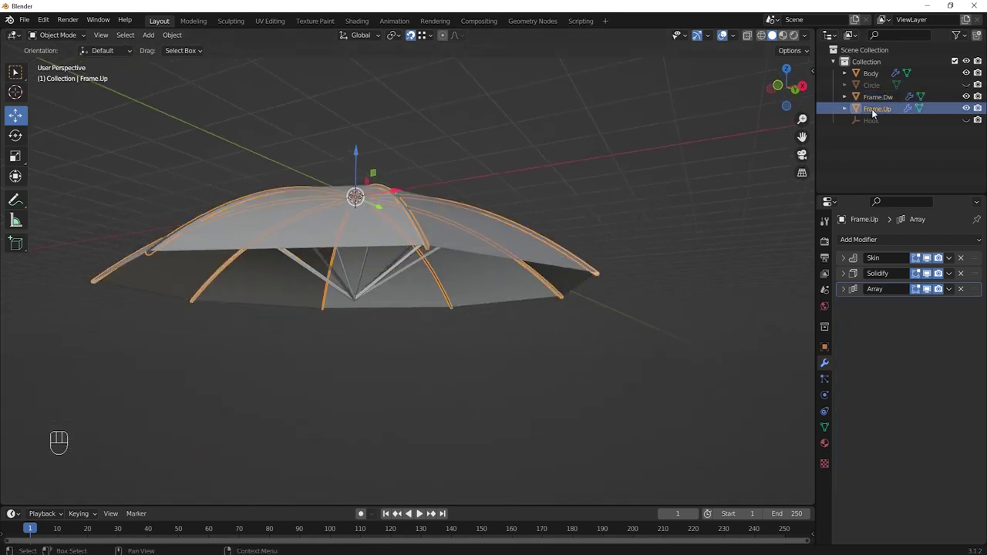
- Move Body, Frame.Dw and Frame.Up into a new collection named Umbrella
{"action": "left_click", "coordinate": [875, 100]}
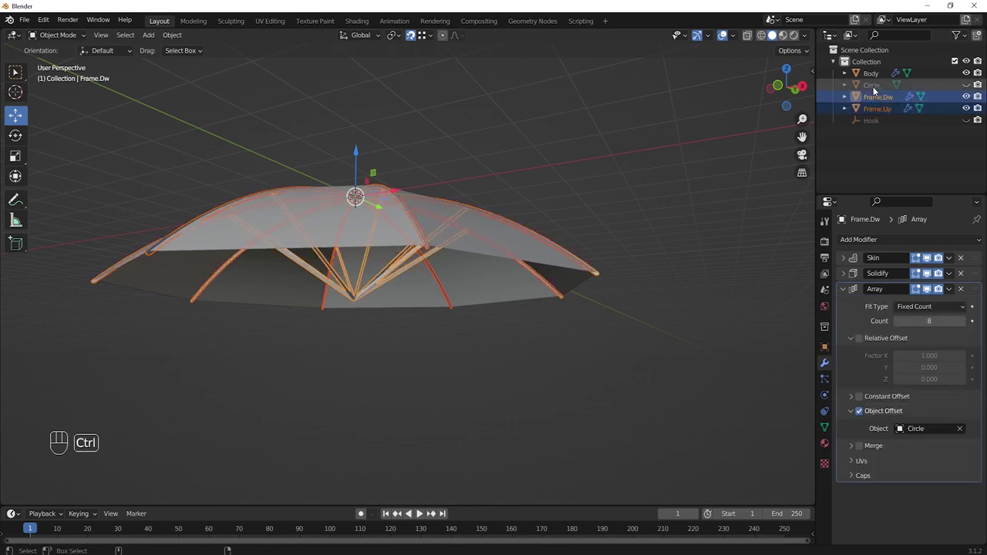
{"action": "left_click", "coordinate": [875, 77]}
{"action": "key", "text": "m"}
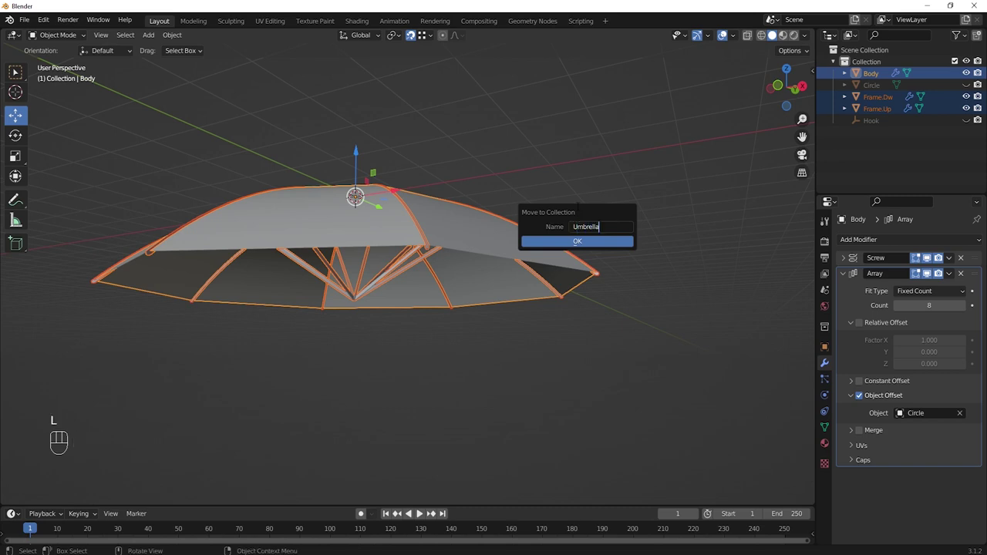
{"action": "key", "text": "Return"}
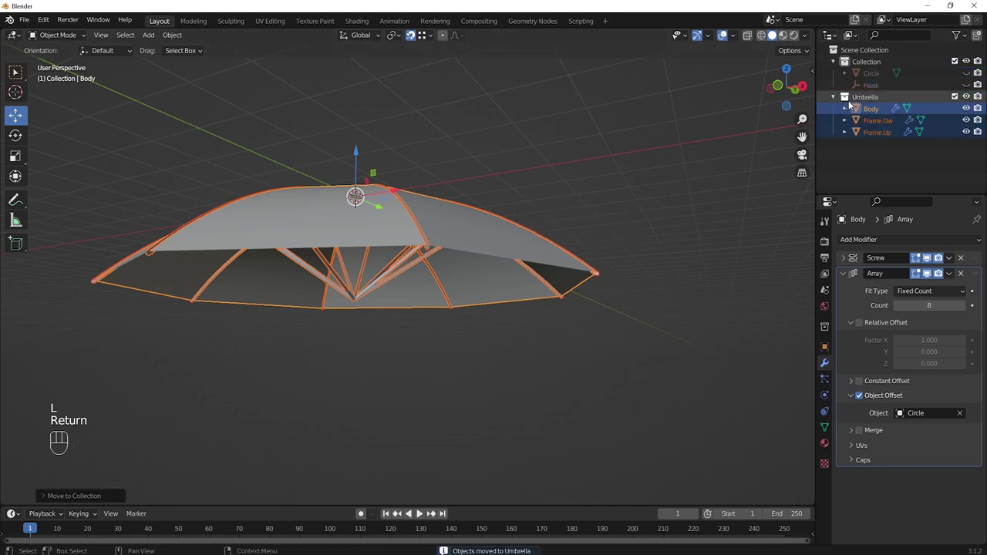
{"action": "left_click", "coordinate": [872, 99]}
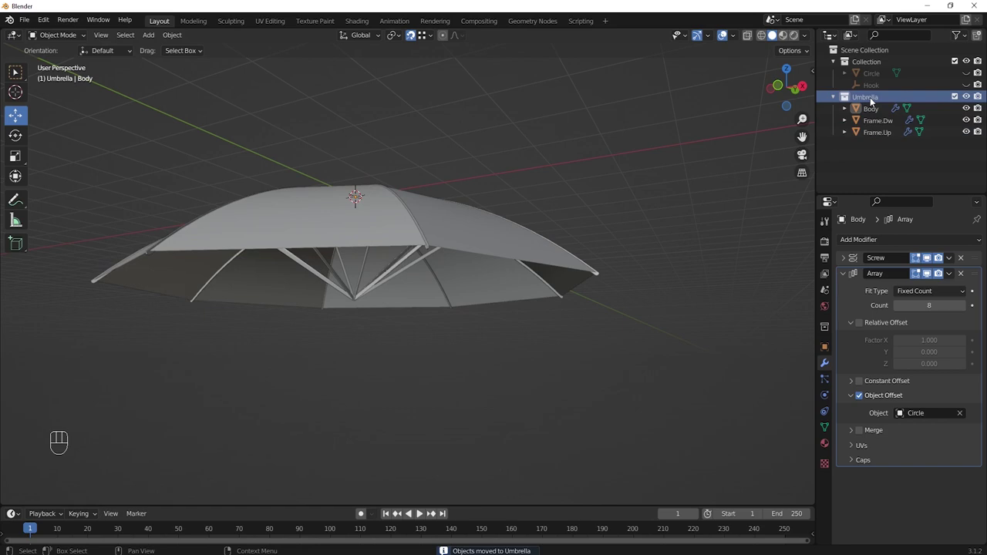
{"action": "left_click_drag", "start_coordinate": [715, 245], "coordinate": [736, 207]}
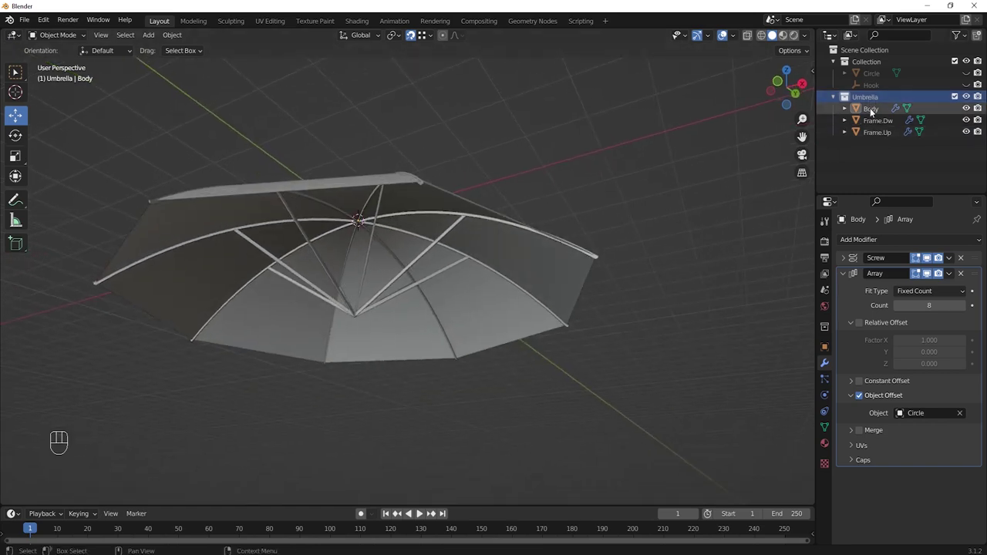
- Add a Solidify modifier to the Body canopy
{"action": "left_click", "coordinate": [873, 110]}
{"action": "left_click_drag", "start_coordinate": [684, 241], "coordinate": [606, 272]}
{"action": "left_click_drag", "start_coordinate": [607, 272], "coordinate": [592, 273]}
{"action": "left_click_drag", "start_coordinate": [592, 273], "coordinate": [594, 258]}
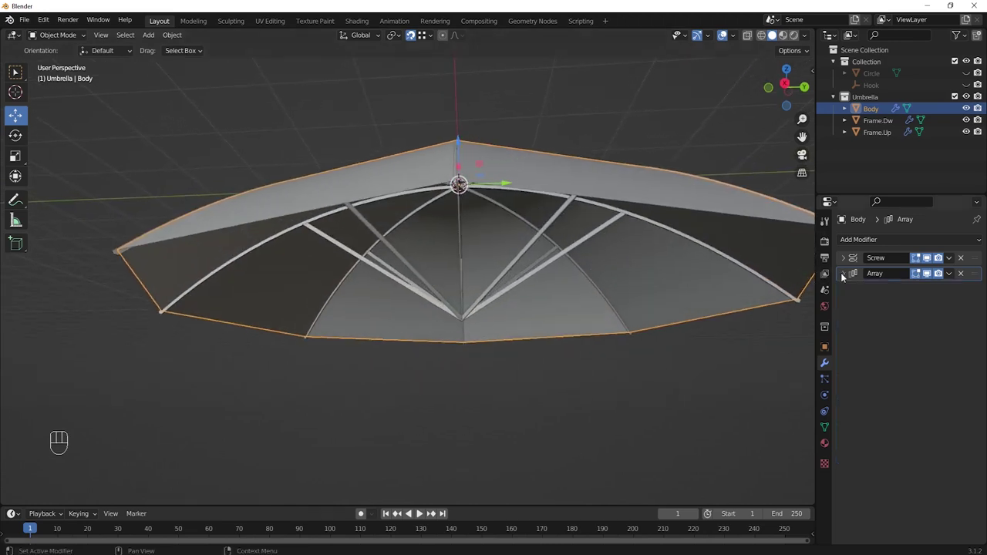
{"action": "left_click_drag", "start_coordinate": [876, 240], "coordinate": [764, 441]}
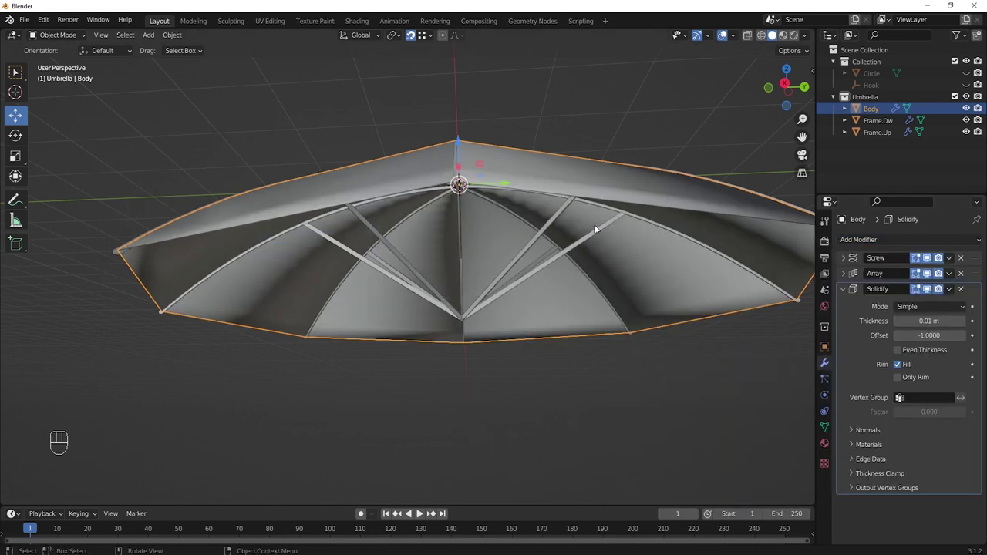
{"action": "left_click_drag", "start_coordinate": [597, 226], "coordinate": [598, 205]}
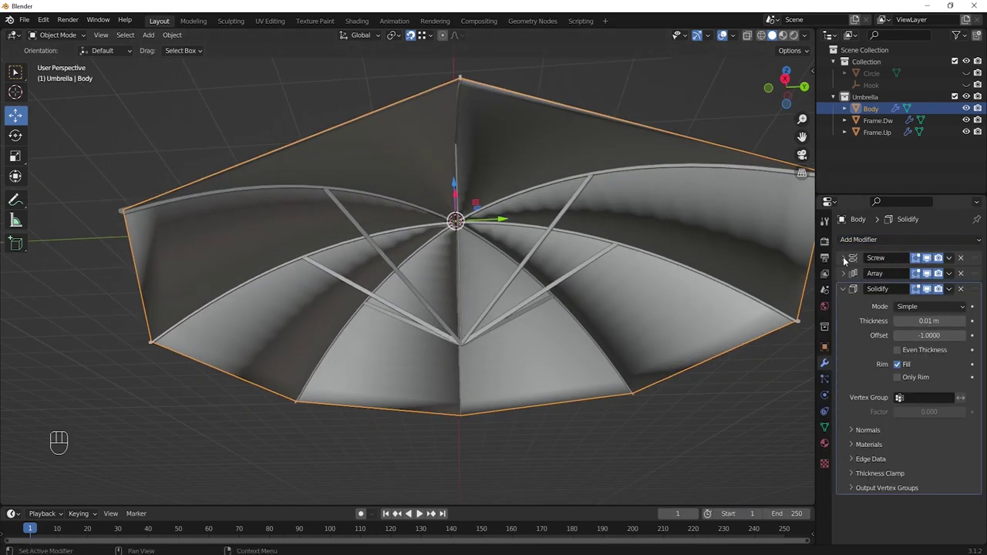
- Enable Smooth Shading in the Screw modifier's Normals so the canopy renders smooth
{"action": "left_click", "coordinate": [845, 259]}
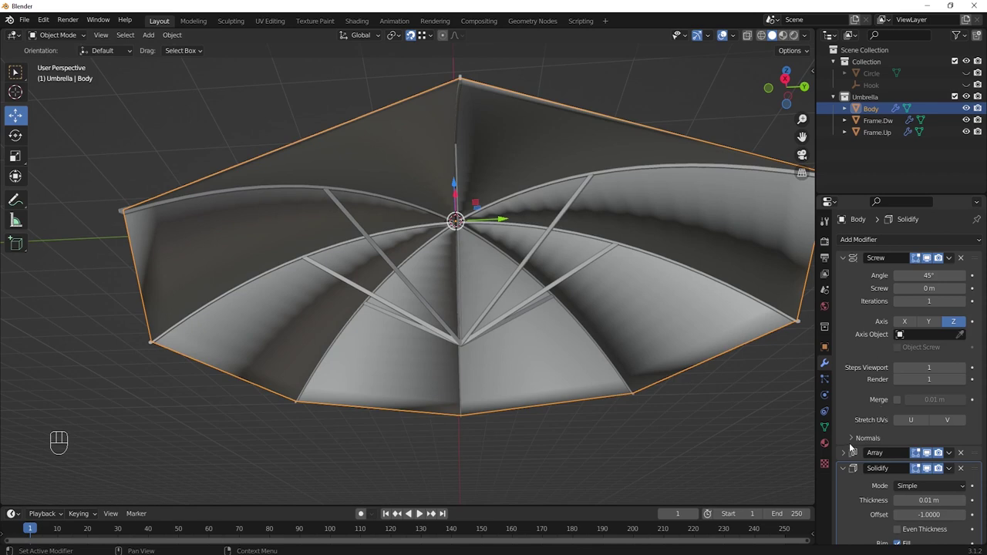
{"action": "left_click", "coordinate": [851, 441]}
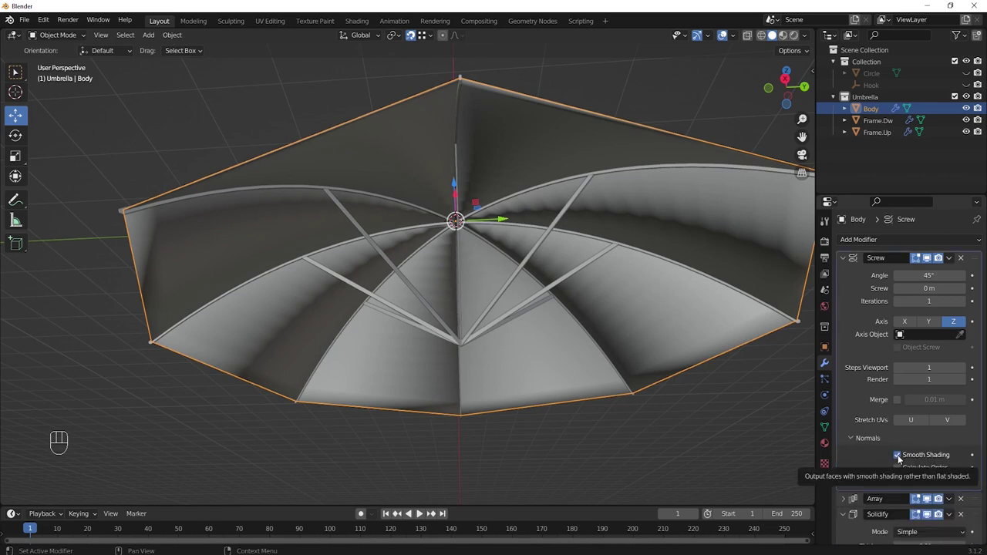
{"action": "left_click", "coordinate": [900, 458]}
{"action": "left_click", "coordinate": [855, 438]}
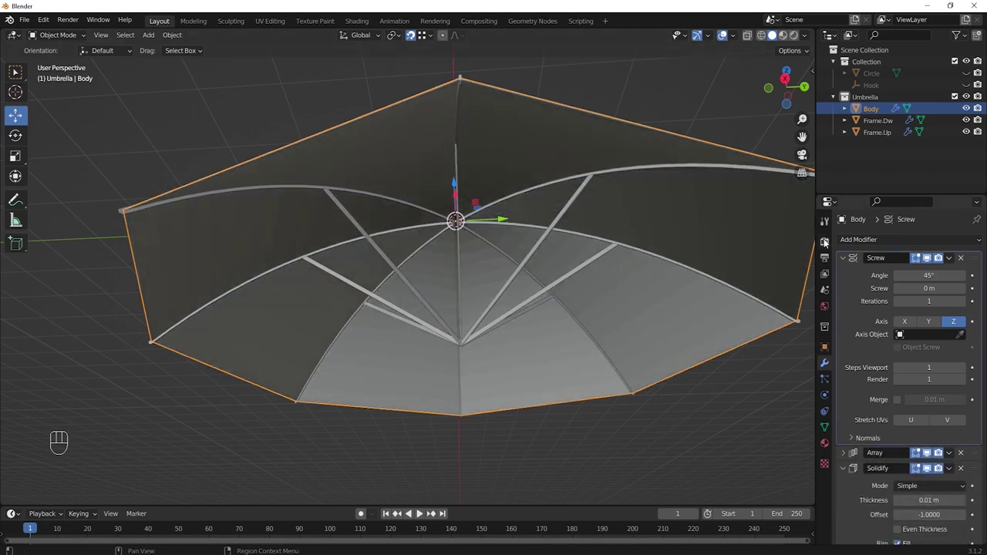
{"action": "left_click", "coordinate": [847, 256]}
{"action": "left_click_drag", "start_coordinate": [601, 194], "coordinate": [582, 218]}
{"action": "left_click_drag", "start_coordinate": [614, 196], "coordinate": [620, 216]}
{"action": "left_click_drag", "start_coordinate": [560, 214], "coordinate": [571, 202]}
{"action": "left_click", "coordinate": [847, 291]}
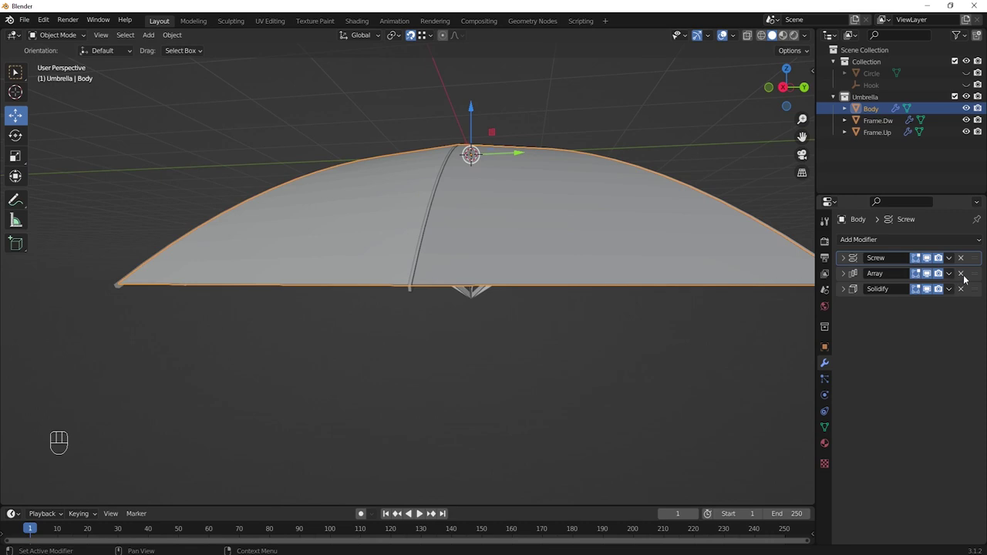
- Move Solidify above Array so the stack runs Screw, Solidify, Array, and expand Solidify to thicken
{"action": "left_click_drag", "start_coordinate": [975, 276], "coordinate": [974, 302]}
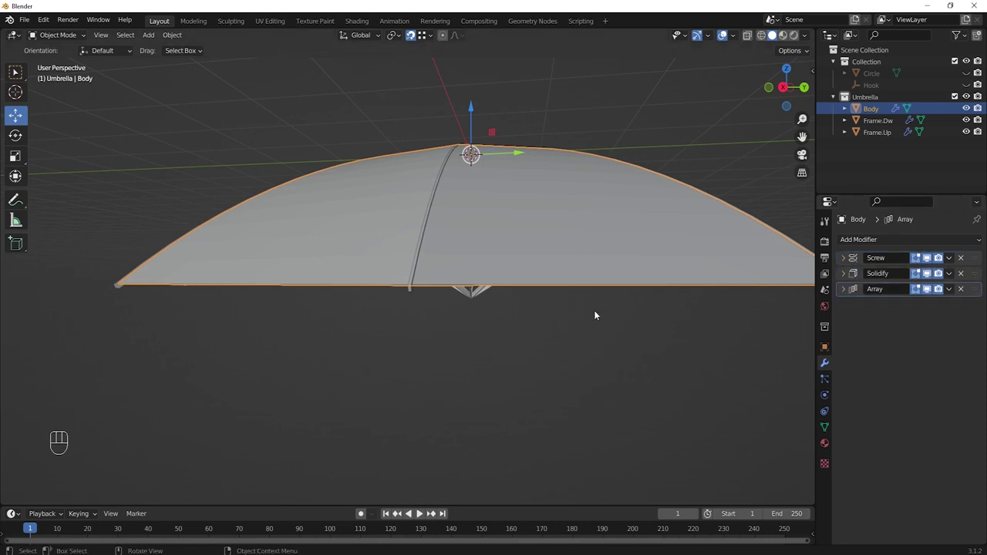
{"action": "left_click_drag", "start_coordinate": [552, 313], "coordinate": [542, 301]}
{"action": "left_click_drag", "start_coordinate": [535, 306], "coordinate": [543, 304]}
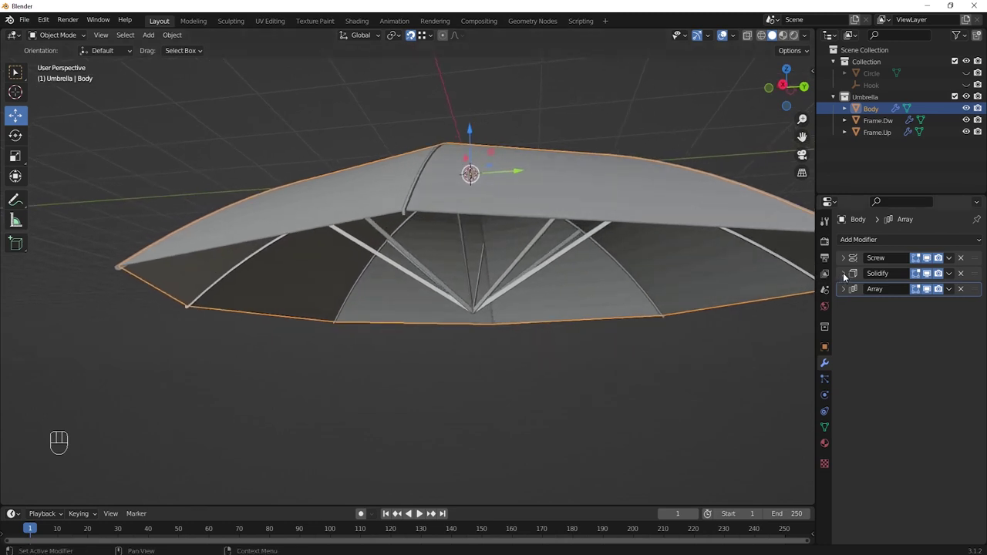
{"action": "left_click", "coordinate": [847, 273]}
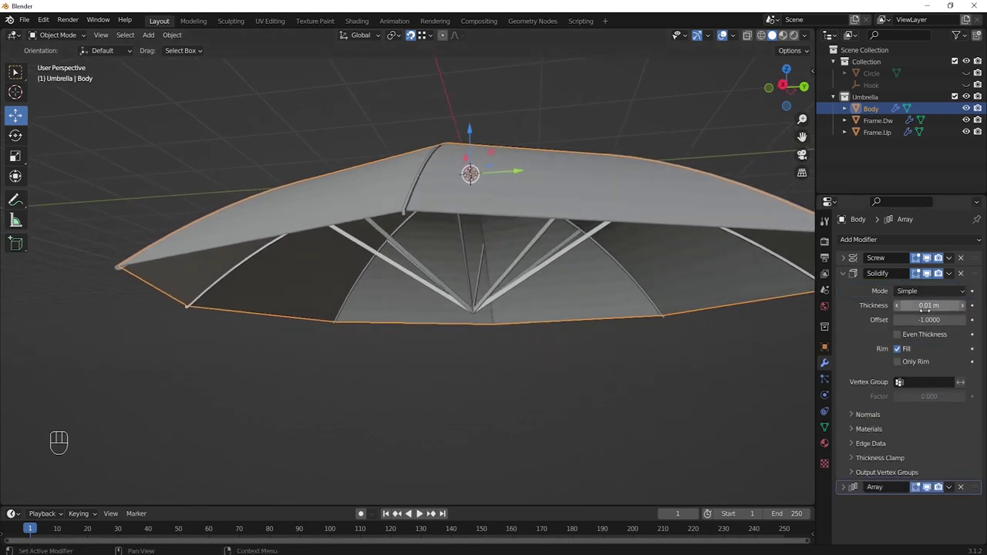
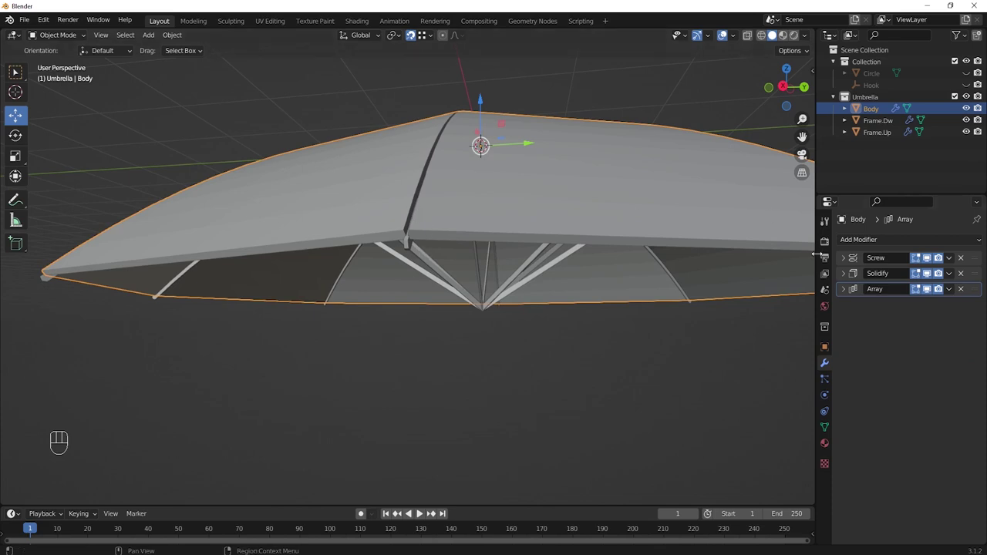
- Enable Array Merge with First and Last Copies at 0.1 m distance so the canopy seams close
{"action": "left_click", "coordinate": [844, 292]}
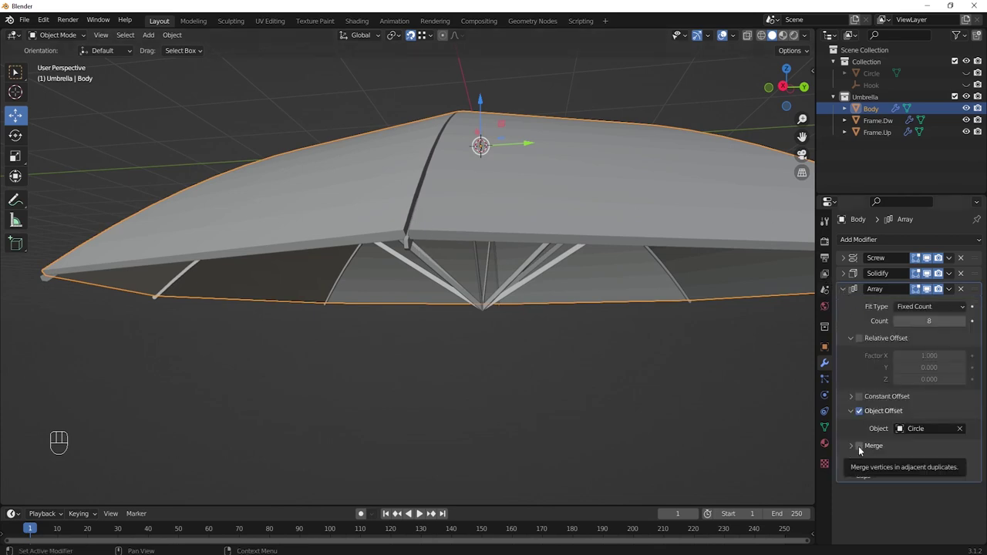
{"action": "left_click", "coordinate": [862, 447]}
{"action": "left_click", "coordinate": [854, 449]}
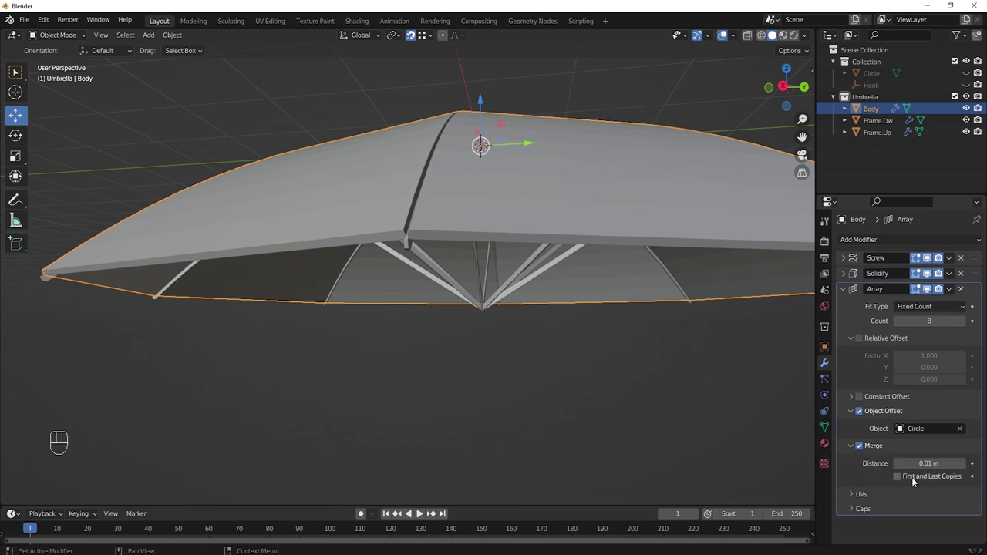
{"action": "left_click", "coordinate": [901, 478]}
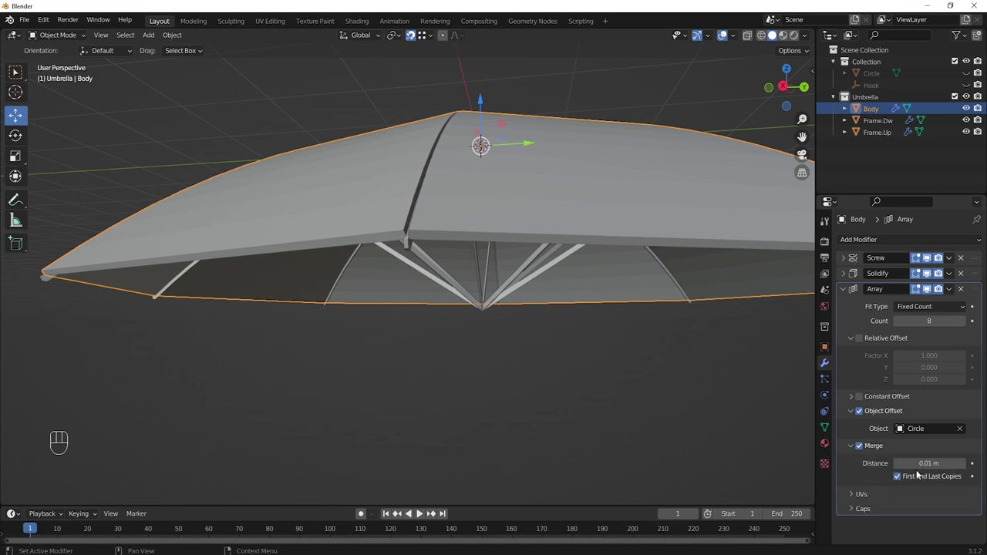
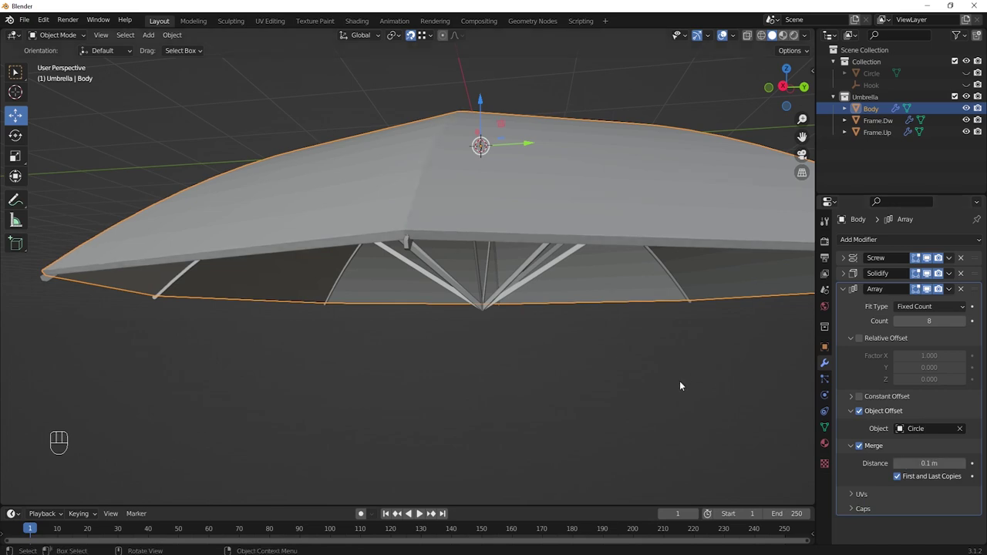
{"action": "left_click_drag", "start_coordinate": [663, 383], "coordinate": [680, 366]}
{"action": "left_click_drag", "start_coordinate": [640, 339], "coordinate": [653, 326]}
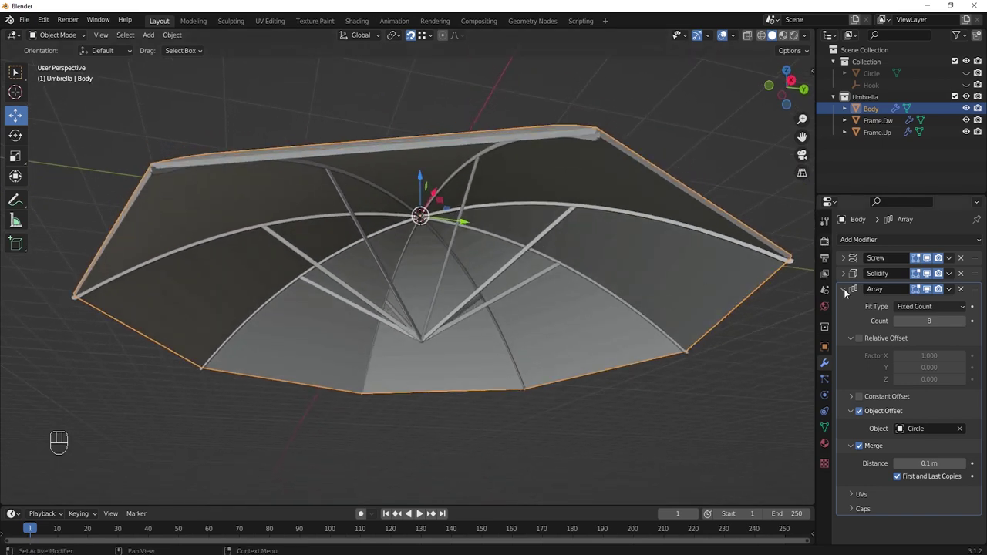
- Collapse the Array panel and inspect the seamless dome from below and above
{"action": "left_click", "coordinate": [847, 292]}
{"action": "middle_click", "coordinate": [514, 289]}
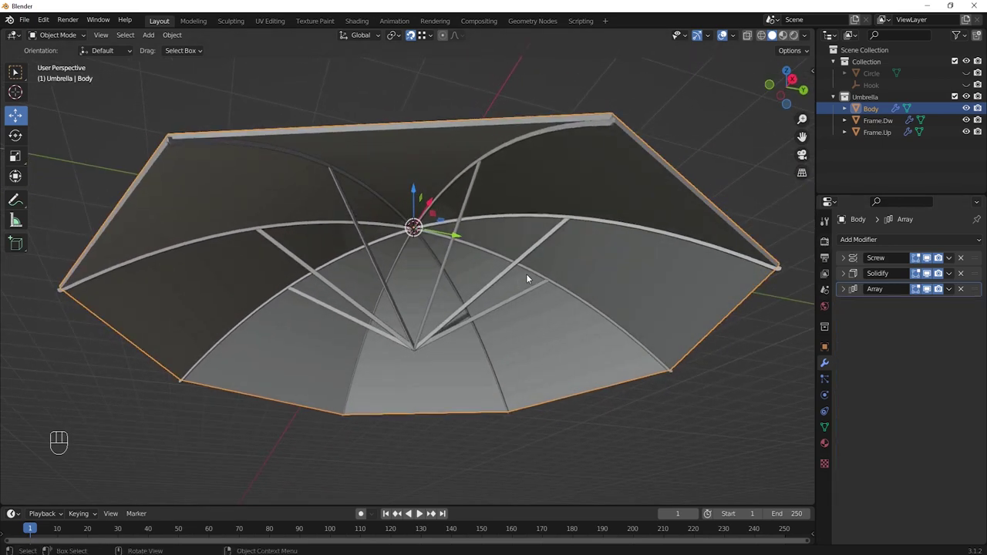
{"action": "middle_click", "coordinate": [542, 231]}
{"action": "middle_click", "coordinate": [545, 244]}
{"action": "left_click_drag", "start_coordinate": [546, 246], "coordinate": [544, 284]}
{"action": "left_click_drag", "start_coordinate": [508, 241], "coordinate": [516, 260]}
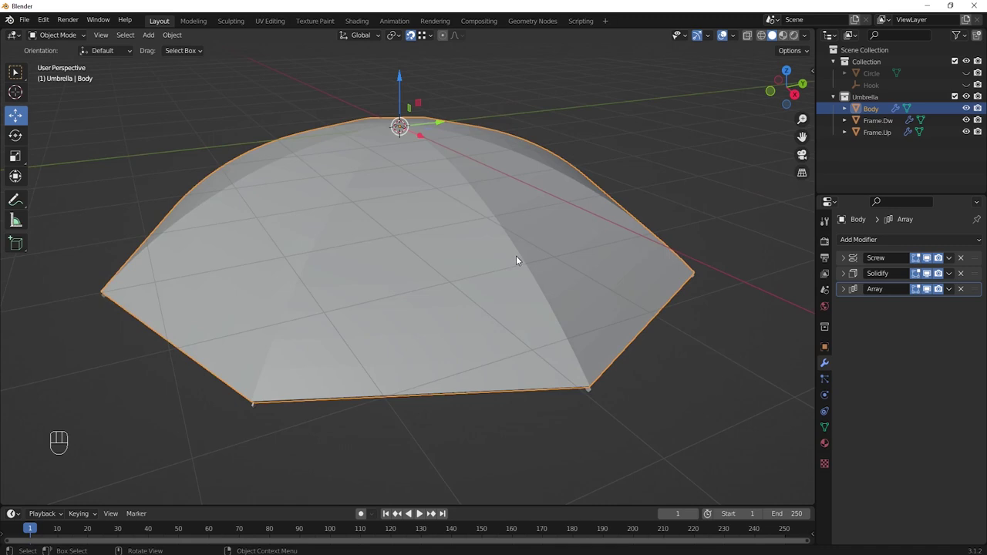
{"action": "middle_click", "coordinate": [520, 256]}
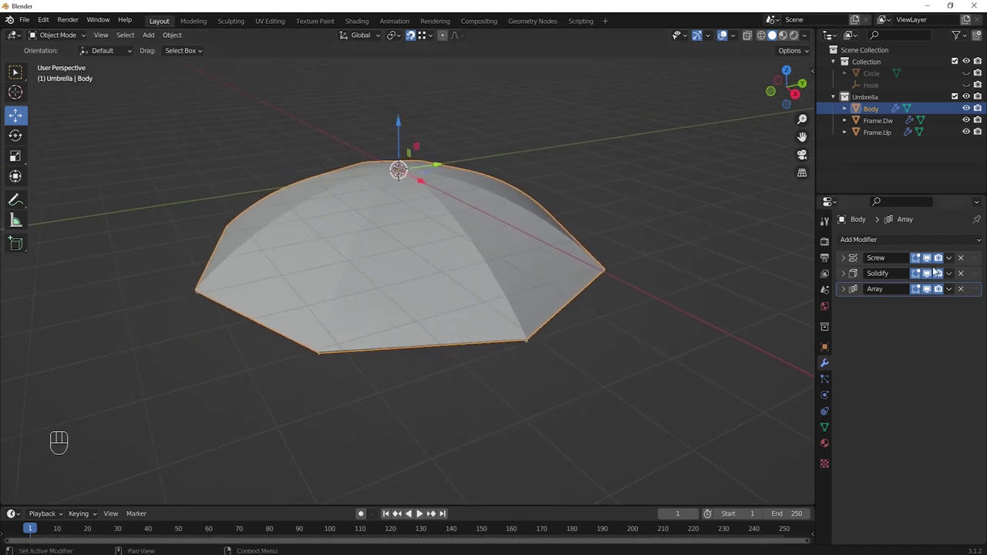
- Hide the Body canopy and disable Frame.Dw's Skin and Solidify in the viewport
{"action": "left_click", "coordinate": [965, 108]}
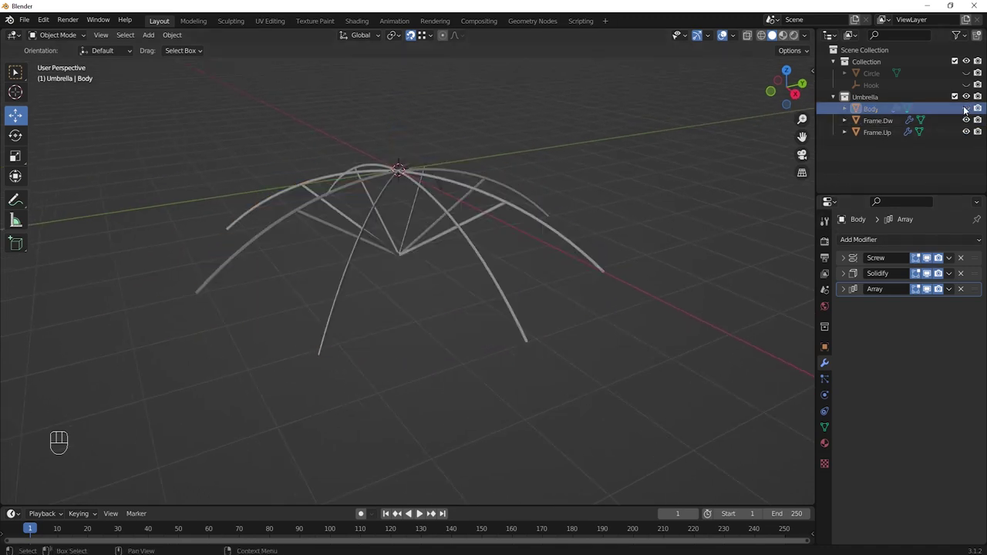
{"action": "left_click", "coordinate": [873, 121]}
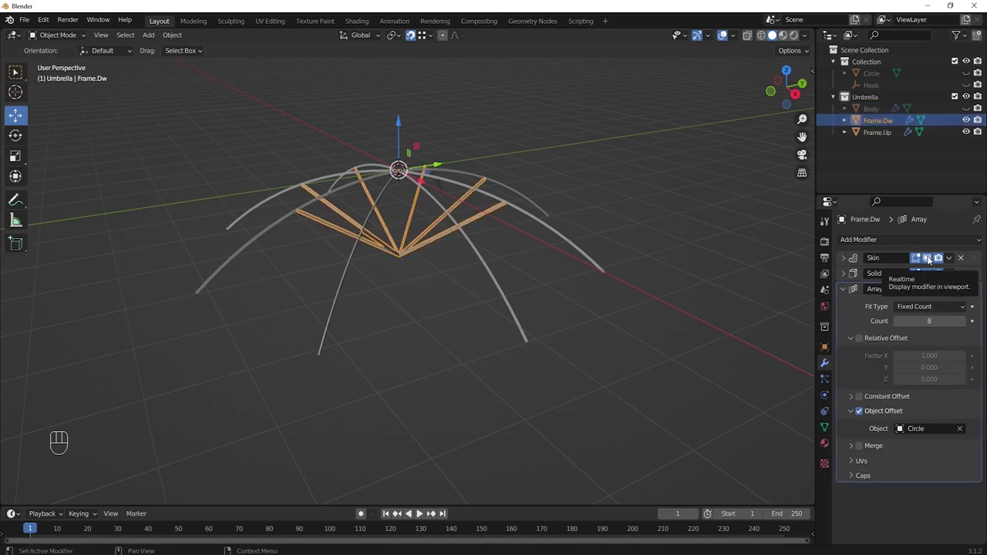
{"action": "left_click_drag", "start_coordinate": [930, 259], "coordinate": [928, 290]}
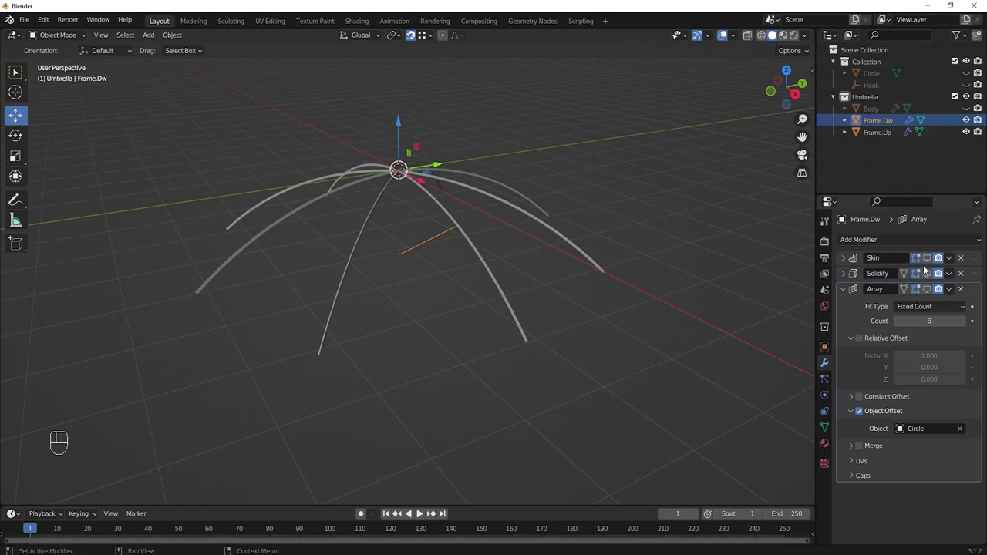
- Turn off Frame.Up's modifier display and bring up Frame.Dw's Array settings, leaving a single rib and strut
{"action": "left_click", "coordinate": [881, 136]}
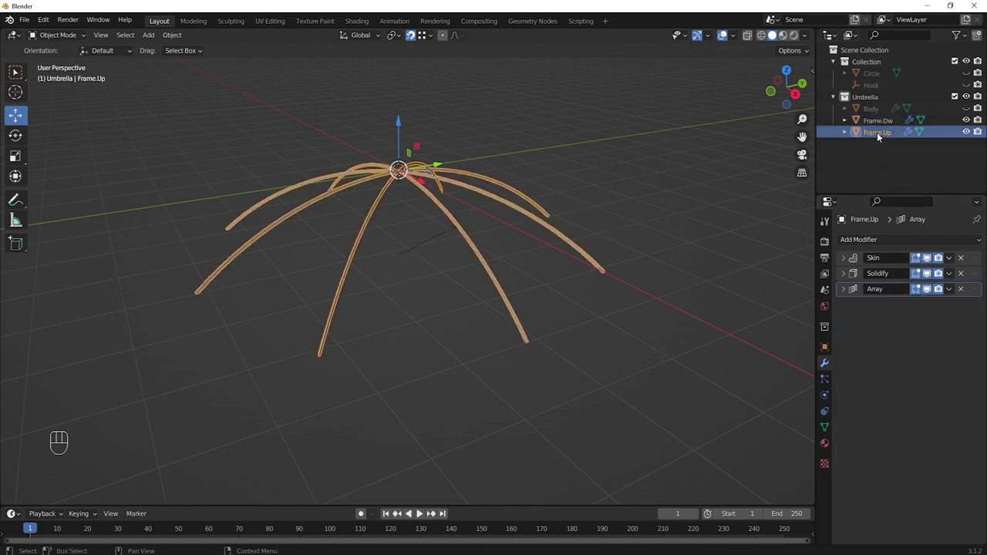
{"action": "left_click_drag", "start_coordinate": [931, 258], "coordinate": [909, 288]}
{"action": "left_click_drag", "start_coordinate": [577, 248], "coordinate": [617, 238]}
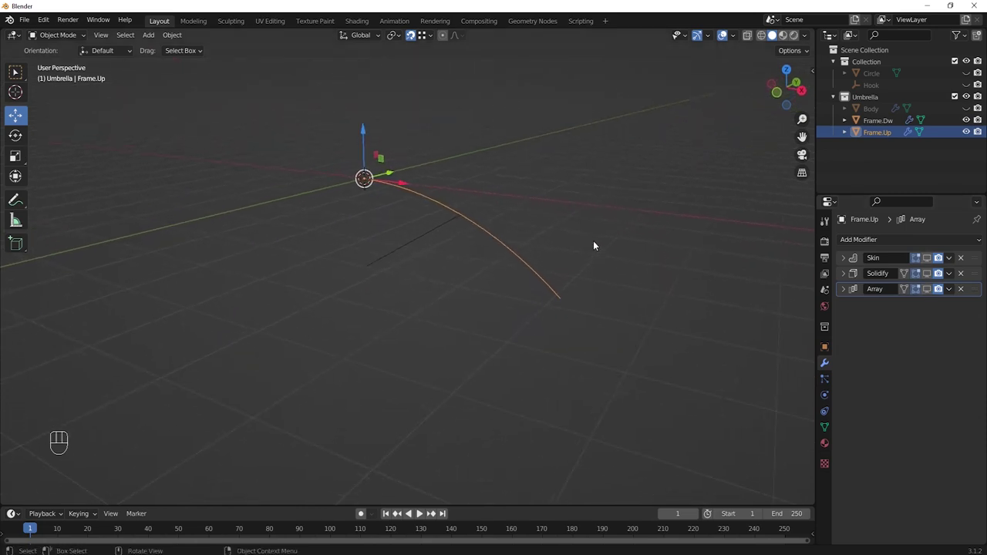
{"action": "left_click_drag", "start_coordinate": [588, 243], "coordinate": [577, 290]}
{"action": "left_click", "coordinate": [425, 273]}
{"action": "middle_click", "coordinate": [574, 216]}
{"action": "middle_click", "coordinate": [538, 208]}
{"action": "left_click", "coordinate": [483, 190]}
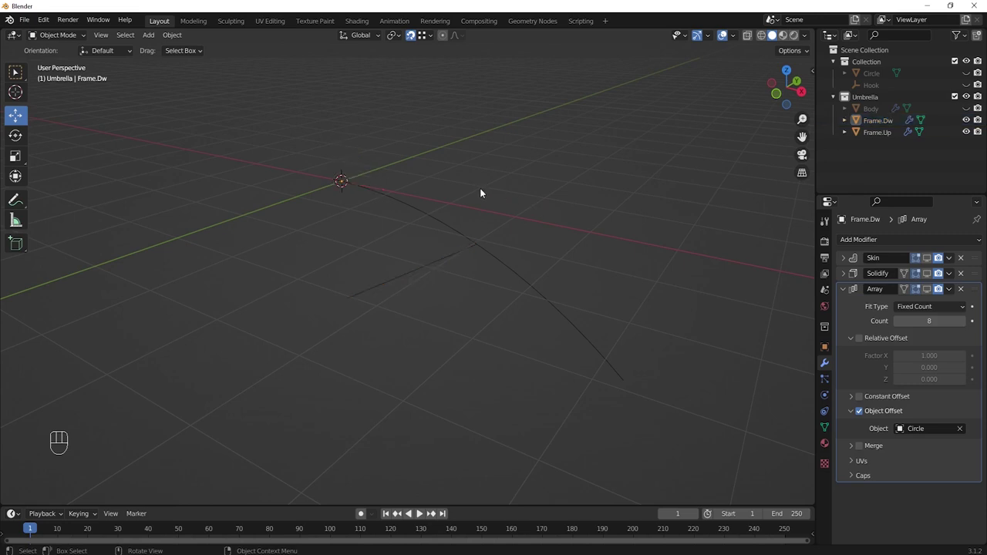
- Add a single-bone armature to the scene and view it straight from the front
{"action": "key", "text": "shift+a"}
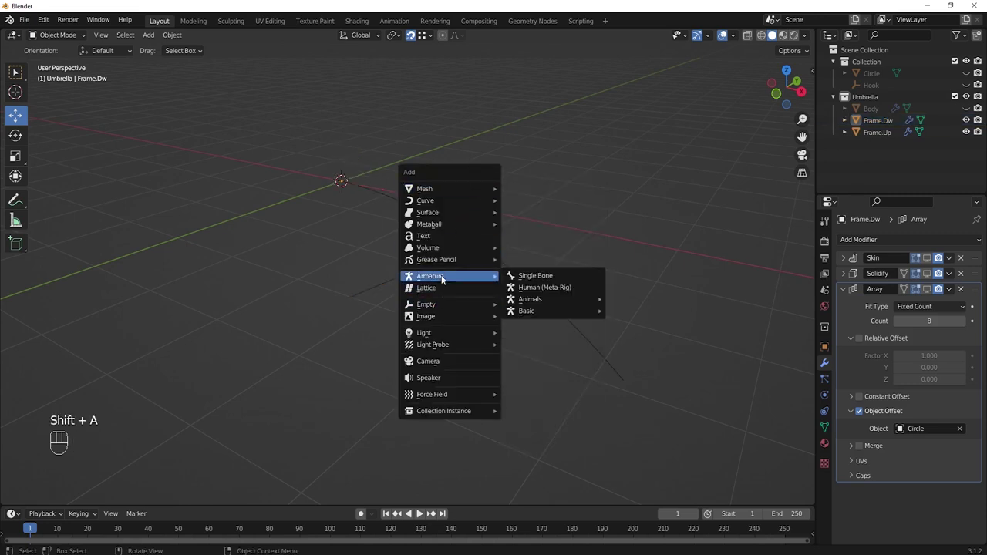
{"action": "left_click_drag", "start_coordinate": [456, 201], "coordinate": [438, 235]}
{"action": "left_click_drag", "start_coordinate": [443, 248], "coordinate": [454, 250]}
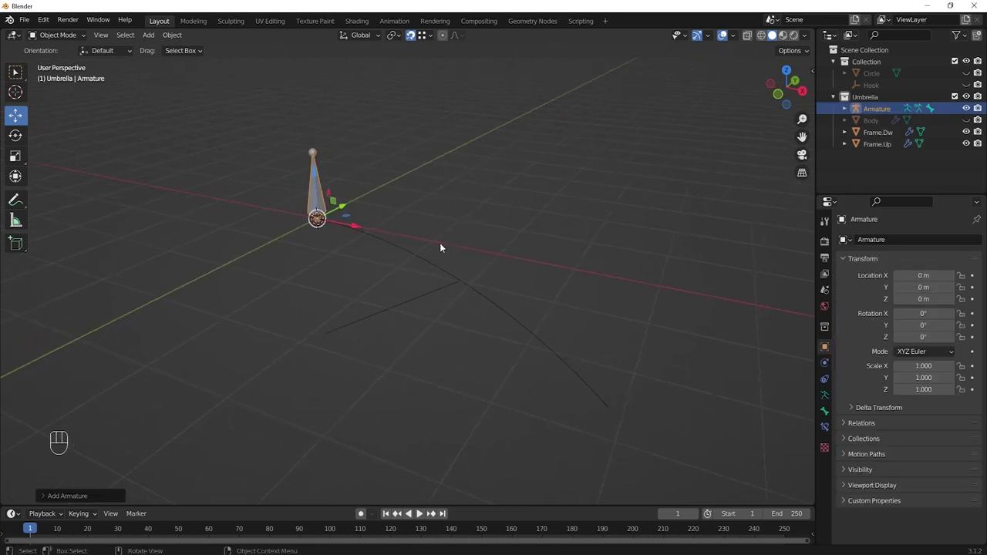
{"action": "key", "text": "KP_1"}
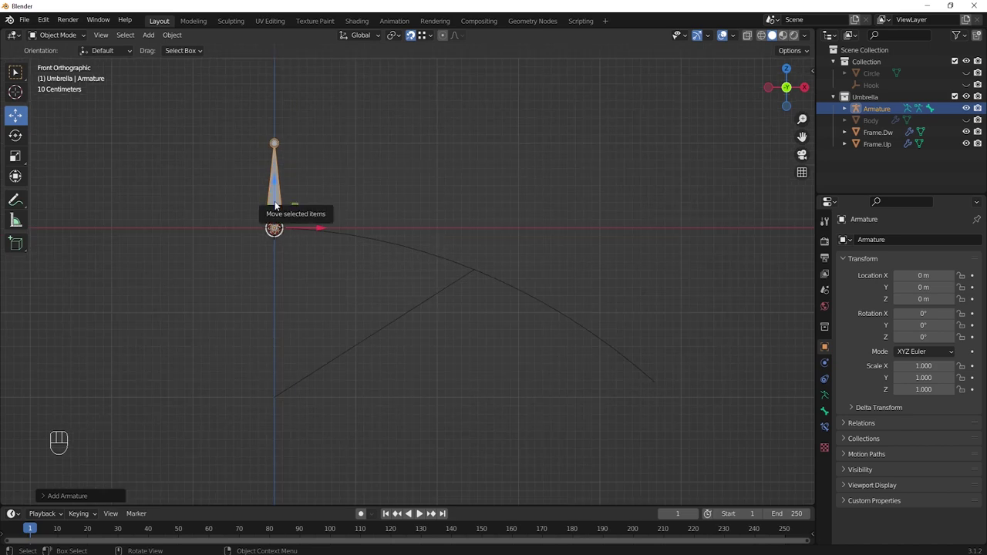
{"action": "left_click", "coordinate": [280, 206]}
- In Edit Mode, move the bone tip to the rib joint and extrude a second bone toward the handle
{"action": "key", "text": "Tab"}
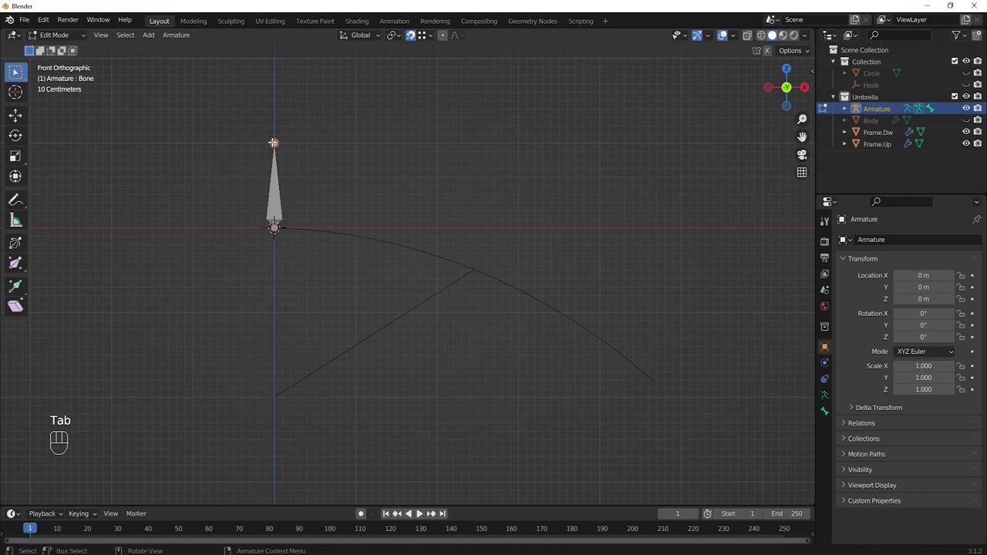
{"action": "key", "text": "g"}
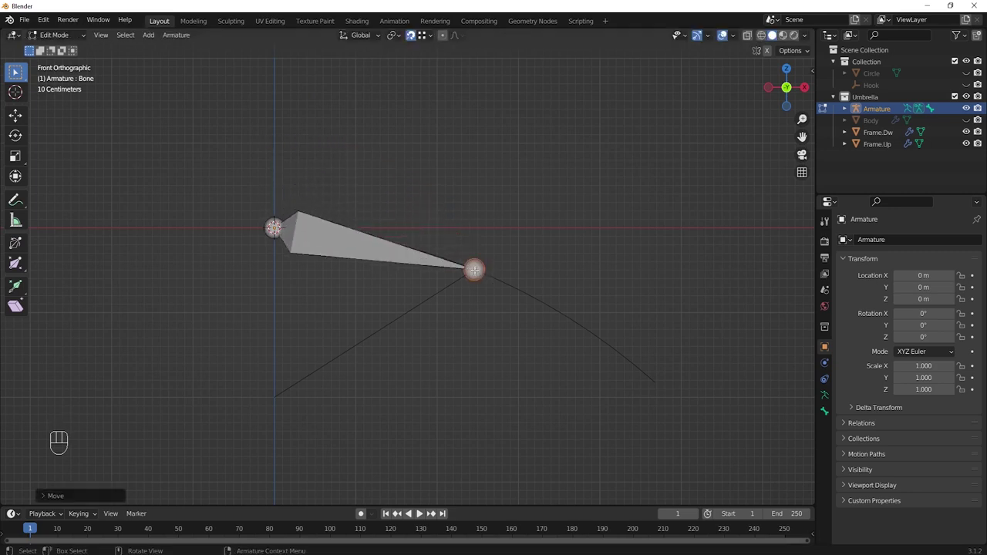
{"action": "key", "text": "e"}
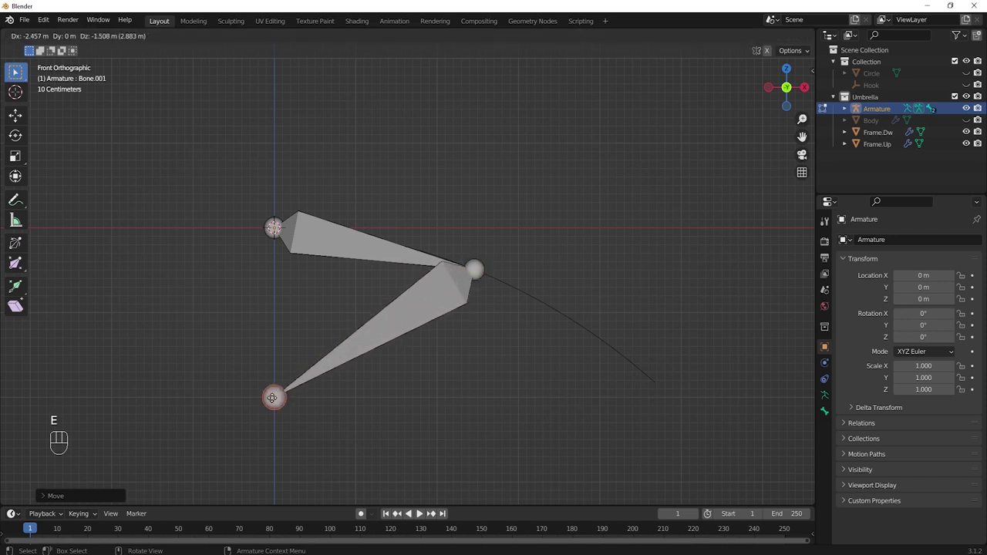
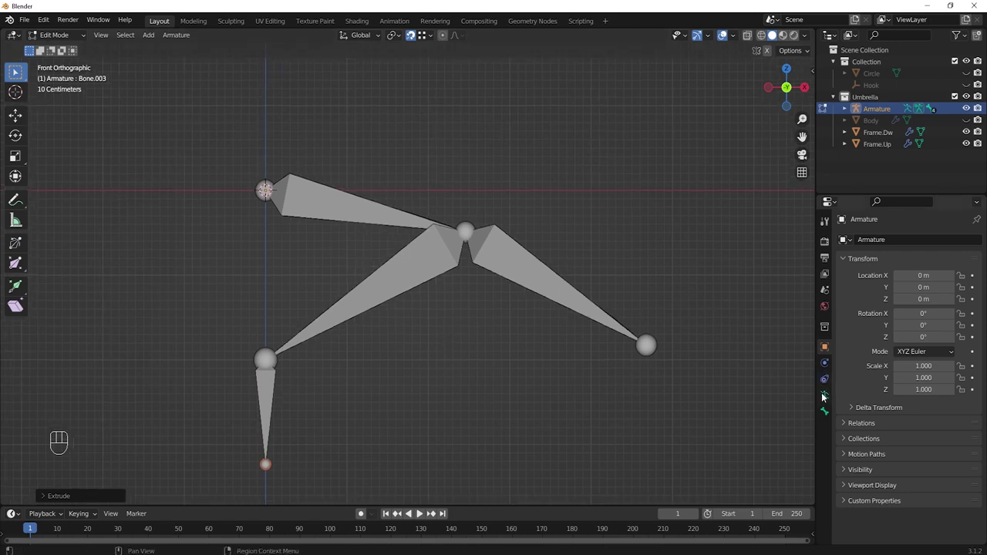
- Enable Names, In Front and Axes in the armature's Viewport Display settings
{"action": "left_click", "coordinate": [826, 397]}
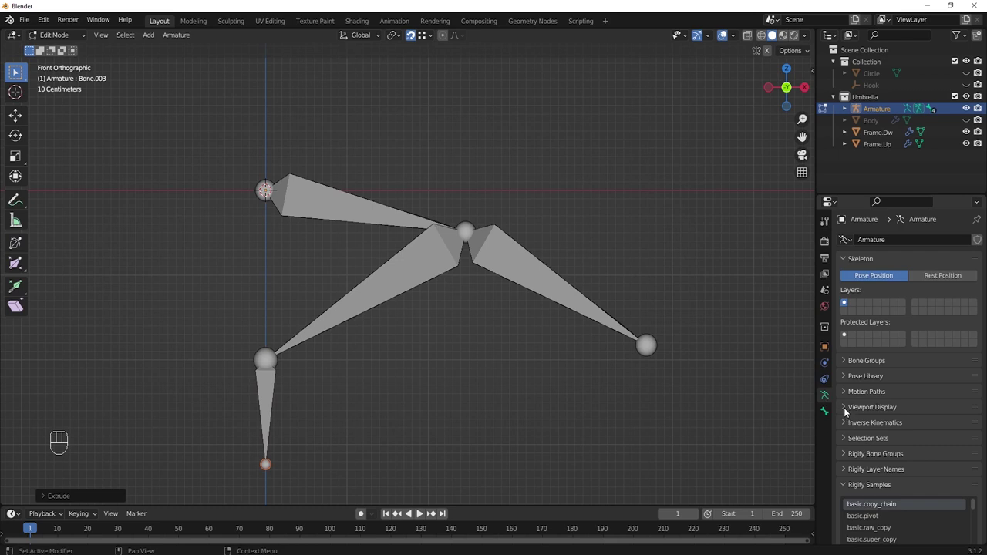
{"action": "left_click", "coordinate": [847, 411]}
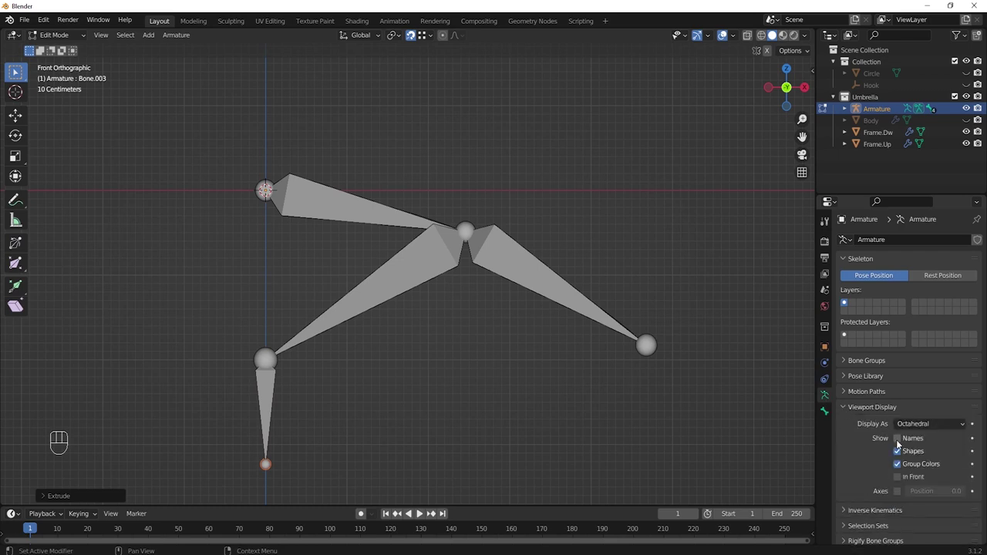
{"action": "left_click", "coordinate": [900, 441]}
{"action": "left_click", "coordinate": [902, 477]}
{"action": "left_click", "coordinate": [901, 495]}
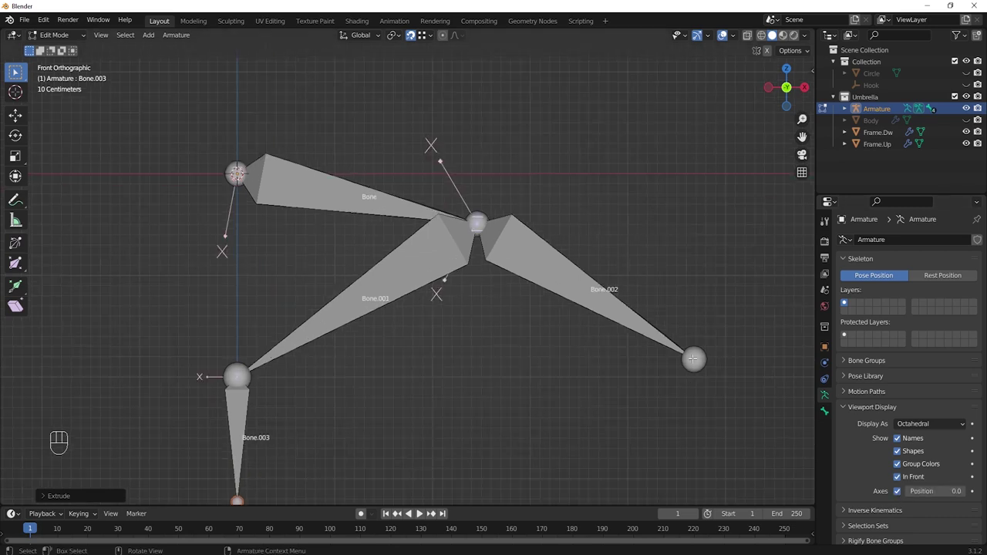
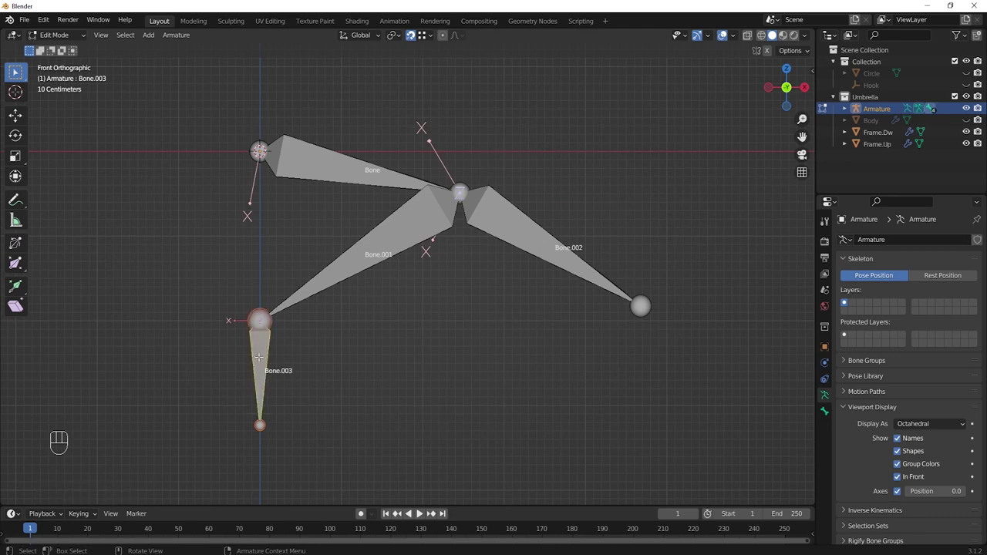
- Rename the bones Up.In.001, Up.Out.001 and Dw.001, then clear Up.Out.001's parent with Alt+P
{"action": "key", "text": "F2"}
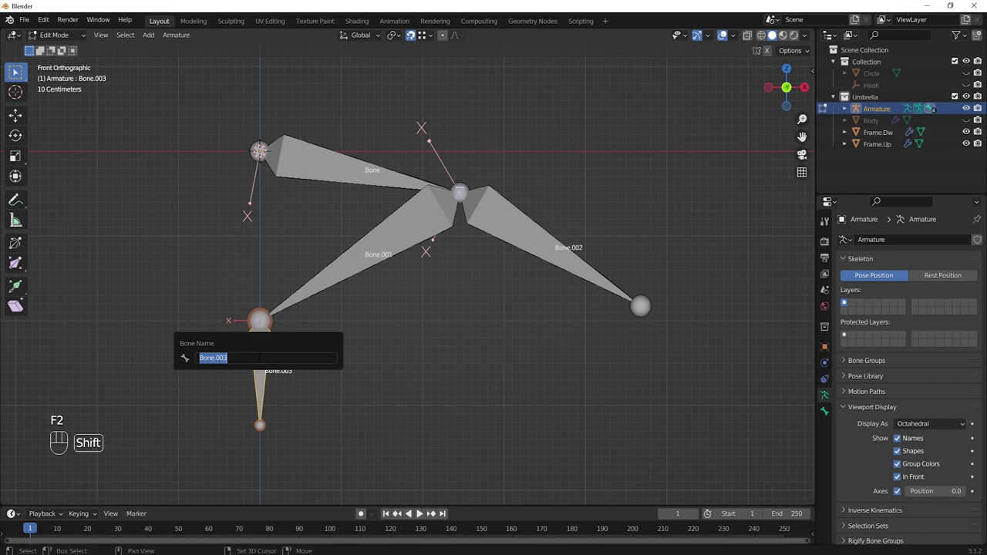
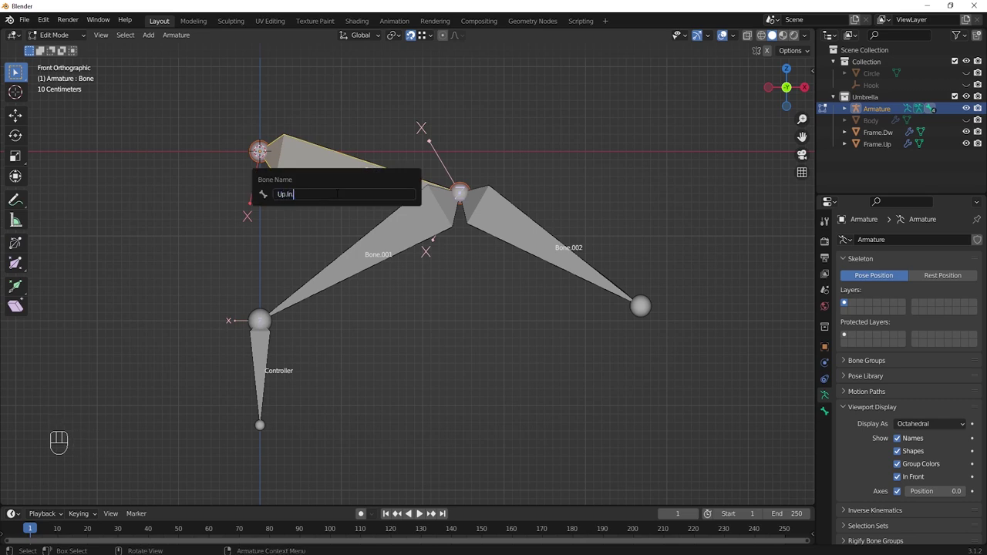
{"action": "key", "text": "0"}
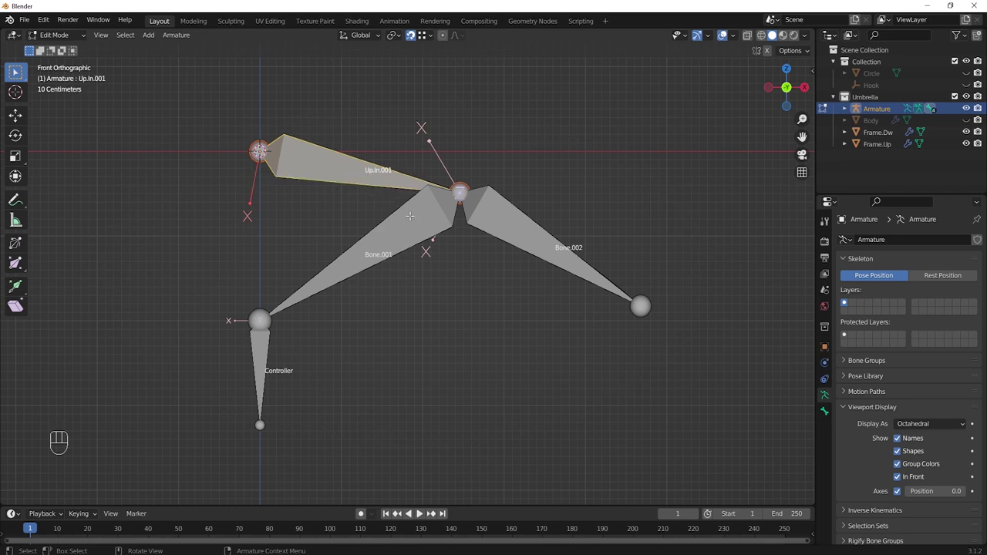
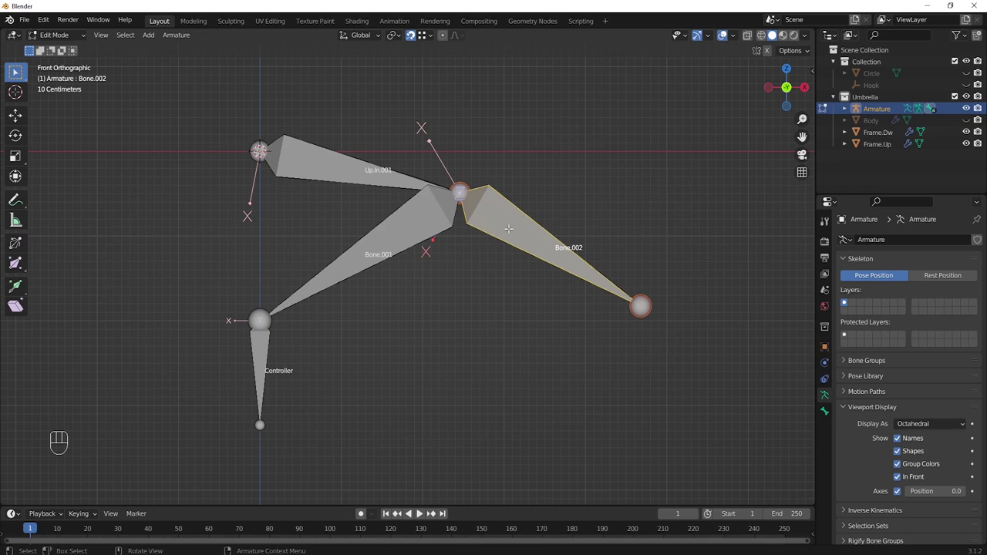
{"action": "key", "text": "F2"}
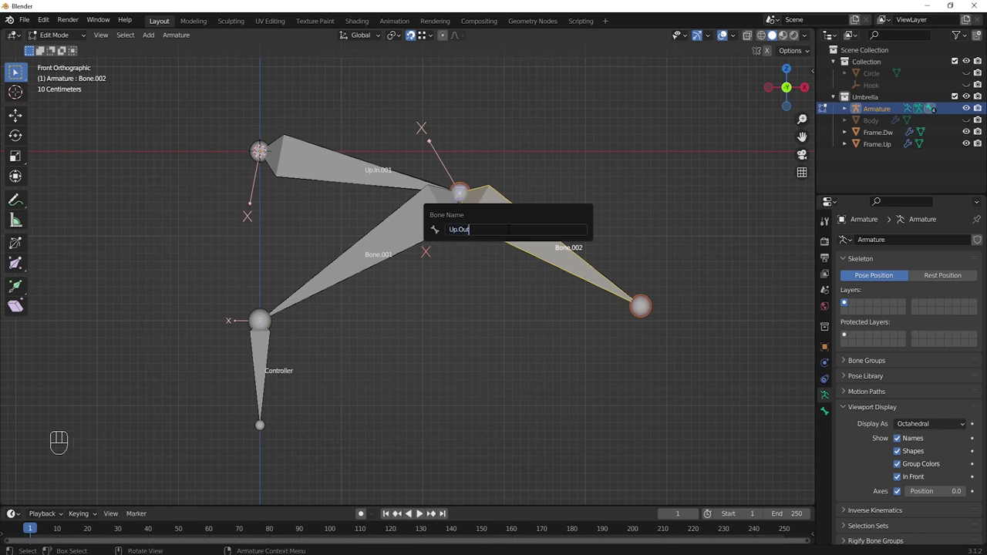
{"action": "key", "text": "0"}
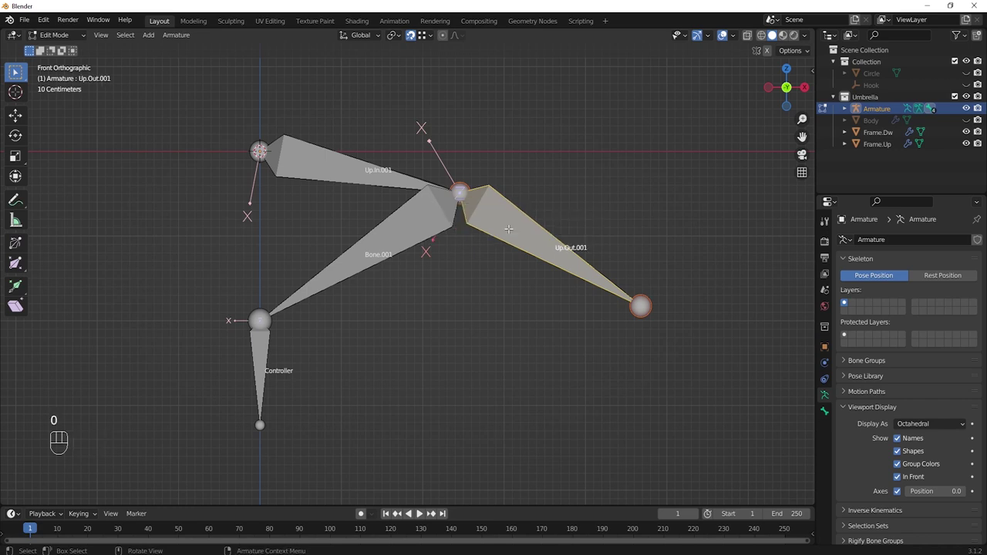
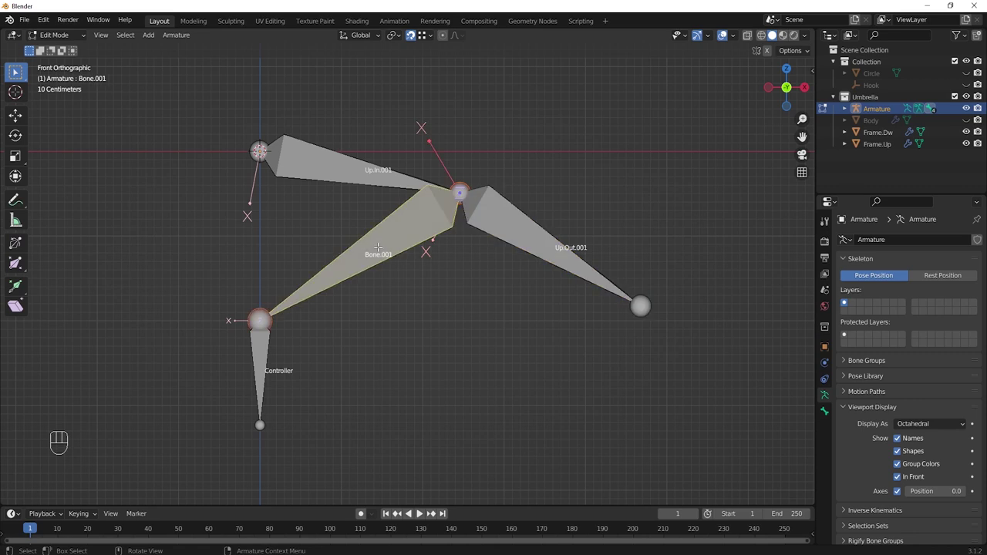
{"action": "key", "text": "F2"}
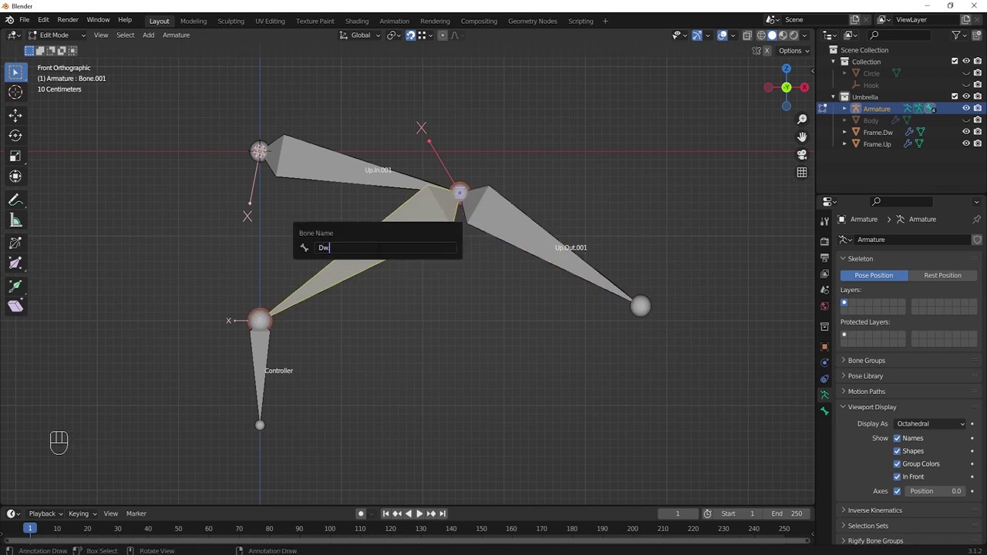
{"action": "key", "text": "0"}
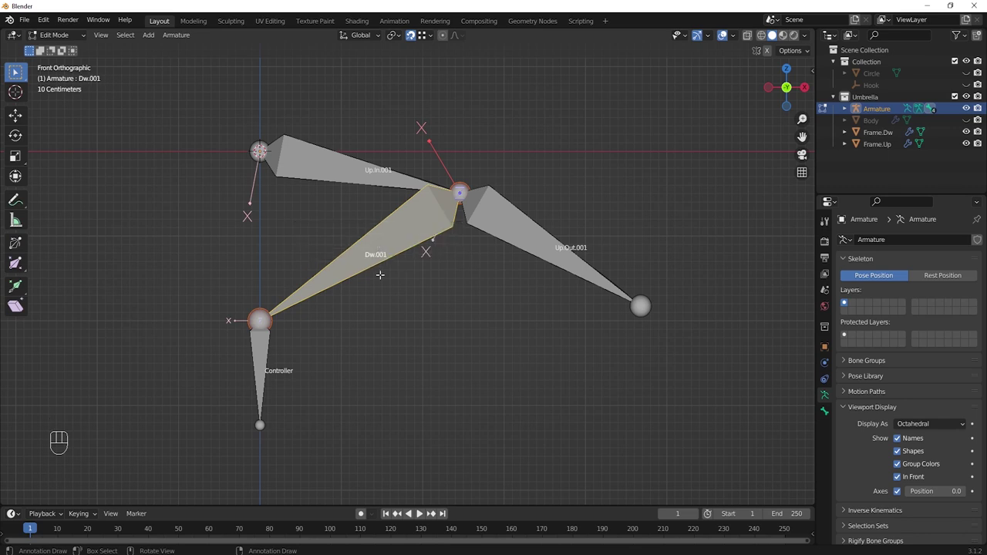
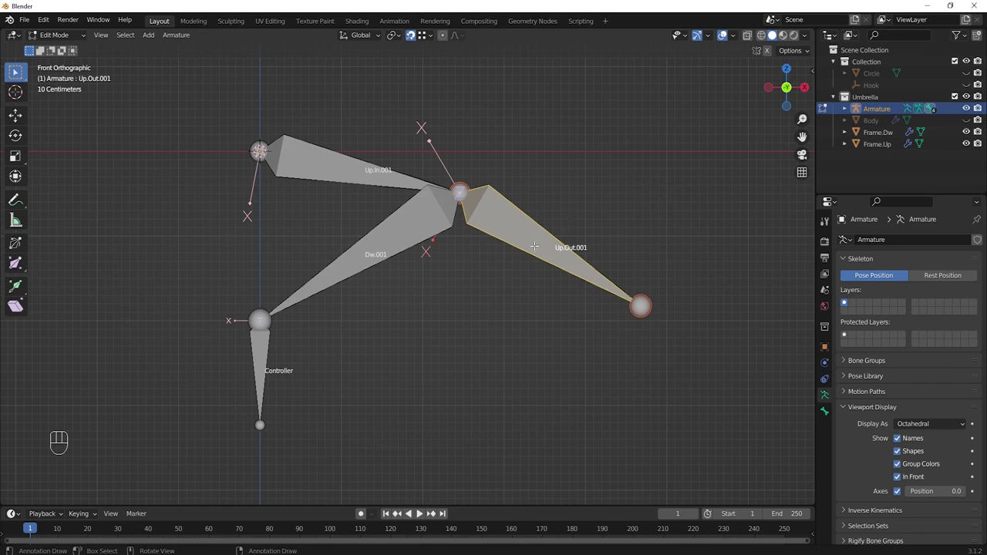
{"action": "key", "text": "alt+p"}
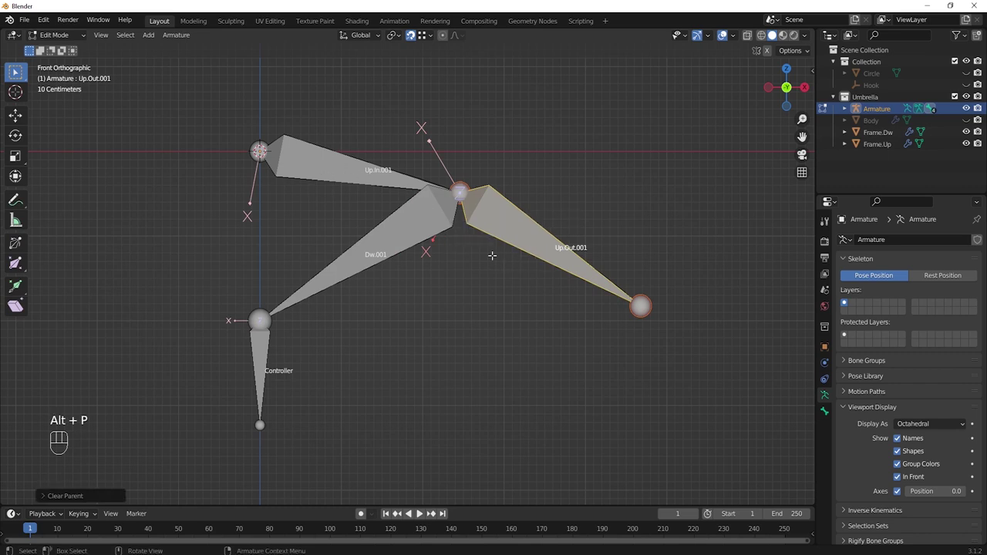
{"action": "key", "text": "alt+p"}
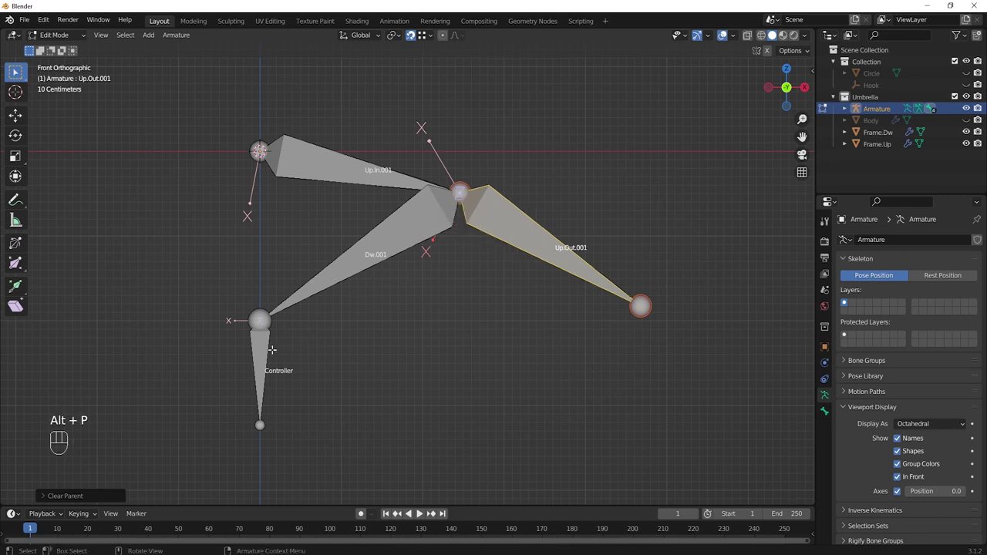
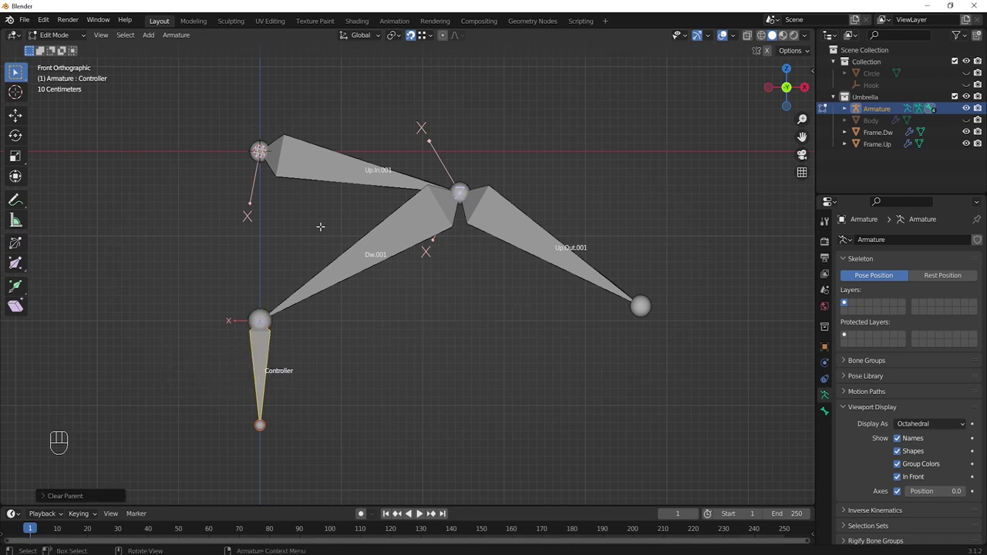
- Switch to Pose Mode, select Controller then Dw.001, and add an IK constraint to the active bone
{"action": "left_click_drag", "start_coordinate": [82, 37], "coordinate": [70, 78]}
{"action": "middle_click", "coordinate": [489, 303]}
{"action": "left_click", "coordinate": [260, 350]}
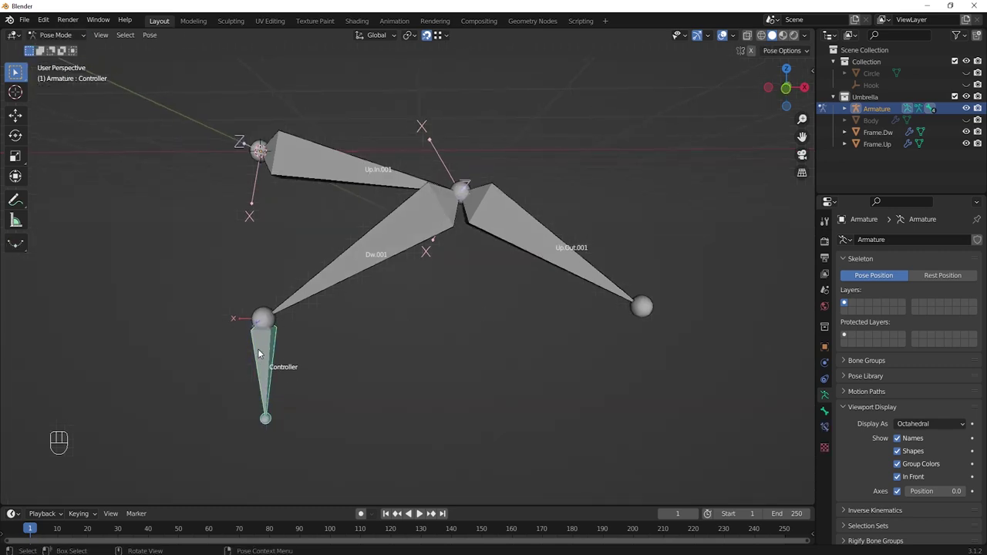
{"action": "left_click", "coordinate": [364, 255]}
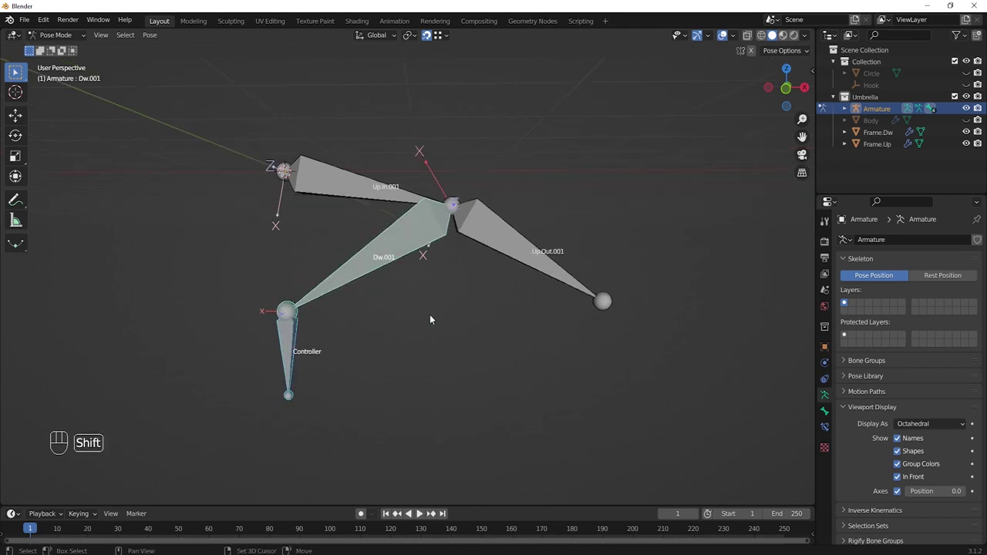
{"action": "key", "text": "shift+i"}
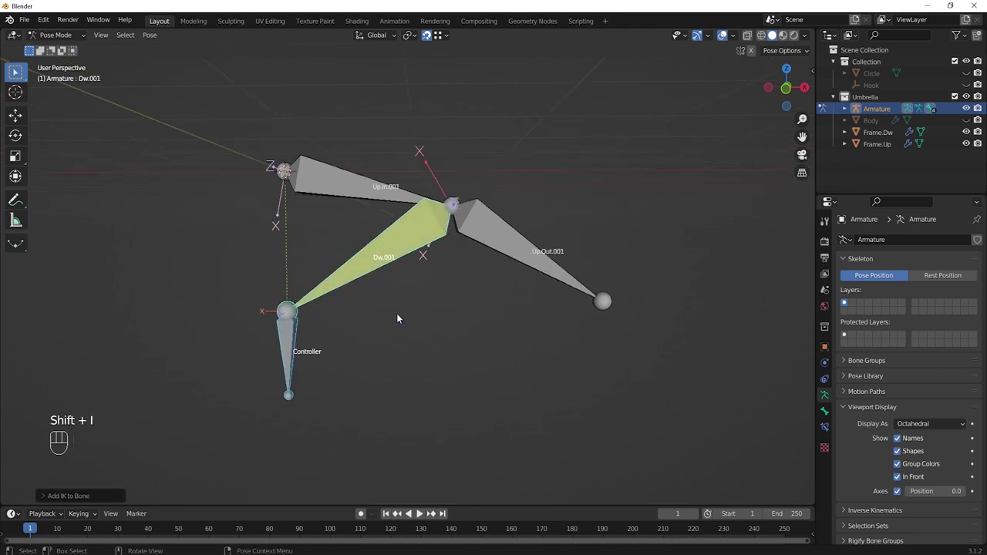
- Move a bone along Z to check the IK follows, then select the Up.Out.001 bone
{"action": "middle_click", "coordinate": [443, 300]}
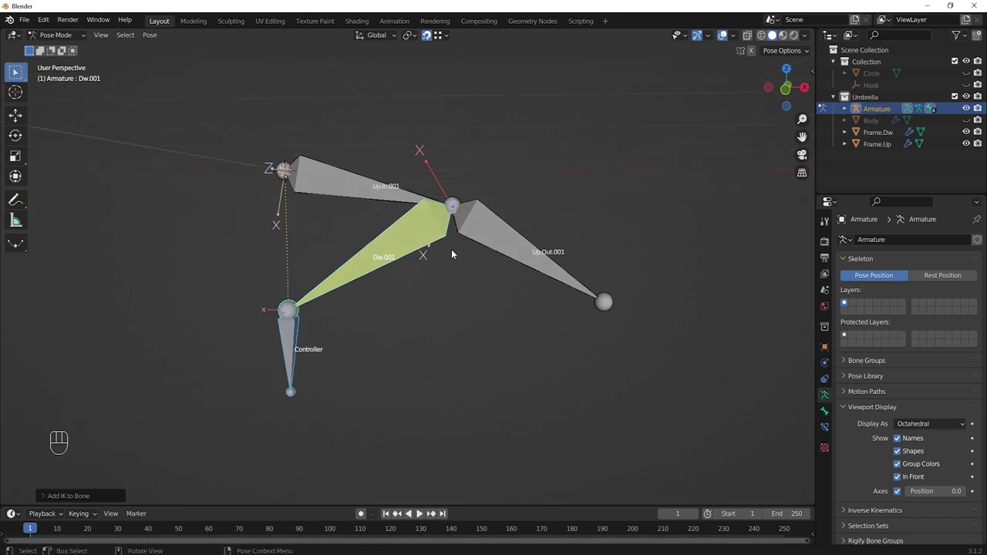
{"action": "middle_click", "coordinate": [447, 281]}
{"action": "left_click", "coordinate": [361, 318]}
{"action": "left_click", "coordinate": [292, 328]}
{"action": "key", "text": "g"}
{"action": "key", "text": "z"}
{"action": "left_click", "coordinate": [292, 412]}
{"action": "left_click", "coordinate": [499, 241]}
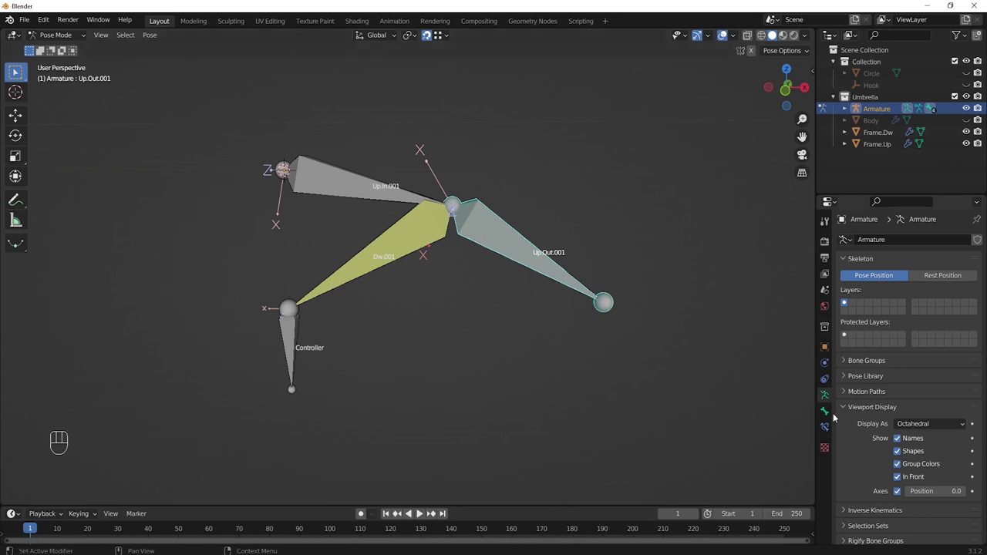
- Show the Bone Constraints tab for Up.Out.001
{"action": "left_click", "coordinate": [830, 432]}
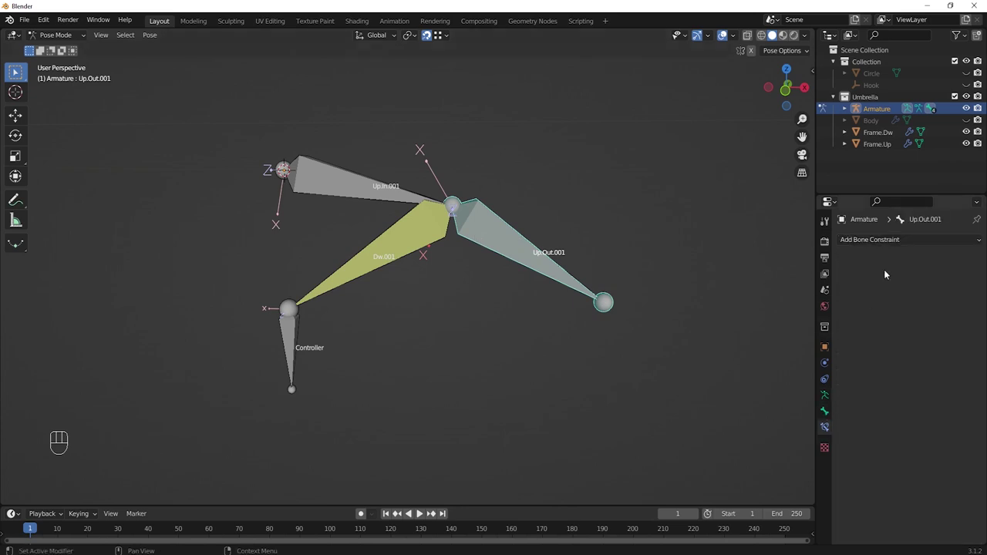
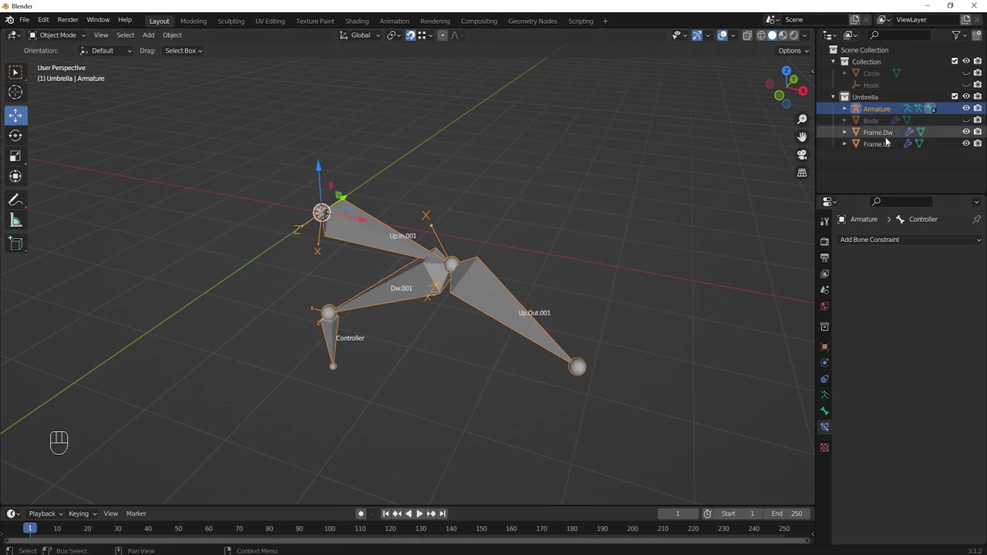
- Enable the Array modifier's Realtime display on Frame.Up so the eight ribs show again
{"action": "left_click", "coordinate": [877, 147]}
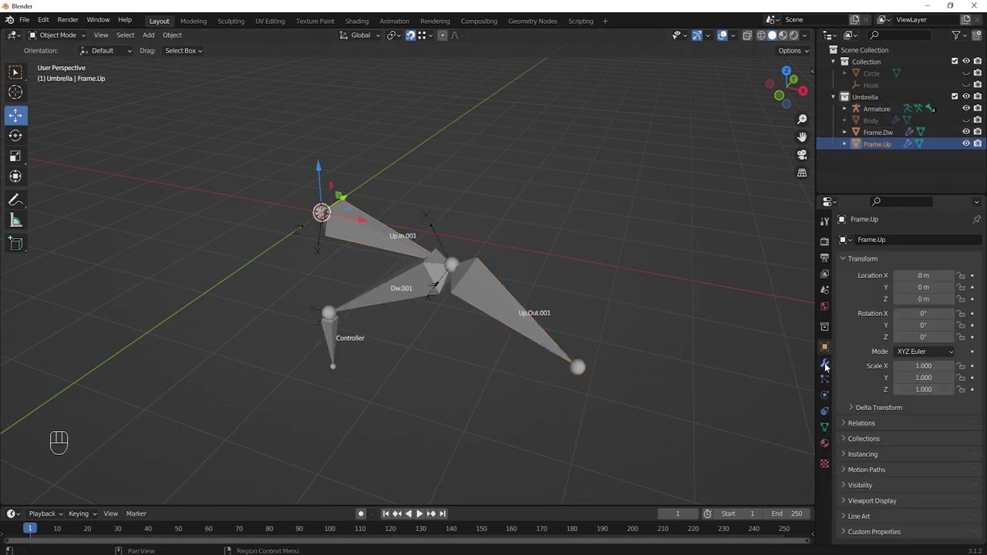
{"action": "left_click", "coordinate": [827, 364]}
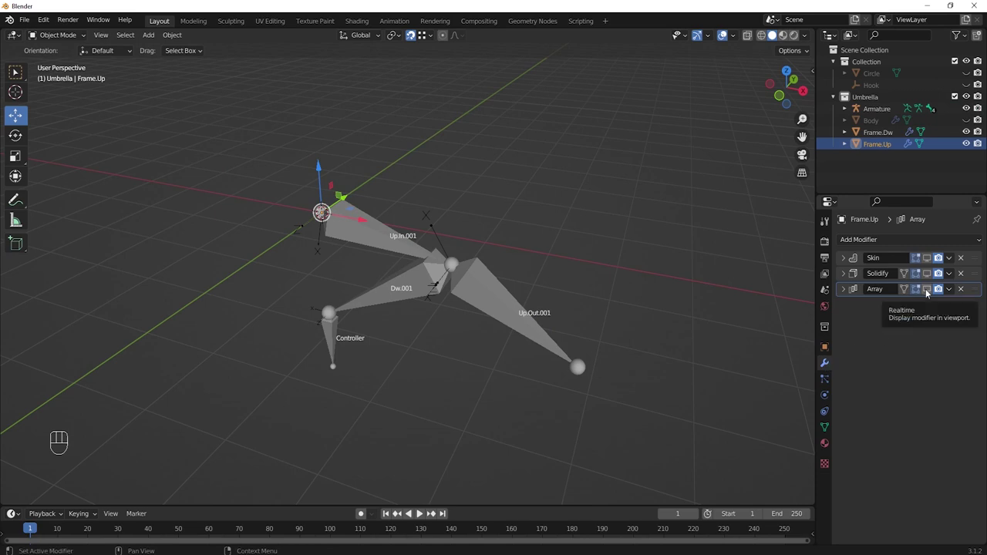
{"action": "left_click", "coordinate": [929, 292]}
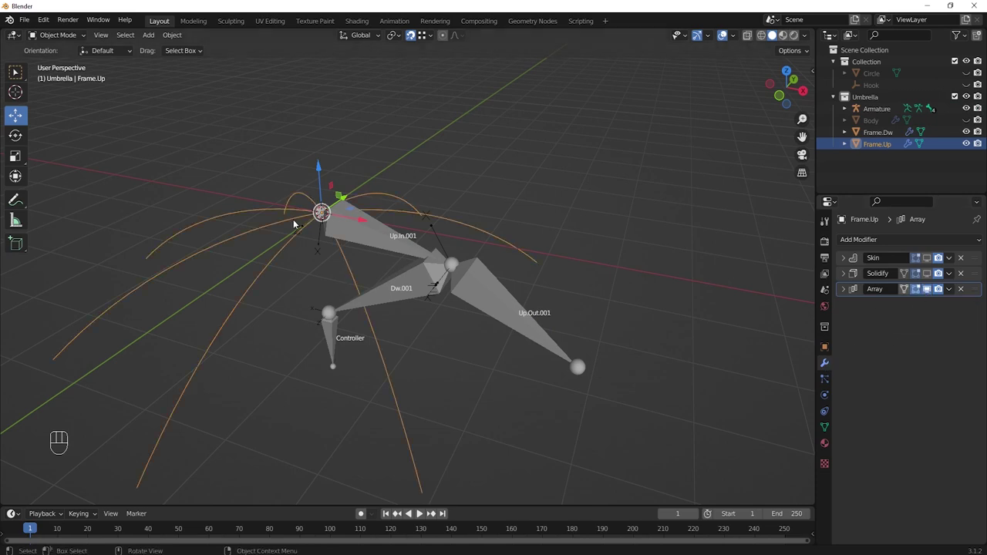
- Select the Armature and enter Edit Mode on its bones
{"action": "left_click_drag", "start_coordinate": [311, 245], "coordinate": [311, 262]}
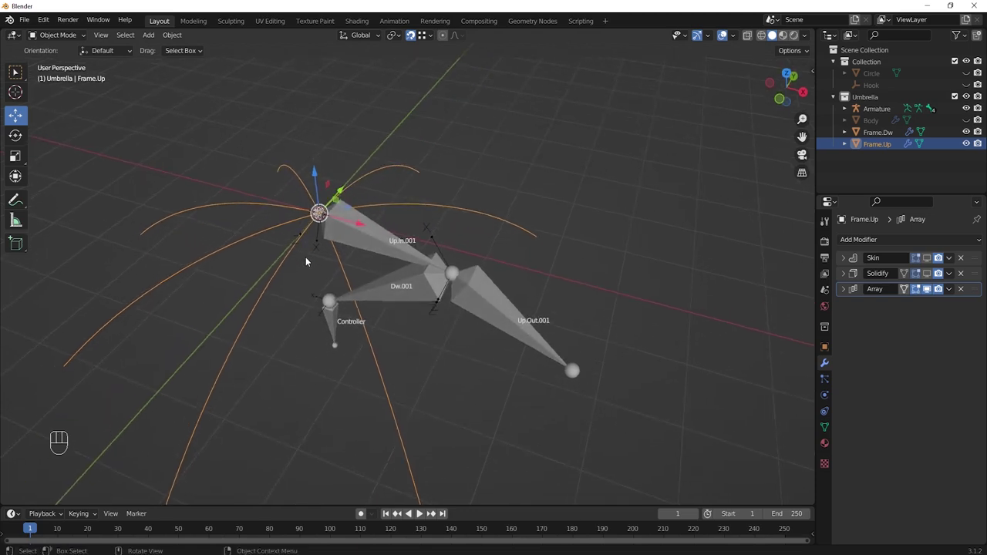
{"action": "left_click", "coordinate": [348, 237]}
{"action": "key", "text": "Tab"}
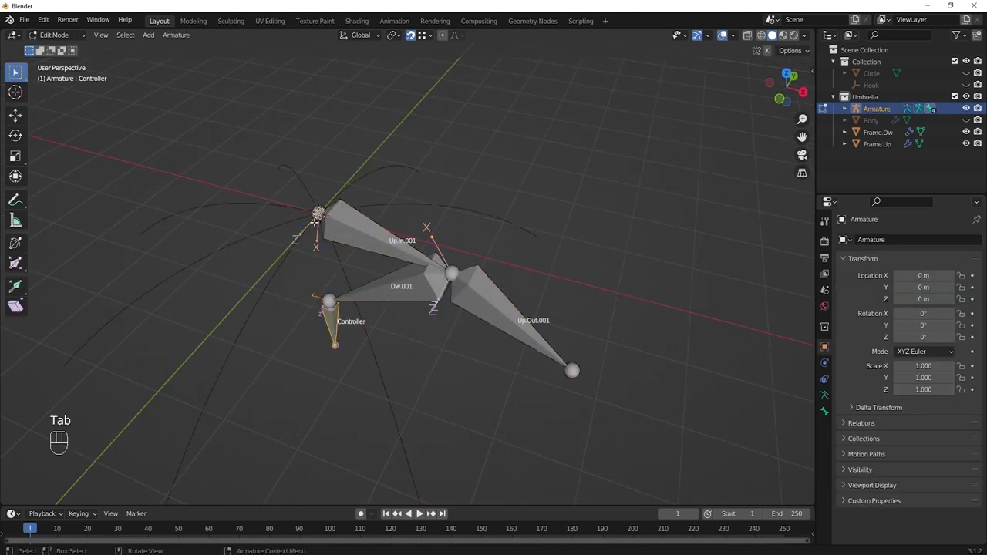
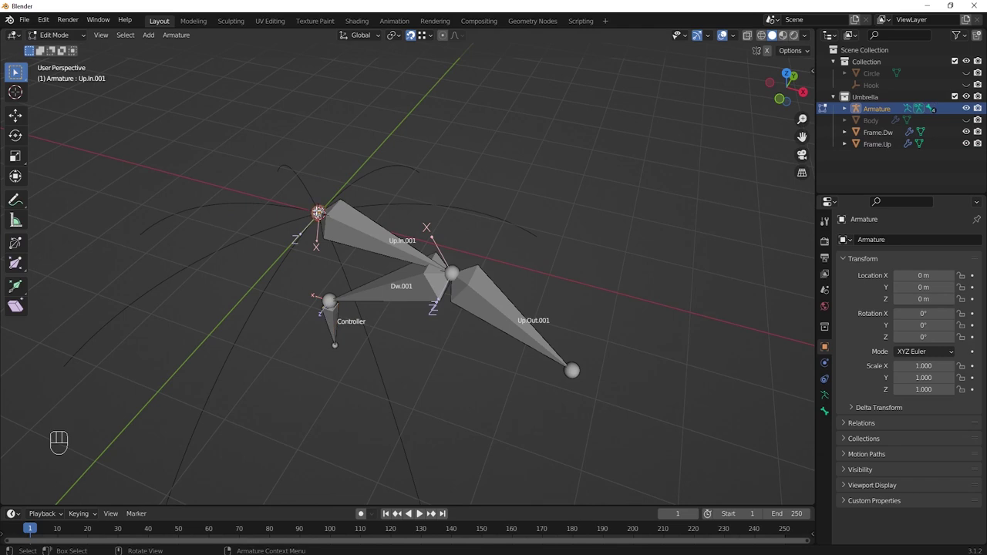
- Add a new bone at the canopy top and, from Top view, move its tip diagonally outward for a second rib
{"action": "key", "text": "shift+a"}
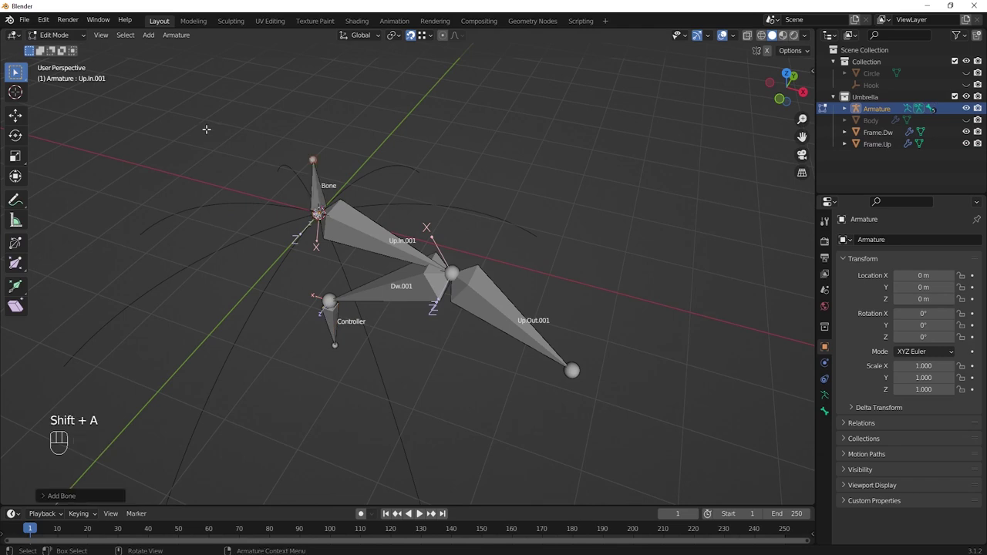
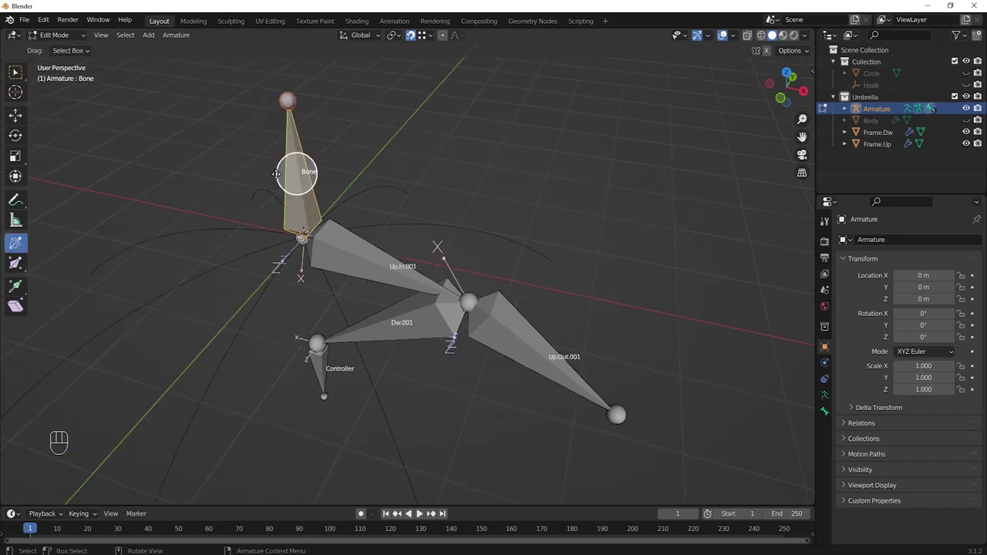
{"action": "key", "text": "KP_7"}
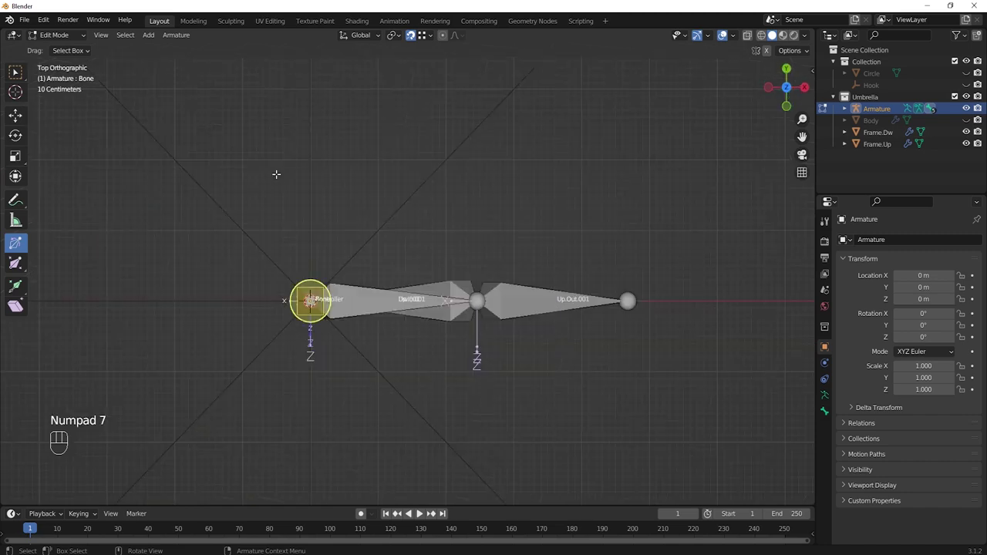
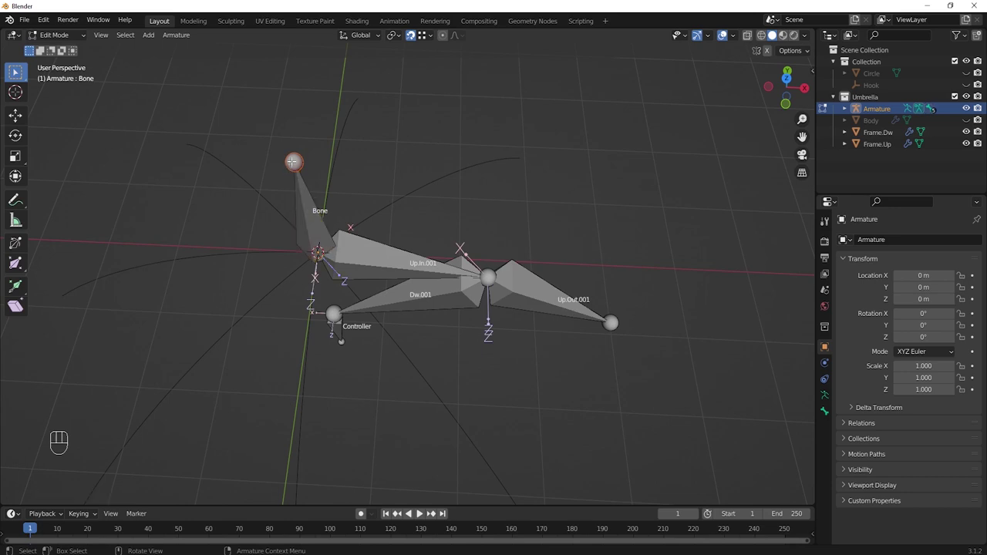
{"action": "key", "text": "KP_7"}
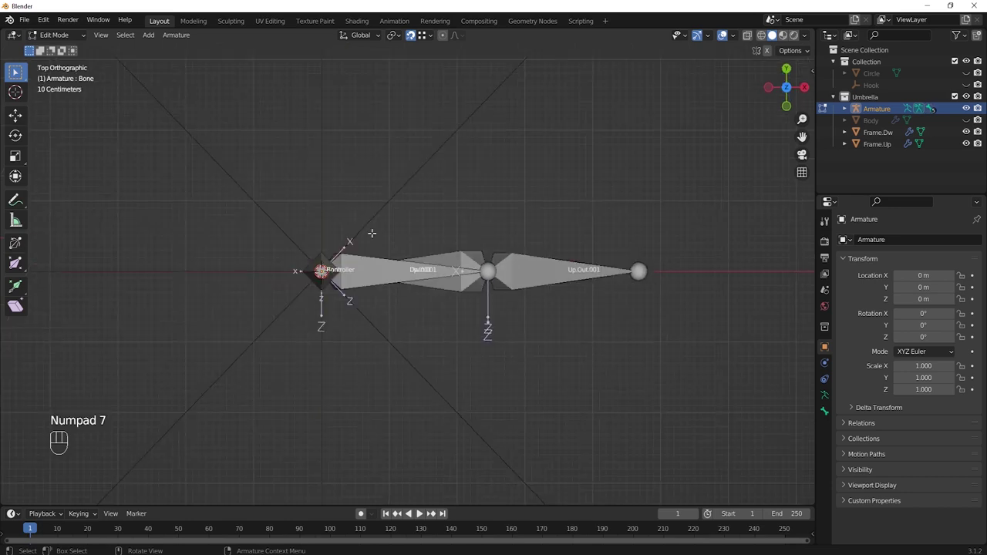
{"action": "key", "text": "g"}
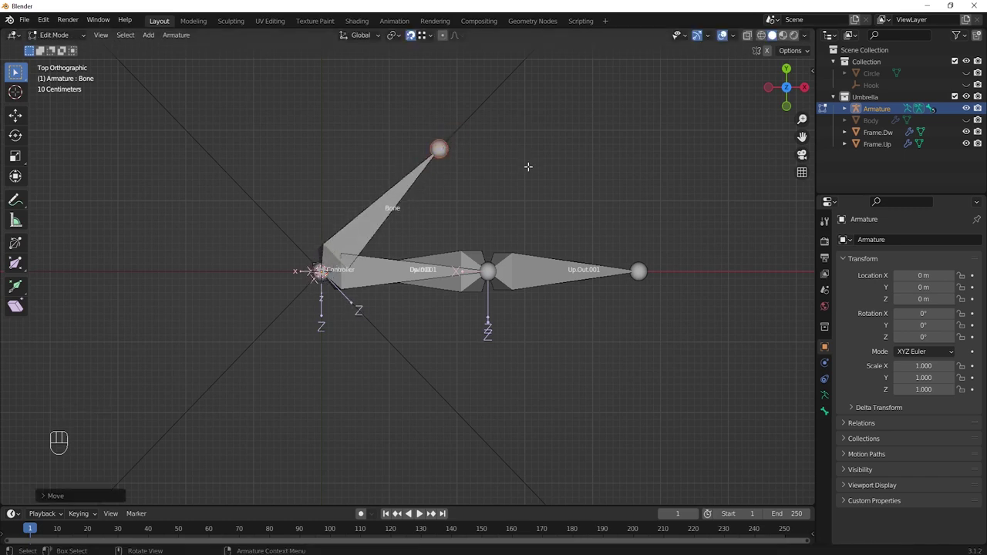
{"action": "left_click", "coordinate": [970, 77]}
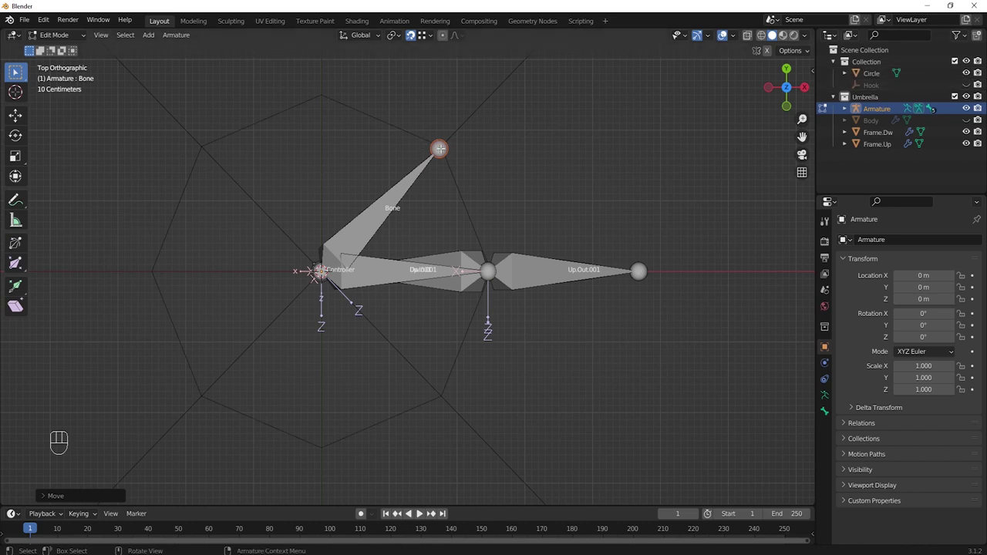
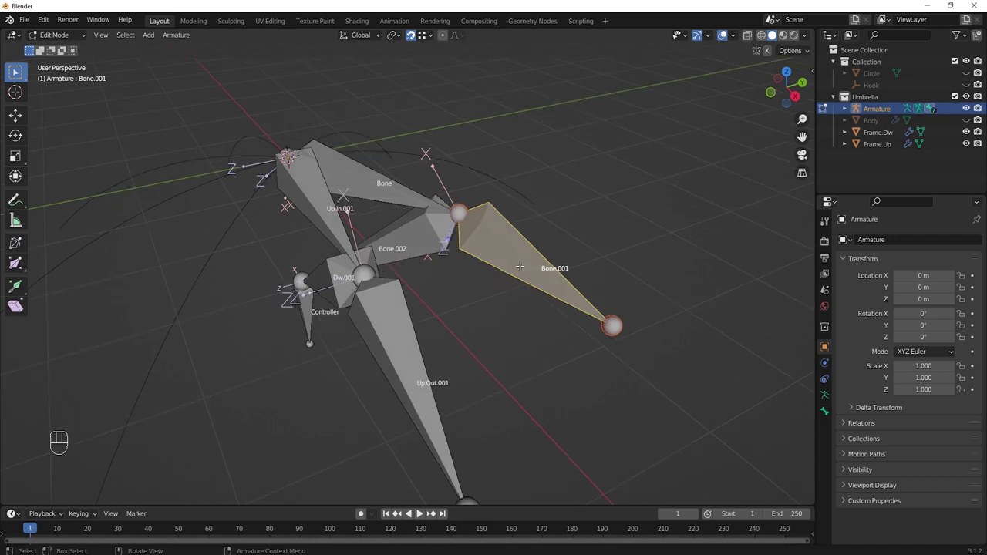
- Disconnect Bone.001 from its parent with Alt+P, return to Pose Mode and select the Controller bone
{"action": "key", "text": "alt+p"}
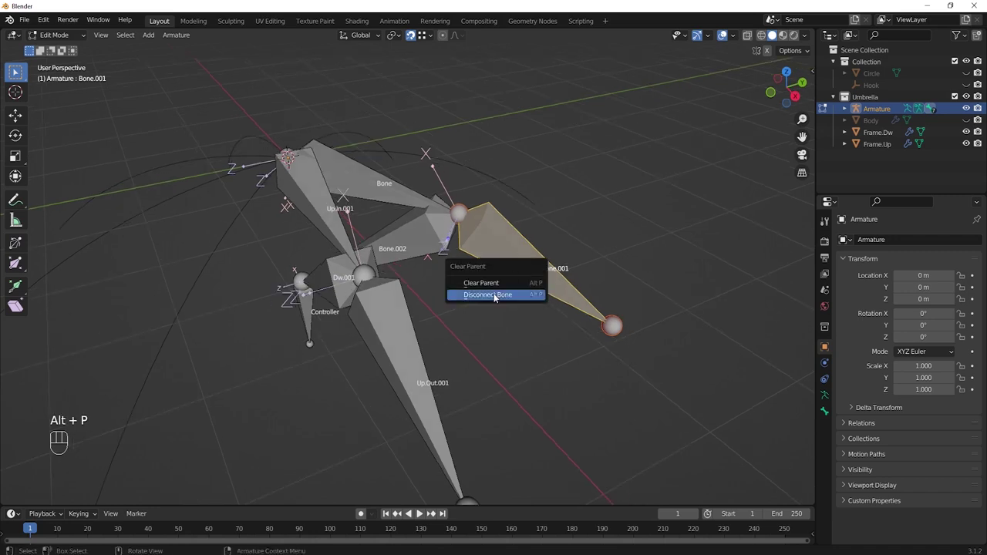
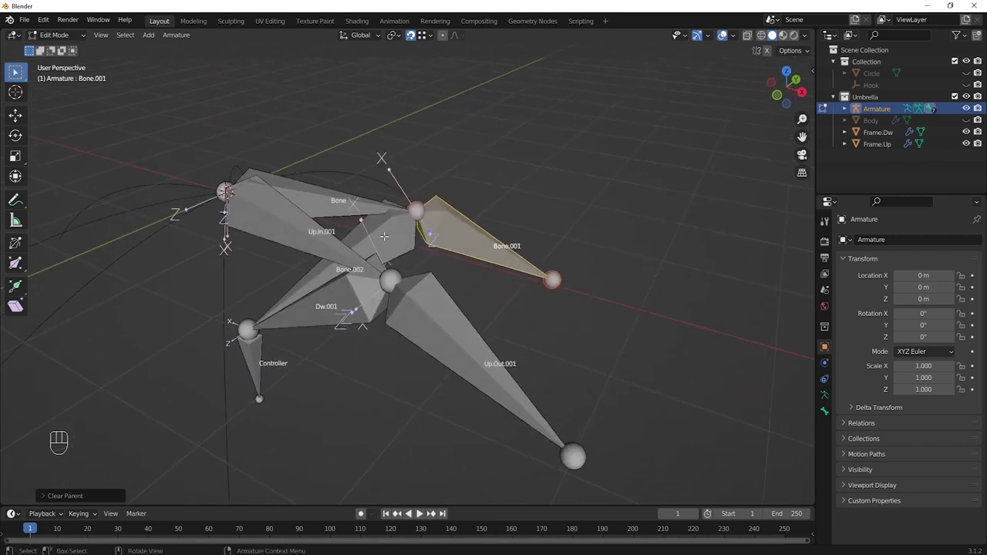
{"action": "left_click_drag", "start_coordinate": [84, 36], "coordinate": [61, 78]}
{"action": "left_click_drag", "start_coordinate": [369, 343], "coordinate": [402, 330]}
{"action": "left_click_drag", "start_coordinate": [388, 353], "coordinate": [359, 350]}
{"action": "middle_click", "coordinate": [310, 373]}
{"action": "left_click", "coordinate": [213, 452]}
{"action": "middle_click", "coordinate": [326, 412]}
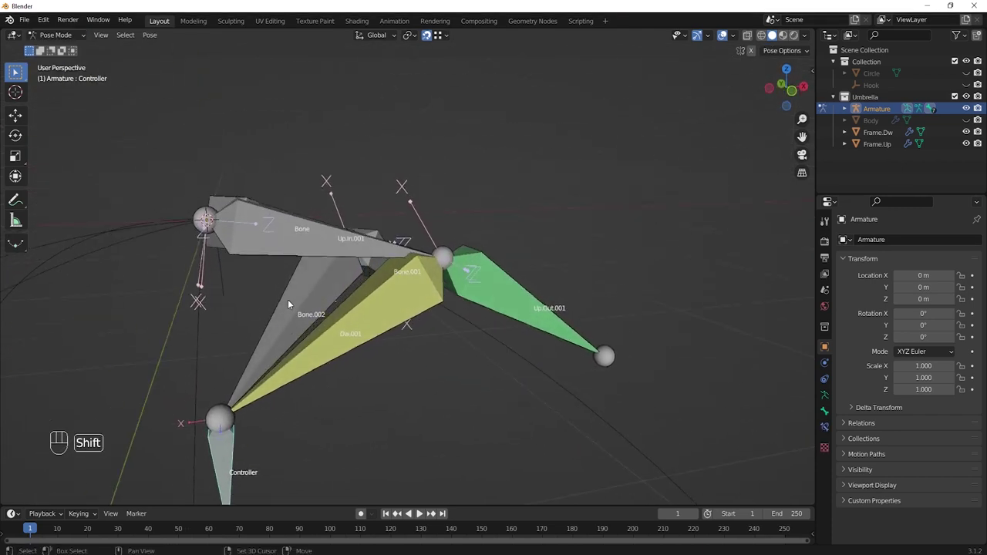
{"action": "left_click", "coordinate": [297, 302]}
- With Bone.002 active, add an IK constraint To Active Bone so it targets Bone.001
{"action": "left_click_drag", "start_coordinate": [410, 361], "coordinate": [406, 342]}
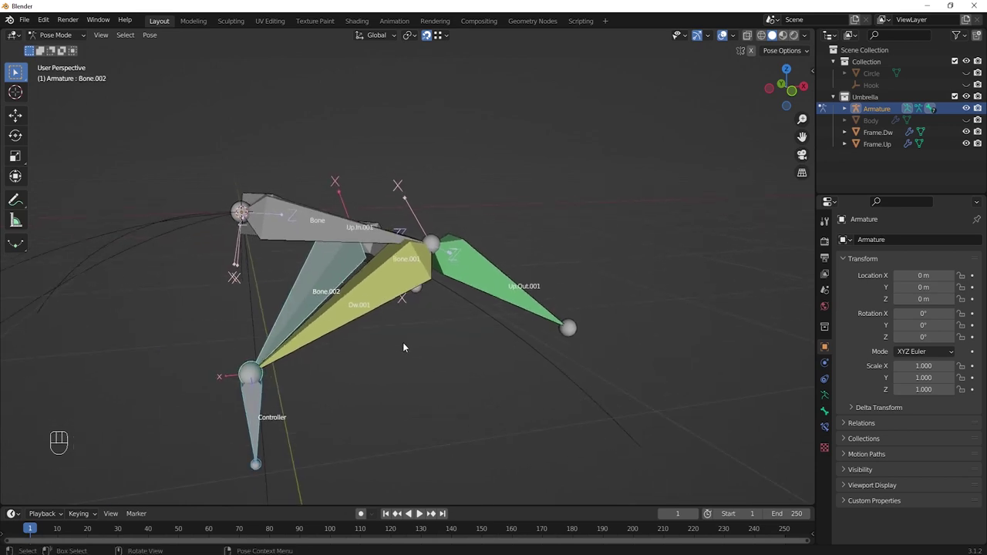
{"action": "key", "text": "shift+i"}
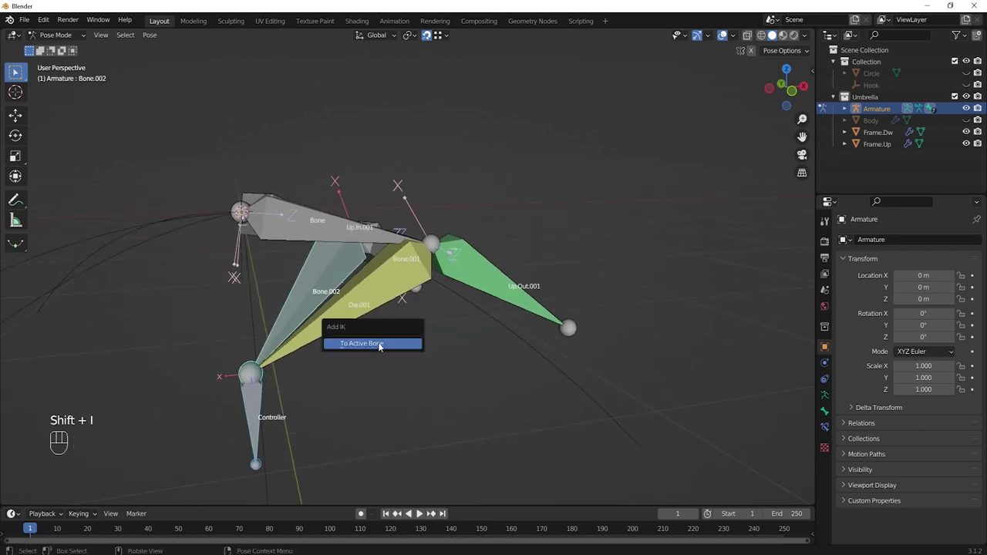
{"action": "left_click_drag", "start_coordinate": [485, 320], "coordinate": [386, 337]}
{"action": "middle_click", "coordinate": [516, 298]}
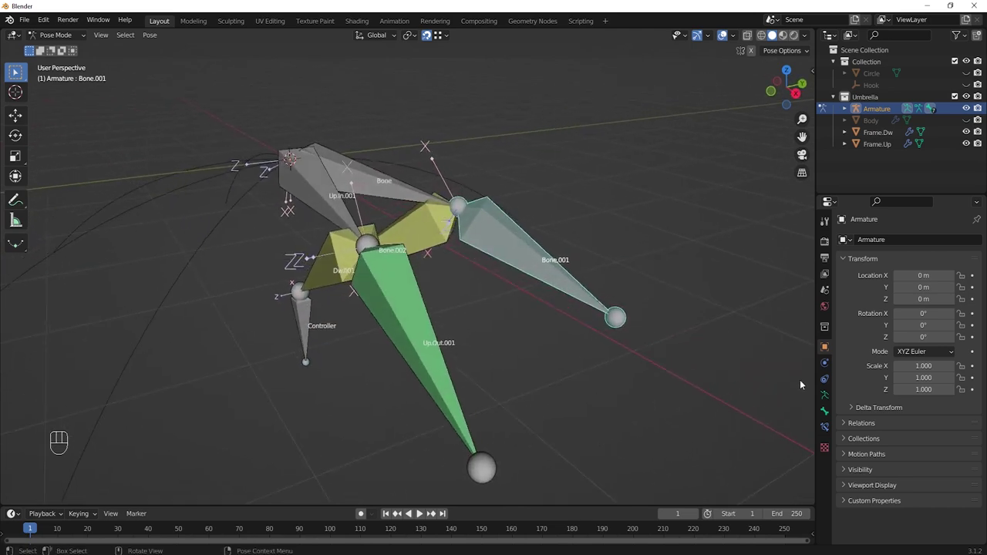
- Give Bone.001 a Child Of constraint targeting the Armature and rename it Up.Out.002
{"action": "left_click", "coordinate": [829, 432]}
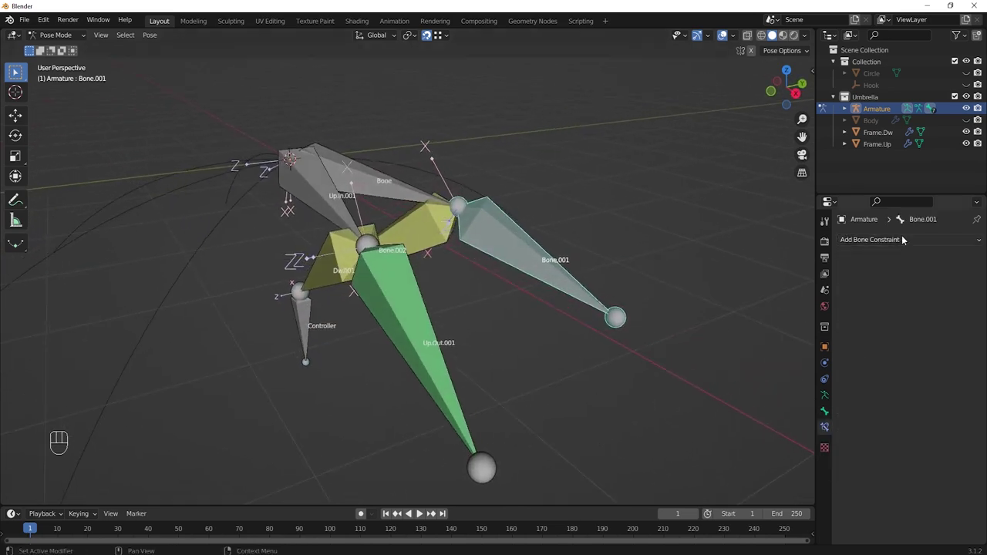
{"action": "left_click_drag", "start_coordinate": [924, 240], "coordinate": [935, 303]}
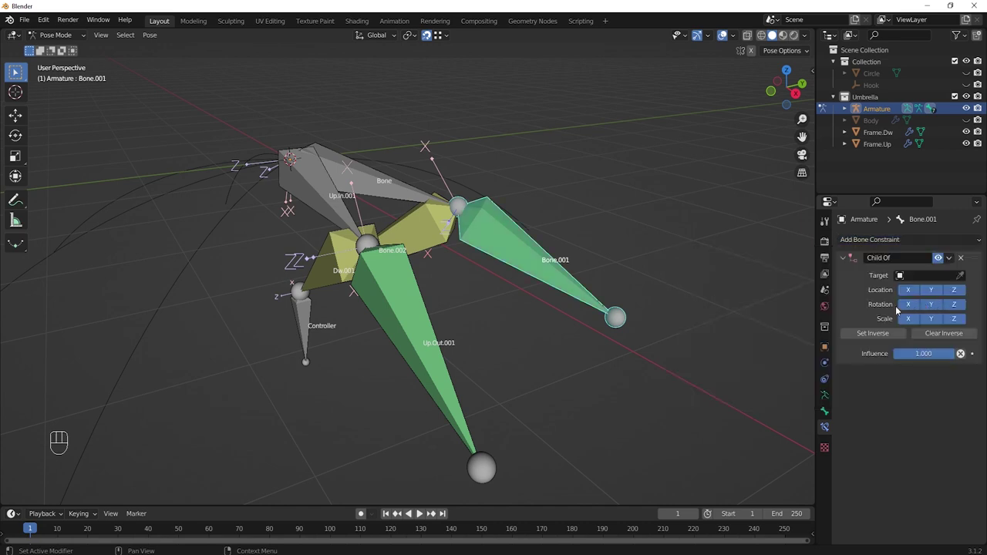
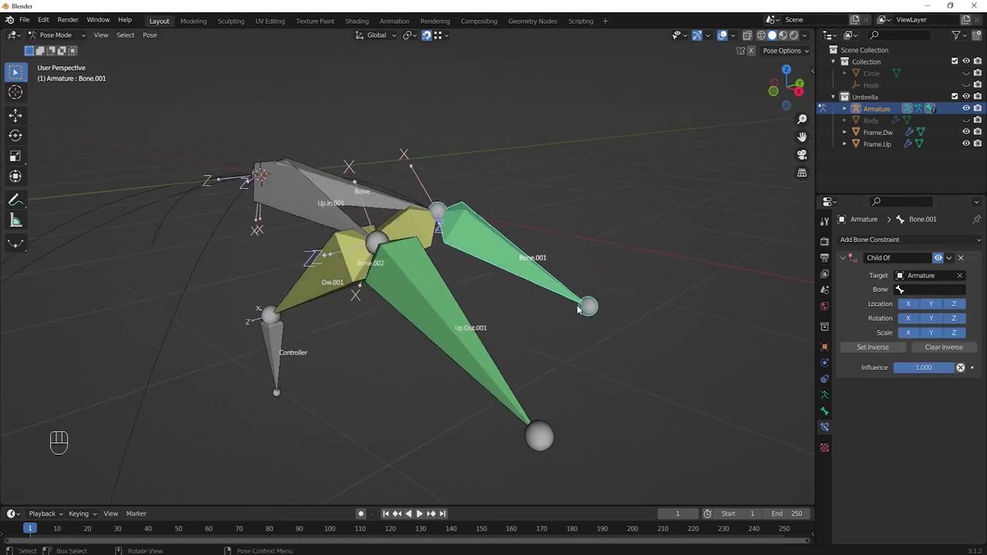
{"action": "left_click_drag", "start_coordinate": [557, 299], "coordinate": [543, 295]}
{"action": "left_click", "coordinate": [537, 264]}
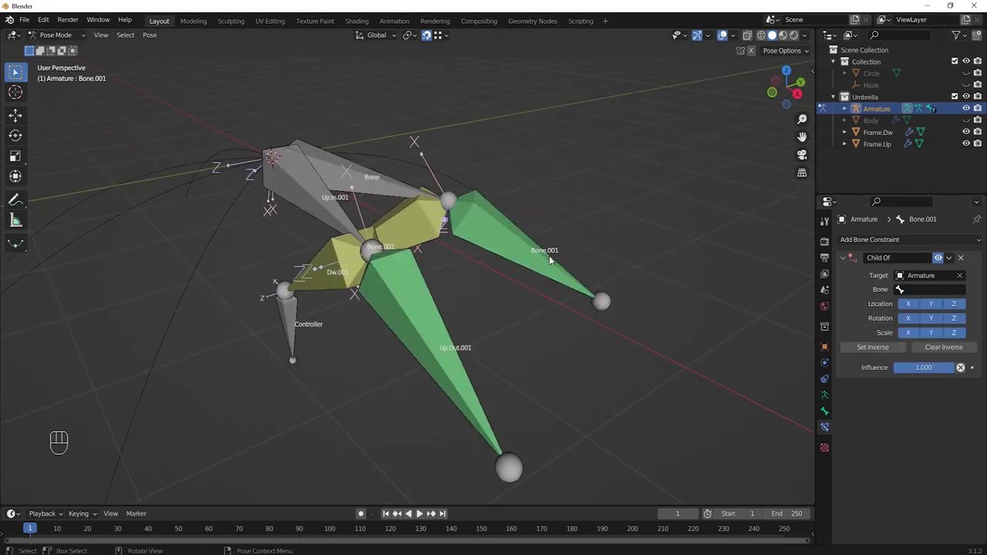
{"action": "left_click", "coordinate": [531, 258]}
{"action": "key", "text": "F2"}
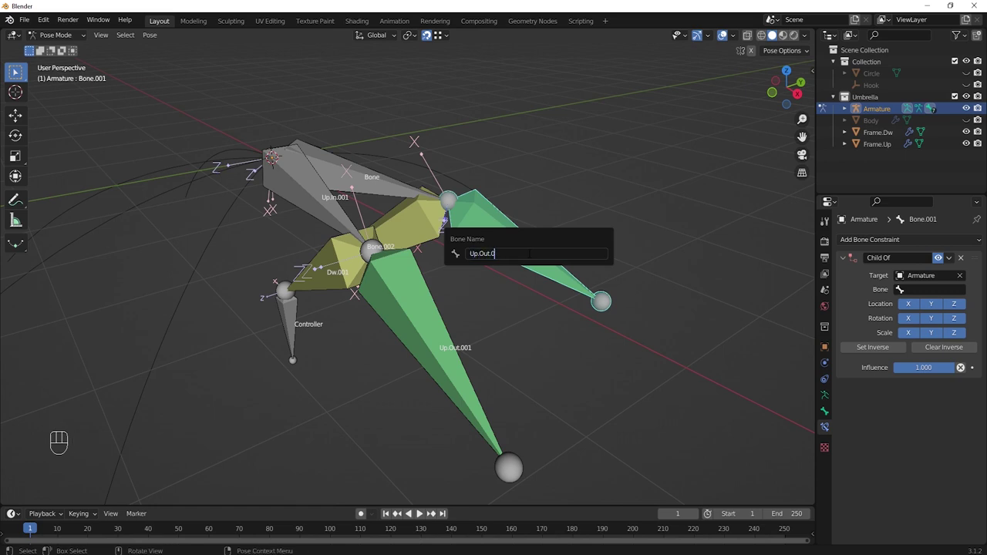
{"action": "key", "text": "0"}
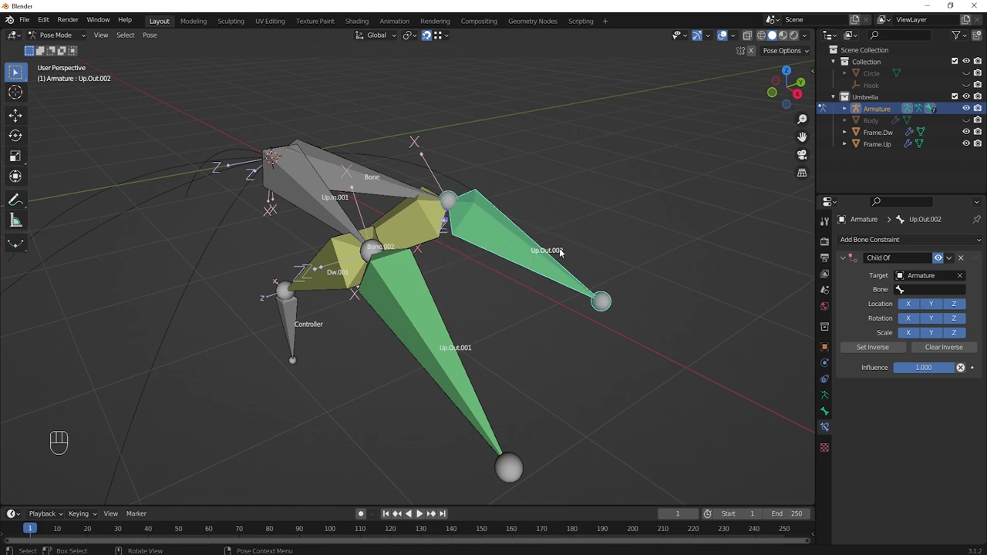
- Rename the second-chain bones to Up.In.002 and Dw.002
{"action": "left_click", "coordinate": [370, 179]}
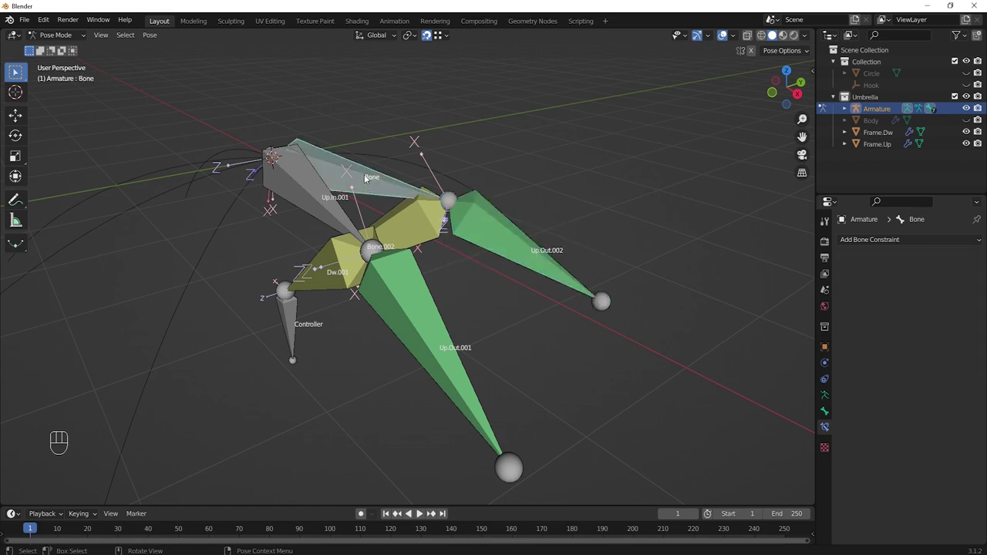
{"action": "key", "text": "F2"}
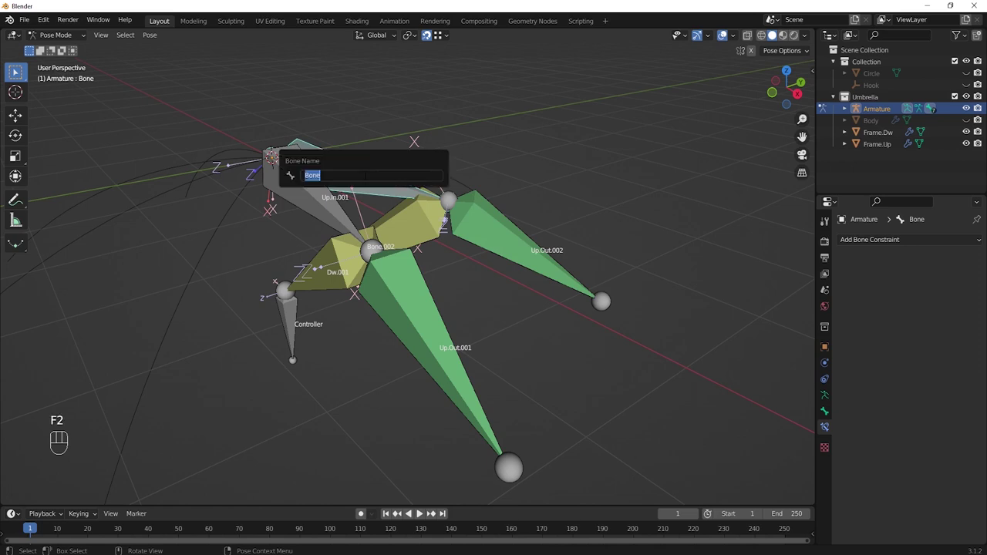
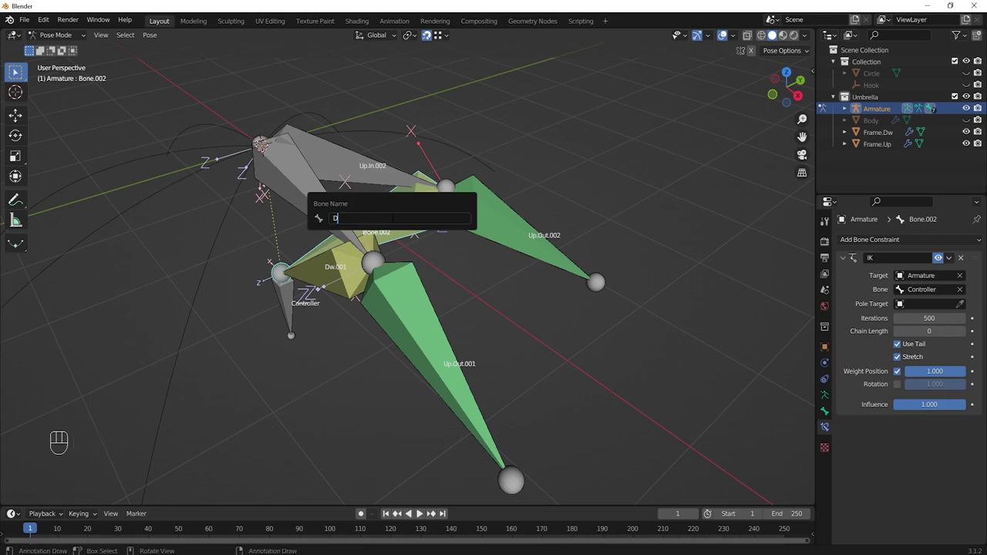
{"action": "key", "text": "0"}
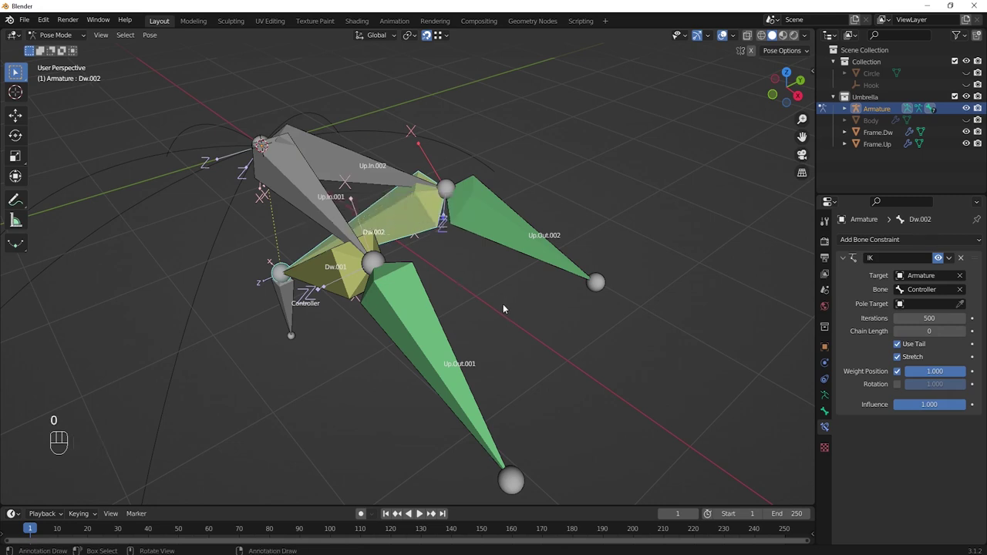
- Target Up.Out.002's Child Of constraint at bone Up.In.002, then select the Controller bone
{"action": "middle_click", "coordinate": [508, 308]}
{"action": "left_click", "coordinate": [498, 226]}
{"action": "left_click_drag", "start_coordinate": [517, 265], "coordinate": [506, 268]}
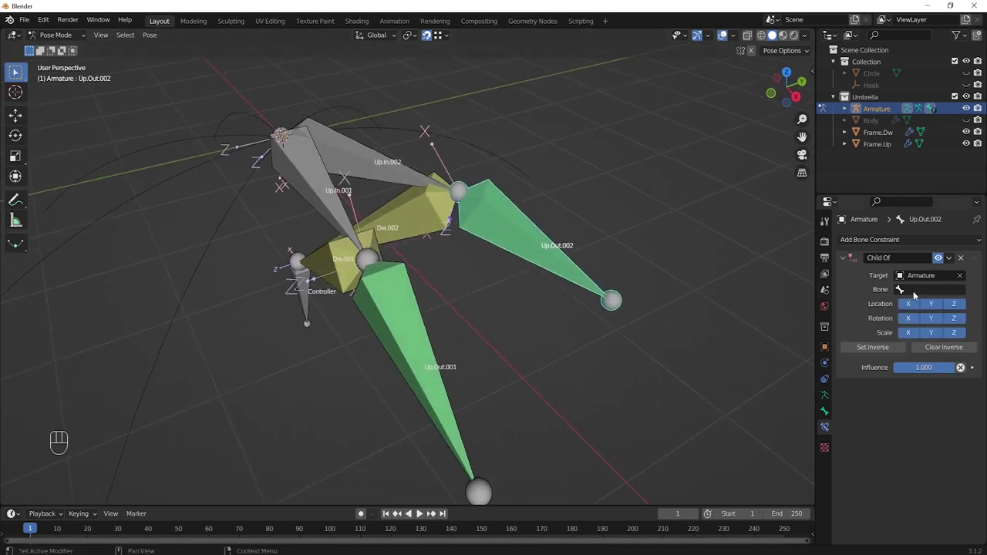
{"action": "left_click_drag", "start_coordinate": [924, 294], "coordinate": [873, 361]}
{"action": "left_click_drag", "start_coordinate": [520, 301], "coordinate": [530, 299]}
{"action": "left_click_drag", "start_coordinate": [508, 304], "coordinate": [518, 284]}
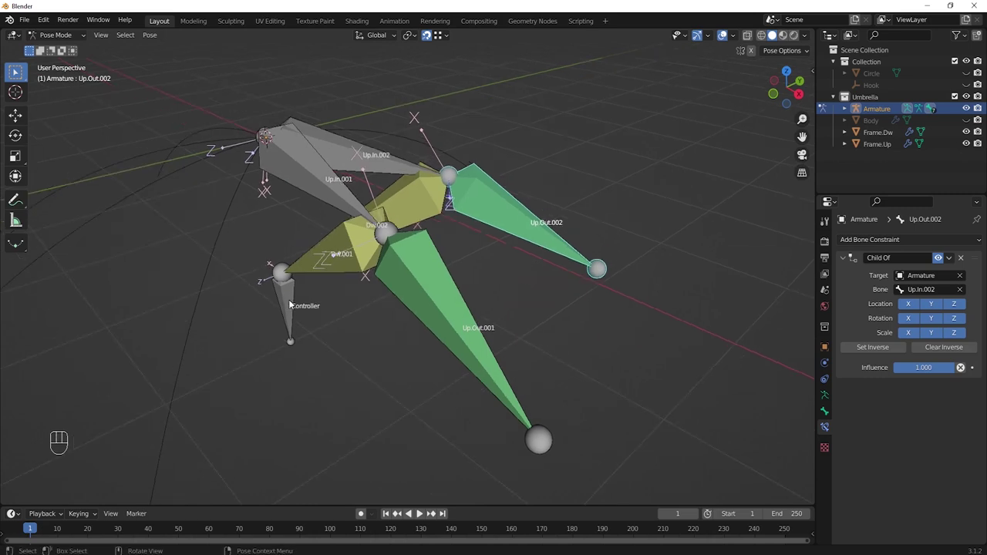
{"action": "left_click", "coordinate": [290, 301]}
- Trial-lower the Controller along Z to fold both rib chains, cancel, and switch the armature to Object Mode
{"action": "middle_click", "coordinate": [329, 309]}
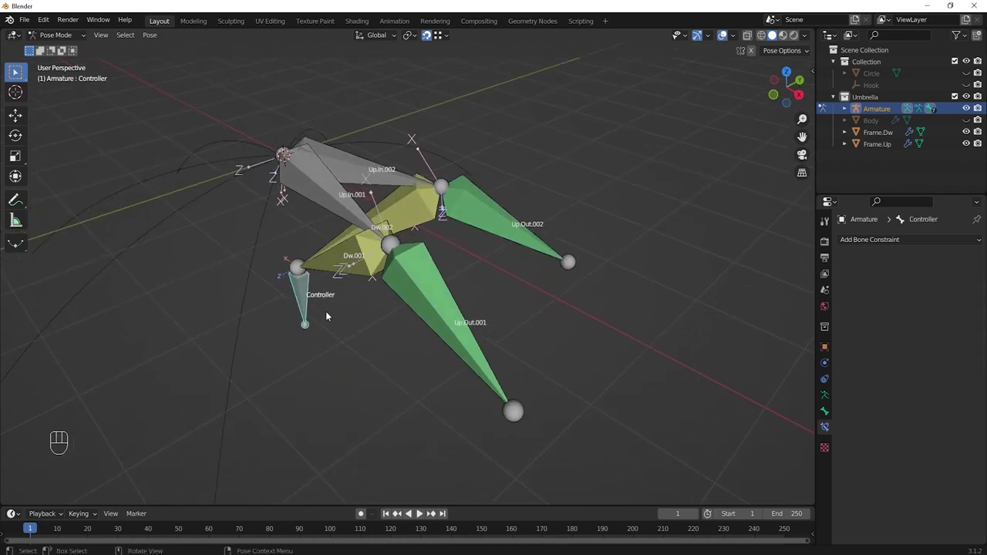
{"action": "key", "text": "g"}
{"action": "key", "text": "z"}
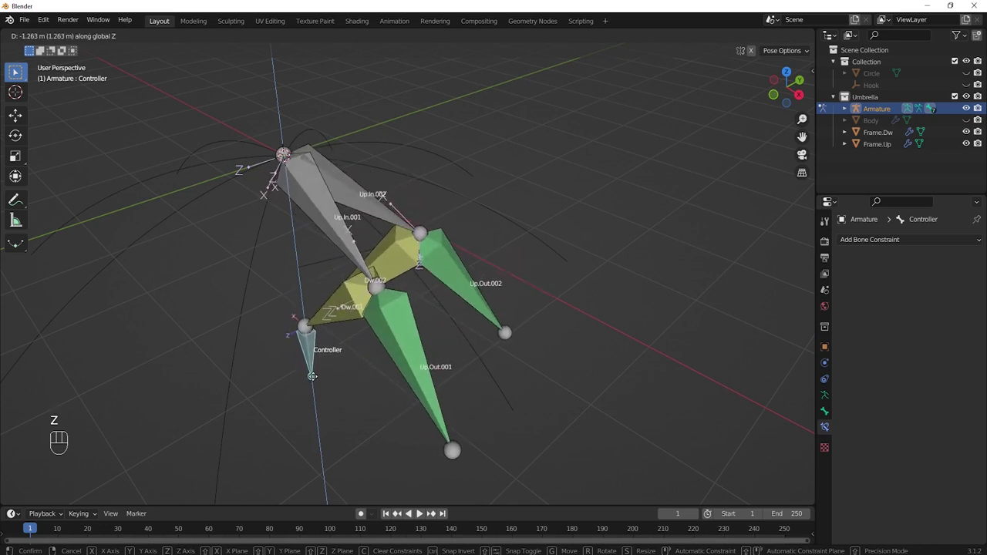
{"action": "left_click", "coordinate": [309, 370]}
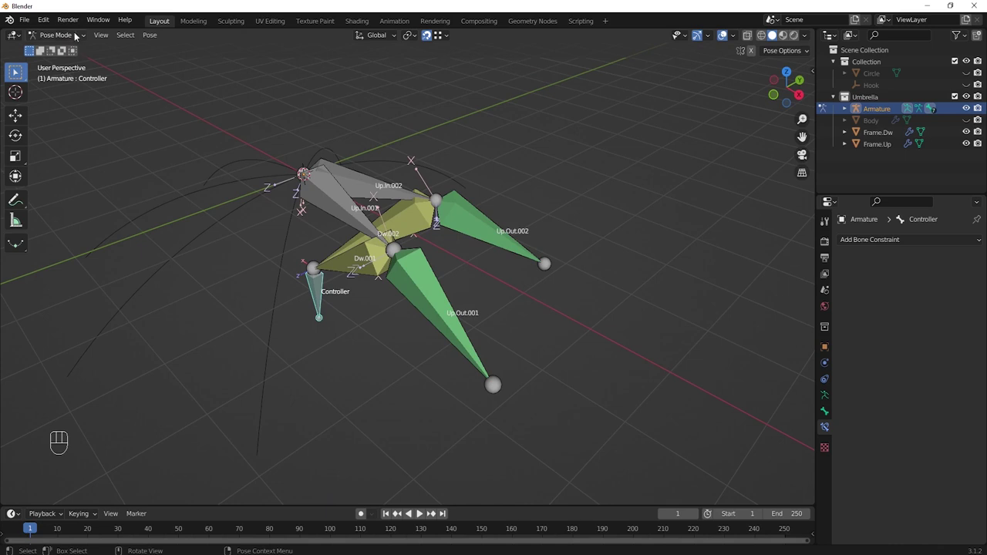
{"action": "left_click_drag", "start_coordinate": [81, 34], "coordinate": [73, 52]}
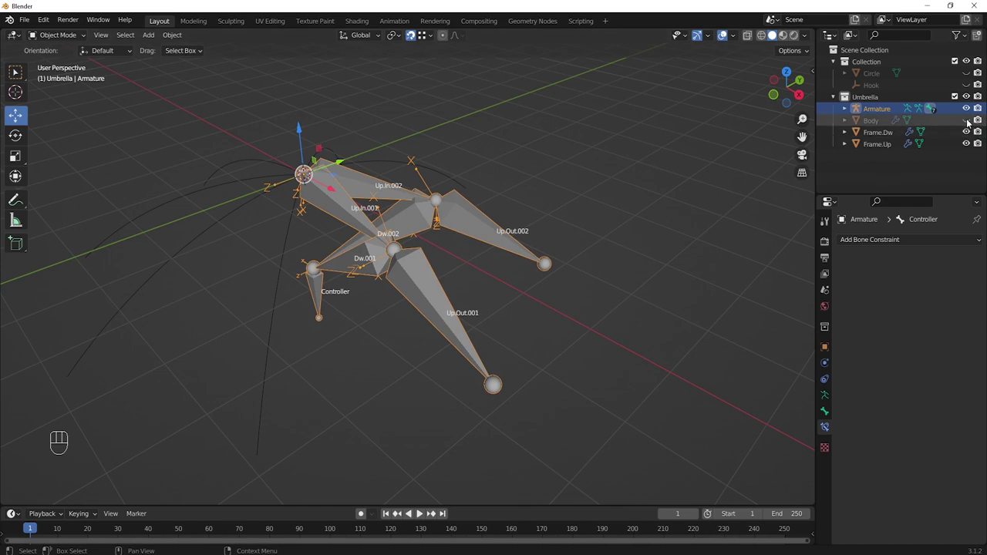
- Unhide and select the Body canopy and hide its Array copies in the viewport
{"action": "left_click", "coordinate": [969, 124]}
{"action": "left_click", "coordinate": [884, 121]}
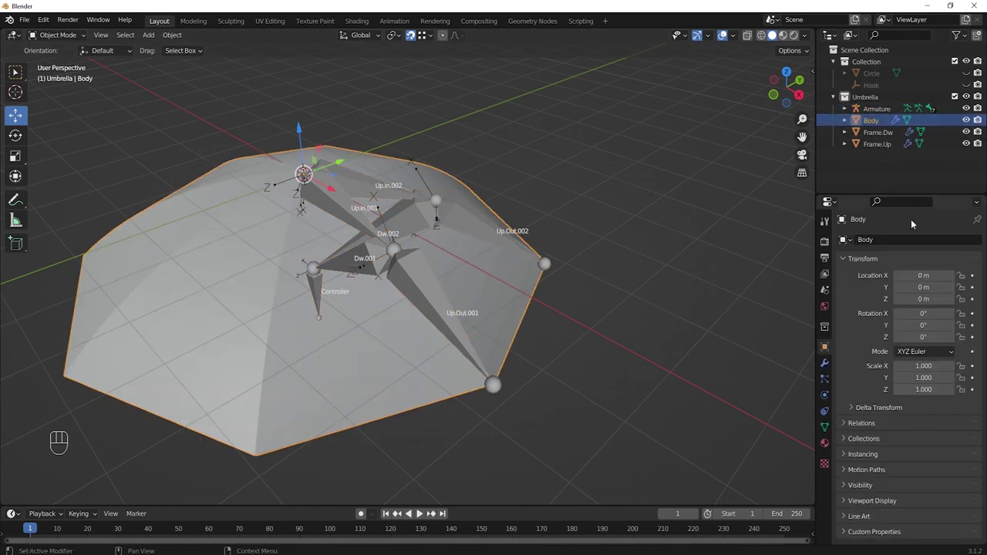
{"action": "left_click", "coordinate": [826, 369]}
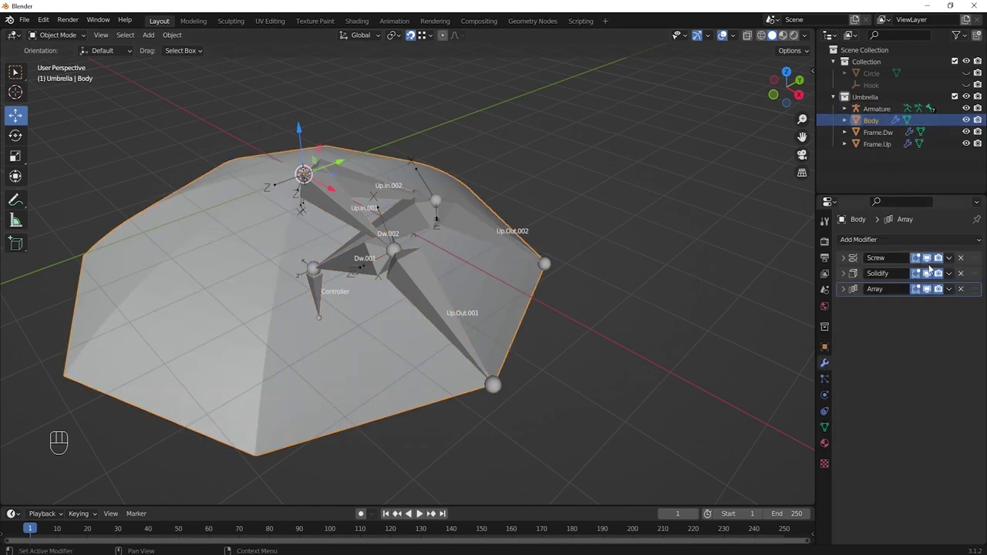
{"action": "left_click", "coordinate": [928, 290]}
- Apply the Screw modifier on Body, leaving only Solidify and Array
{"action": "left_click_drag", "start_coordinate": [706, 314], "coordinate": [674, 284]}
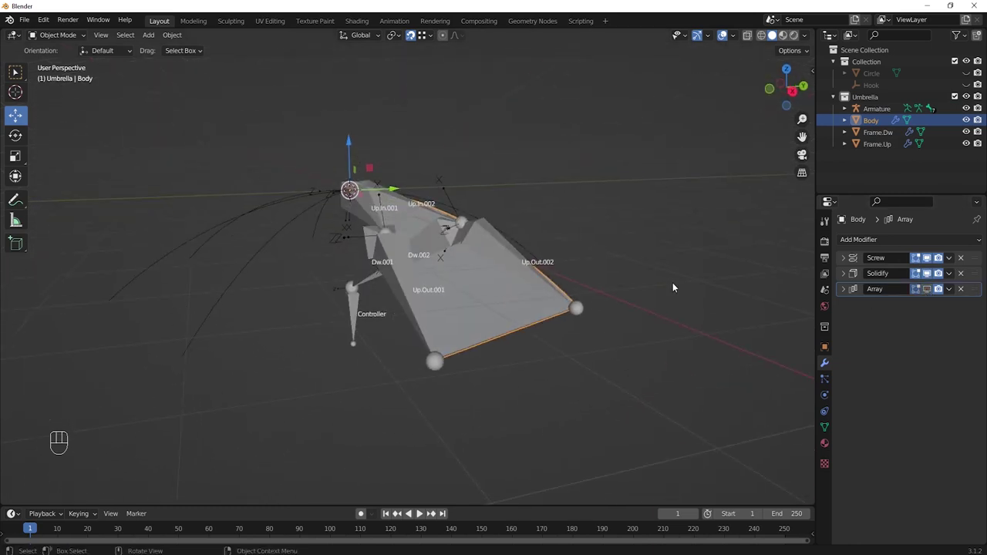
{"action": "left_click_drag", "start_coordinate": [632, 256], "coordinate": [641, 272]}
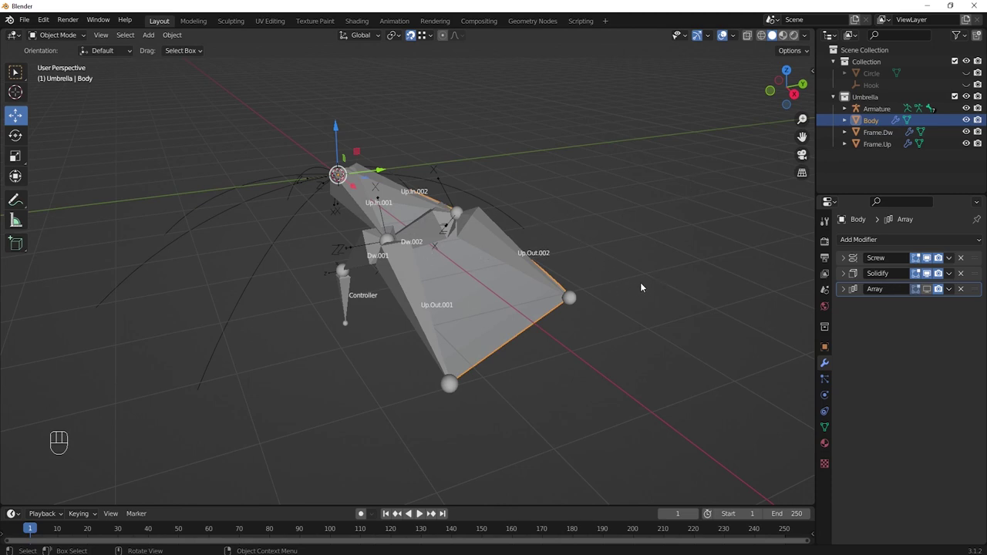
{"action": "middle_click", "coordinate": [635, 287]}
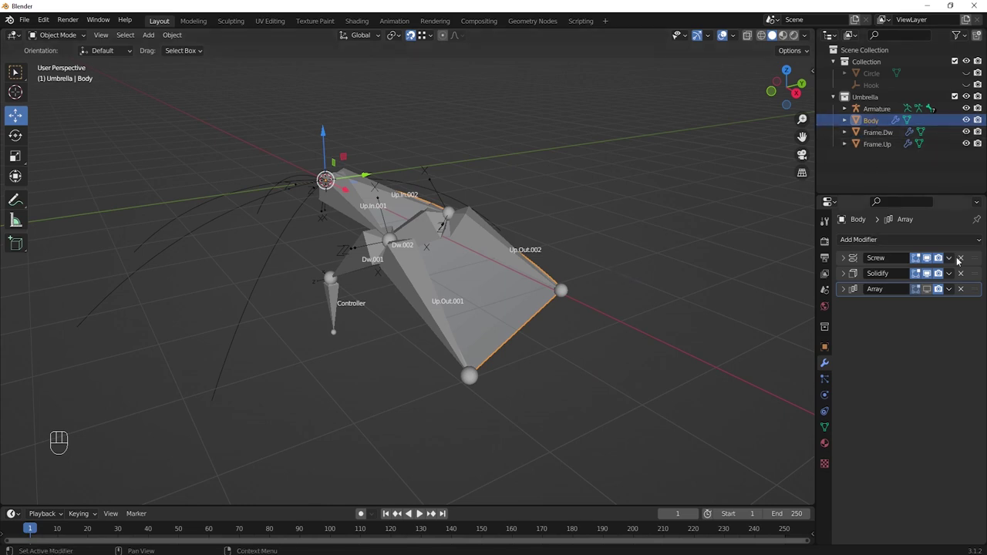
{"action": "left_click_drag", "start_coordinate": [950, 260], "coordinate": [903, 275]}
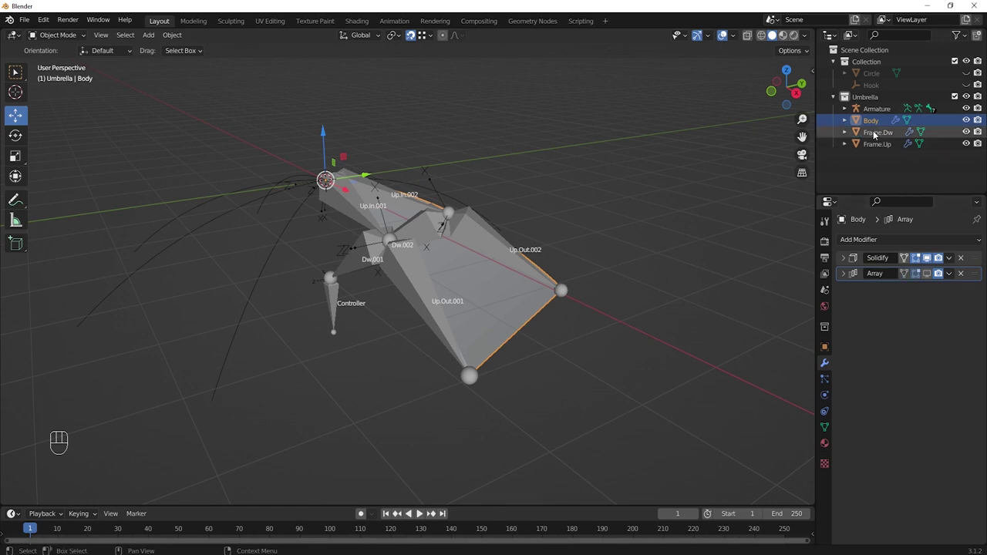
- Apply the Skin and Solidify modifiers on Frame.Dw, leaving only Array
{"action": "left_click", "coordinate": [878, 137]}
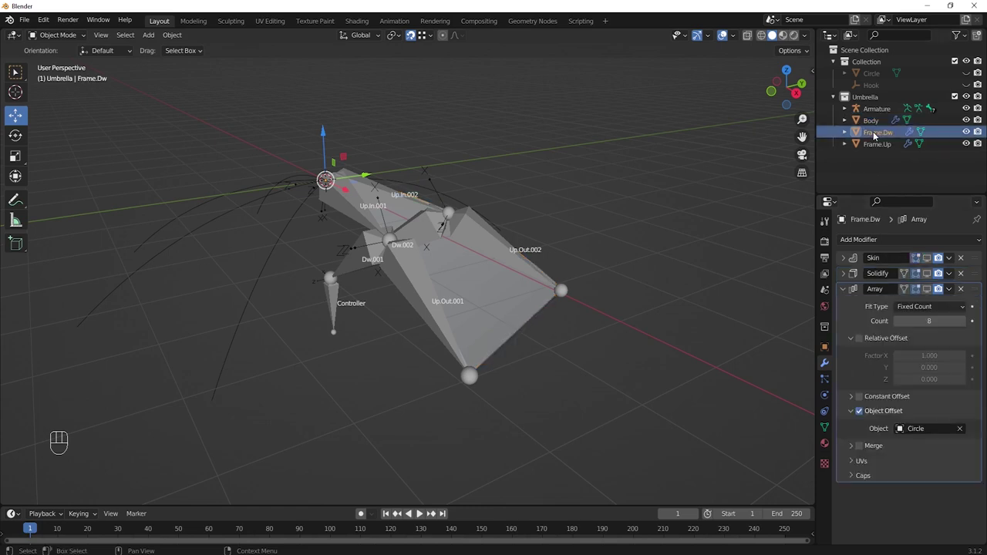
{"action": "left_click_drag", "start_coordinate": [848, 290], "coordinate": [938, 273]}
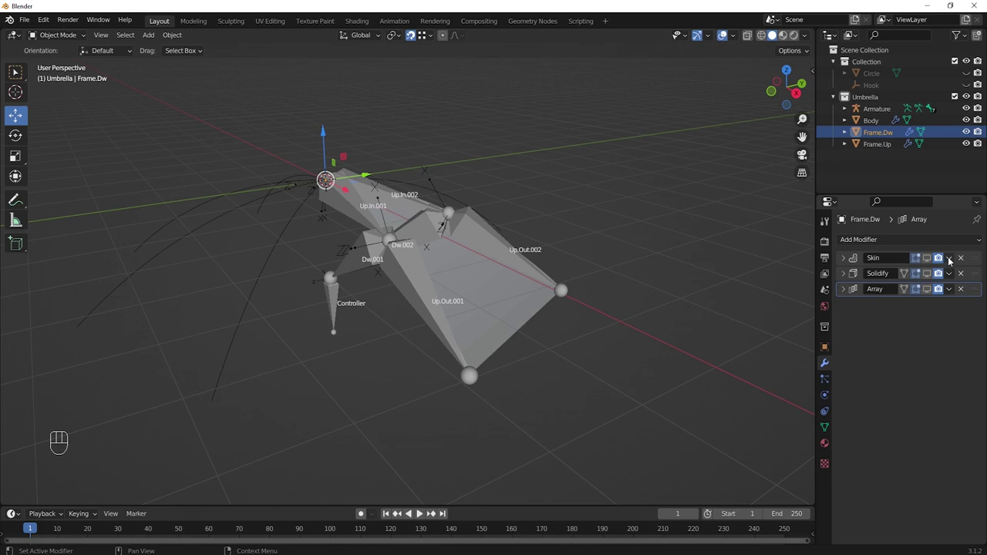
{"action": "left_click_drag", "start_coordinate": [950, 259], "coordinate": [916, 272]}
{"action": "left_click_drag", "start_coordinate": [953, 259], "coordinate": [909, 272]}
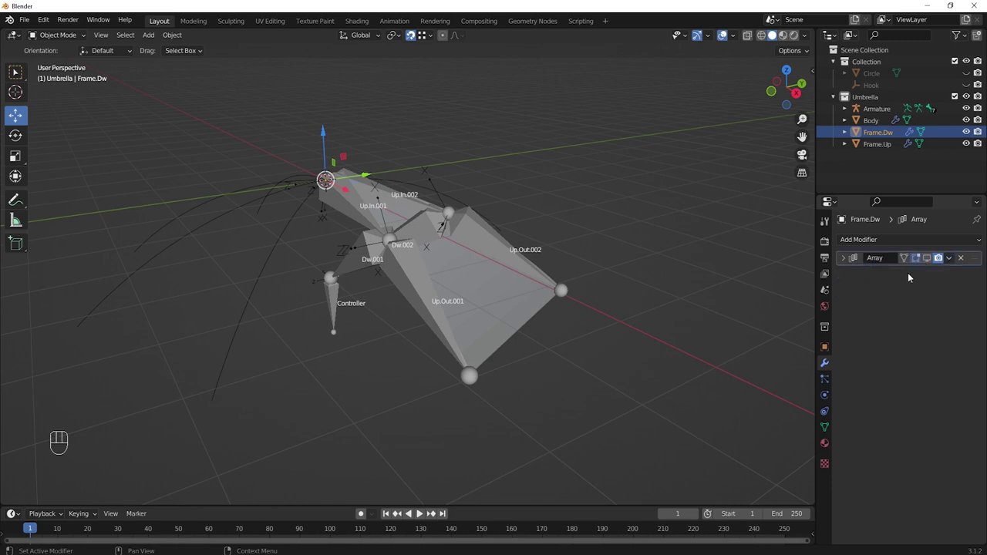
- Apply the Skin and Solidify modifiers on Frame.Up, leaving only Array
{"action": "left_click", "coordinate": [930, 260]}
{"action": "left_click", "coordinate": [931, 260]}
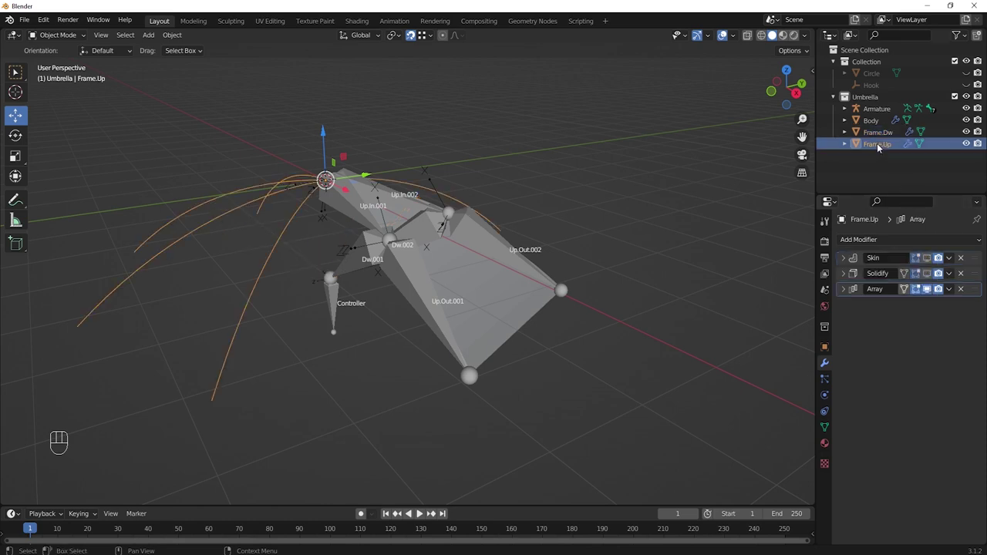
{"action": "left_click_drag", "start_coordinate": [950, 259], "coordinate": [912, 273]}
{"action": "left_click_drag", "start_coordinate": [952, 257], "coordinate": [913, 274]}
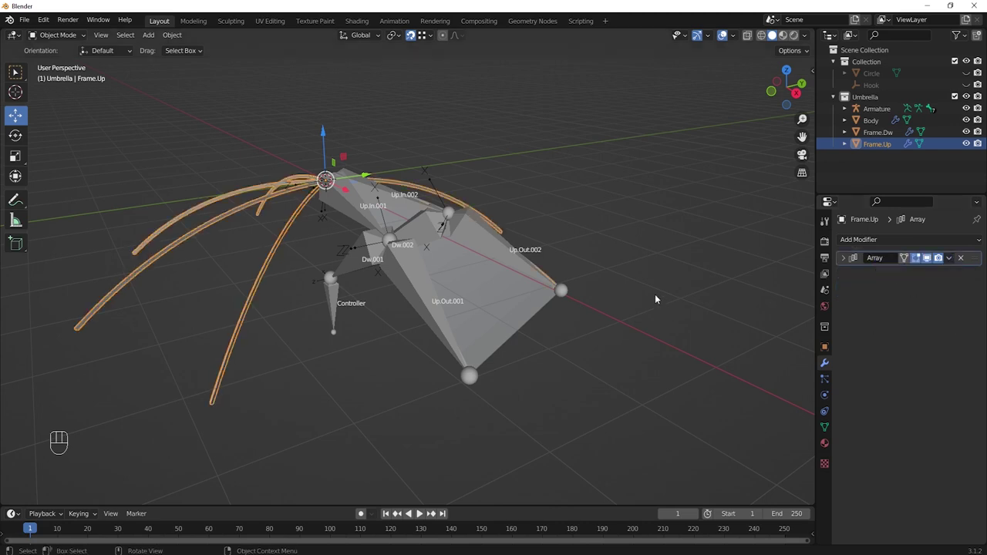
{"action": "left_click_drag", "start_coordinate": [619, 285], "coordinate": [638, 274]}
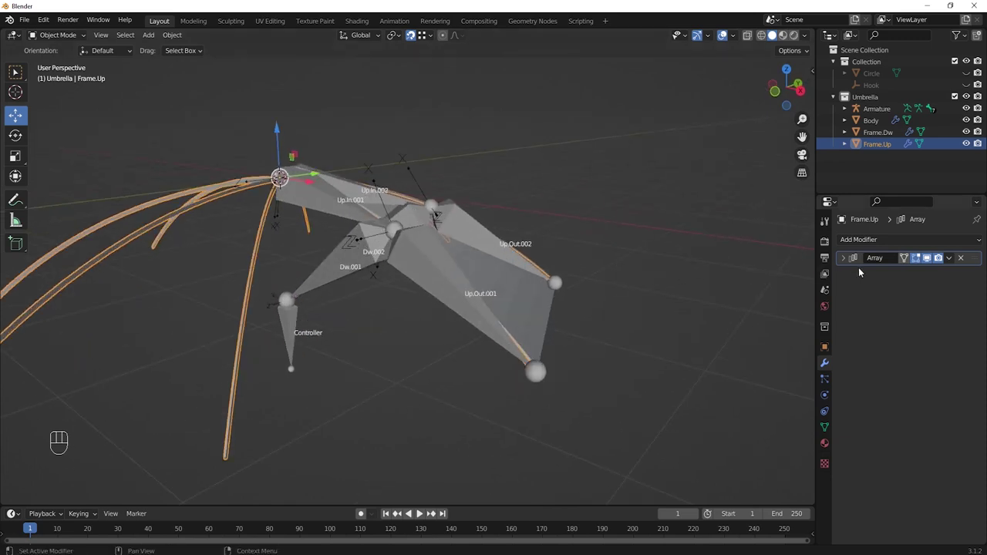
- Hide the Armature and Body canopy and turn off the rods' arrays in the viewport
{"action": "left_click", "coordinate": [931, 261]}
{"action": "left_click", "coordinate": [888, 135]}
{"action": "left_click", "coordinate": [927, 262]}
{"action": "left_click", "coordinate": [928, 264]}
{"action": "left_click", "coordinate": [968, 111]}
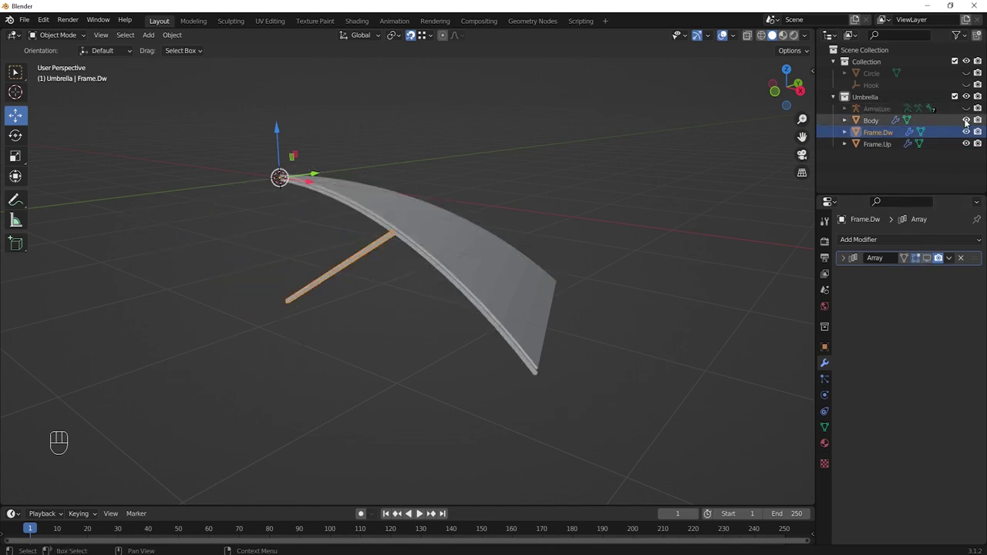
{"action": "left_click", "coordinate": [968, 122]}
- Orbit around the remaining rib and strut and select Frame.Up
{"action": "left_click_drag", "start_coordinate": [684, 253], "coordinate": [693, 243]}
{"action": "left_click_drag", "start_coordinate": [468, 300], "coordinate": [503, 311]}
{"action": "left_click_drag", "start_coordinate": [422, 322], "coordinate": [464, 323]}
{"action": "left_click_drag", "start_coordinate": [432, 320], "coordinate": [455, 300]}
{"action": "left_click", "coordinate": [351, 193]}
{"action": "left_click_drag", "start_coordinate": [357, 244], "coordinate": [370, 249]}
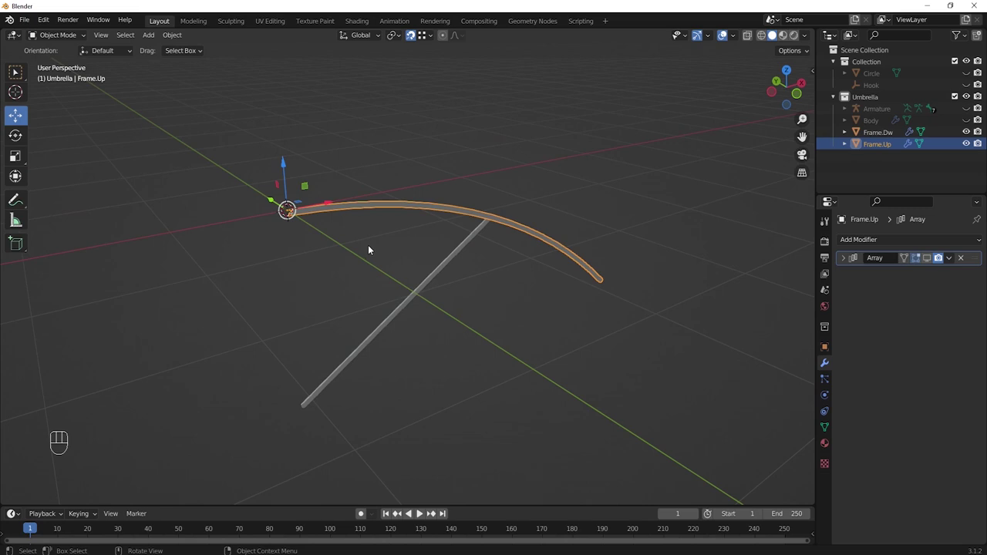
{"action": "key", "text": "KP_Divide"}
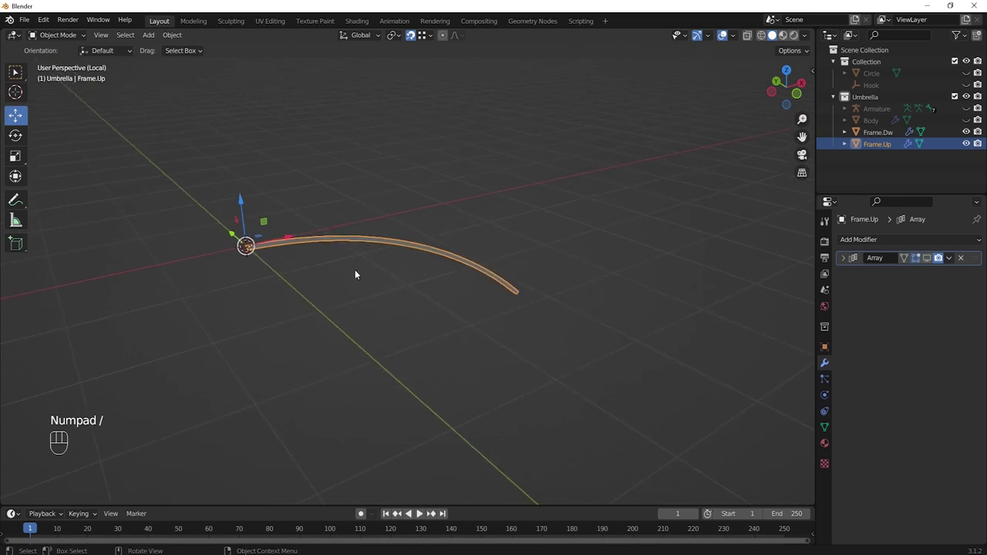
{"action": "left_click_drag", "start_coordinate": [249, 298], "coordinate": [443, 301]}
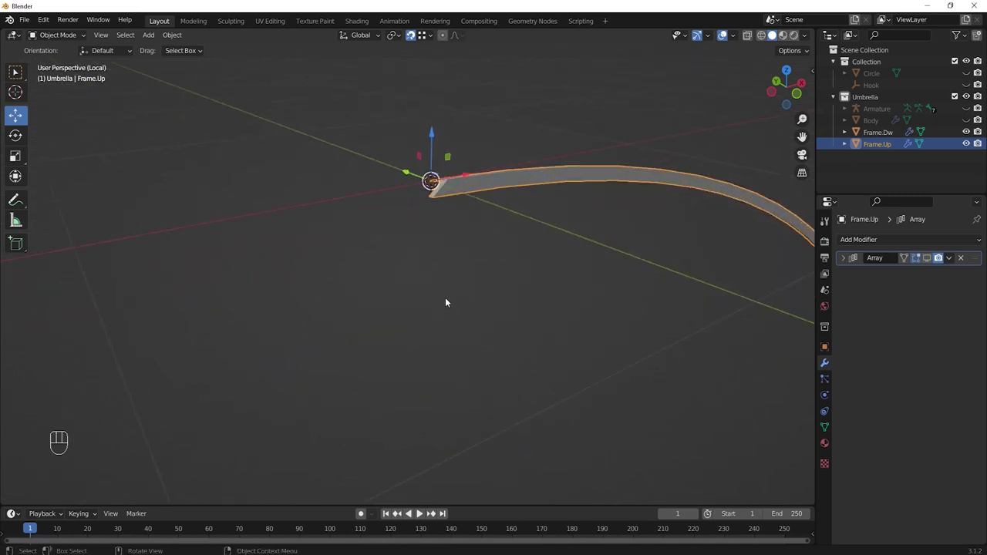
{"action": "left_click_drag", "start_coordinate": [500, 253], "coordinate": [422, 286]}
{"action": "left_click_drag", "start_coordinate": [347, 270], "coordinate": [357, 276]}
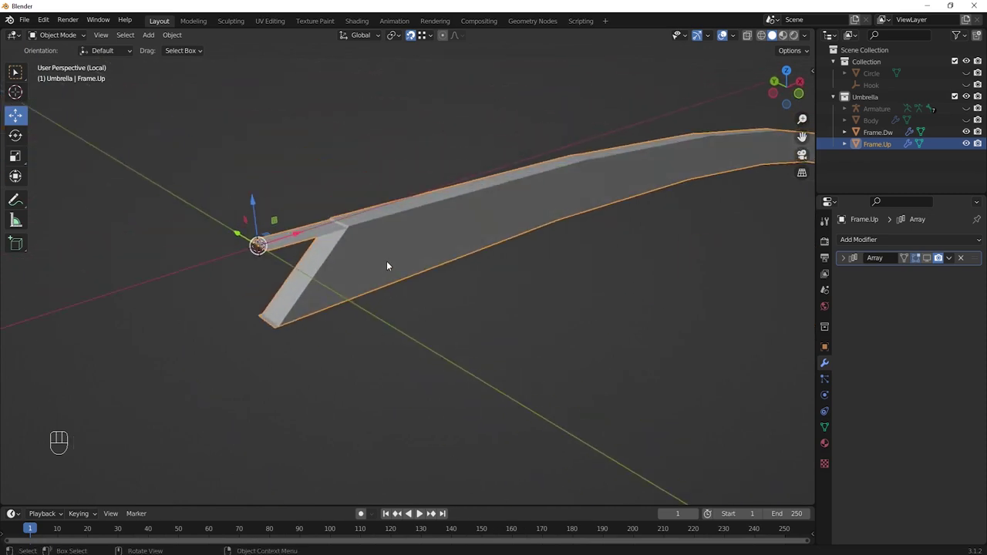
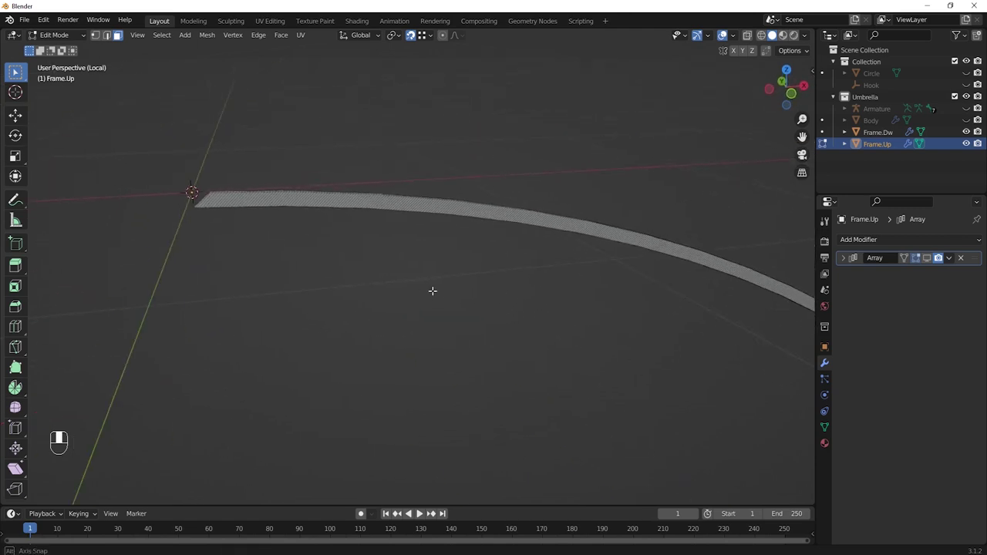
{"action": "key", "text": "Tab"}
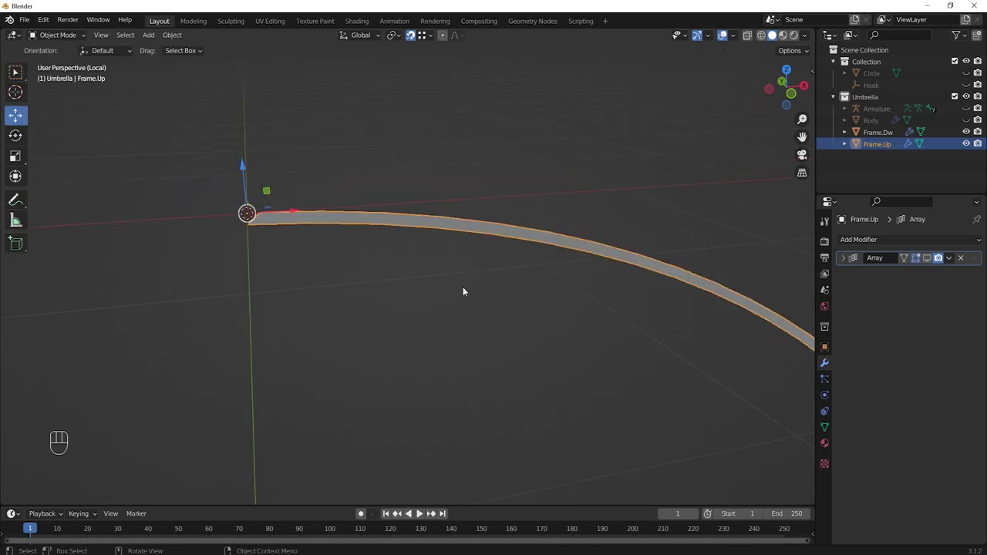
{"action": "key", "text": "KP_Divide"}
{"action": "left_click_drag", "start_coordinate": [440, 273], "coordinate": [440, 273]}
{"action": "left_click_drag", "start_coordinate": [555, 309], "coordinate": [498, 317]}
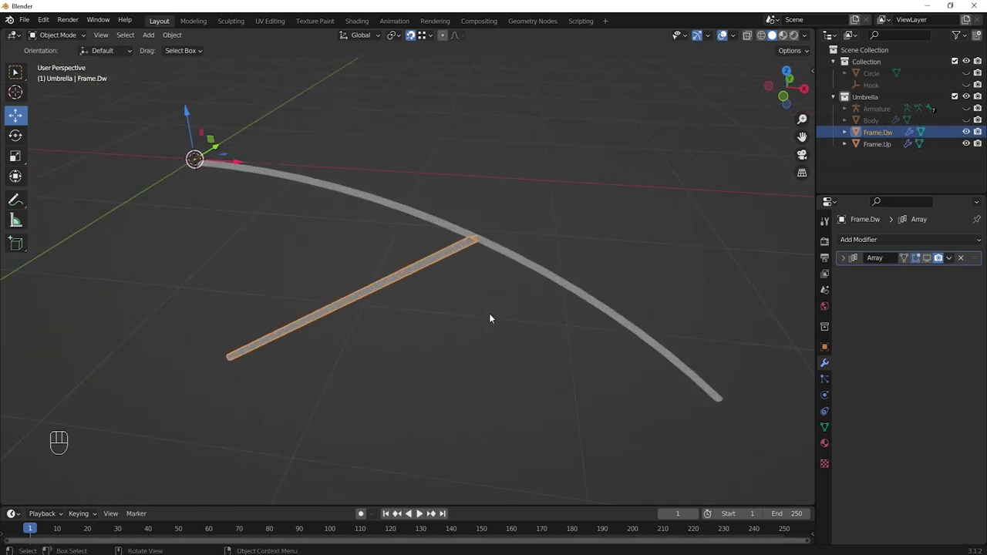
- Hide Frame.Up and inspect the Frame.Dw rib joint's mesh up close in Edit Mode
{"action": "middle_click", "coordinate": [487, 314]}
{"action": "middle_click", "coordinate": [495, 309]}
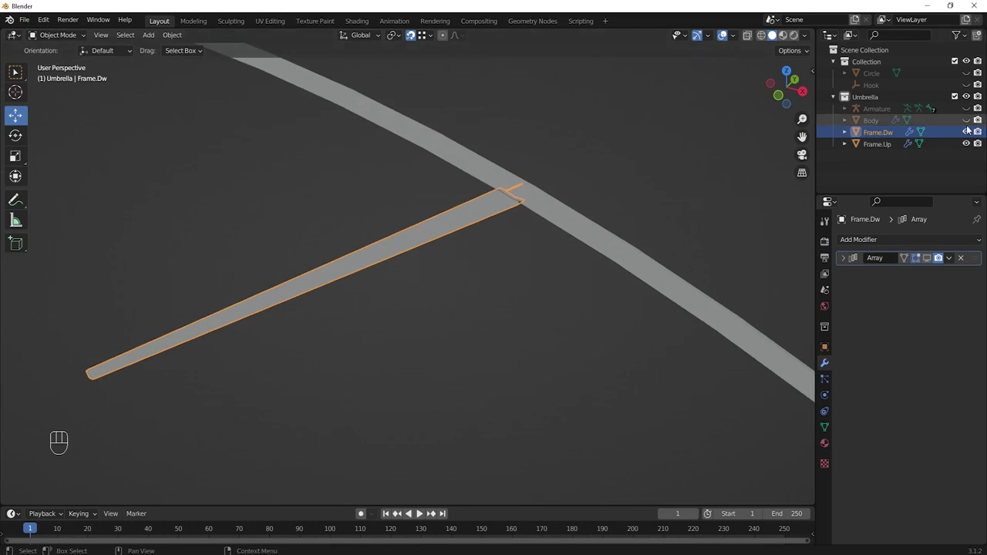
{"action": "left_click", "coordinate": [970, 145]}
{"action": "left_click_drag", "start_coordinate": [652, 229], "coordinate": [622, 239]}
{"action": "middle_click", "coordinate": [554, 248]}
{"action": "middle_click", "coordinate": [518, 277]}
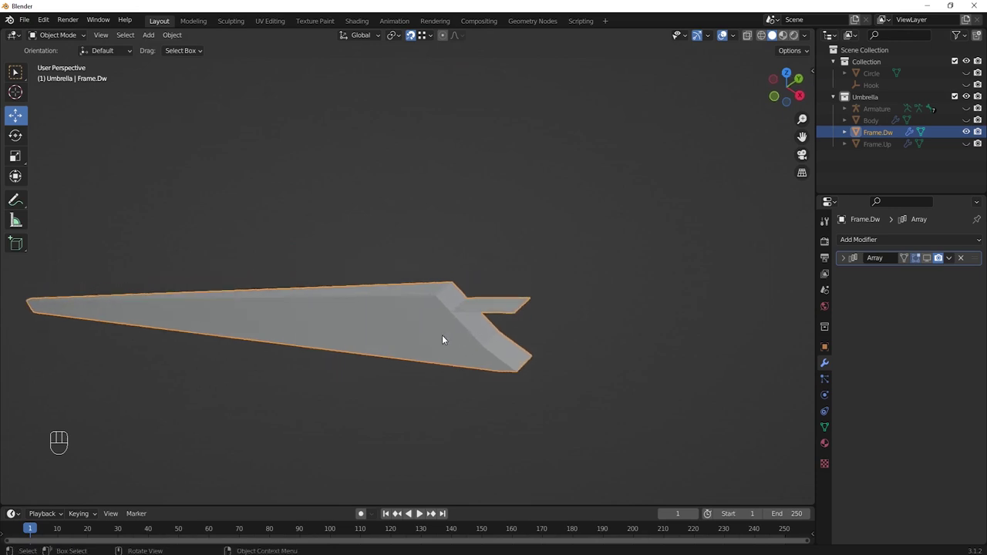
{"action": "key", "text": "Tab"}
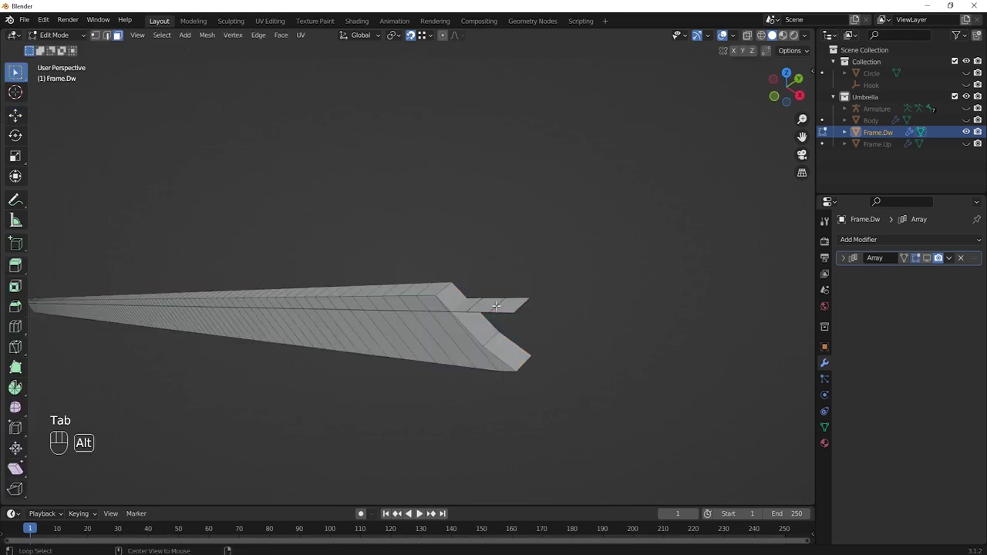
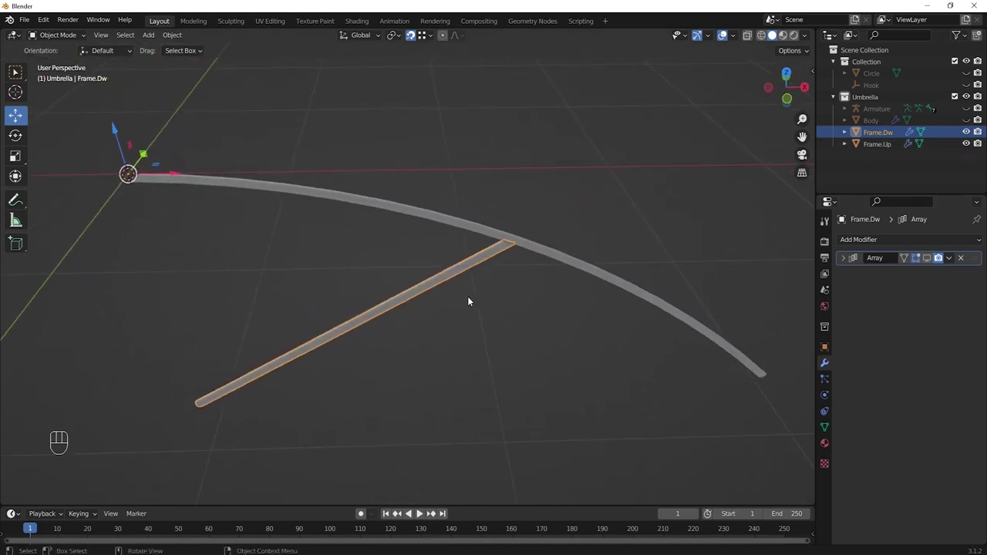
- Show the Body canopy and the Armature again
{"action": "left_click", "coordinate": [971, 122]}
{"action": "left_click", "coordinate": [969, 113]}
- Select Frame.Up, Body and Frame.Dw together in the Outliner
{"action": "left_click_drag", "start_coordinate": [725, 213], "coordinate": [670, 213]}
{"action": "left_click_drag", "start_coordinate": [675, 249], "coordinate": [641, 231]}
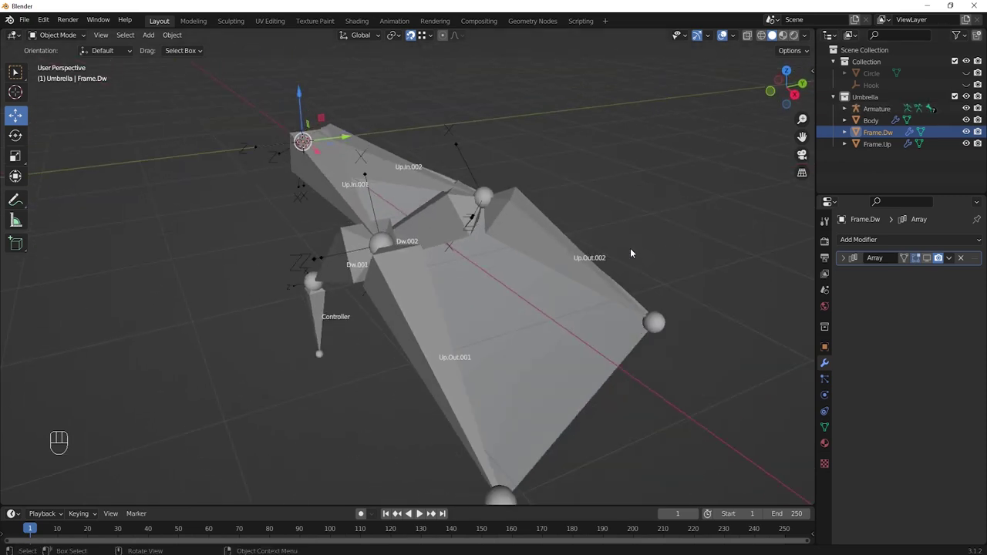
{"action": "left_click", "coordinate": [875, 150]}
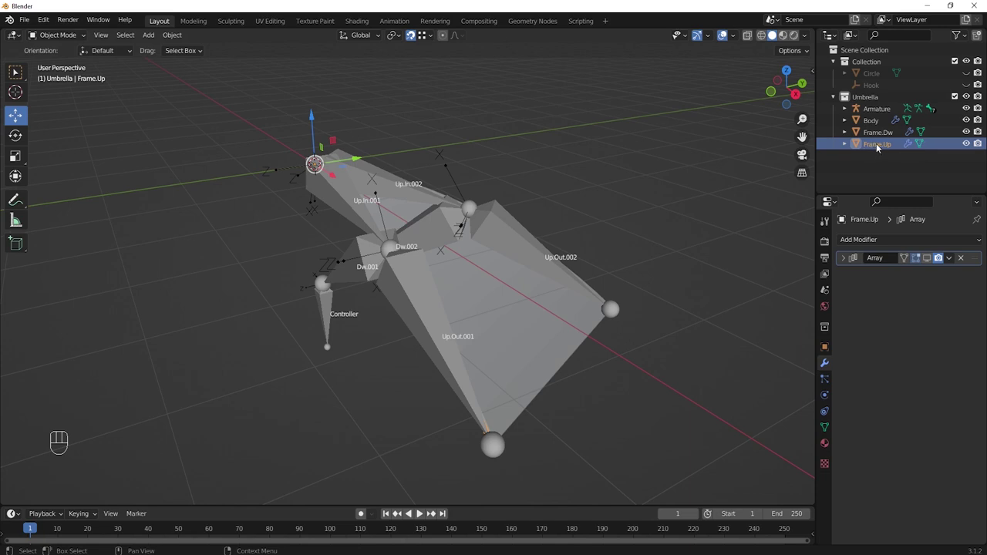
{"action": "left_click", "coordinate": [882, 154]}
{"action": "left_click", "coordinate": [880, 148]}
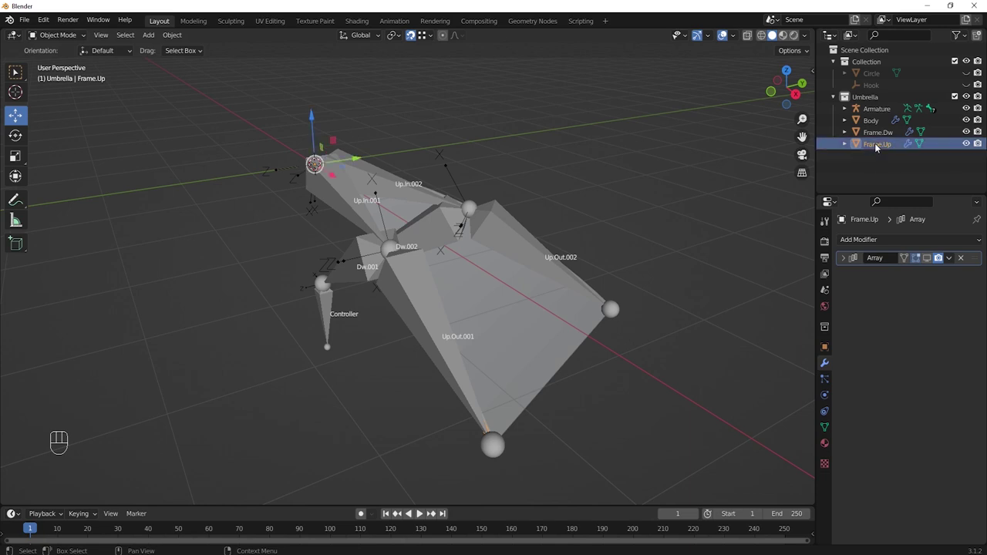
{"action": "left_click", "coordinate": [878, 137]}
{"action": "left_click", "coordinate": [877, 124]}
- Add the Armature as the active object of the selection
{"action": "left_click_drag", "start_coordinate": [601, 269], "coordinate": [626, 261]}
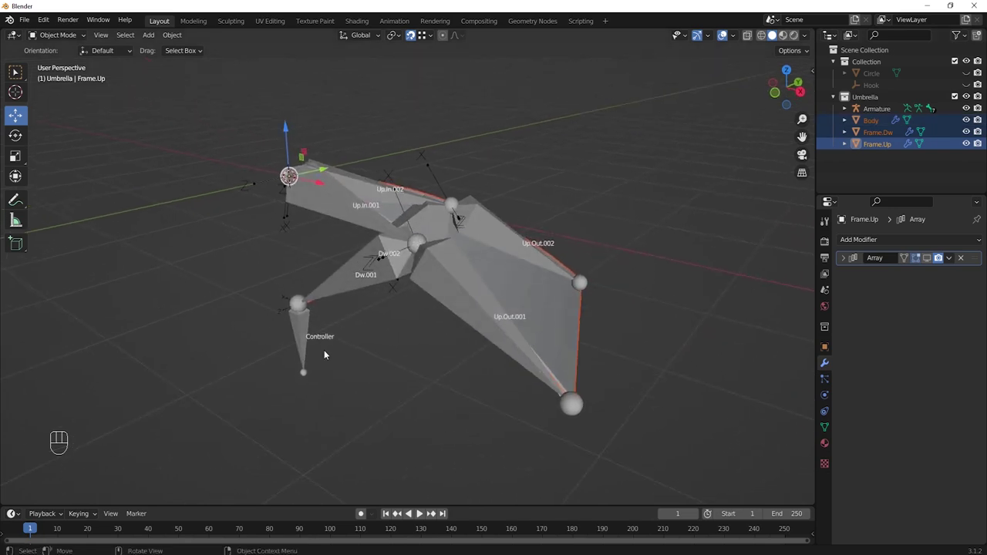
{"action": "middle_click", "coordinate": [335, 348]}
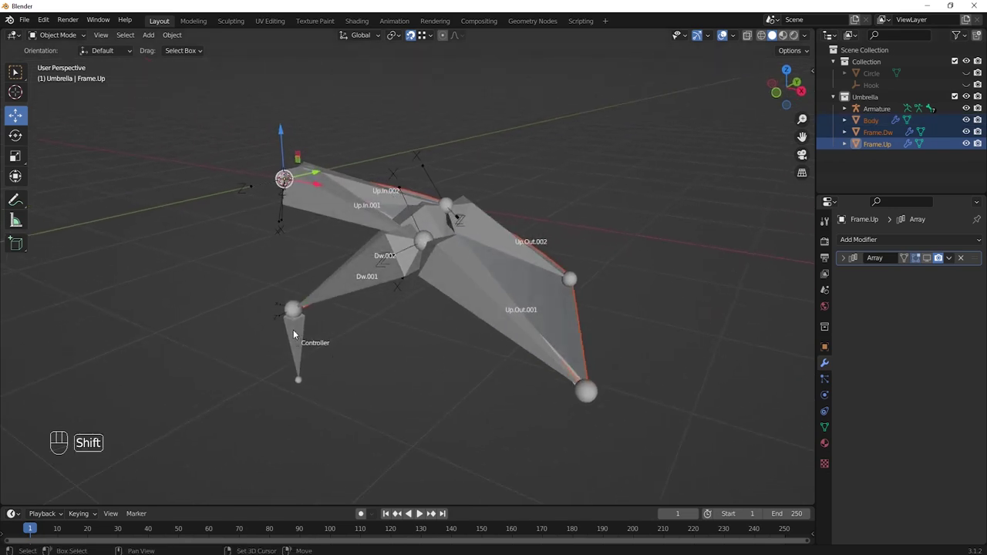
{"action": "left_click", "coordinate": [298, 334]}
{"action": "middle_click", "coordinate": [361, 353]}
- Parent Body and both frame pieces to the Armature with automatic weights (Ctrl+P)
{"action": "left_click_drag", "start_coordinate": [567, 276], "coordinate": [551, 276]}
{"action": "middle_click", "coordinate": [561, 264]}
{"action": "key", "text": "ctrl+p"}
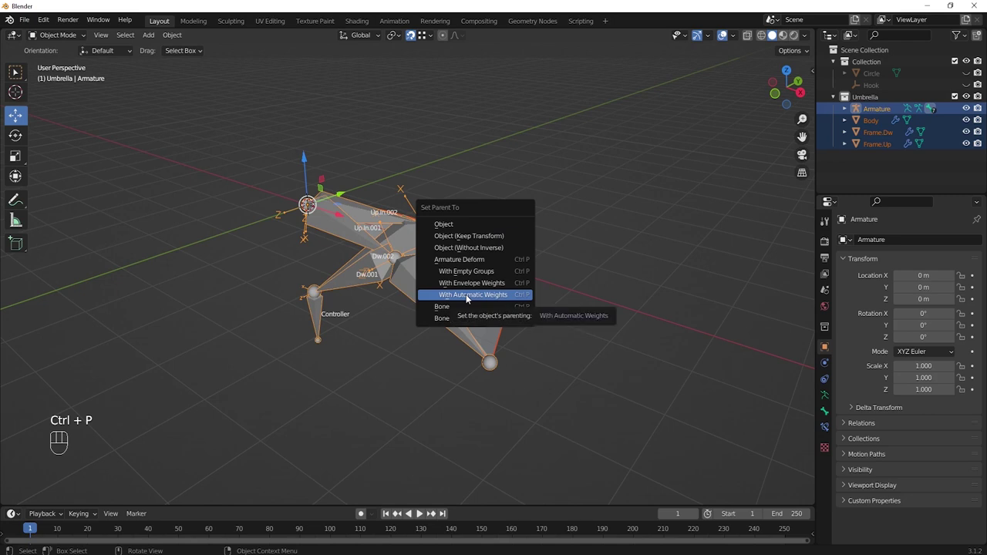
{"action": "left_click_drag", "start_coordinate": [614, 257], "coordinate": [603, 256]}
{"action": "left_click", "coordinate": [578, 263]}
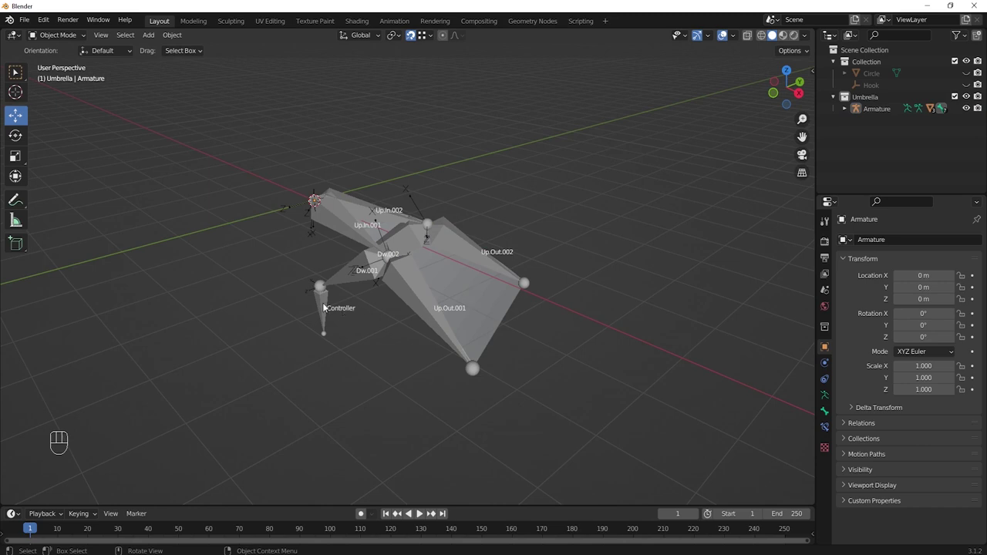
- Enter Pose Mode on the Armature, trial-lower the Controller along Z and cancel
{"action": "left_click", "coordinate": [327, 302]}
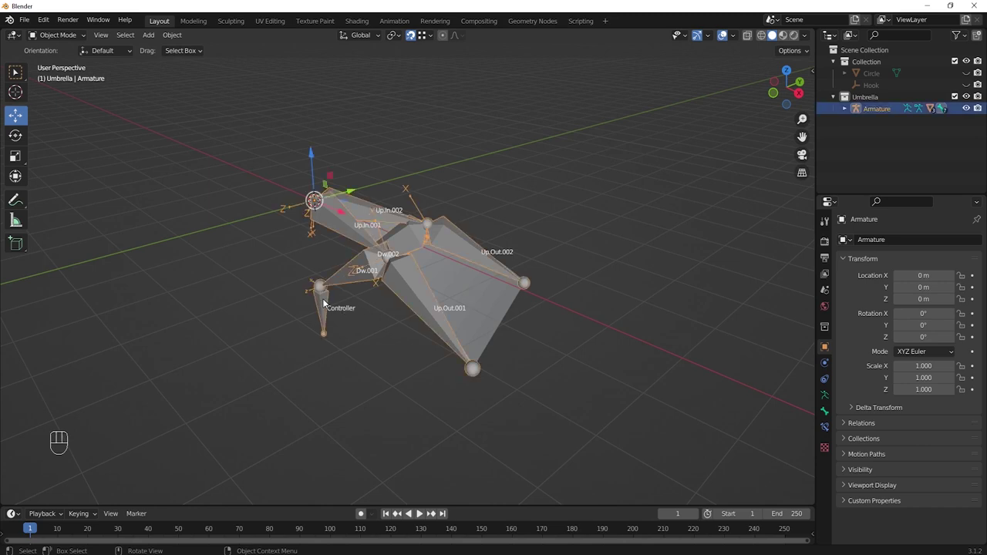
{"action": "key", "text": "ctrl+Tab"}
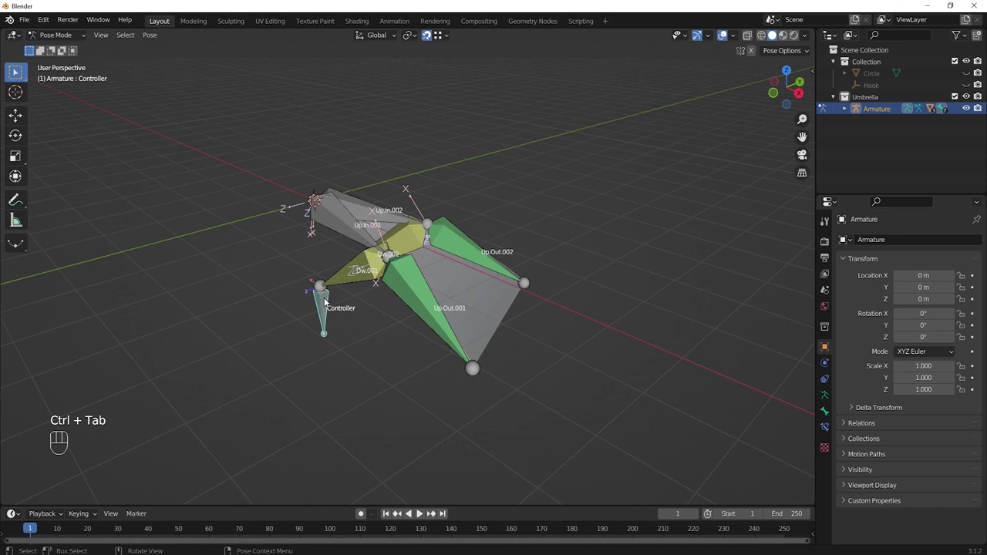
{"action": "middle_click", "coordinate": [351, 336]}
{"action": "middle_click", "coordinate": [373, 317]}
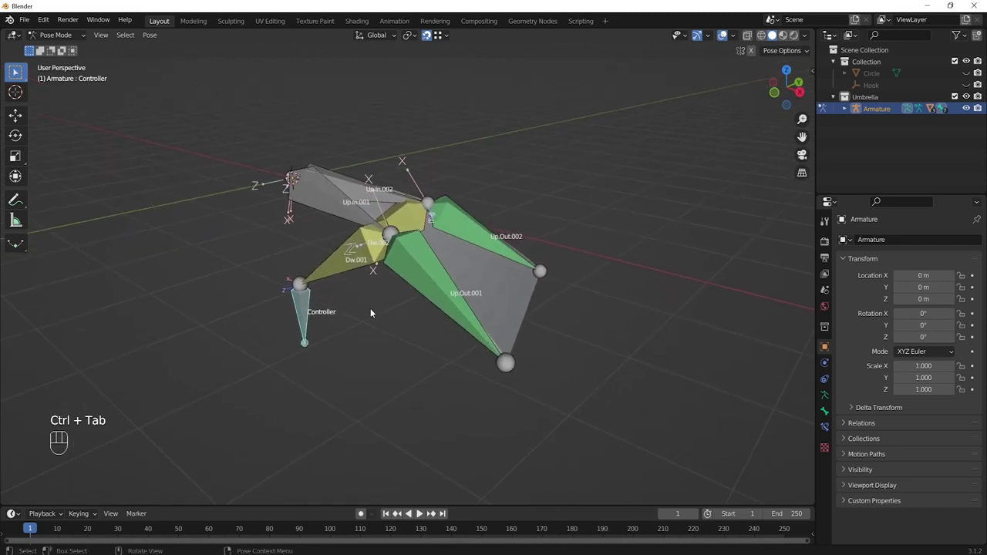
{"action": "key", "text": "g"}
{"action": "key", "text": "z"}
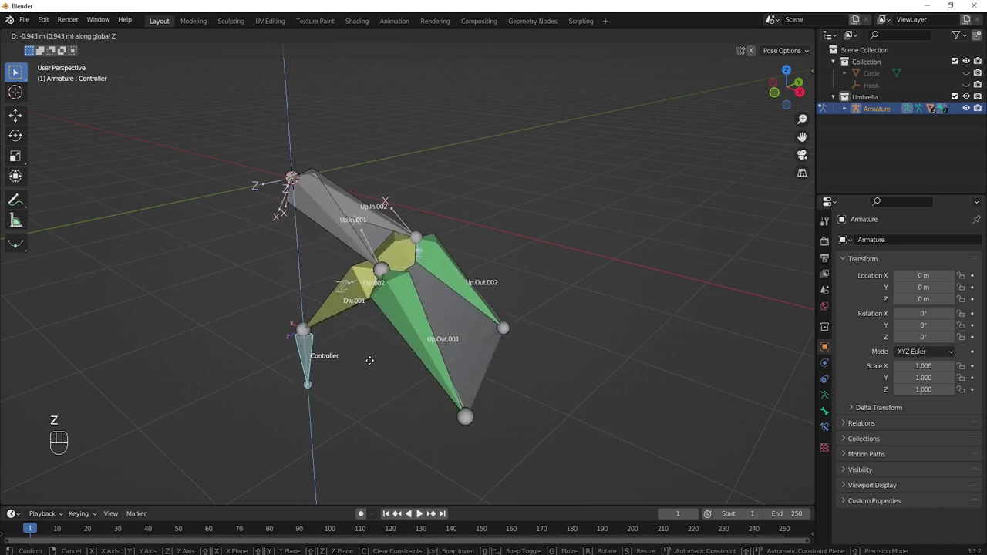
{"action": "left_click", "coordinate": [375, 369]}
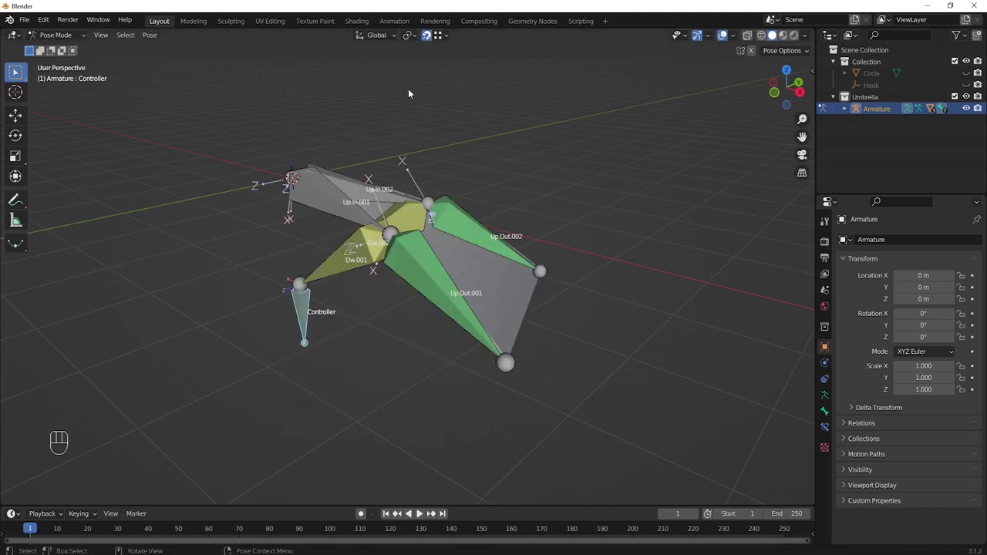
{"action": "left_click", "coordinate": [426, 37]}
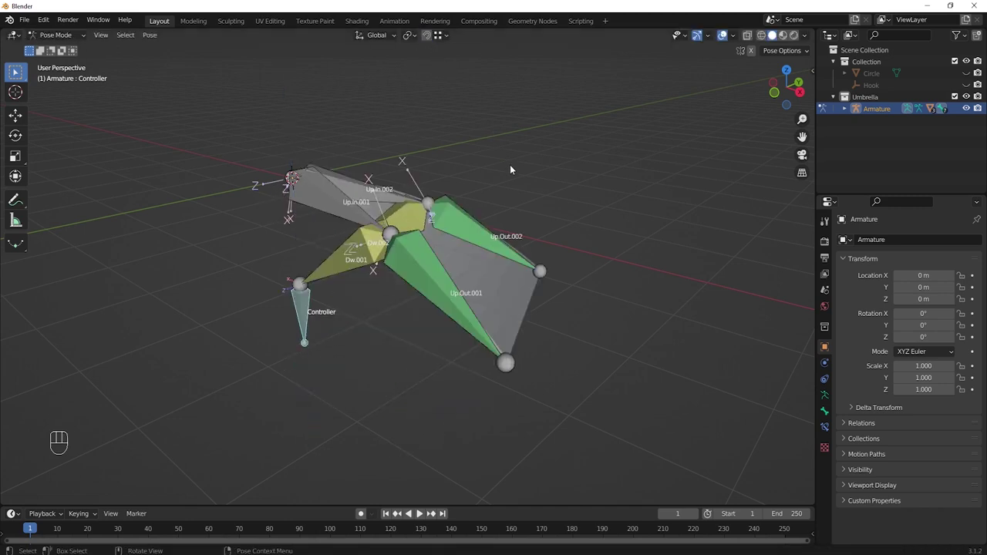
- Set the armature's Viewport Display to draw bones as Stick
{"action": "middle_click", "coordinate": [420, 270]}
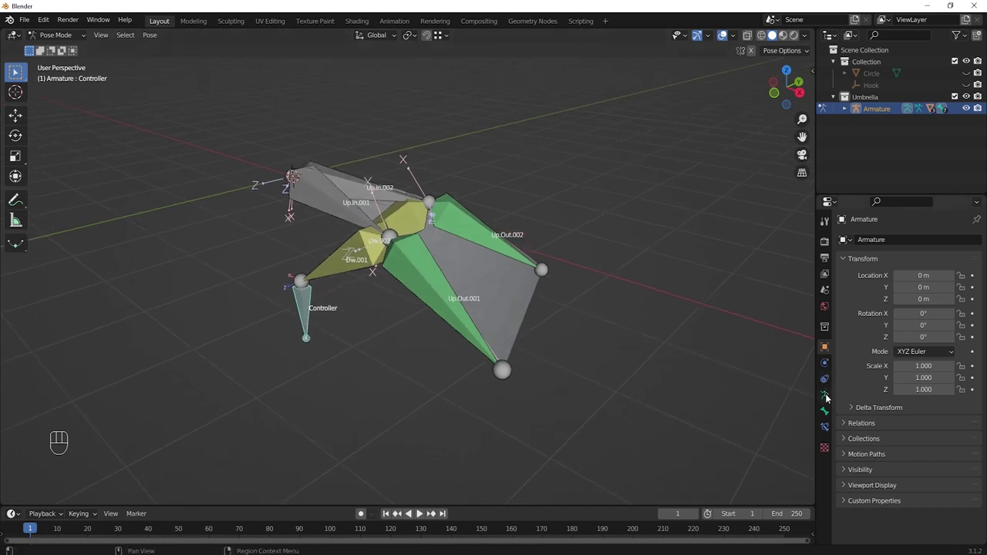
{"action": "left_click", "coordinate": [829, 397]}
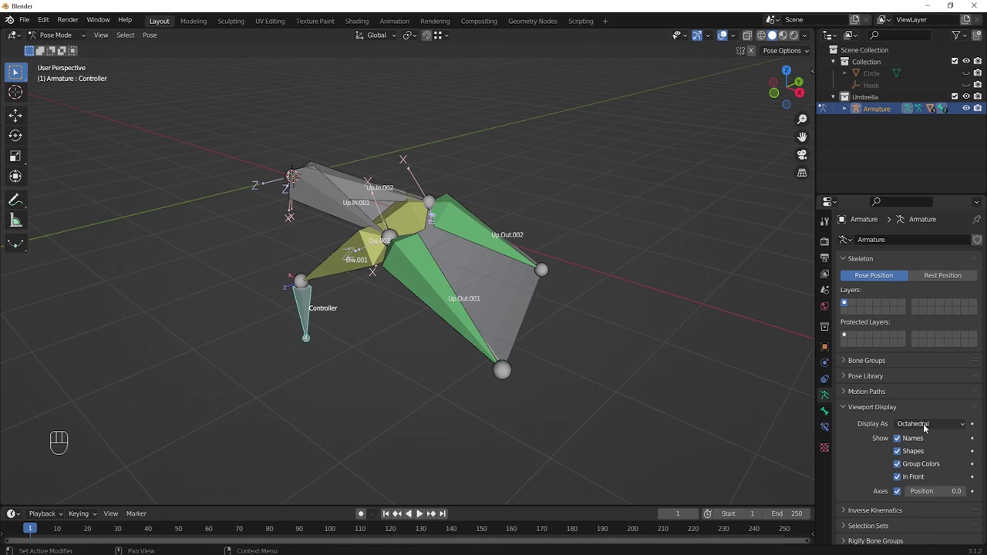
{"action": "left_click_drag", "start_coordinate": [927, 427], "coordinate": [912, 449]}
{"action": "middle_click", "coordinate": [598, 338]}
{"action": "left_click_drag", "start_coordinate": [406, 256], "coordinate": [404, 267]}
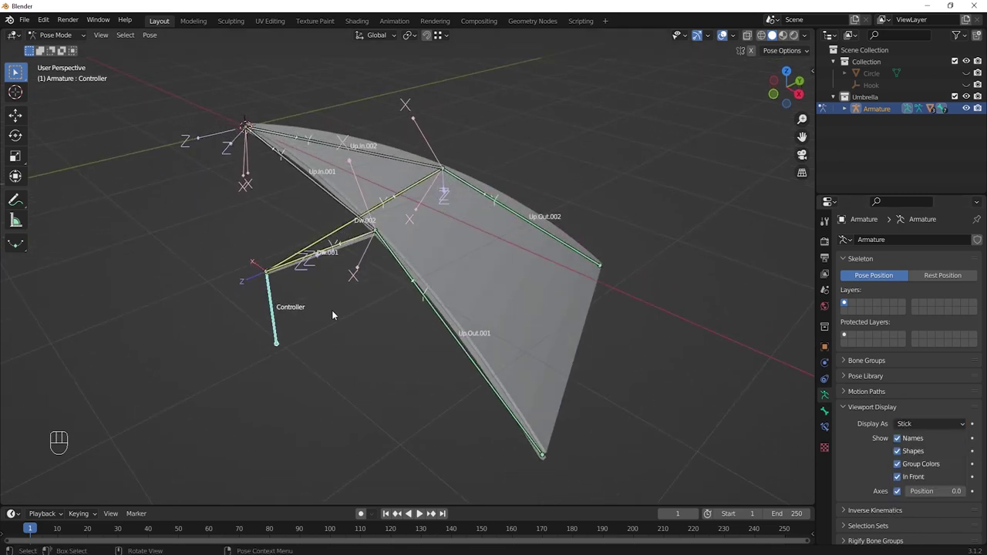
- Trial-lower the Controller along Z against the canopy and cancel the move
{"action": "left_click_drag", "start_coordinate": [333, 312], "coordinate": [322, 314]}
{"action": "left_click", "coordinate": [273, 309]}
{"action": "middle_click", "coordinate": [351, 304]}
{"action": "middle_click", "coordinate": [338, 310]}
{"action": "key", "text": "g"}
{"action": "key", "text": "z"}
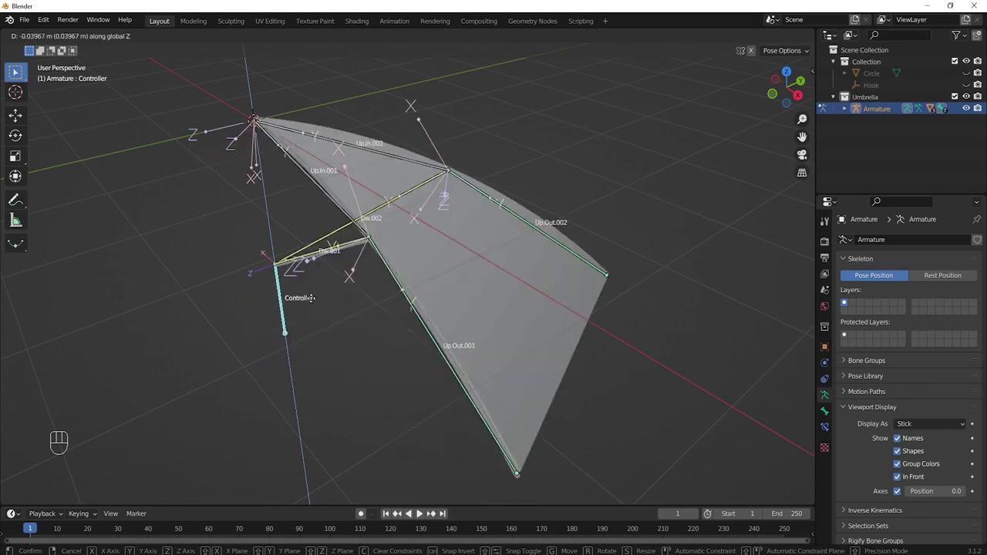
{"action": "left_click", "coordinate": [317, 341]}
{"action": "middle_click", "coordinate": [363, 340]}
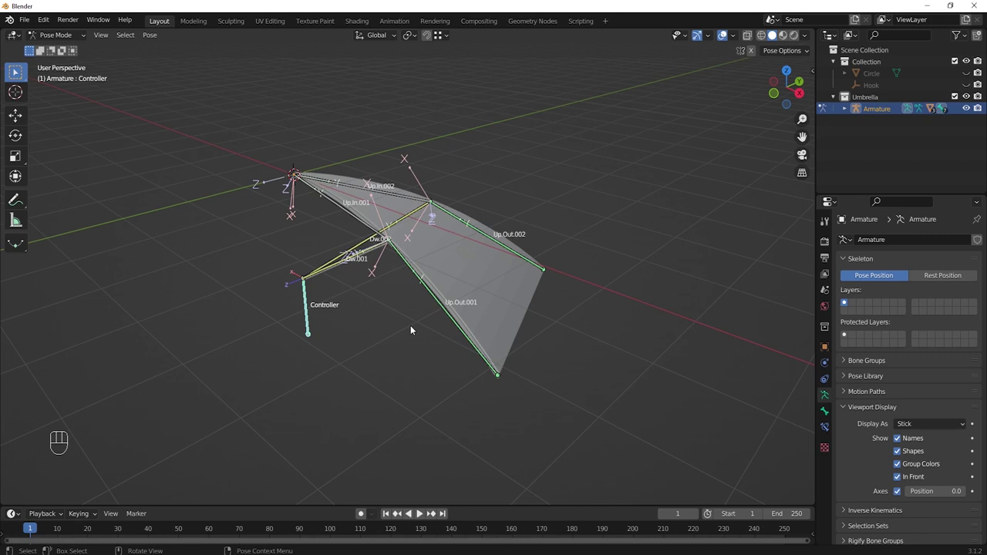
- Select the Body under the Armature in the Outliner and return to Object Mode
{"action": "left_click", "coordinate": [845, 111]}
{"action": "left_click", "coordinate": [884, 146]}
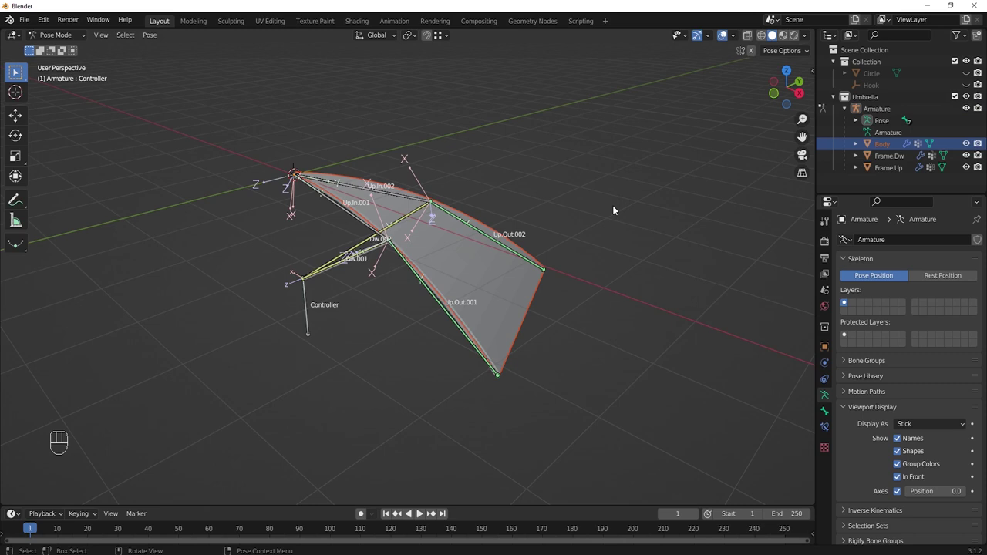
{"action": "key", "text": "ctrl+Tab"}
- Review Body's Armature modifier and point Frame.Dw's Armature modifier at the Armature
{"action": "left_click", "coordinate": [894, 148]}
{"action": "left_click", "coordinate": [823, 364]}
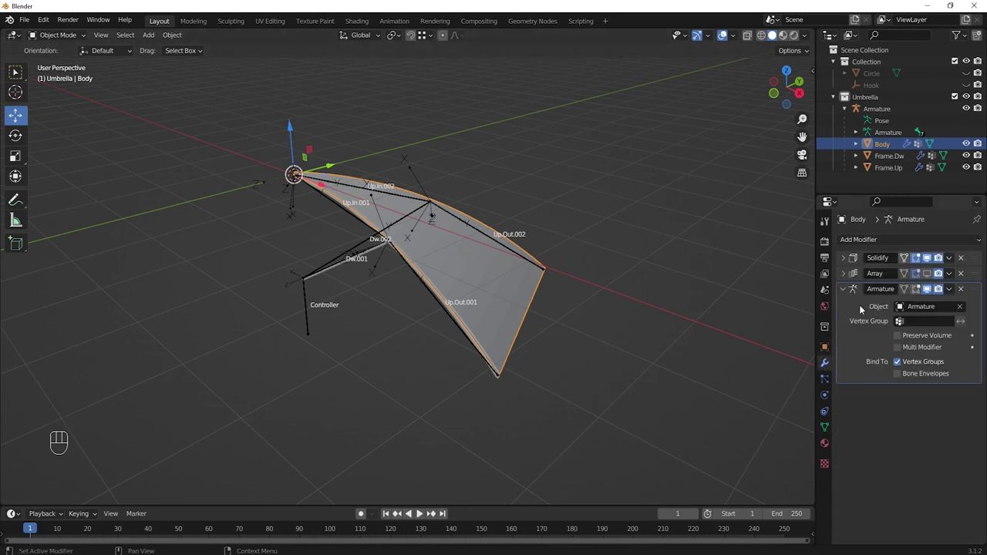
{"action": "left_click", "coordinate": [844, 290]}
{"action": "left_click", "coordinate": [926, 279]}
{"action": "left_click_drag", "start_coordinate": [723, 301], "coordinate": [718, 291]}
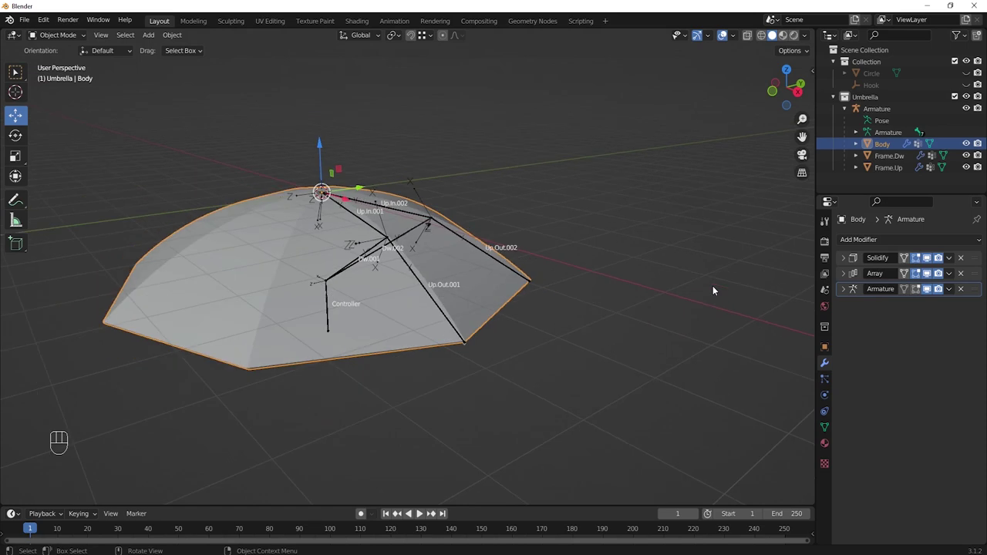
{"action": "left_click_drag", "start_coordinate": [734, 306], "coordinate": [725, 248]}
{"action": "left_click_drag", "start_coordinate": [681, 291], "coordinate": [682, 274]}
{"action": "middle_click", "coordinate": [674, 278]}
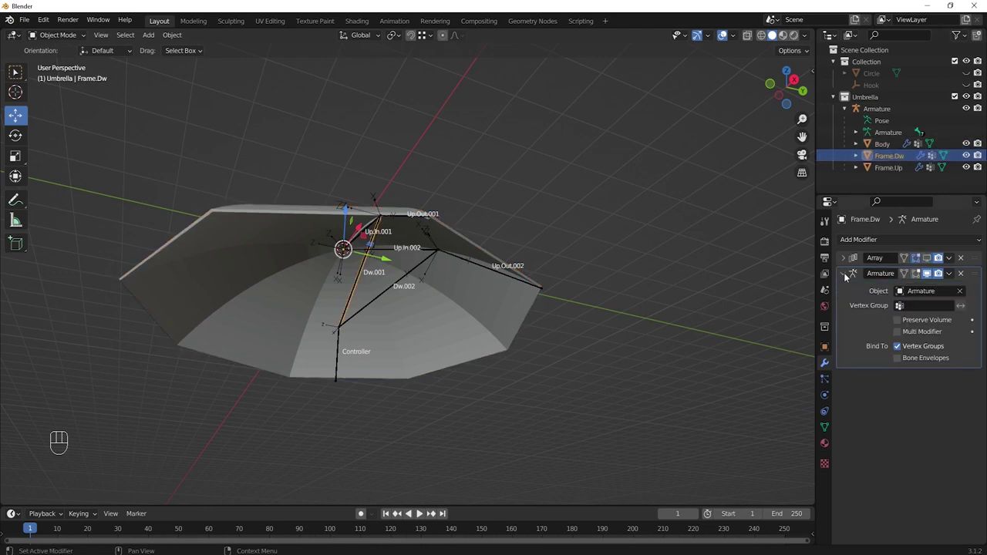
- Give Frame.Up an Armature modifier after its Array, targeting the Armature
{"action": "left_click", "coordinate": [849, 278]}
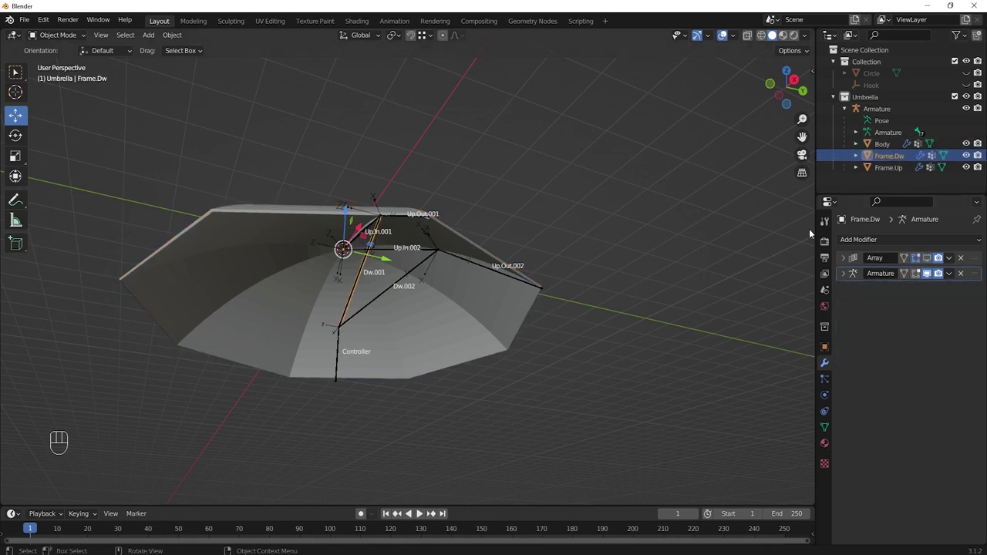
{"action": "left_click", "coordinate": [928, 261]}
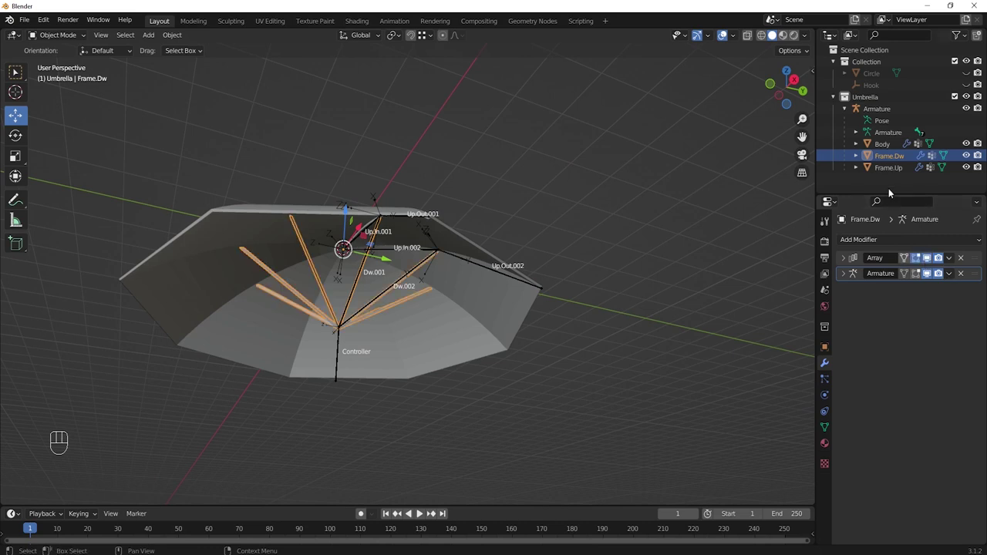
{"action": "left_click", "coordinate": [891, 172]}
{"action": "left_click", "coordinate": [929, 263]}
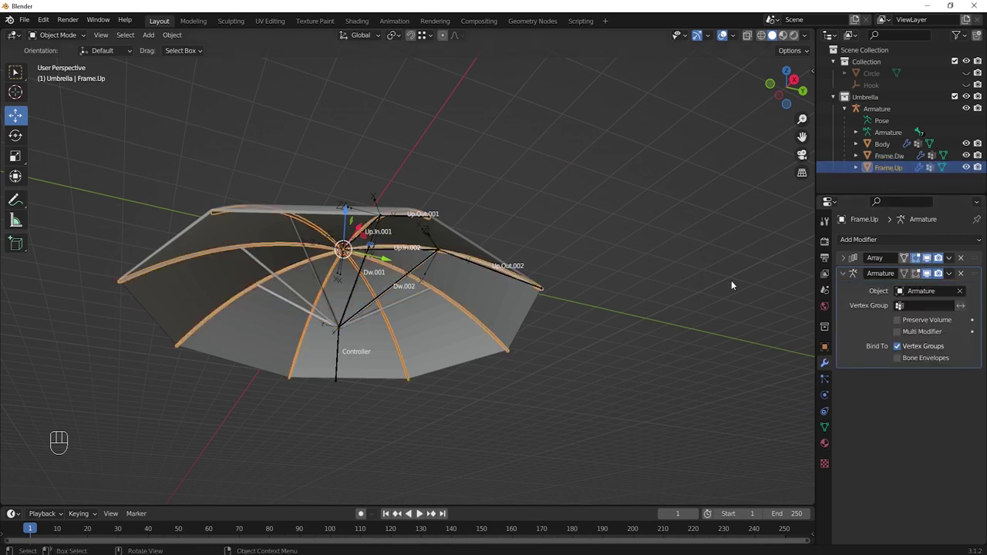
{"action": "middle_click", "coordinate": [670, 283]}
{"action": "left_click_drag", "start_coordinate": [646, 248], "coordinate": [669, 215]}
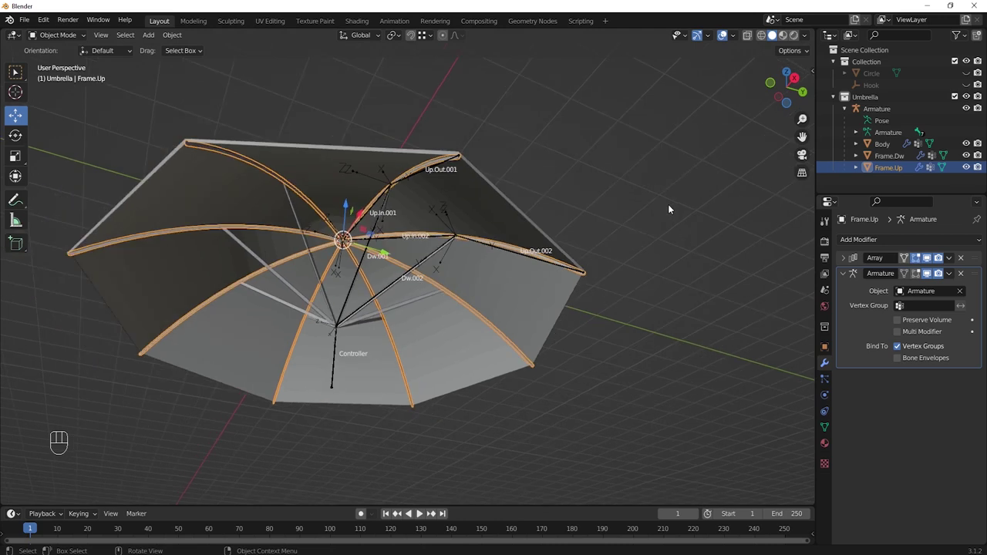
{"action": "left_click_drag", "start_coordinate": [663, 205], "coordinate": [659, 205]}
{"action": "left_click", "coordinate": [348, 342]}
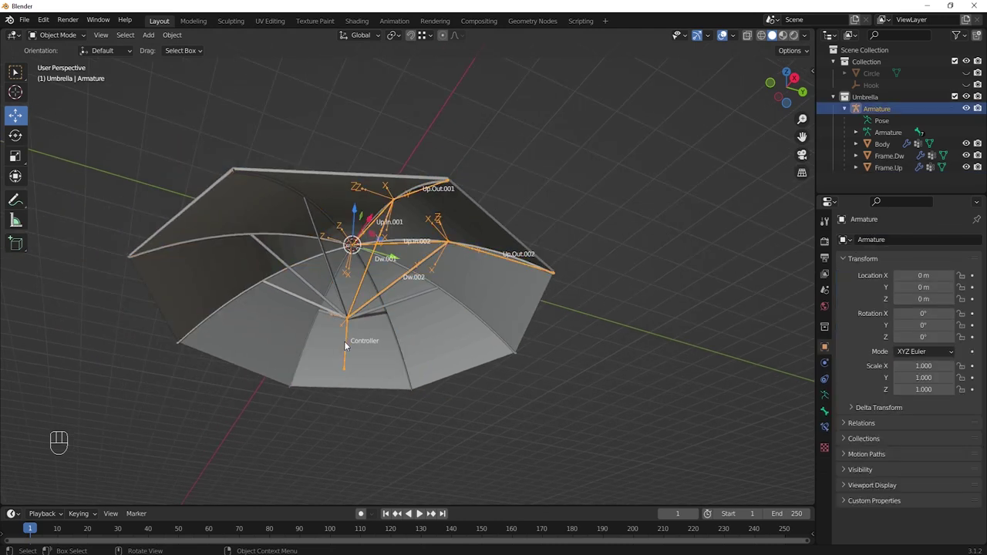
{"action": "key", "text": "ctrl+Tab"}
{"action": "left_click", "coordinate": [347, 342]}
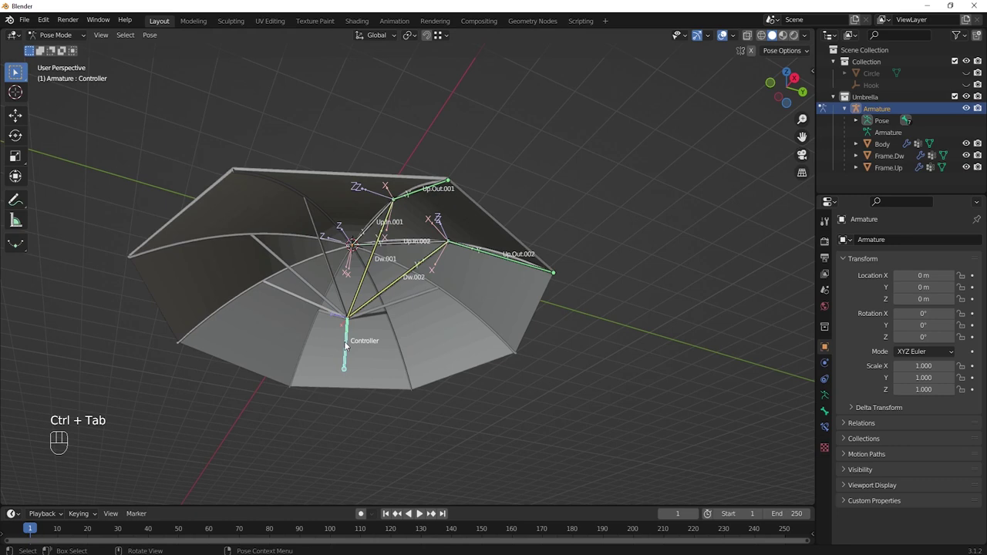
{"action": "key", "text": "g"}
{"action": "key", "text": "z"}
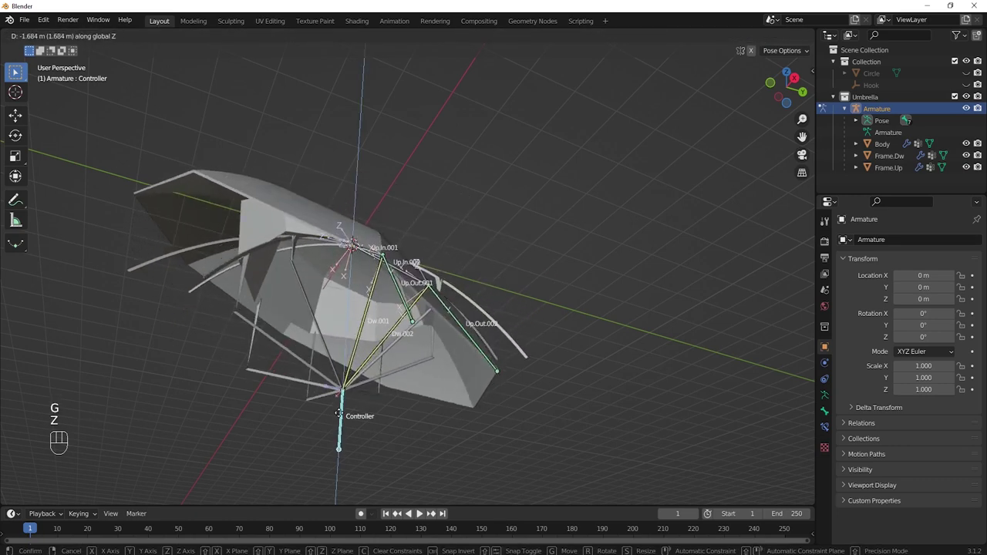
{"action": "left_click", "coordinate": [339, 434]}
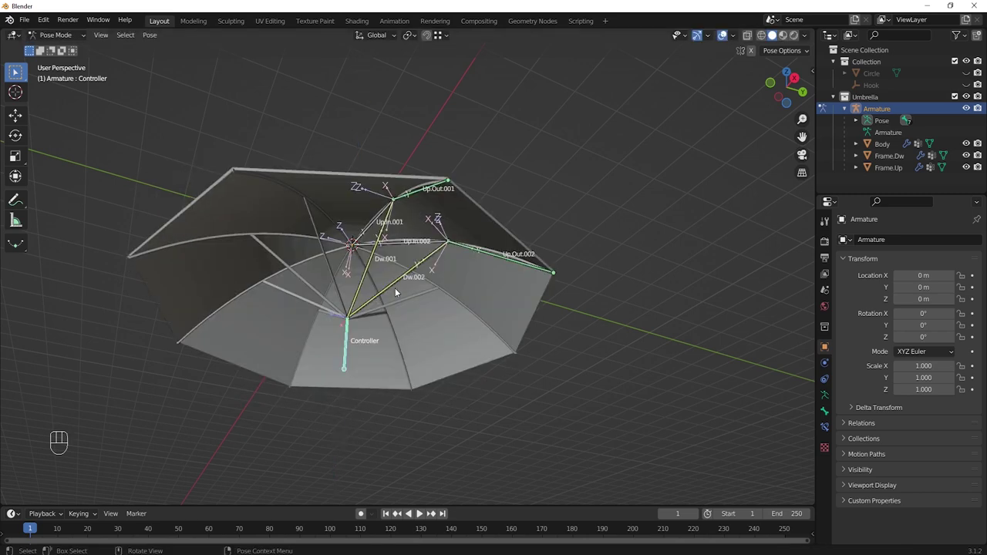
{"action": "key", "text": "ctrl+Tab"}
- Move the Armature modifier to the top of the stack on Body, Frame.Dw and Frame.Up
{"action": "left_click", "coordinate": [887, 148]}
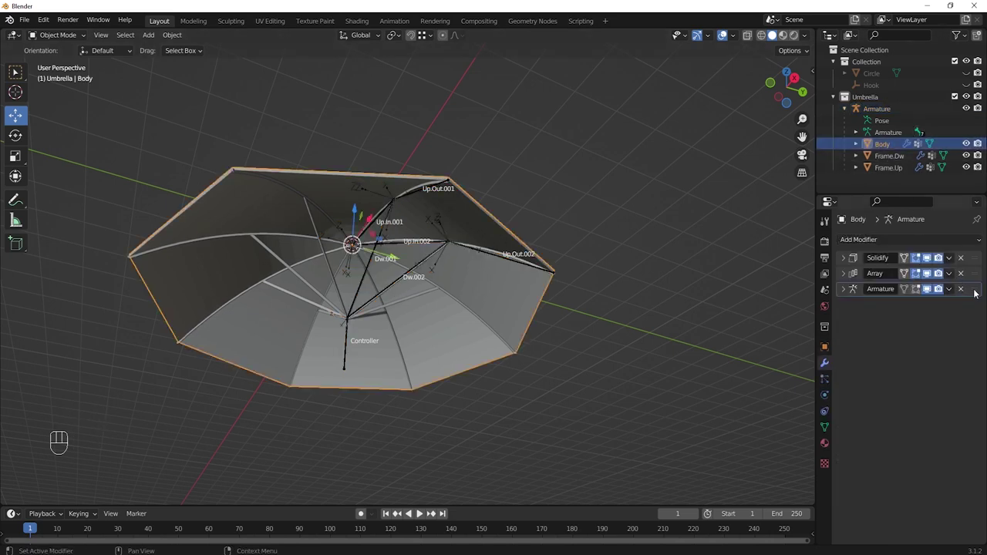
{"action": "left_click_drag", "start_coordinate": [976, 293], "coordinate": [976, 255]}
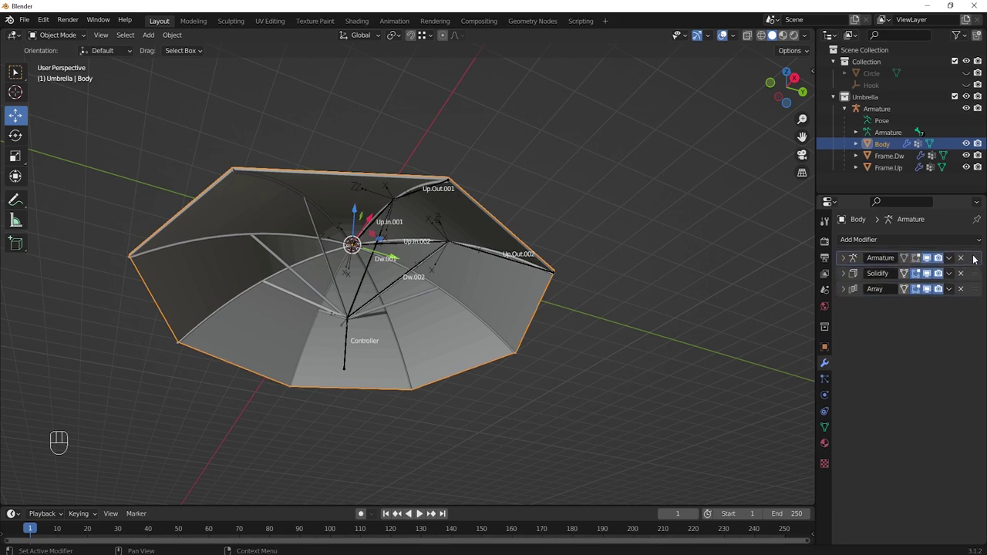
{"action": "left_click", "coordinate": [894, 157]}
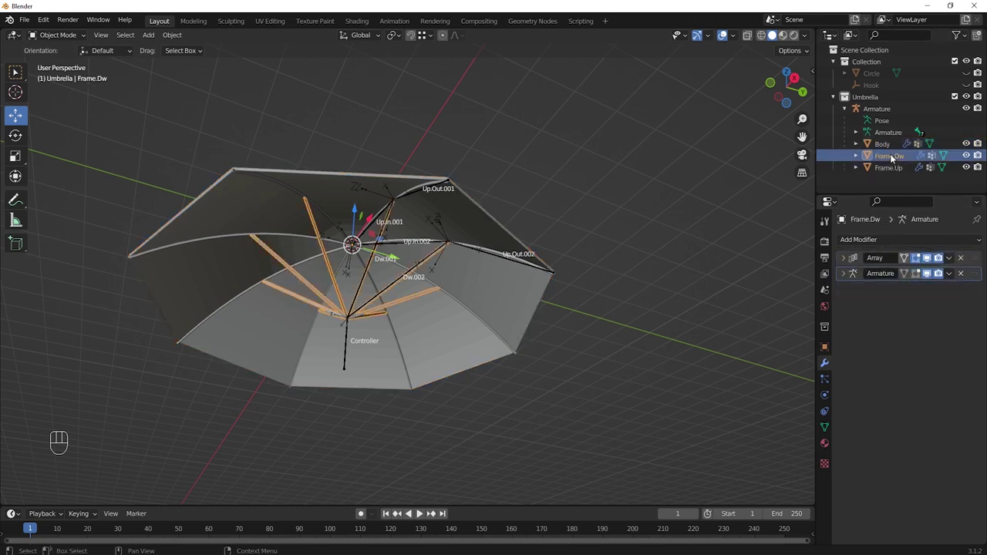
{"action": "left_click_drag", "start_coordinate": [978, 262], "coordinate": [978, 290]}
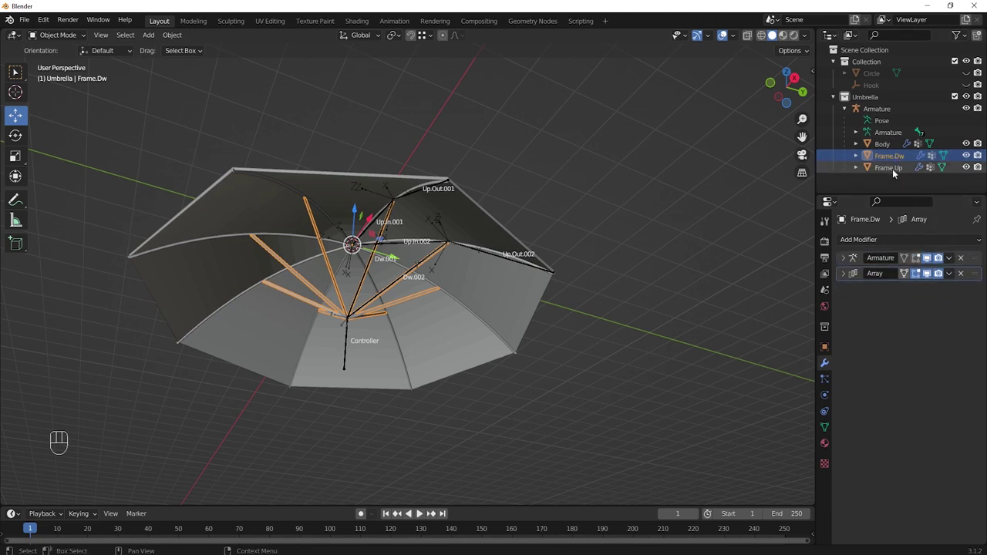
{"action": "left_click", "coordinate": [891, 170]}
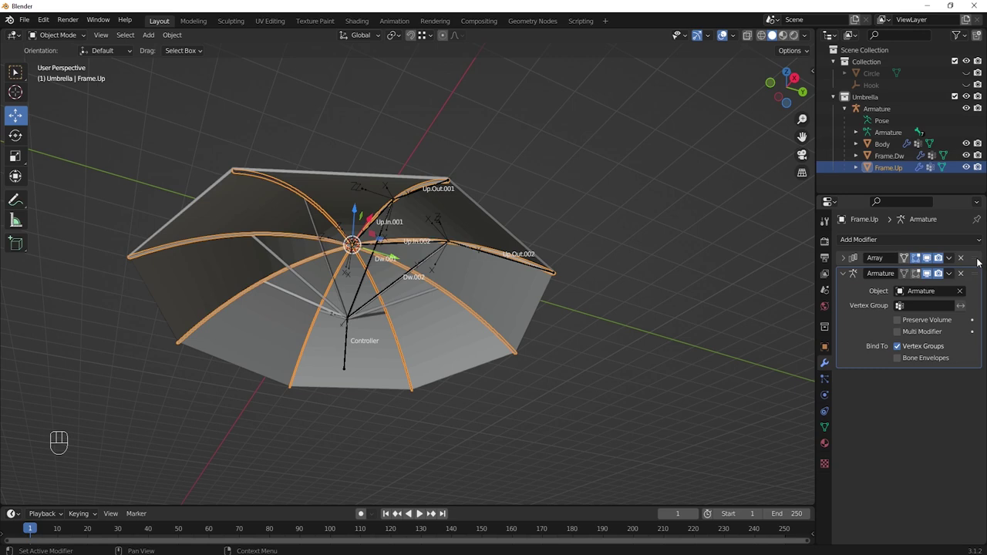
{"action": "left_click_drag", "start_coordinate": [845, 272], "coordinate": [914, 274]}
{"action": "left_click_drag", "start_coordinate": [980, 262], "coordinate": [980, 287]}
{"action": "middle_click", "coordinate": [709, 248]}
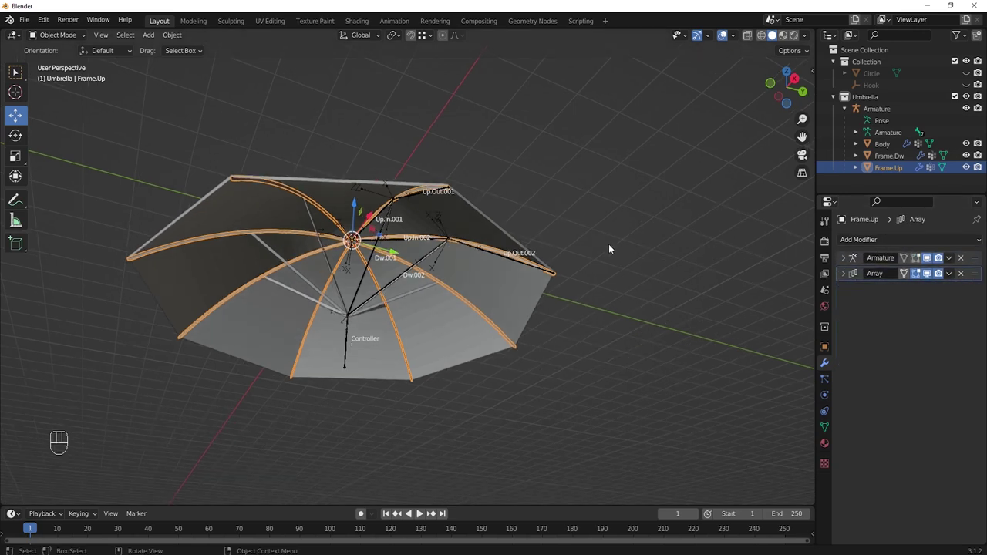
{"action": "left_click", "coordinate": [635, 226]}
{"action": "left_click", "coordinate": [349, 337]}
{"action": "left_click_drag", "start_coordinate": [360, 336], "coordinate": [360, 303]}
{"action": "key", "text": "ctrl+Tab"}
{"action": "left_click", "coordinate": [425, 375]}
{"action": "left_click", "coordinate": [350, 315]}
{"action": "middle_click", "coordinate": [403, 337]}
{"action": "key", "text": "g"}
{"action": "key", "text": "z"}
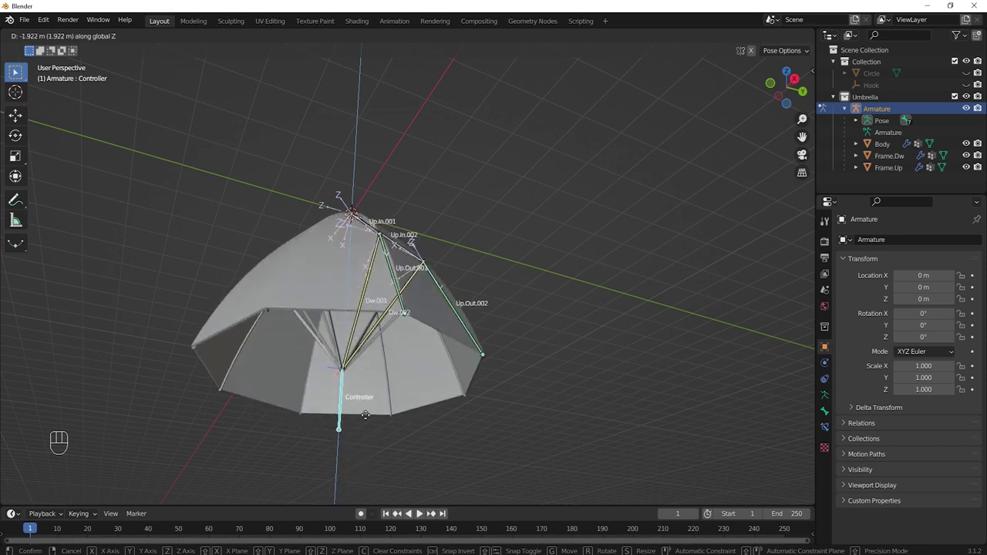
{"action": "right_click", "coordinate": [361, 452]}
{"action": "left_click_drag", "start_coordinate": [426, 357], "coordinate": [425, 398]}
{"action": "left_click_drag", "start_coordinate": [439, 361], "coordinate": [447, 311]}
{"action": "middle_click", "coordinate": [448, 283]}
{"action": "key", "text": "g"}
{"action": "key", "text": "z"}
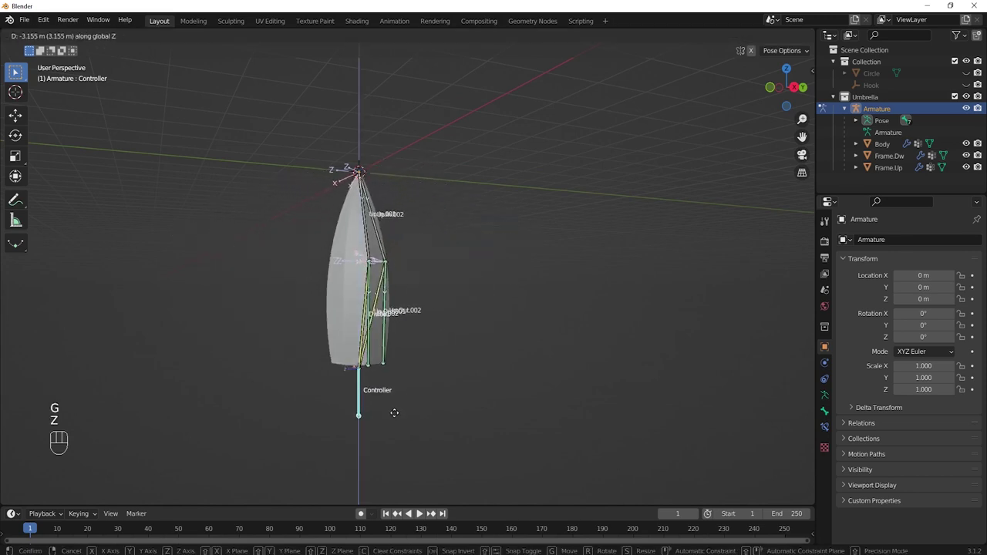
{"action": "left_click", "coordinate": [393, 326]}
{"action": "left_click_drag", "start_coordinate": [432, 342], "coordinate": [447, 331]}
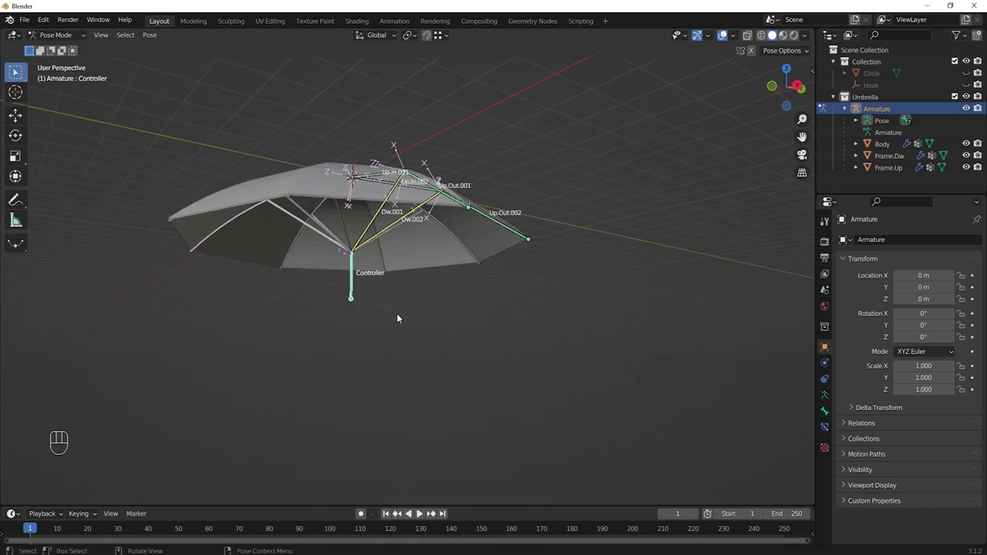
{"action": "key", "text": "ctrl+Tab"}
{"action": "middle_click", "coordinate": [428, 321]}
{"action": "left_click", "coordinate": [422, 313]}
{"action": "middle_click", "coordinate": [422, 313]}
{"action": "left_click", "coordinate": [431, 316]}
{"action": "middle_click", "coordinate": [431, 316]}
- Add a cylinder and, in front view, thin it on X and Y while keeping its height
{"action": "key", "text": "shift+a"}
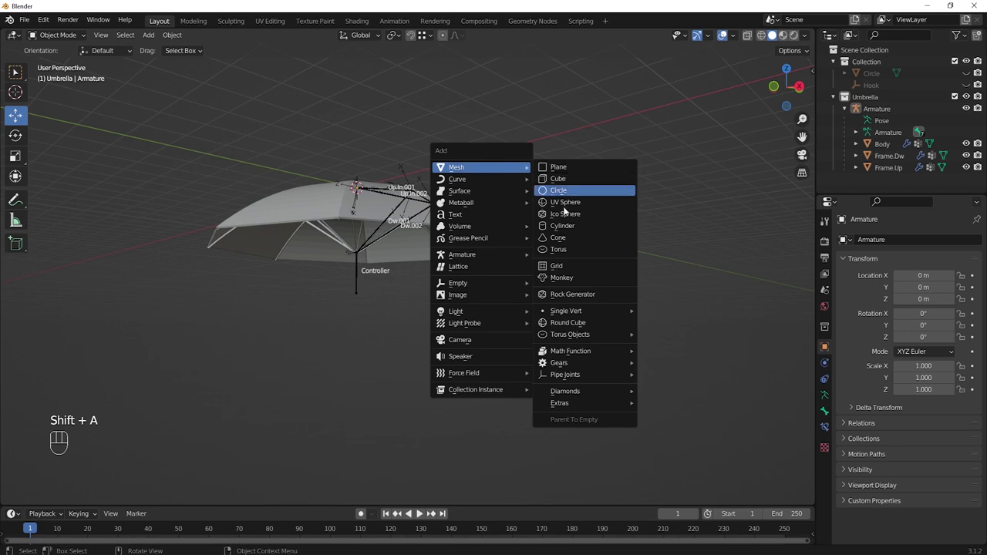
{"action": "key", "text": "Tab"}
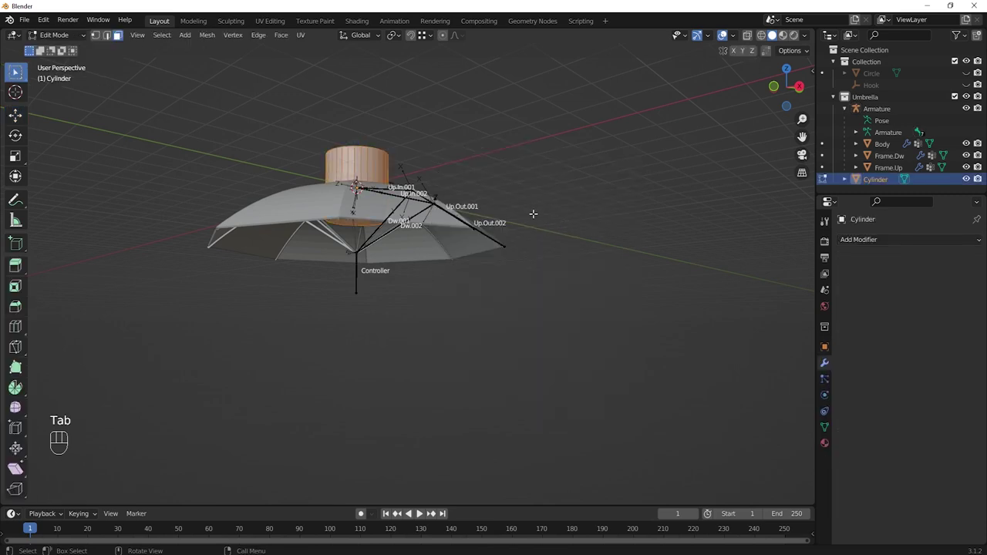
{"action": "key", "text": "KP_1"}
{"action": "key", "text": "s"}
{"action": "key", "text": "shift+z"}
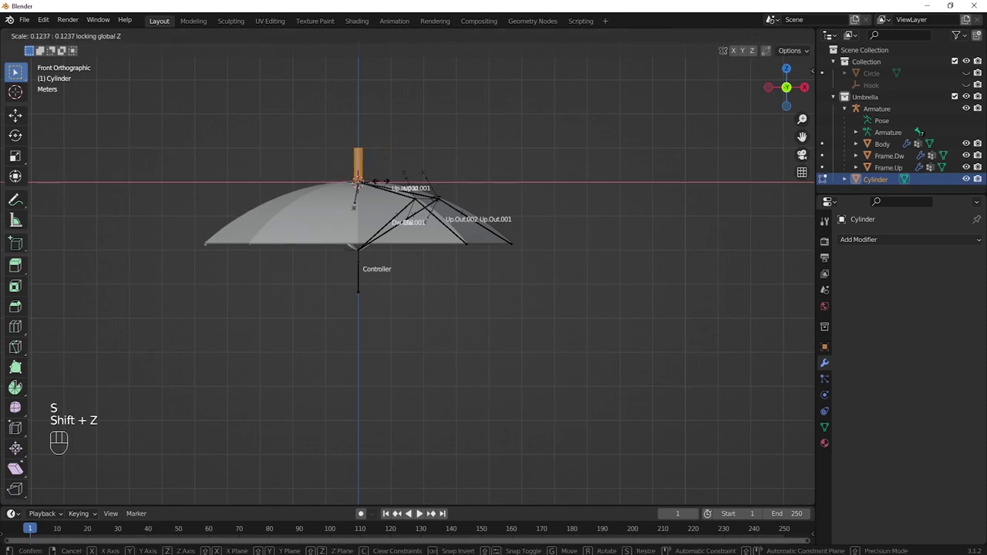
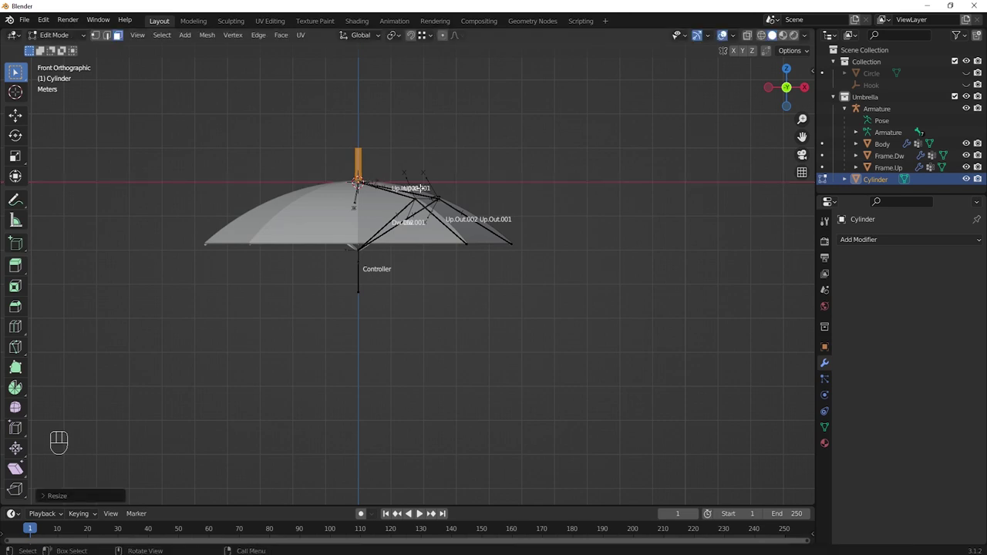
{"action": "key", "text": "shift+z"}
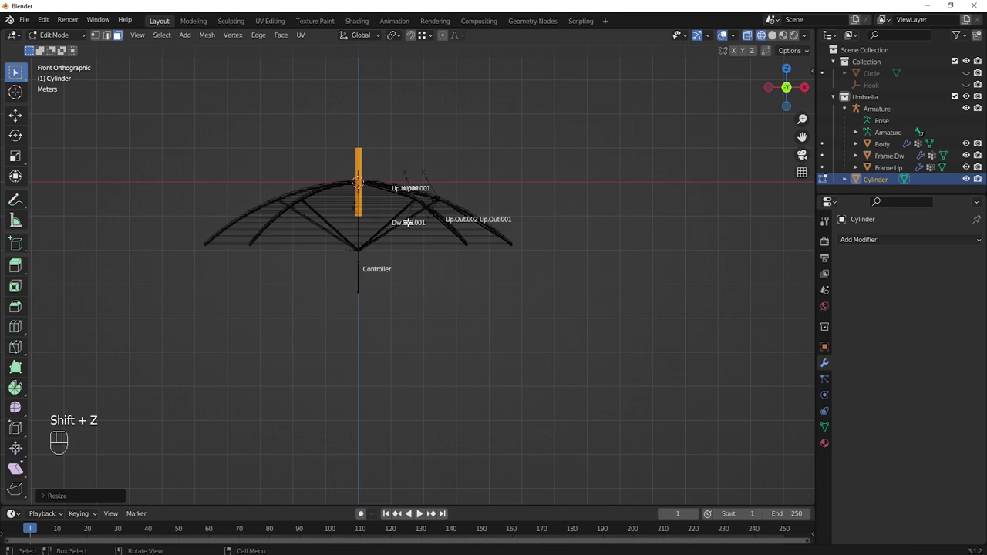
- Lower the cylinder along Z and stretch it into a long shaft below the canopy, back in Object Mode
{"action": "key", "text": "g"}
{"action": "key", "text": "z"}
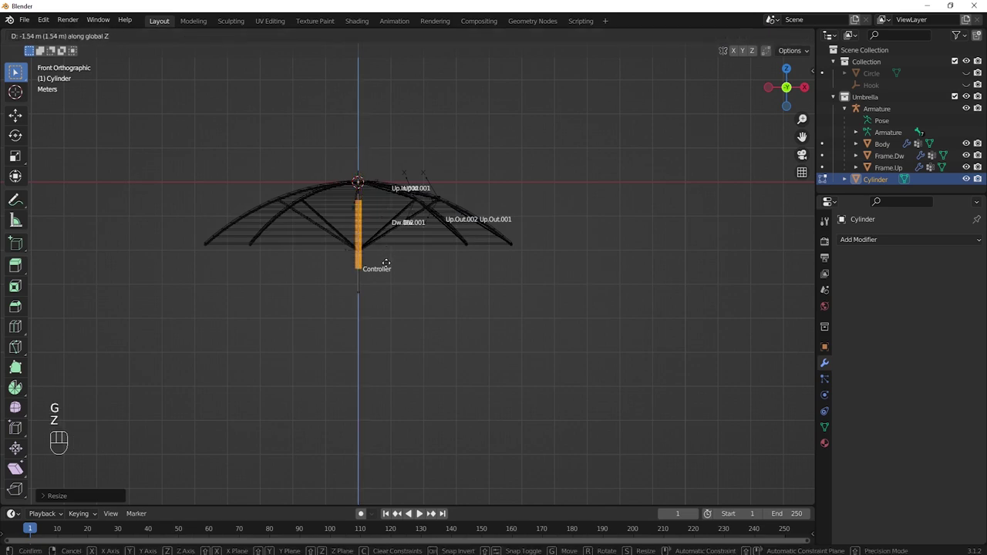
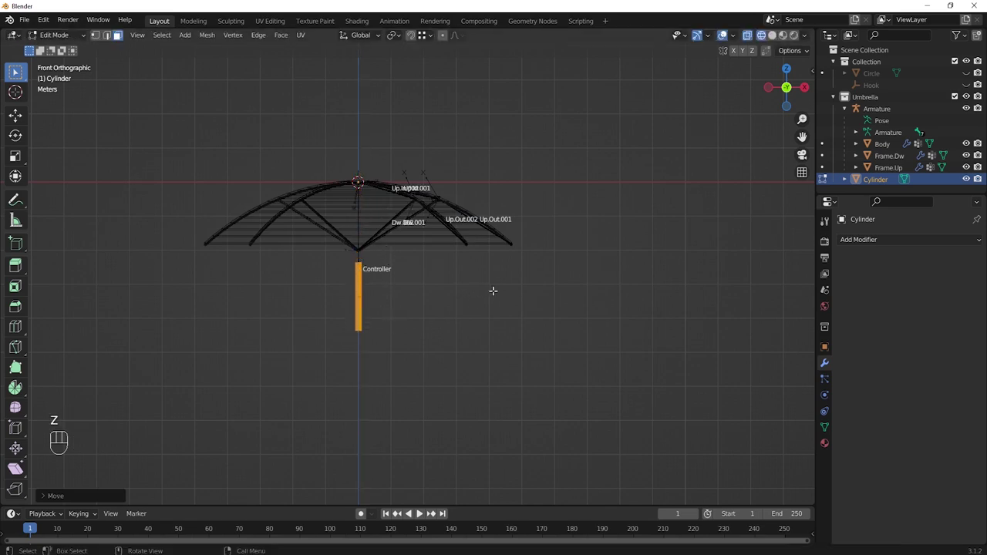
{"action": "key", "text": "s"}
{"action": "key", "text": "z"}
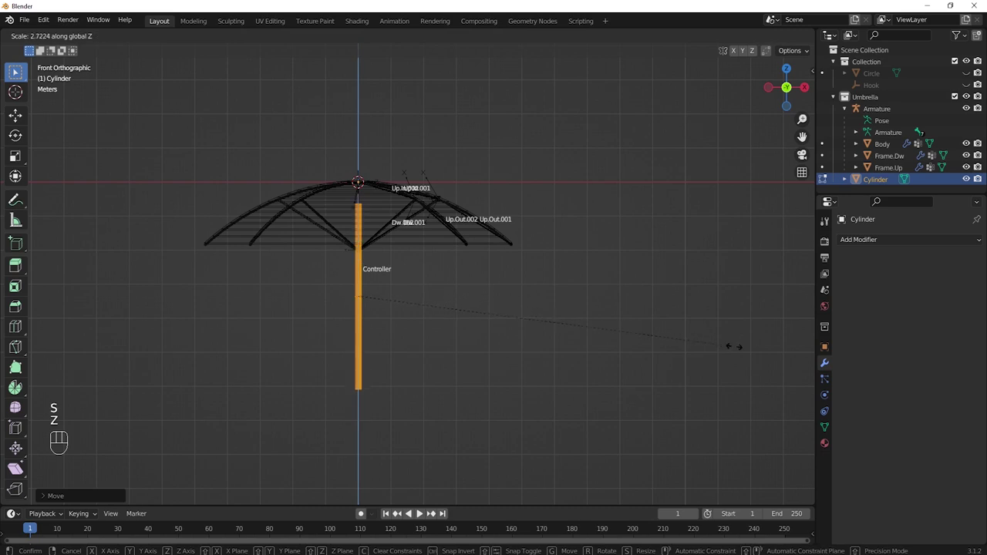
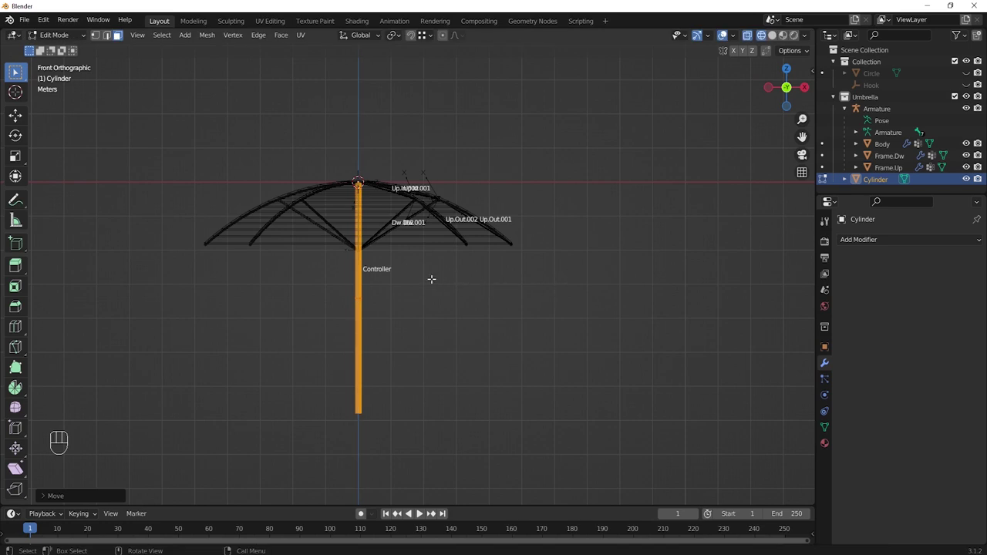
{"action": "left_click_drag", "start_coordinate": [81, 39], "coordinate": [175, 71]}
{"action": "left_click", "coordinate": [437, 294]}
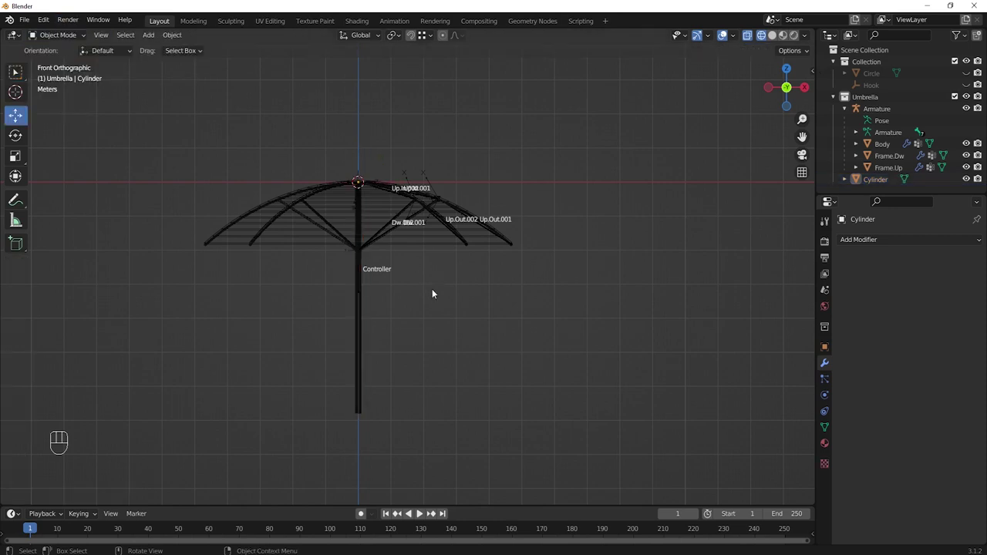
{"action": "key", "text": "shift+z"}
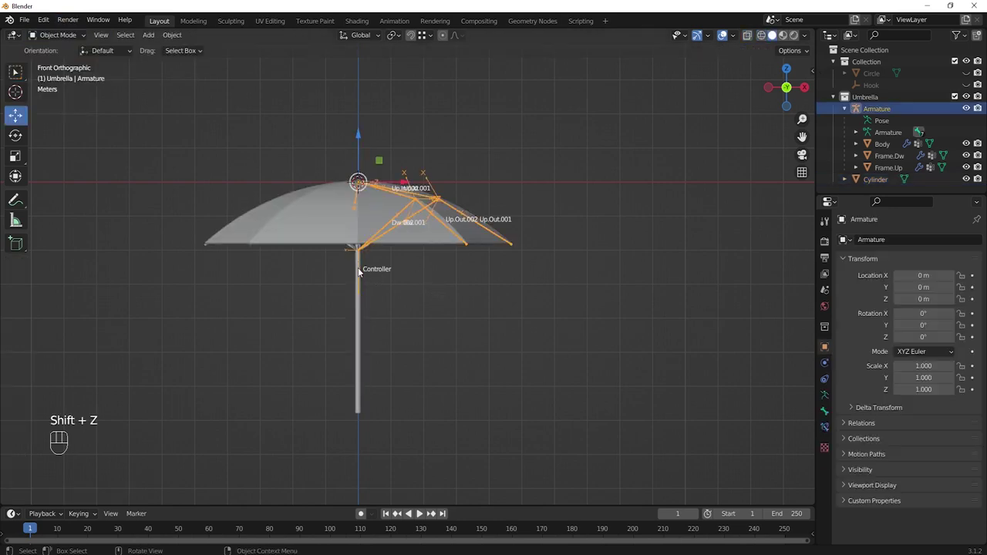
{"action": "key", "text": "ctrl+Tab"}
{"action": "key", "text": "g"}
{"action": "key", "text": "z"}
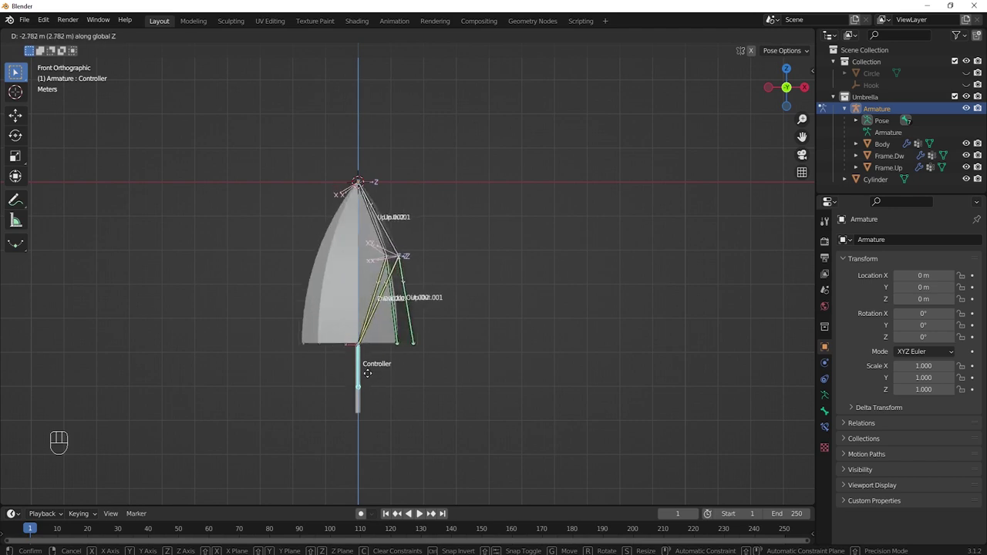
{"action": "left_click", "coordinate": [370, 372]}
{"action": "left_click", "coordinate": [360, 332]}
{"action": "key", "text": "ctrl+Tab"}
{"action": "left_click_drag", "start_coordinate": [388, 337], "coordinate": [395, 300]}
{"action": "left_click", "coordinate": [360, 308]}
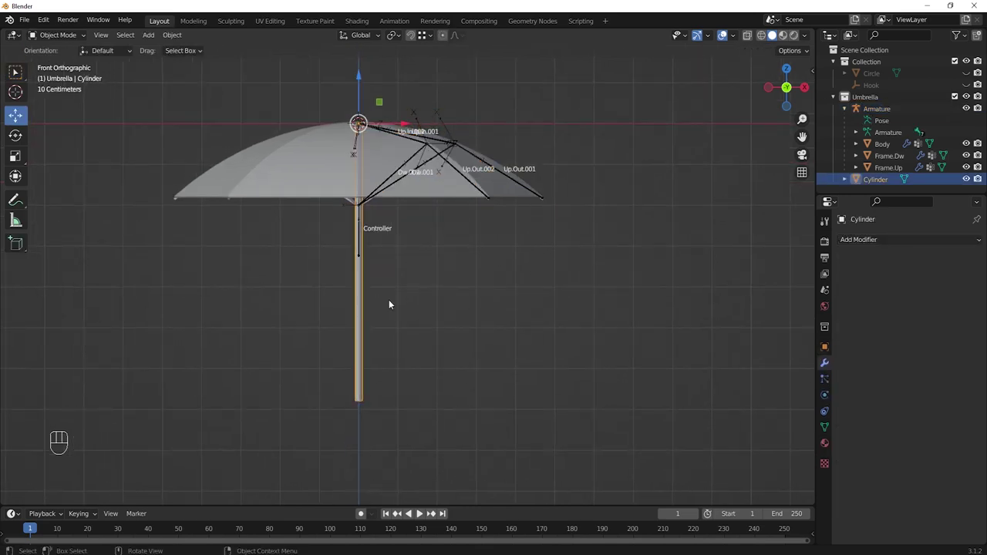
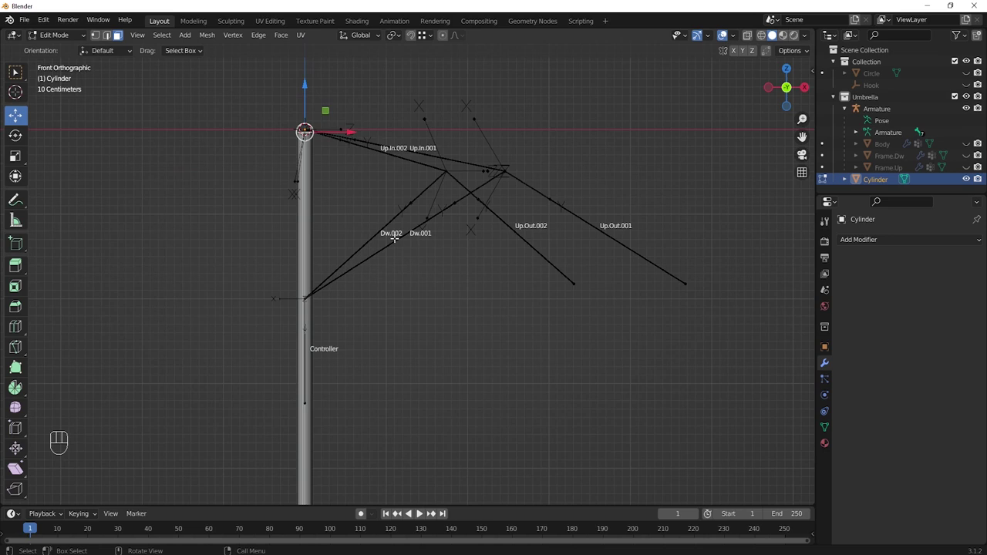
- Extrude the shaft's top face up along Z past the canopy hub and scale the tip narrower
{"action": "key", "text": "e"}
{"action": "key", "text": "z"}
{"action": "key", "text": "z"}
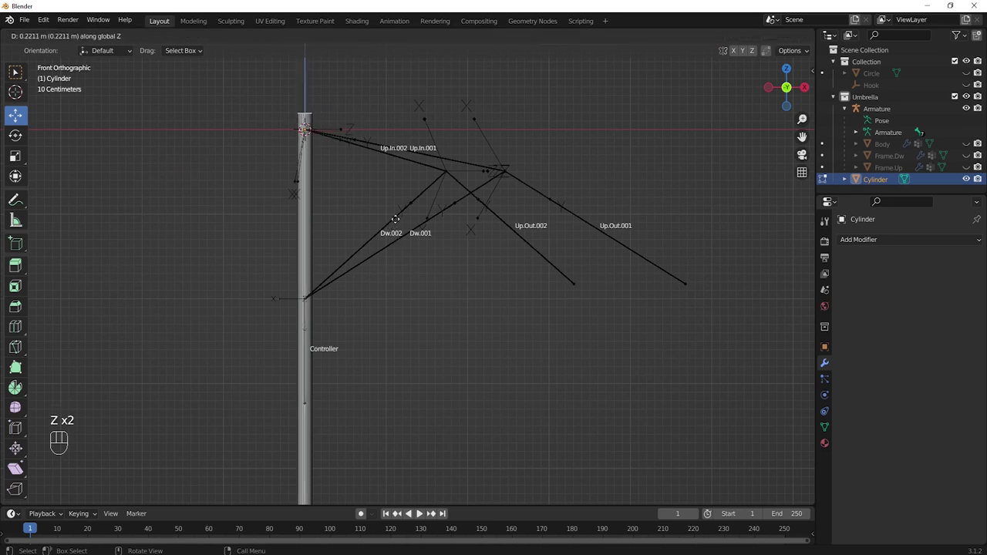
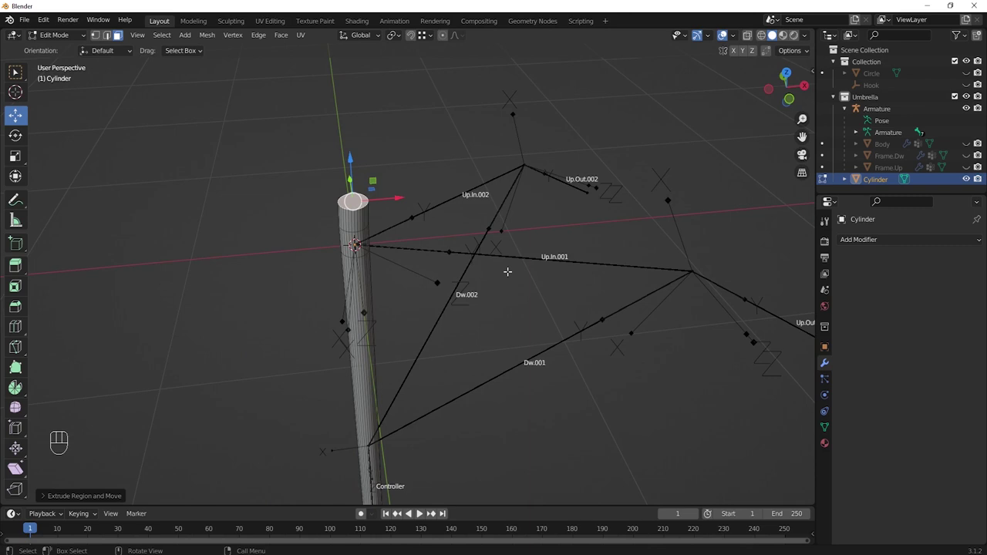
{"action": "key", "text": "s"}
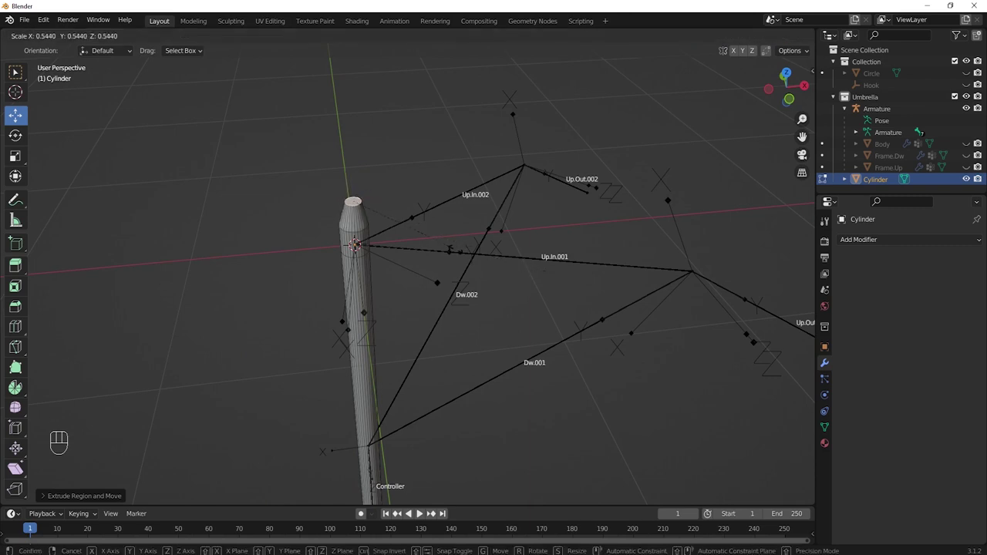
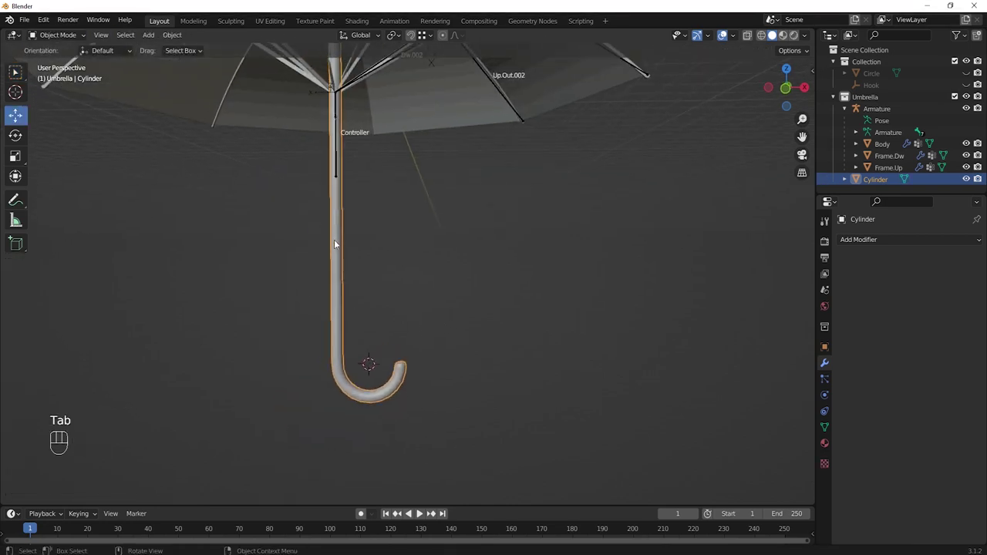
- Frame the whole umbrella, select the Armature and switch it into Pose Mode
{"action": "left_click_drag", "start_coordinate": [336, 242], "coordinate": [324, 241]}
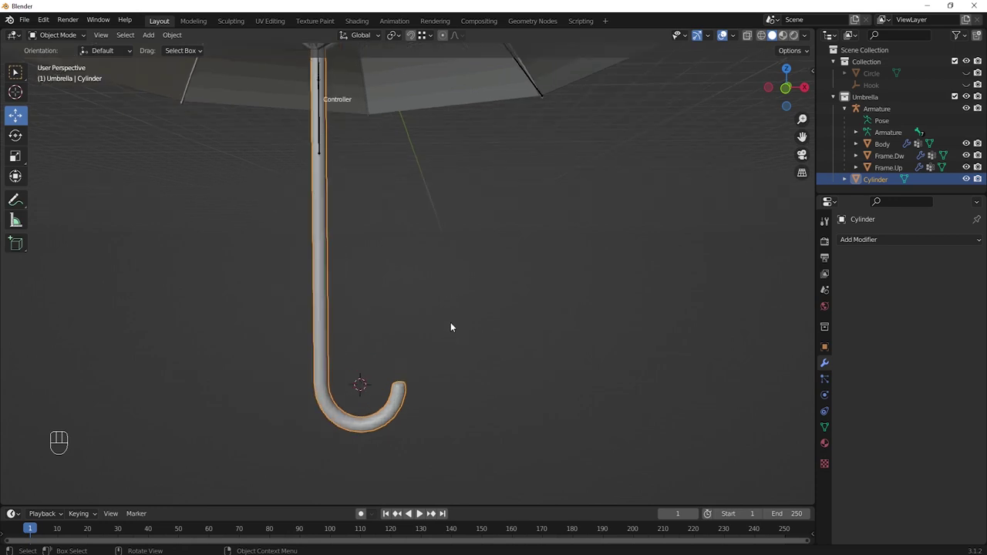
{"action": "left_click_drag", "start_coordinate": [444, 292], "coordinate": [443, 341]}
{"action": "middle_click", "coordinate": [438, 284]}
{"action": "left_click_drag", "start_coordinate": [446, 265], "coordinate": [444, 281]}
{"action": "left_click_drag", "start_coordinate": [455, 304], "coordinate": [457, 287]}
{"action": "left_click", "coordinate": [378, 270]}
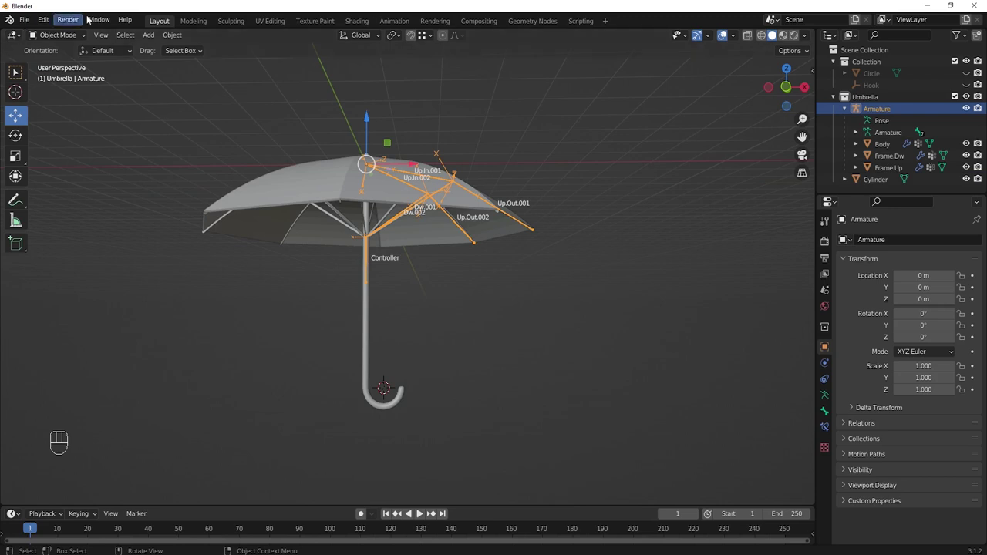
{"action": "left_click_drag", "start_coordinate": [83, 37], "coordinate": [58, 77]}
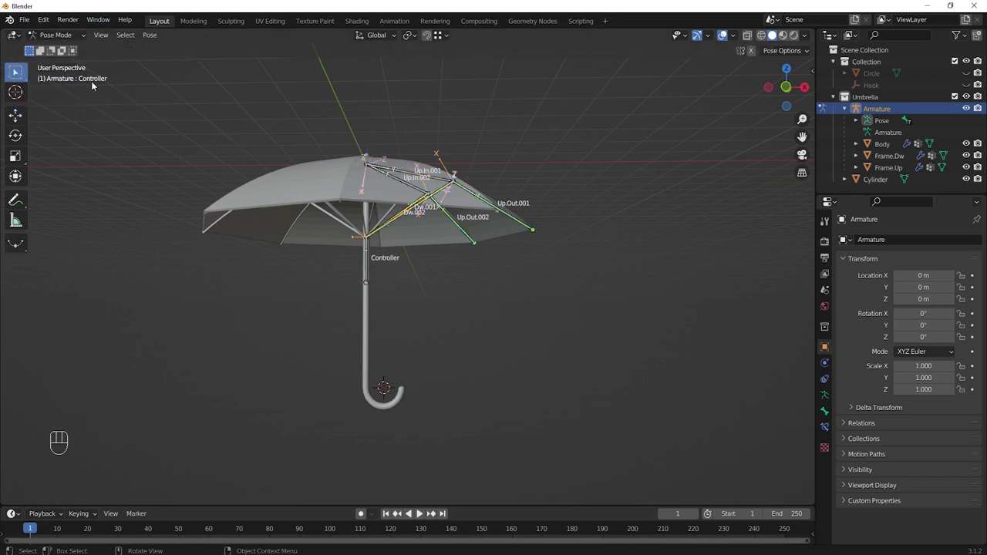
- Test-move the Controller bone along Z to fold the canopy, then cancel to reopen it
{"action": "left_click", "coordinate": [369, 264]}
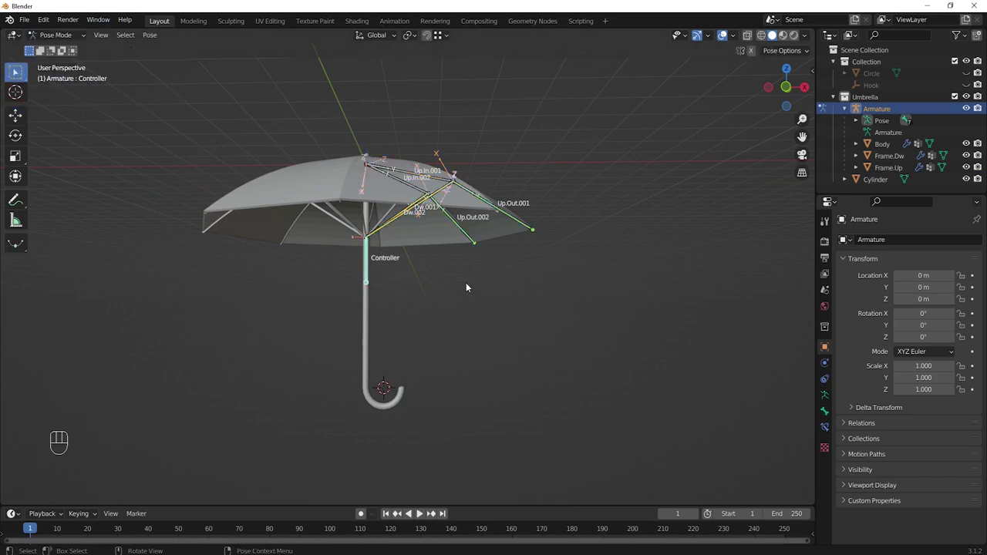
{"action": "key", "text": "g"}
{"action": "key", "text": "z"}
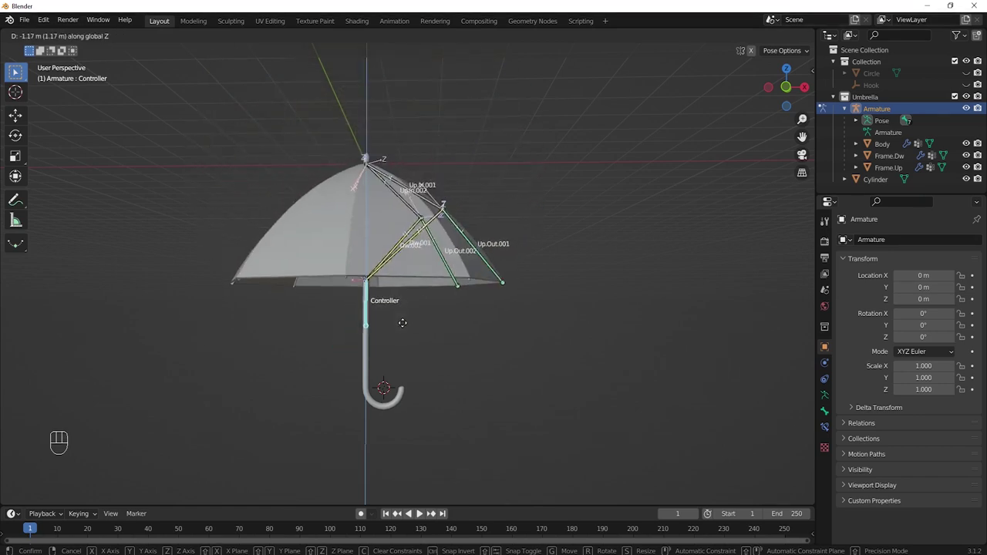
{"action": "left_click", "coordinate": [406, 327]}
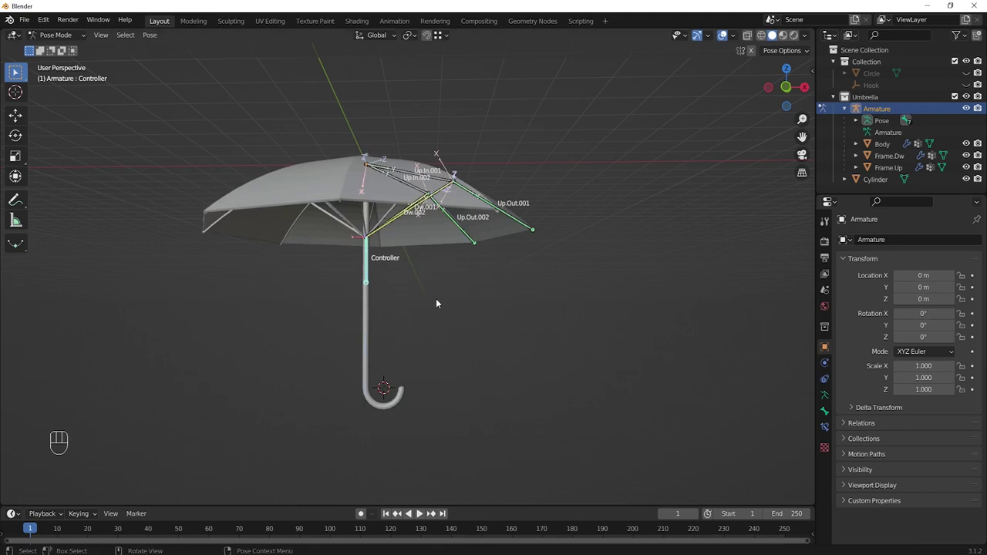
{"action": "middle_click", "coordinate": [431, 293]}
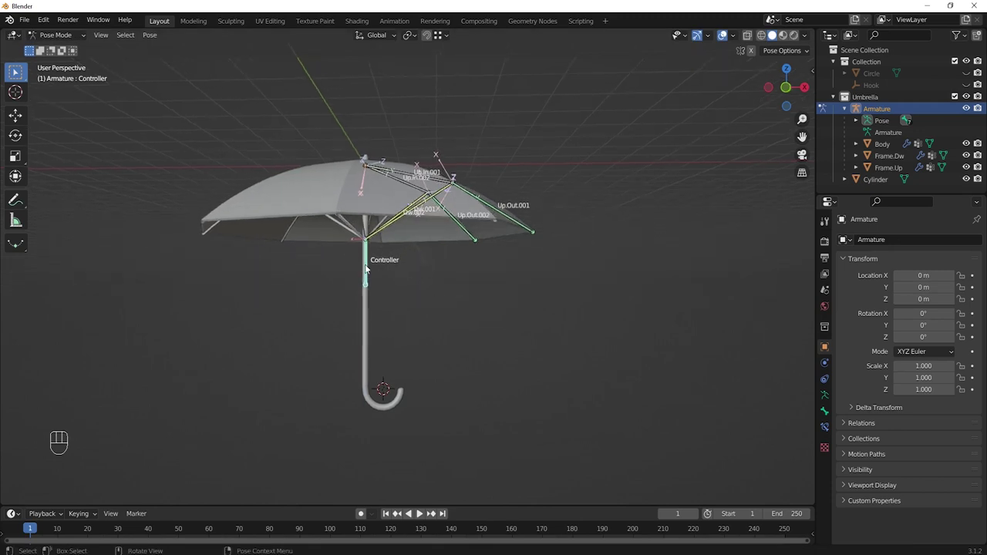
- Lock the Controller bone's X and Z location so it can only slide along Y
{"action": "left_click", "coordinate": [826, 398]}
{"action": "left_click", "coordinate": [826, 411]}
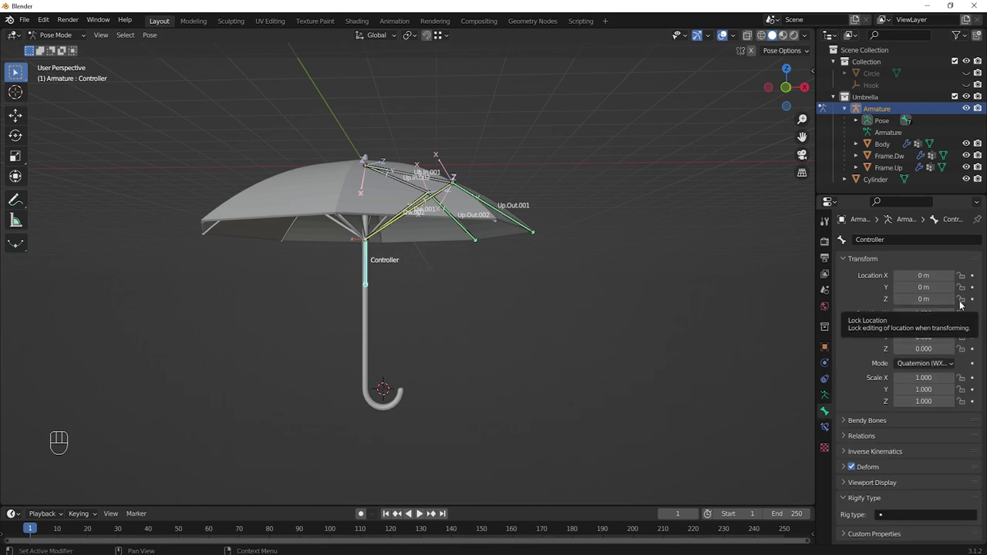
{"action": "left_click", "coordinate": [965, 303]}
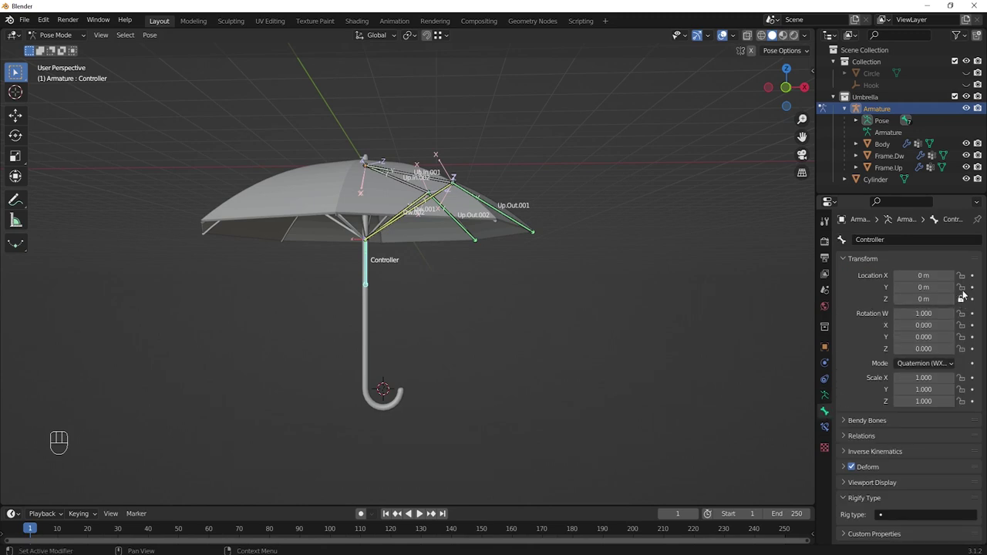
{"action": "left_click", "coordinate": [968, 278]}
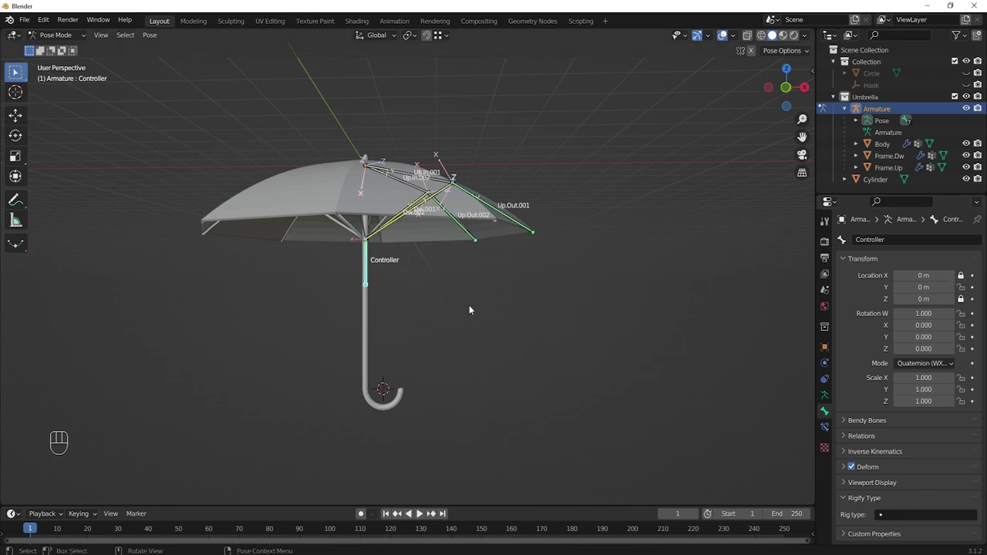
{"action": "middle_click", "coordinate": [459, 297]}
{"action": "middle_click", "coordinate": [463, 298]}
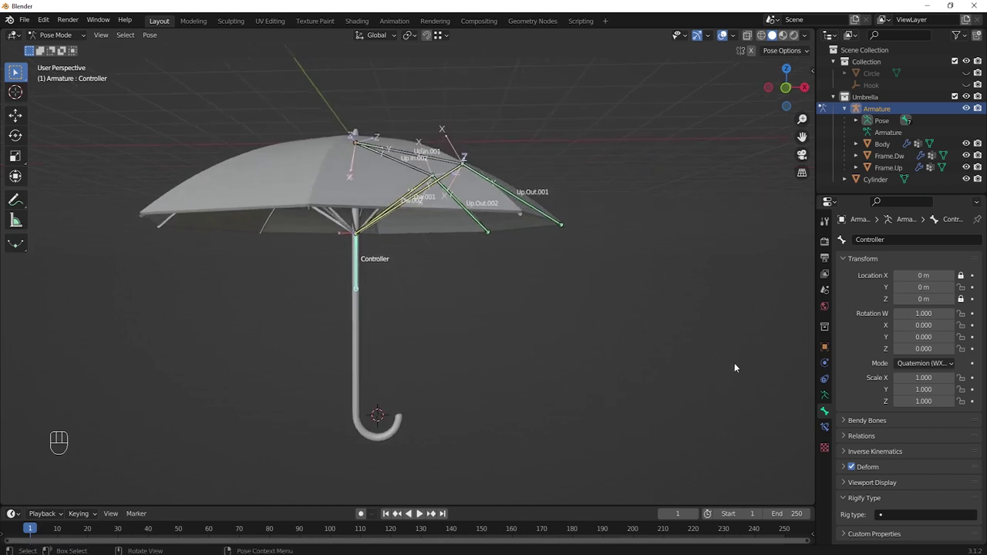
{"action": "left_click", "coordinate": [829, 431]}
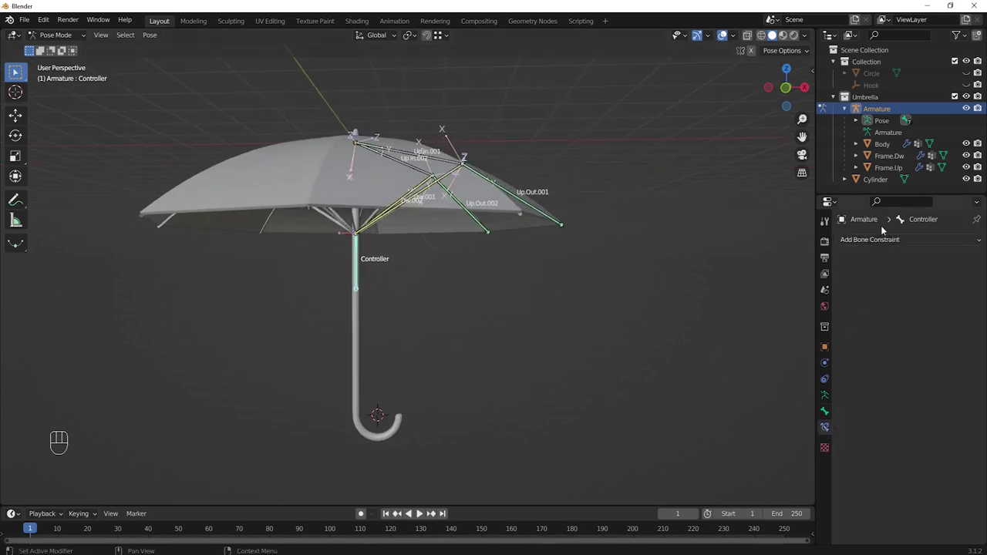
- Add a Limit Location constraint to the Controller bone and undo a test move
{"action": "left_click_drag", "start_coordinate": [875, 239], "coordinate": [786, 337]}
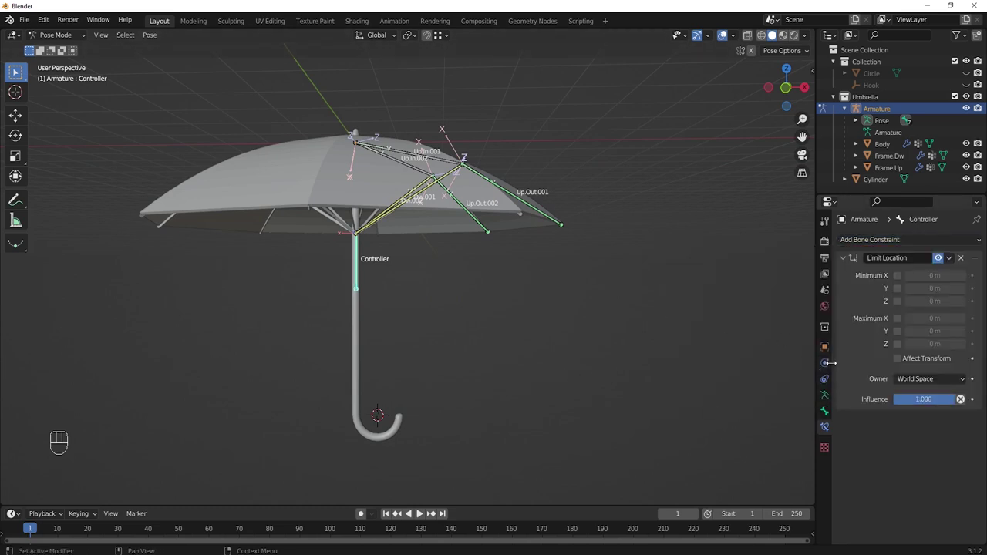
{"action": "left_click", "coordinate": [826, 397]}
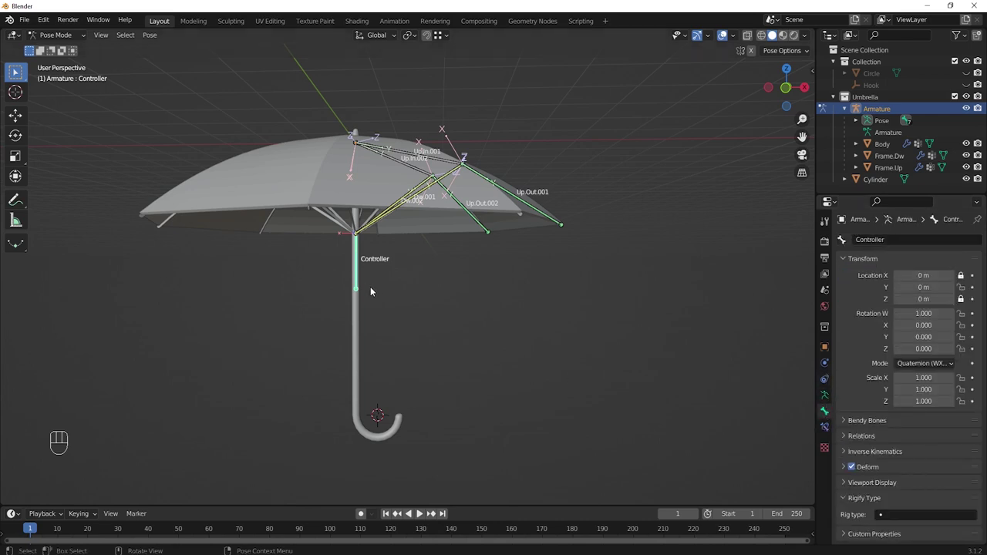
{"action": "key", "text": "g"}
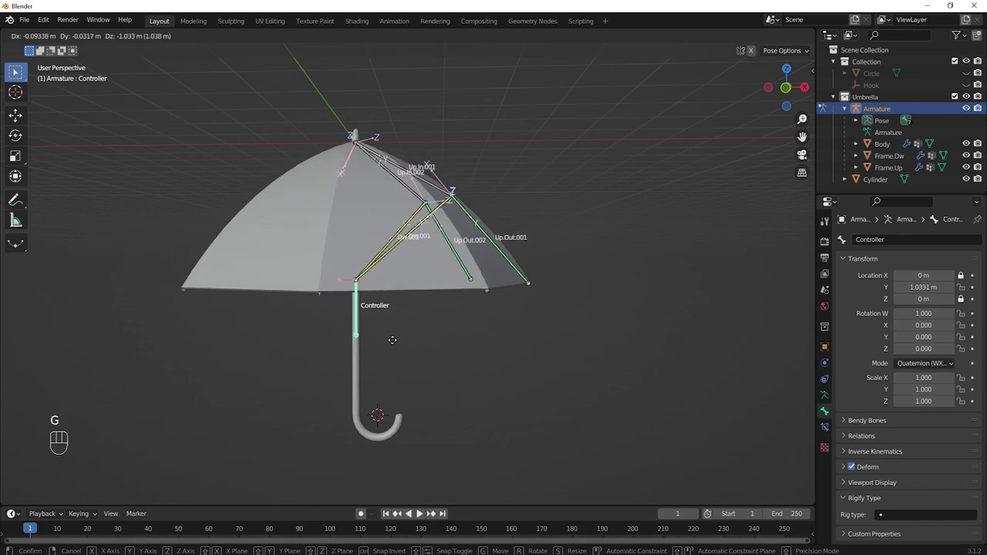
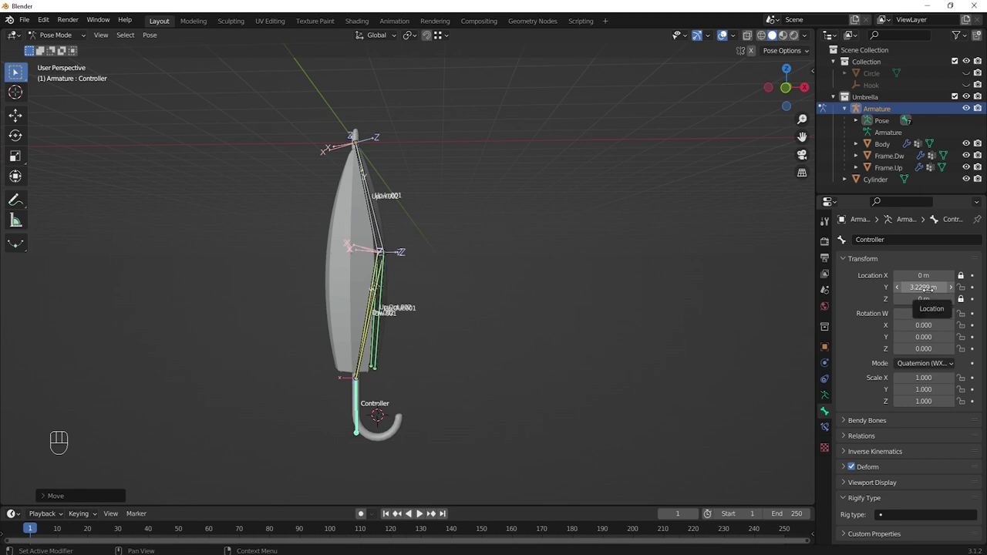
{"action": "key", "text": "ctrl+z"}
{"action": "left_click", "coordinate": [827, 429]}
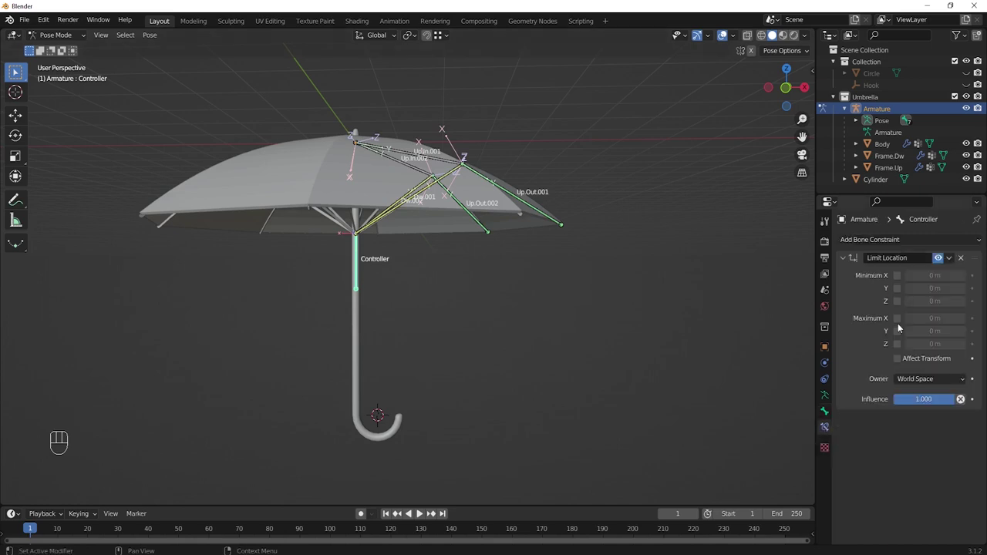
- Limit Y between 0 m and 3.2 m in Local Space with Local orientation, then test the Controller's travel
{"action": "left_click", "coordinate": [898, 291]}
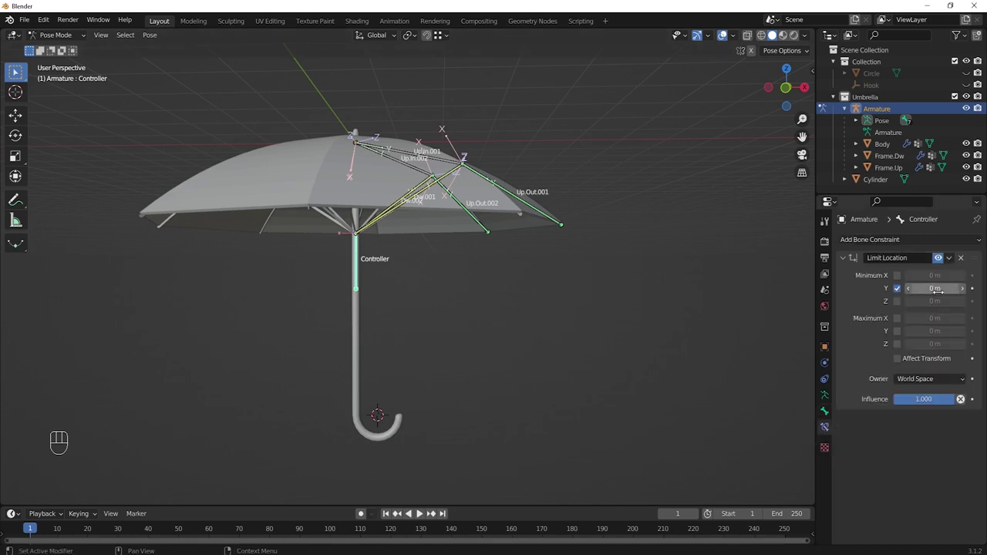
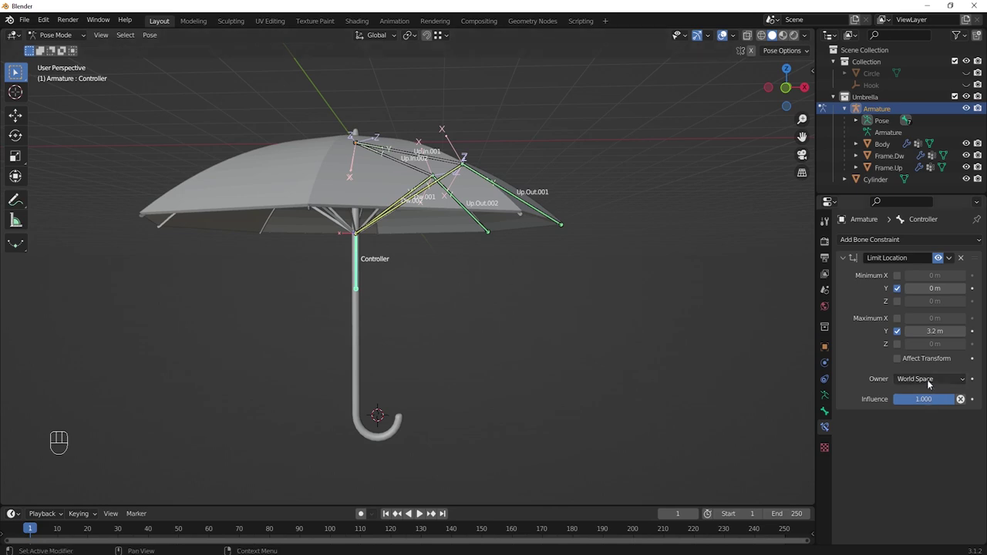
{"action": "left_click_drag", "start_coordinate": [931, 381], "coordinate": [912, 451]}
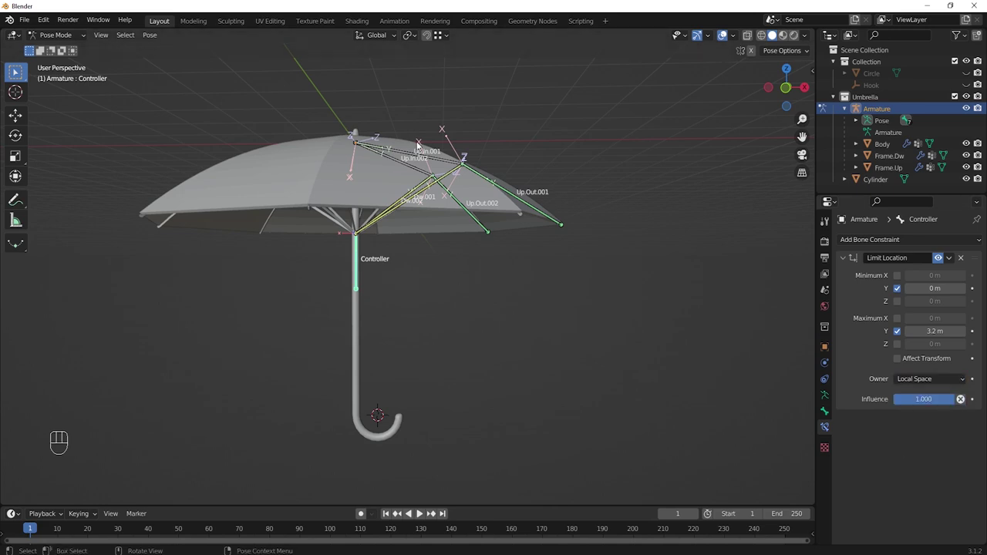
{"action": "left_click_drag", "start_coordinate": [394, 36], "coordinate": [394, 37]}
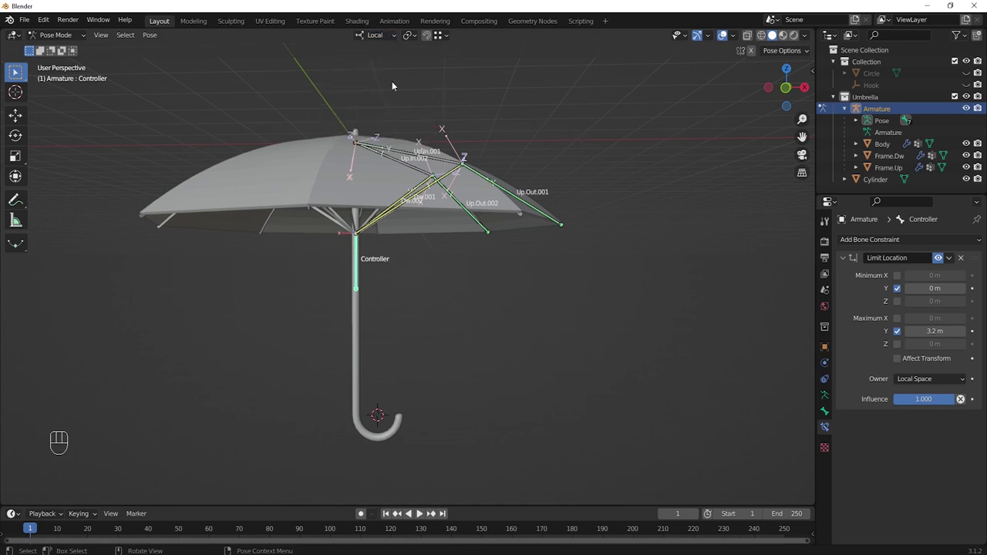
{"action": "left_click_drag", "start_coordinate": [412, 272], "coordinate": [392, 272]}
{"action": "left_click", "coordinate": [359, 258]}
{"action": "key", "text": "g"}
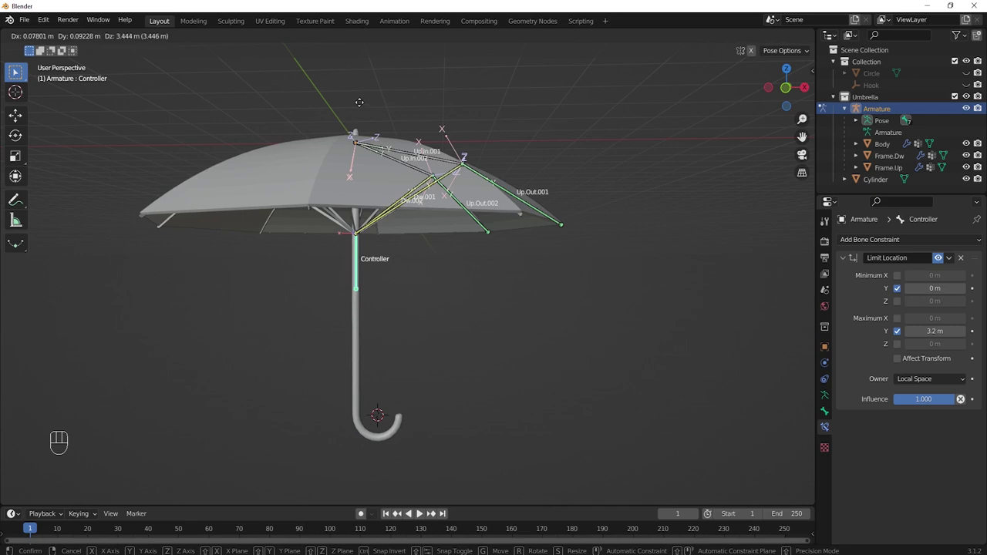
{"action": "left_click", "coordinate": [373, 163]}
{"action": "left_click_drag", "start_coordinate": [453, 297], "coordinate": [466, 262]}
{"action": "left_click_drag", "start_coordinate": [465, 264], "coordinate": [462, 286]}
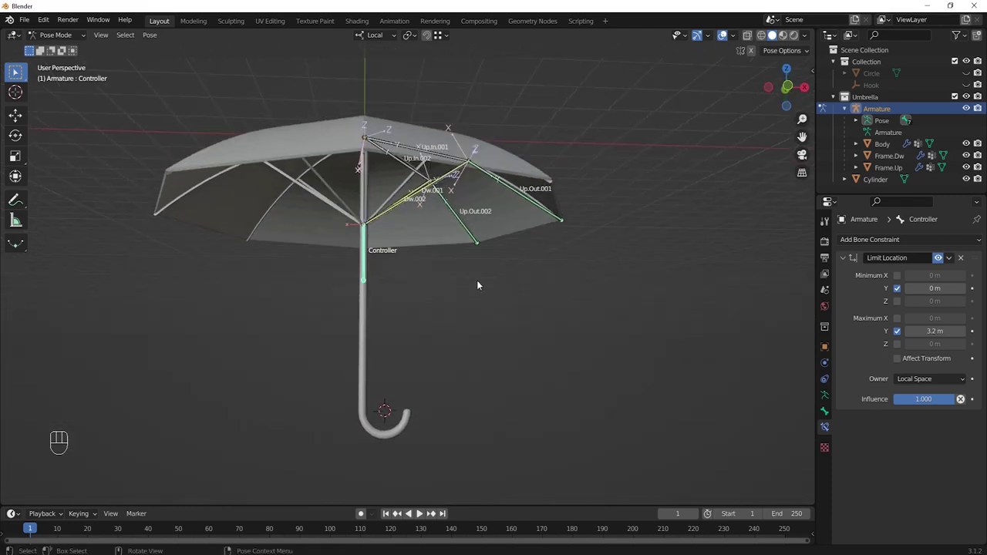